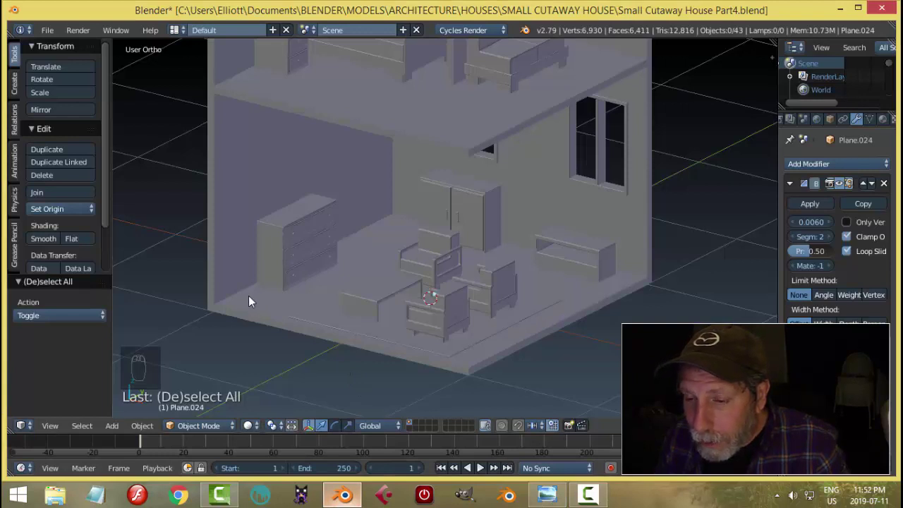
Step: Add a new circle mesh beside the bedside cabinet and shrink it to pole diameter
{"action": "left_click_drag", "start_coordinate": [346, 318], "coordinate": [395, 298]}
{"action": "key", "text": "shift+a"}
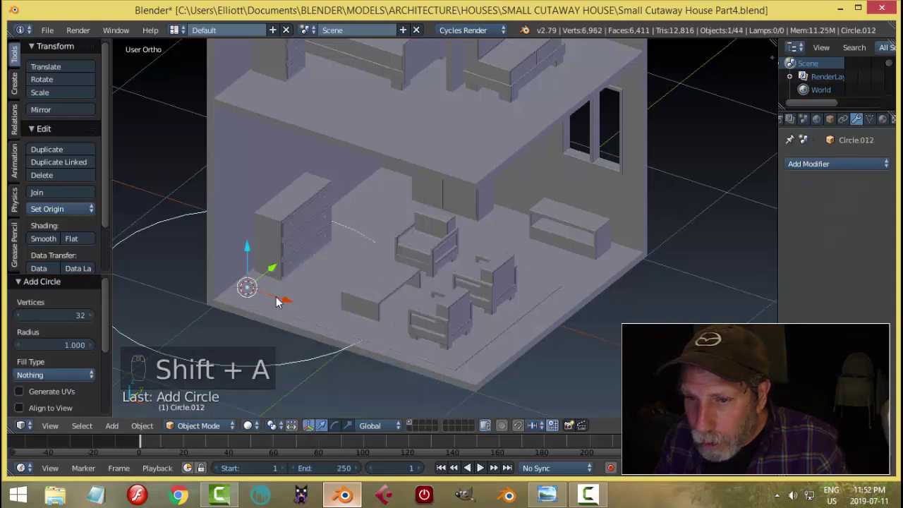
{"action": "left_click_drag", "start_coordinate": [140, 445], "coordinate": [140, 445]}
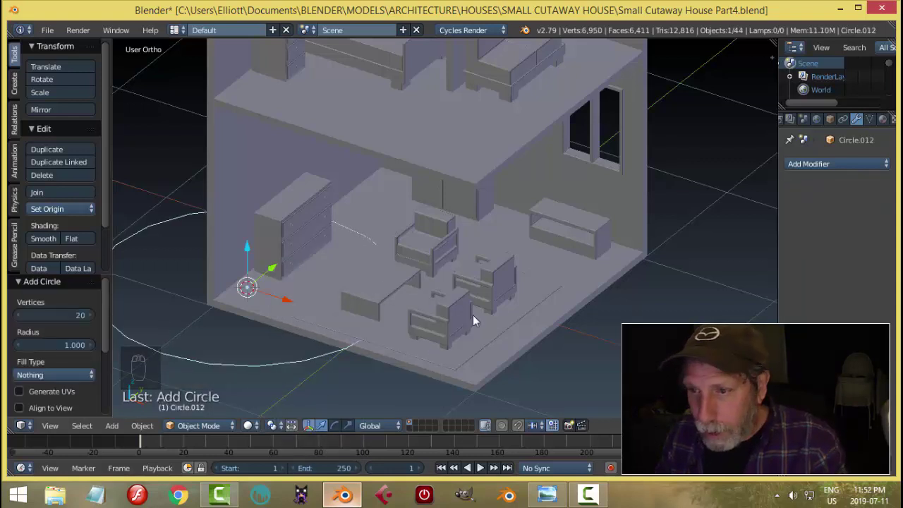
{"action": "key", "text": "Tab"}
{"action": "key", "text": "s"}
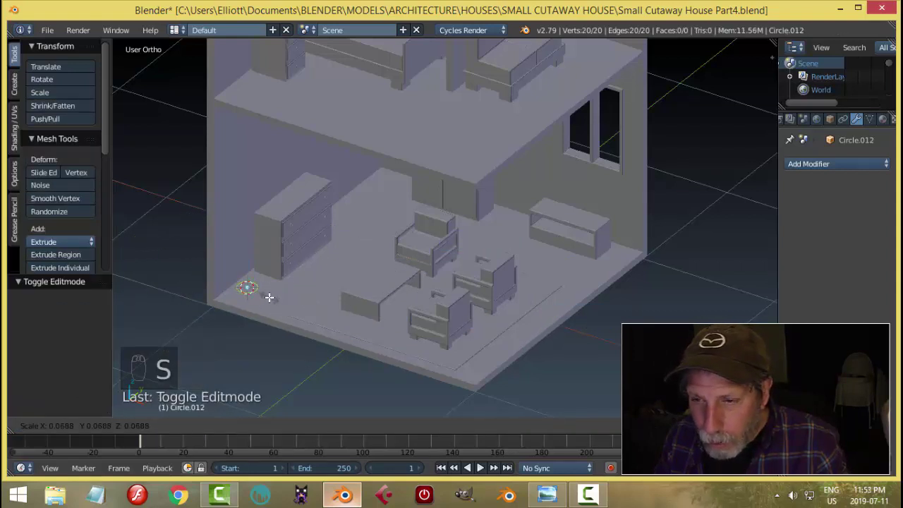
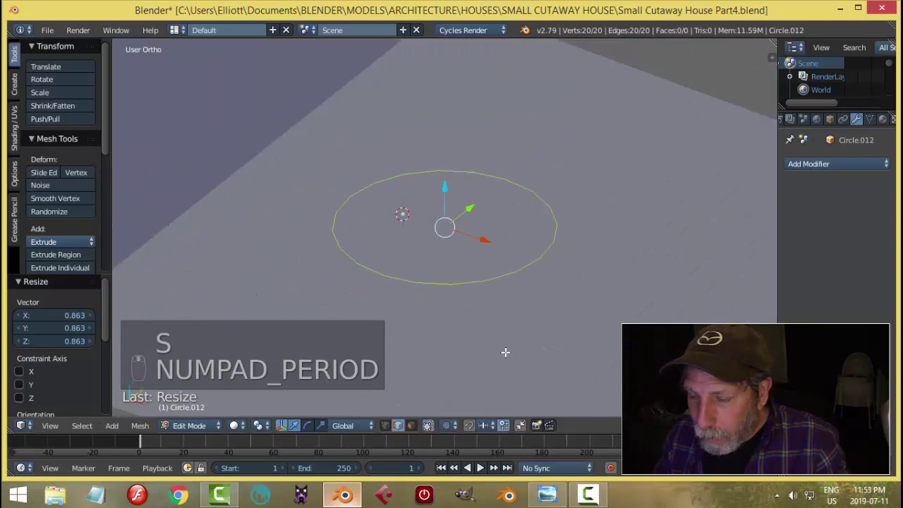
Step: Extrude the small circle upward in front view into a thin, tall pole
{"action": "key", "text": "e"}
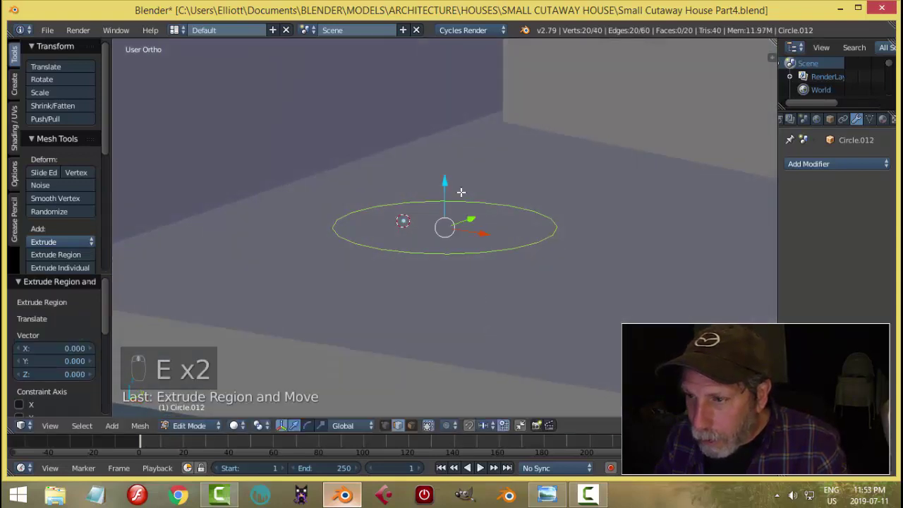
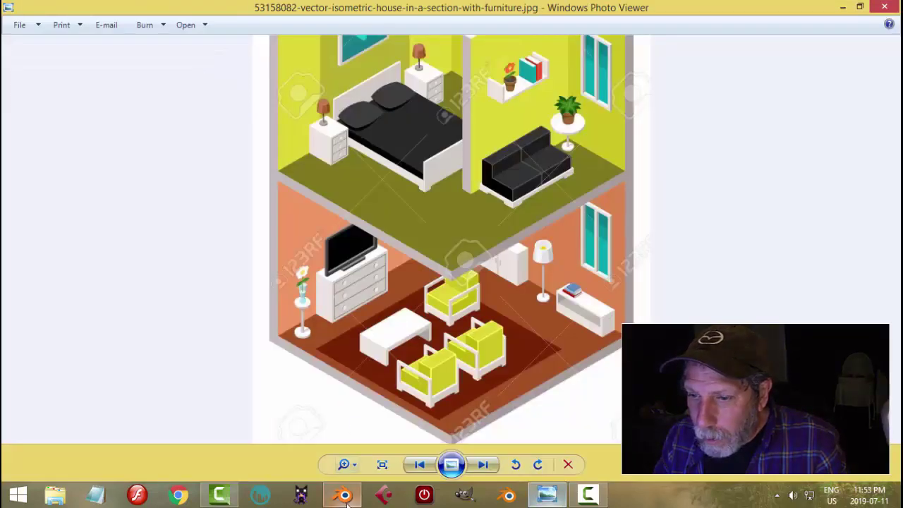
{"action": "key", "text": "KP_1"}
{"action": "key", "text": "e"}
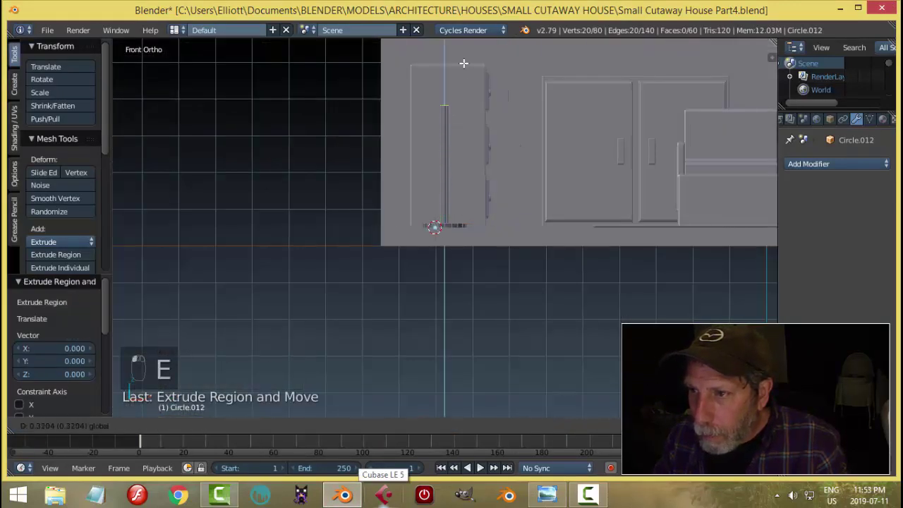
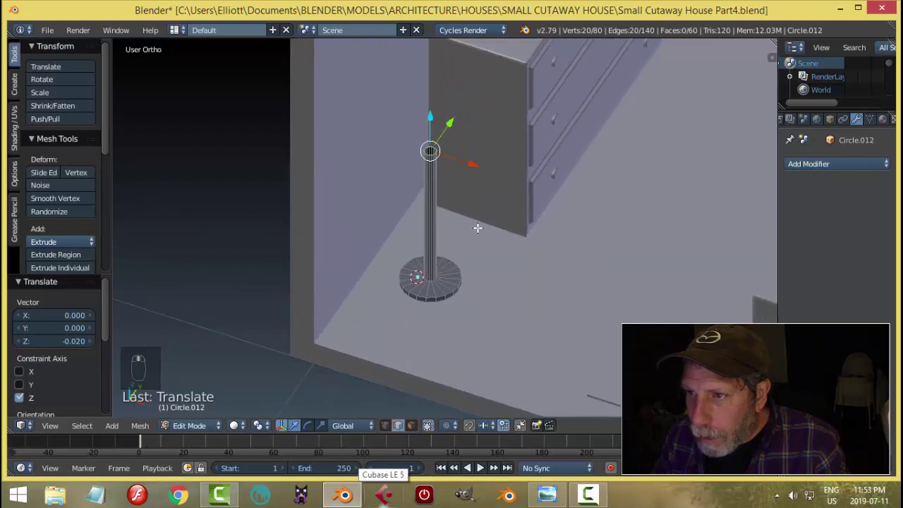
Step: Duplicate the pole's top ring and separate it as a new object ready for editing
{"action": "key", "text": "shift+d"}
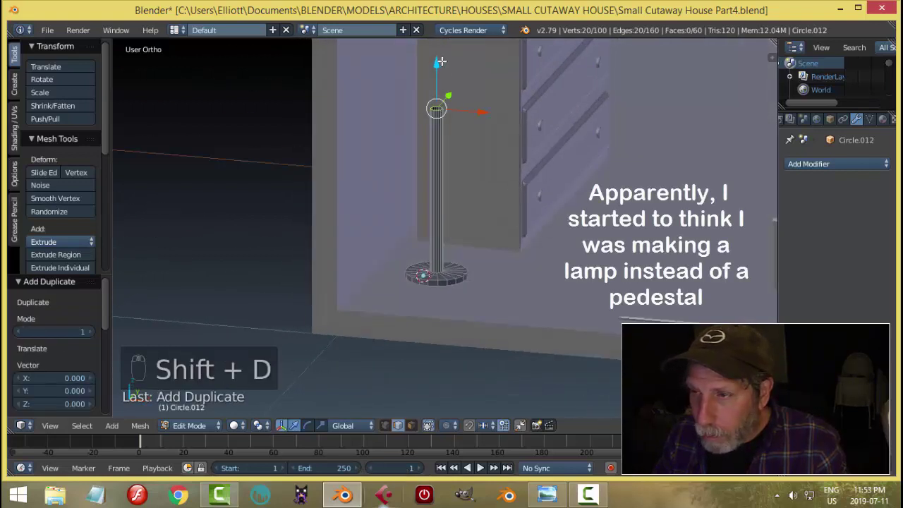
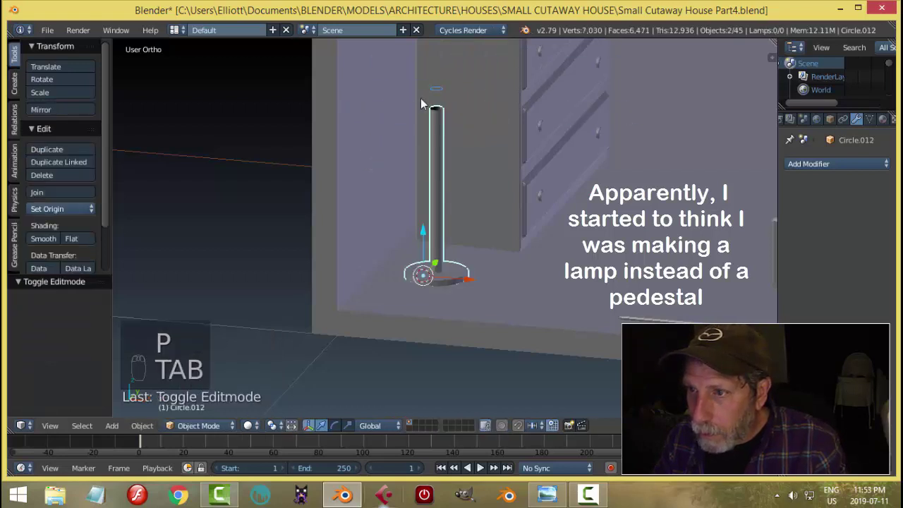
{"action": "left_click_drag", "start_coordinate": [441, 91], "coordinate": [526, 193]}
{"action": "middle_click", "coordinate": [526, 194]}
{"action": "key", "text": "Tab"}
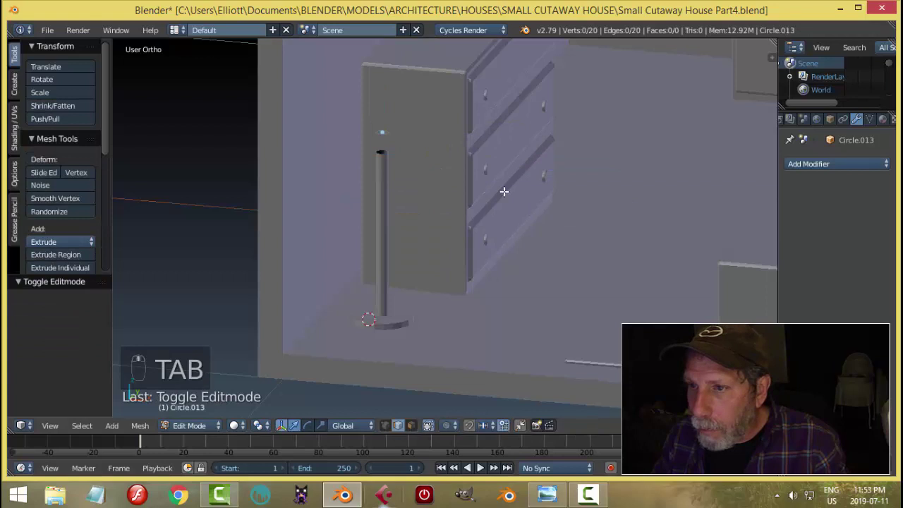
Step: Widen the ring to shade size and extrude it into a thin-walled cylindrical wall
{"action": "key", "text": "a"}
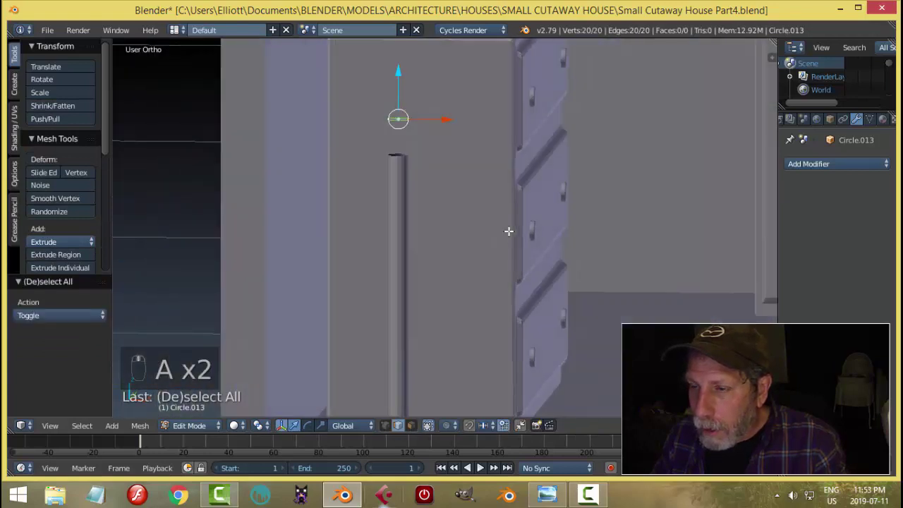
{"action": "key", "text": "s"}
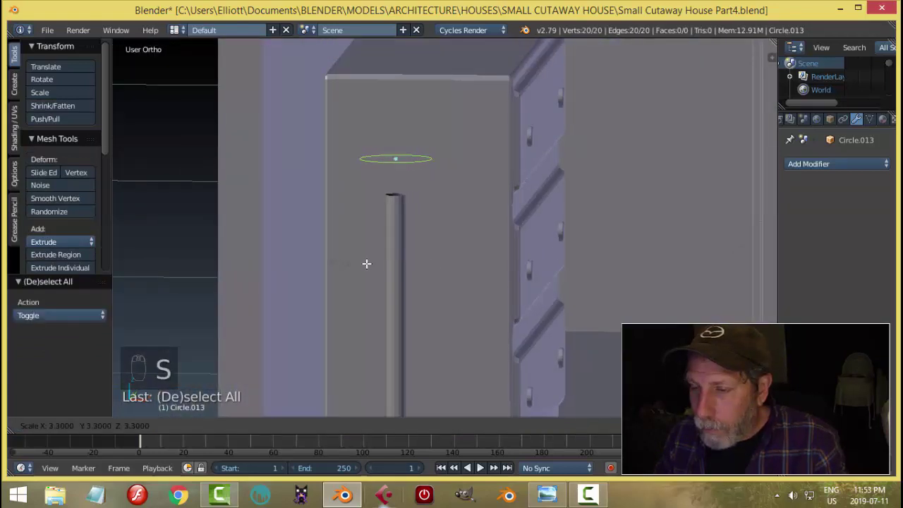
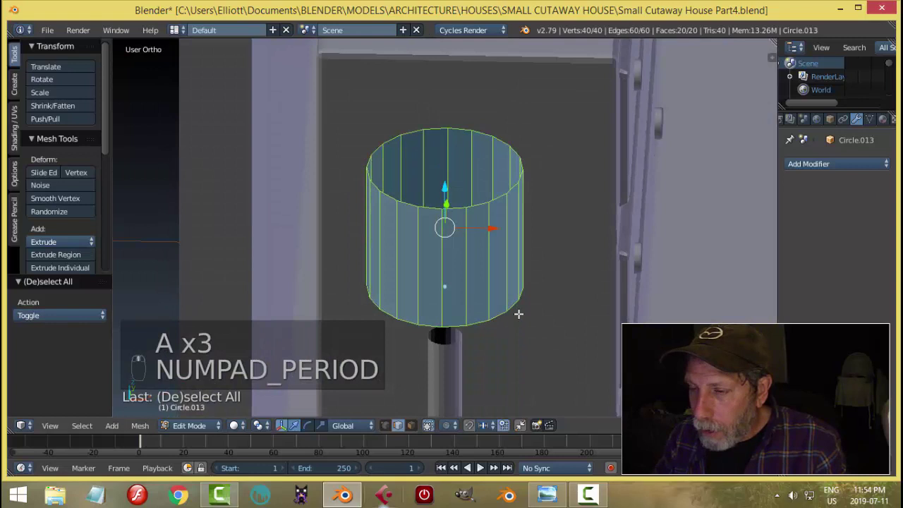
{"action": "key", "text": "e"}
{"action": "key", "text": "alt+s"}
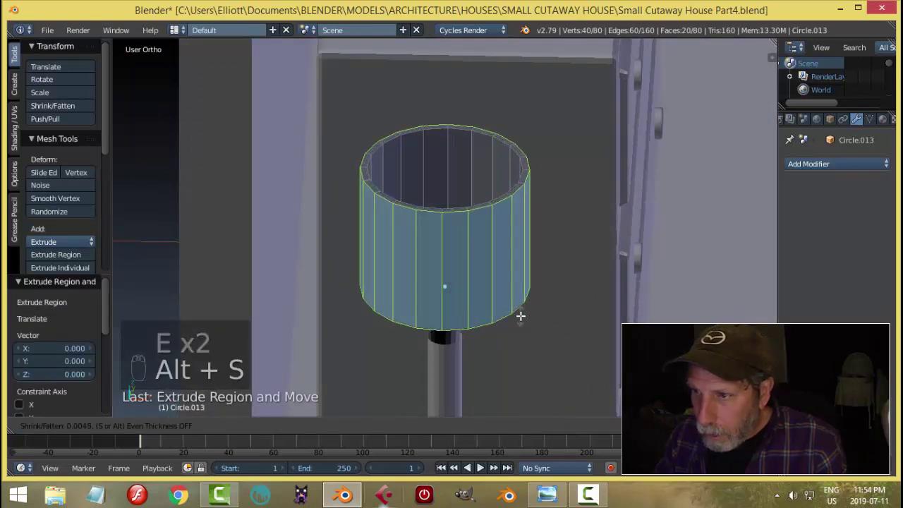
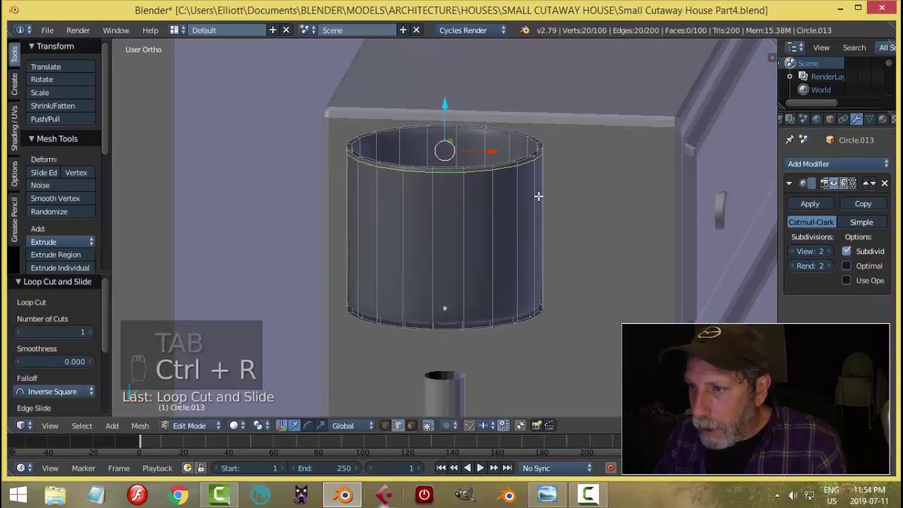
Step: Add edge loops near both rims so the subdivided shade keeps crisp edges, then finish editing
{"action": "key", "text": "ctrl+r"}
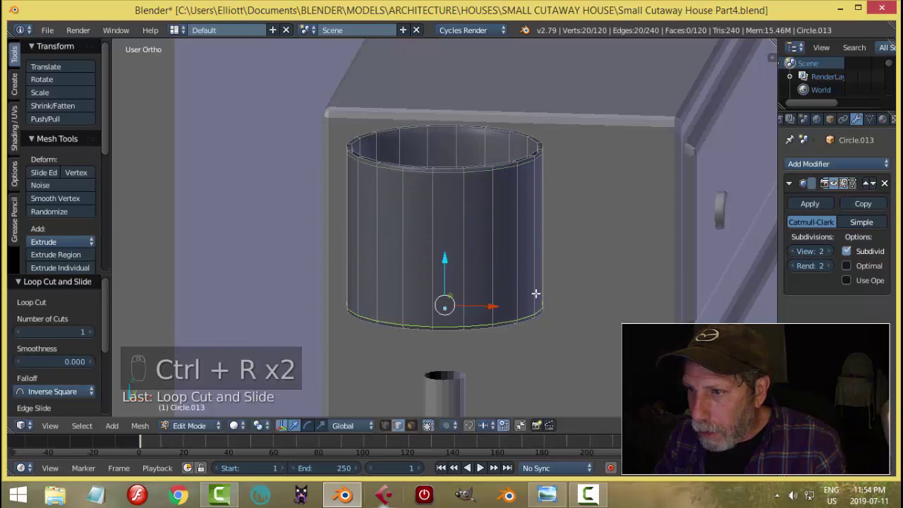
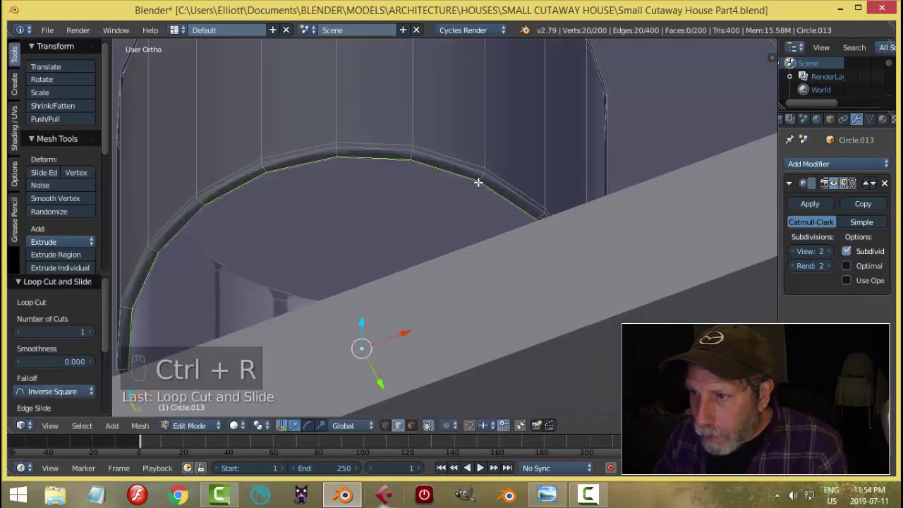
{"action": "key", "text": "ctrl+r"}
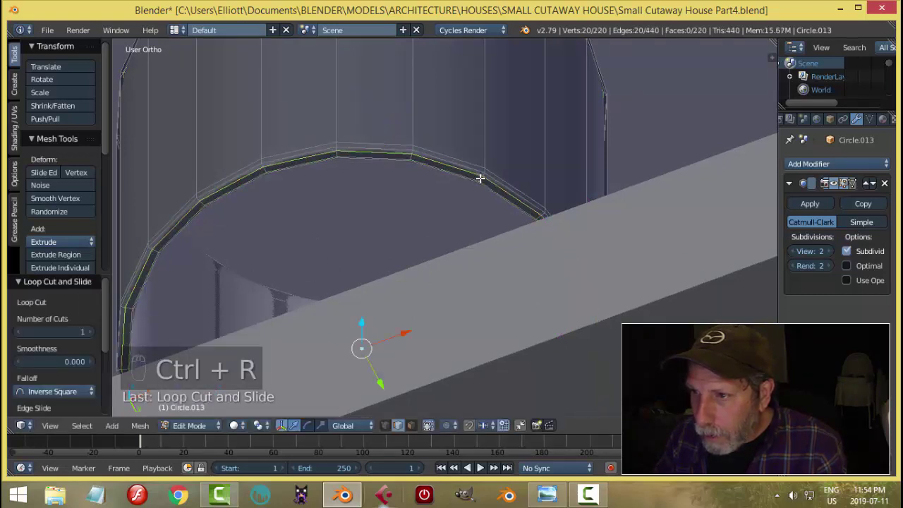
{"action": "key", "text": "a"}
{"action": "key", "text": "Tab"}
{"action": "middle_click", "coordinate": [484, 155]}
{"action": "key", "text": "a"}
{"action": "right_click", "coordinate": [470, 258]}
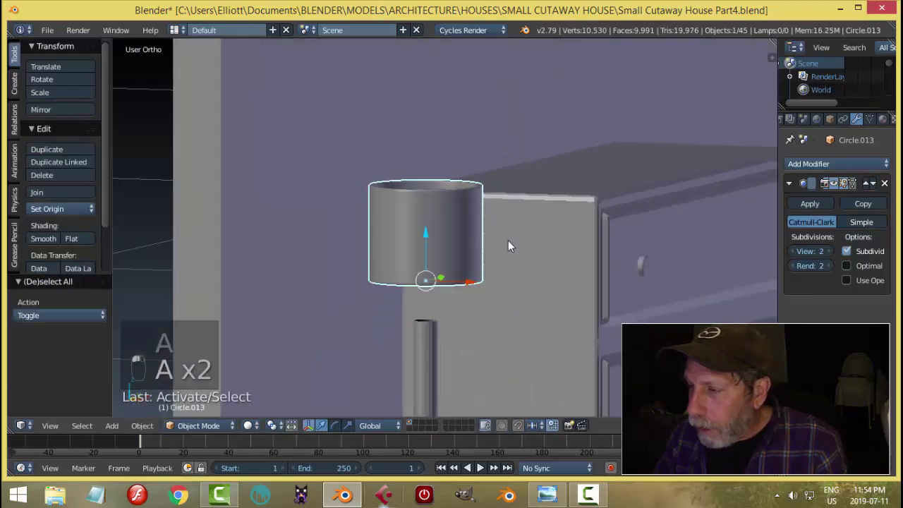
Step: Taper the shade into a cone with a deform modifier and check it from several angles
{"action": "left_click_drag", "start_coordinate": [802, 170], "coordinate": [733, 354]}
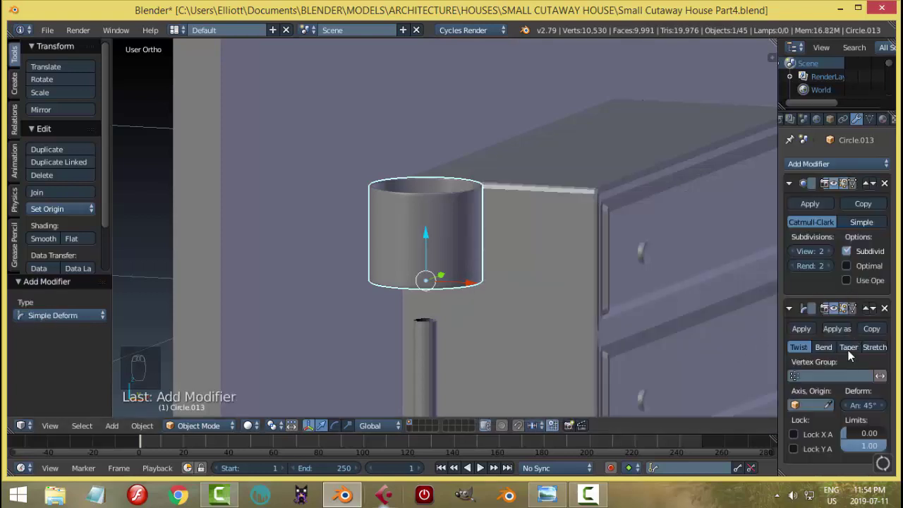
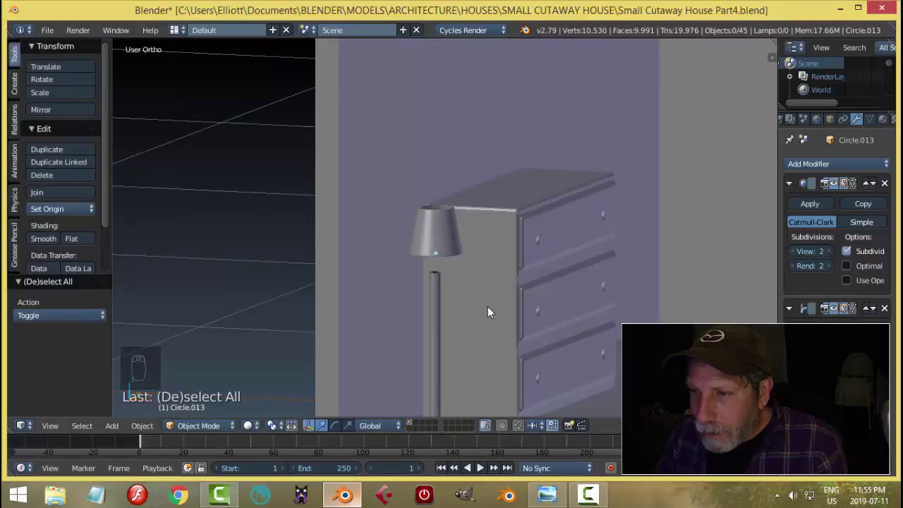
{"action": "left_click_drag", "start_coordinate": [470, 306], "coordinate": [444, 229]}
{"action": "left_click_drag", "start_coordinate": [444, 229], "coordinate": [529, 280]}
{"action": "left_click", "coordinate": [529, 280]}
{"action": "left_click_drag", "start_coordinate": [537, 293], "coordinate": [487, 265]}
Step: Duplicate the finished lamp and move the copy along one axis beside the cabinets near the window
{"action": "key", "text": "shift+d"}
{"action": "left_click_drag", "start_coordinate": [492, 265], "coordinate": [674, 283]}
{"action": "key", "text": "x"}
{"action": "middle_click", "coordinate": [698, 314]}
{"action": "key", "text": "KP_Decimal"}
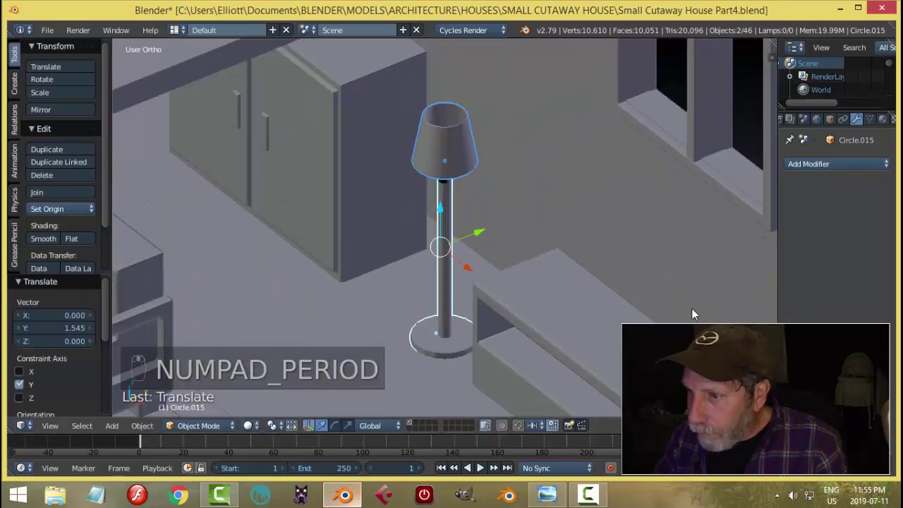
{"action": "left_click", "coordinate": [471, 275]}
{"action": "left_click_drag", "start_coordinate": [461, 267], "coordinate": [482, 211]}
{"action": "left_click_drag", "start_coordinate": [482, 211], "coordinate": [568, 233]}
{"action": "middle_click", "coordinate": [568, 234]}
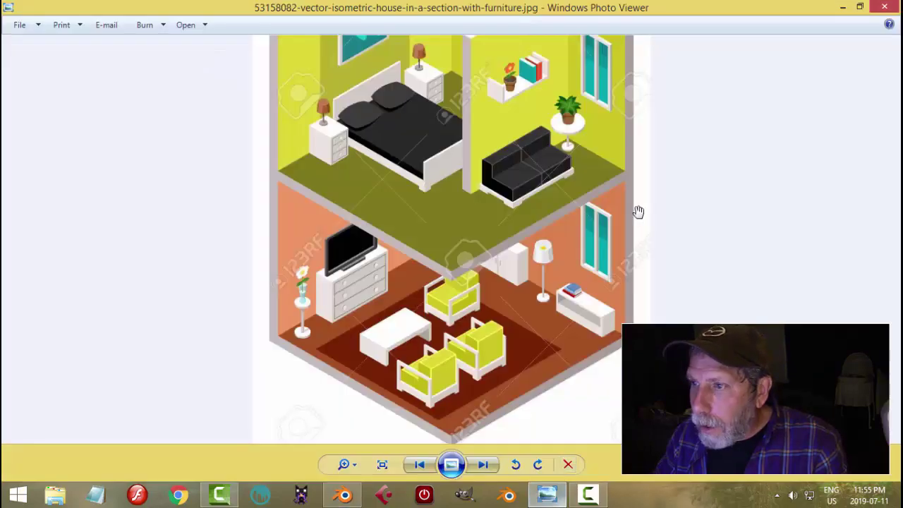
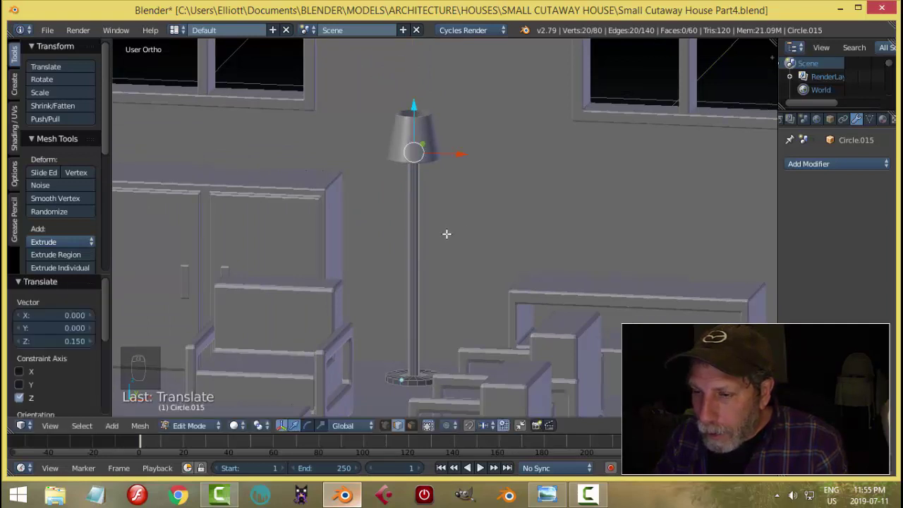
Step: Grow the pole face selection and shrink it to slim the lamp's stem
{"action": "key", "text": "ctrl+KP_Add"}
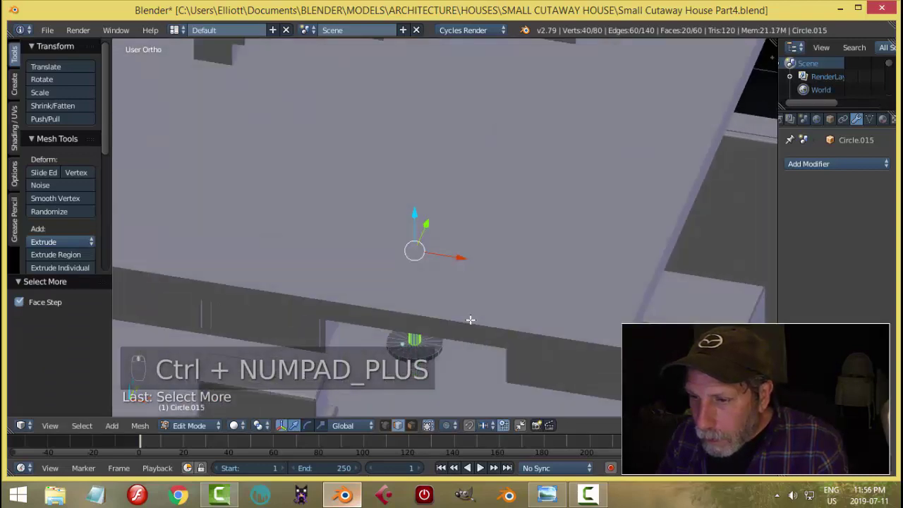
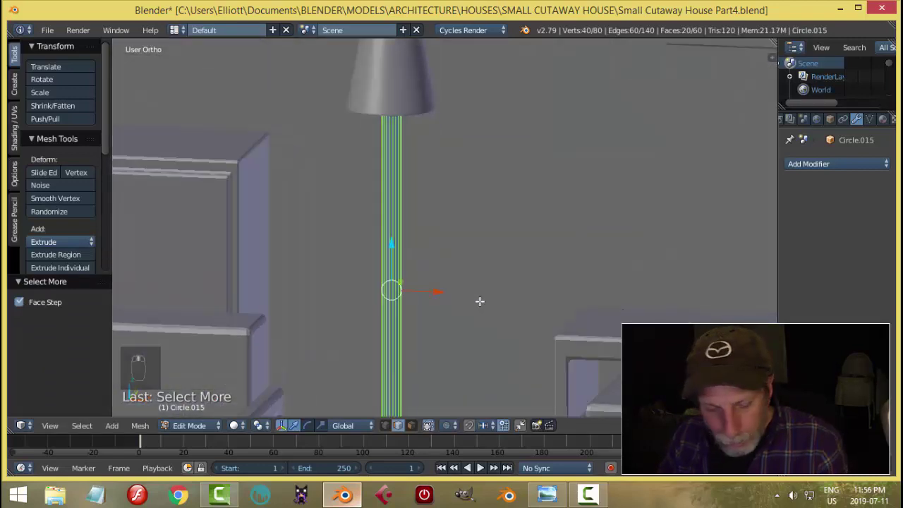
{"action": "key", "text": "s"}
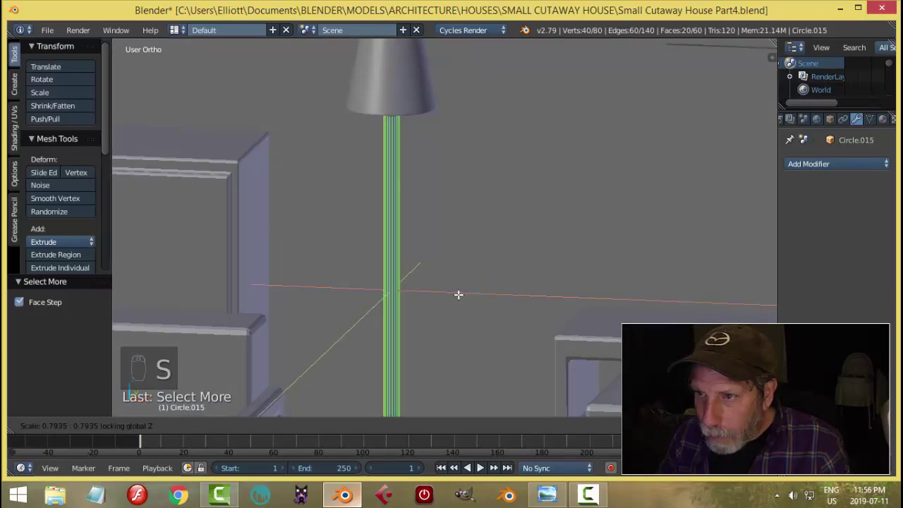
{"action": "key", "text": "a"}
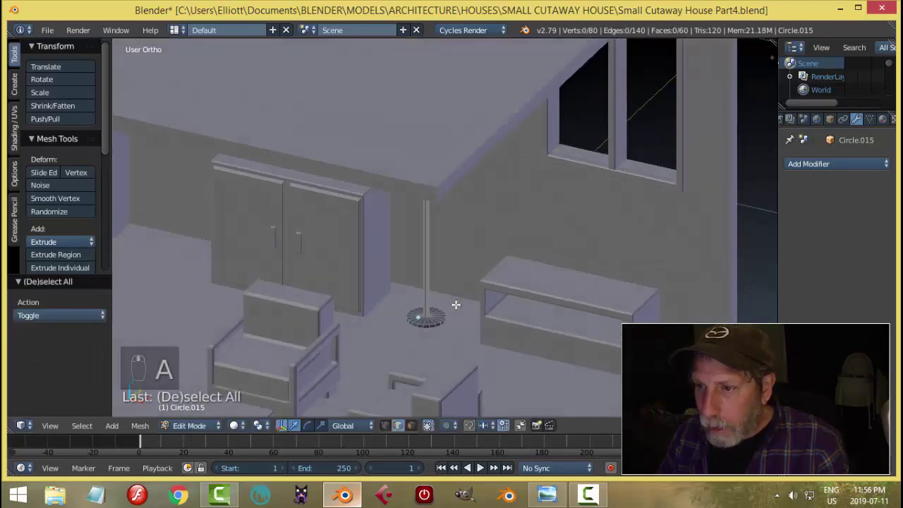
{"action": "key", "text": "Tab"}
{"action": "key", "text": "a"}
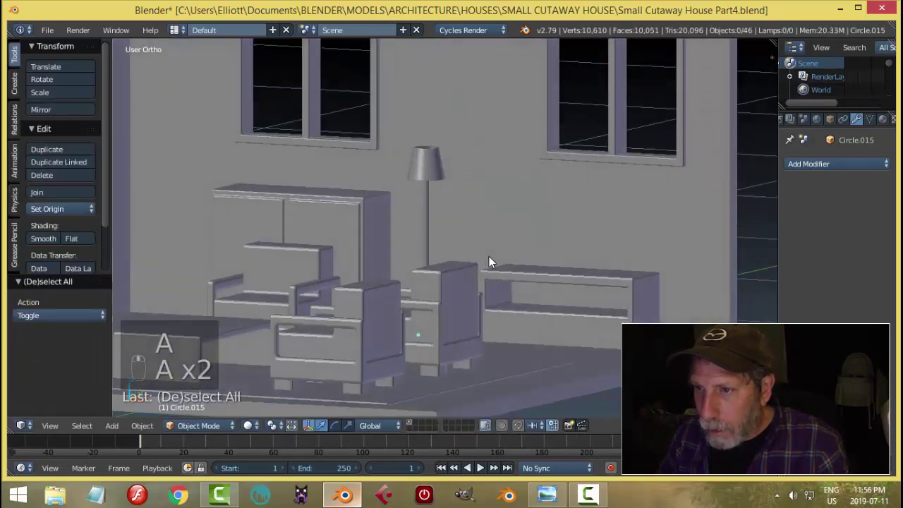
Step: Rescale the lamp shade to match the slimmer stem and zoom in on the floor lamp
{"action": "right_click", "coordinate": [433, 166]}
{"action": "key", "text": "s"}
{"action": "left_click", "coordinate": [485, 184]}
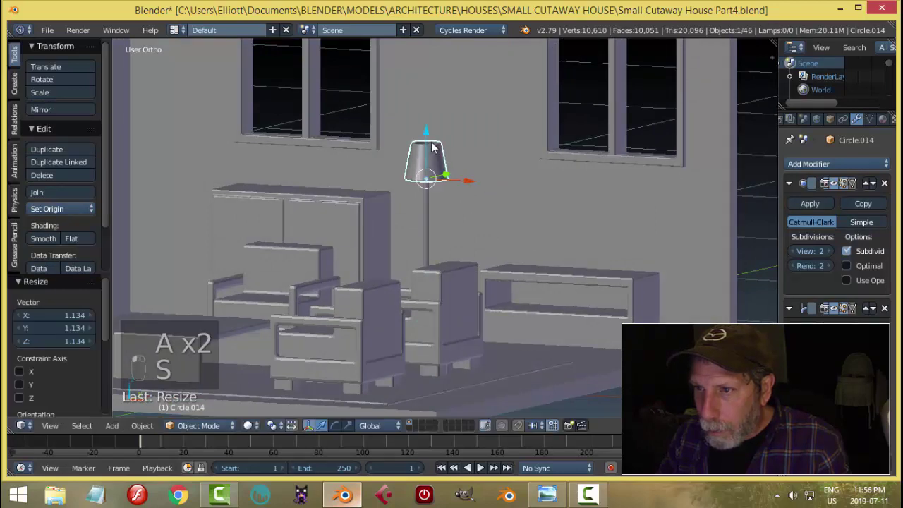
{"action": "key", "text": "a"}
{"action": "middle_click", "coordinate": [482, 187]}
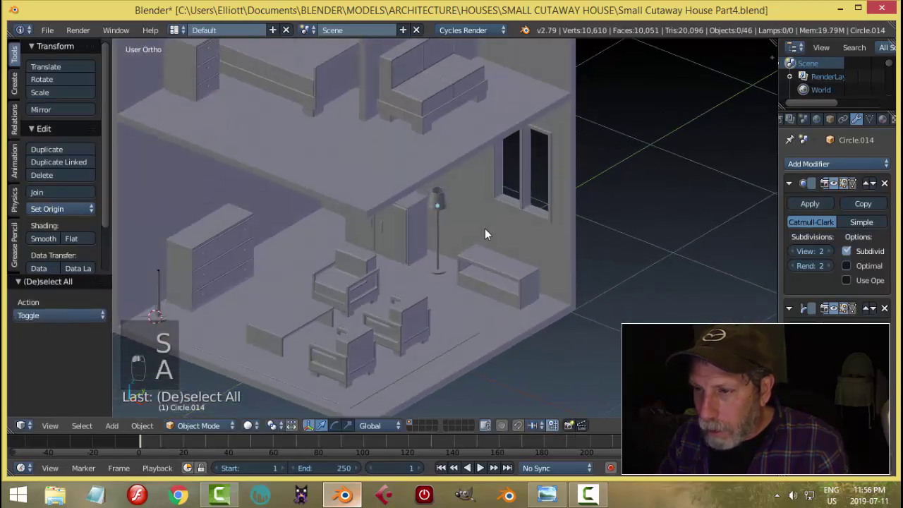
{"action": "left_click_drag", "start_coordinate": [481, 232], "coordinate": [473, 233]}
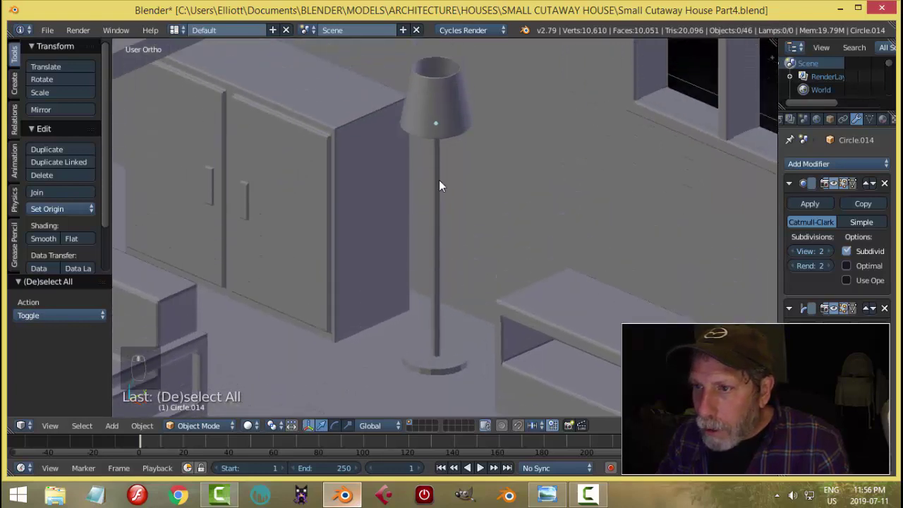
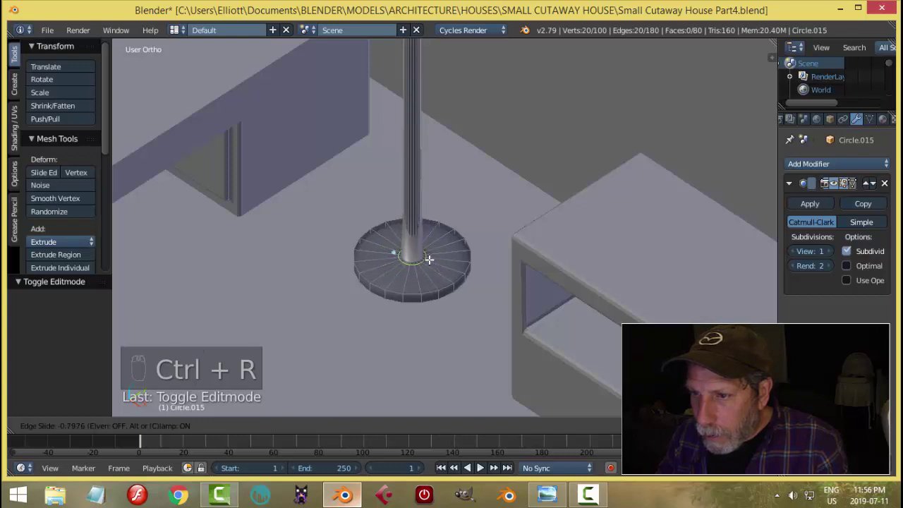
Step: Add edge loops near the pole's ends so it holds its shape when smoothed
{"action": "key", "text": "ctrl+r"}
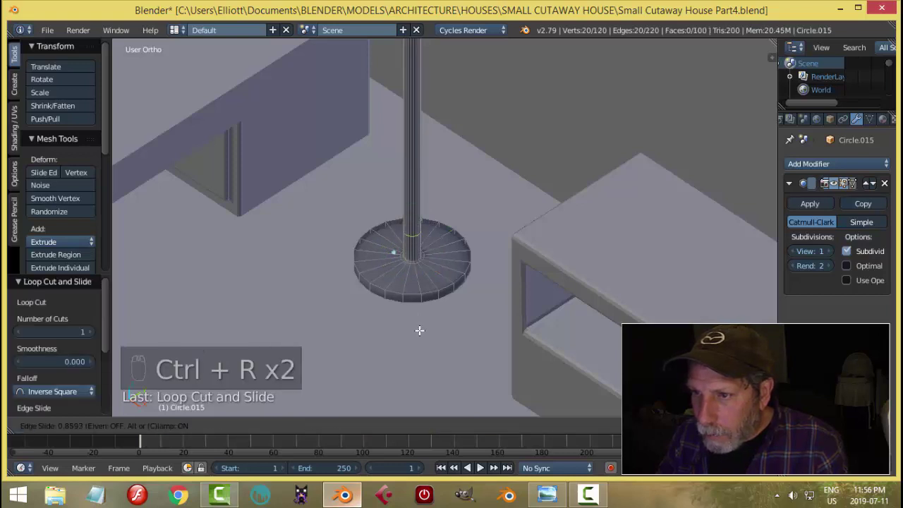
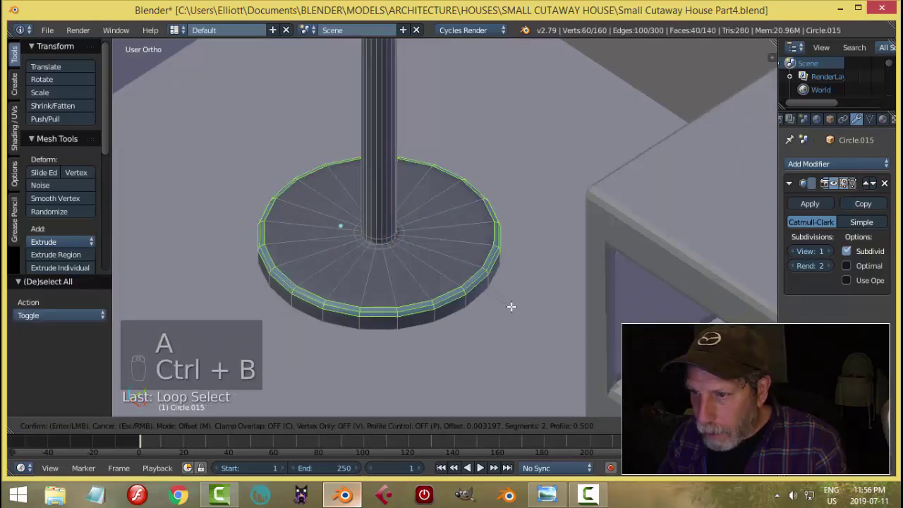
{"action": "key", "text": "a"}
{"action": "key", "text": "Tab"}
{"action": "key", "text": "a"}
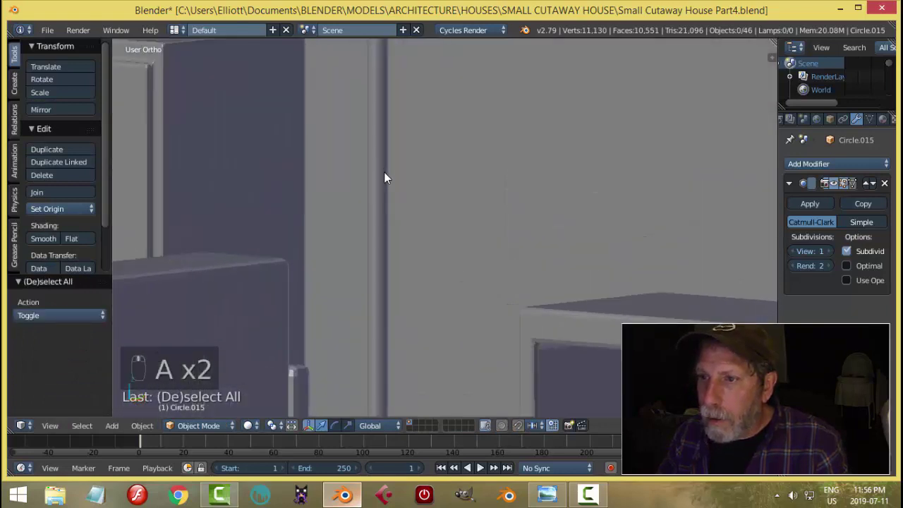
{"action": "key", "text": "Tab"}
{"action": "key", "text": "ctrl+r"}
{"action": "key", "text": "a"}
{"action": "key", "text": "Tab"}
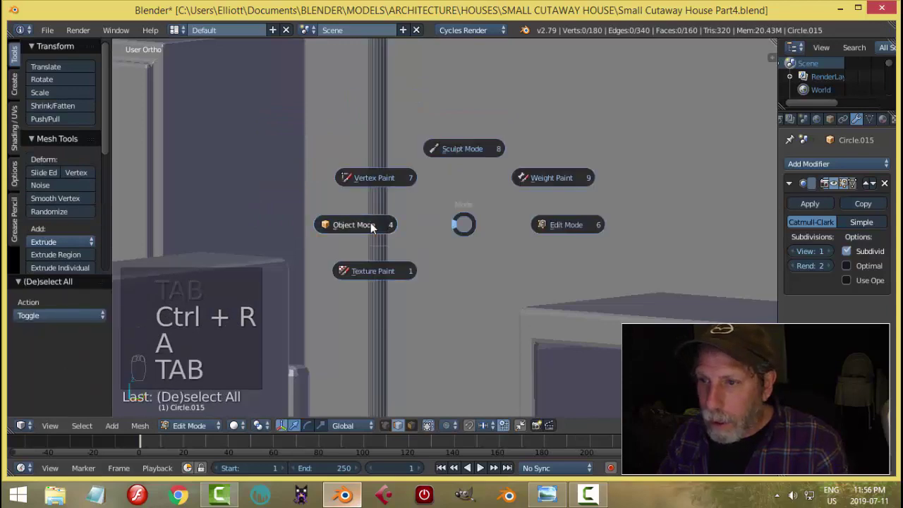
{"action": "key", "text": "a"}
Step: Reframe the view on the floor lamp and select its pole
{"action": "middle_click", "coordinate": [485, 213]}
{"action": "middle_click", "coordinate": [487, 216]}
{"action": "middle_click", "coordinate": [473, 230]}
{"action": "middle_click", "coordinate": [475, 266]}
{"action": "left_click_drag", "start_coordinate": [468, 268], "coordinate": [563, 483]}
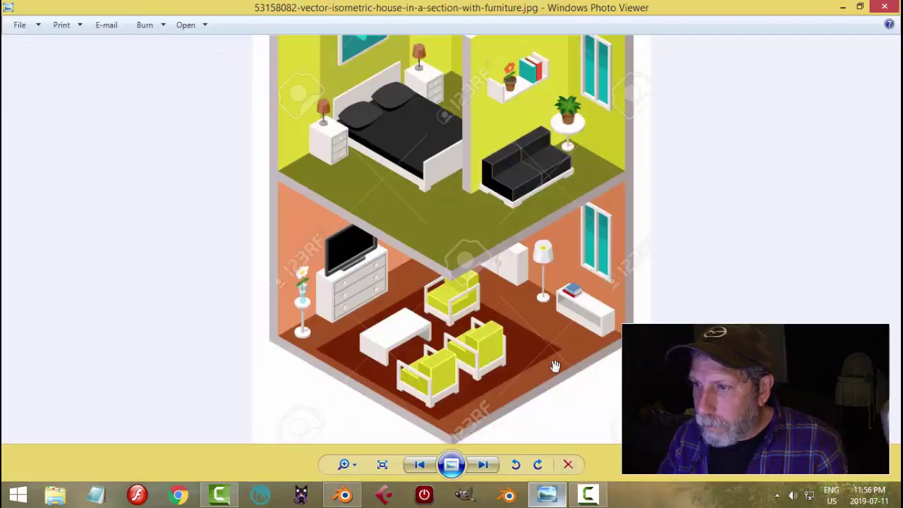
{"action": "right_click", "coordinate": [449, 330]}
Step: Select a ring of faces partway up the pole in face mode and rescale it
{"action": "key", "text": "Tab"}
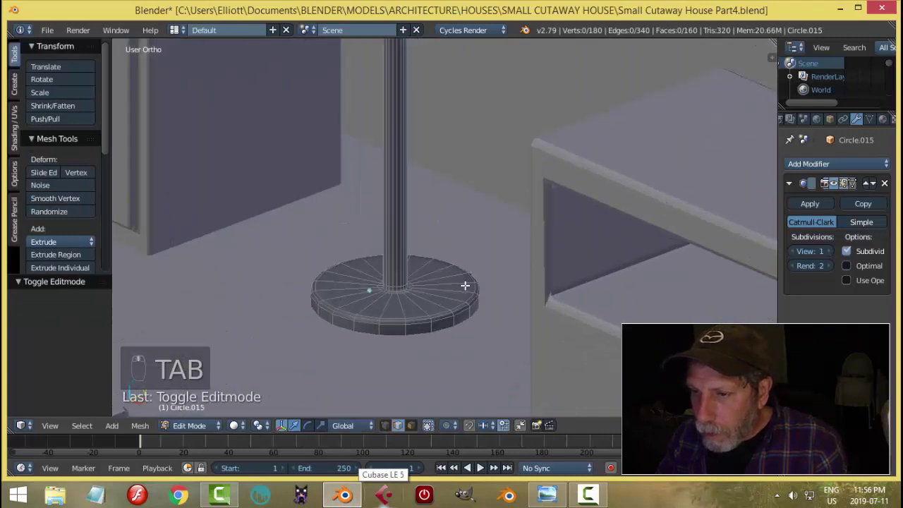
{"action": "key", "text": "ctrl+Tab"}
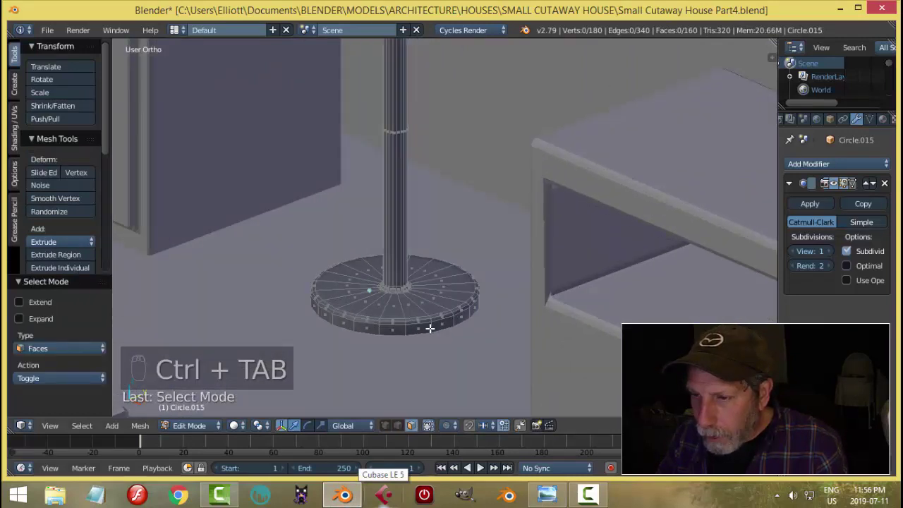
{"action": "key", "text": "ctrl+KP_Add"}
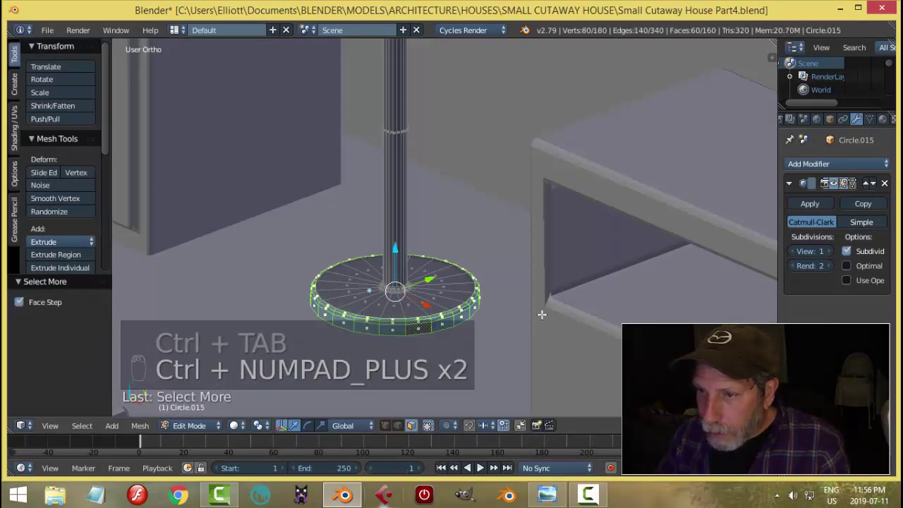
{"action": "key", "text": "s"}
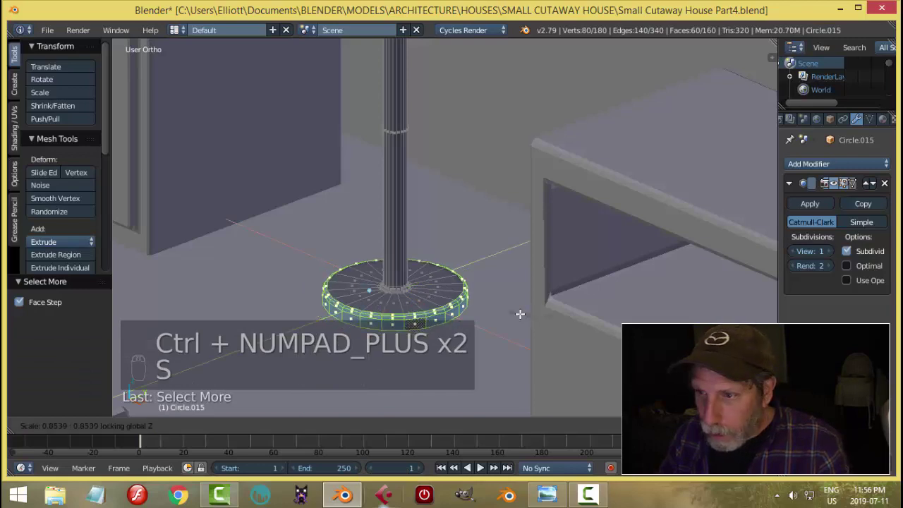
{"action": "key", "text": "a"}
{"action": "key", "text": "Tab"}
{"action": "key", "text": "a"}
{"action": "left_click_drag", "start_coordinate": [524, 279], "coordinate": [503, 259]}
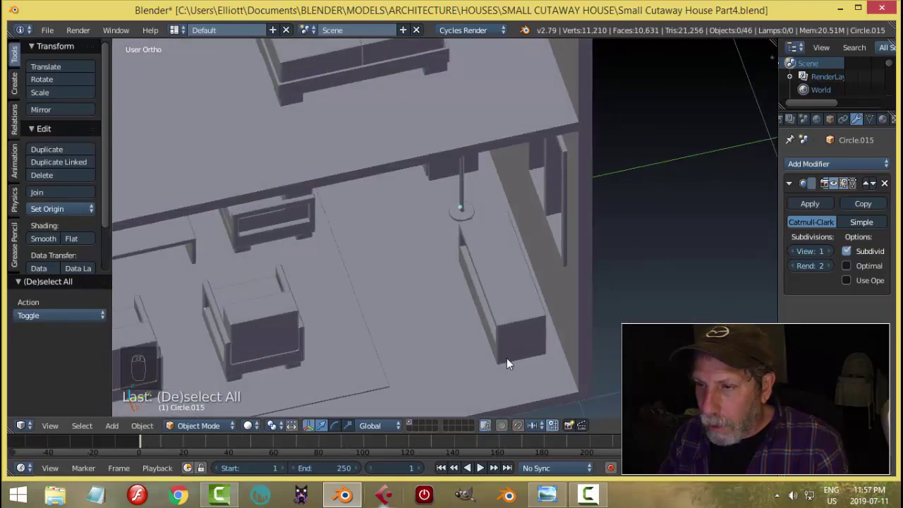
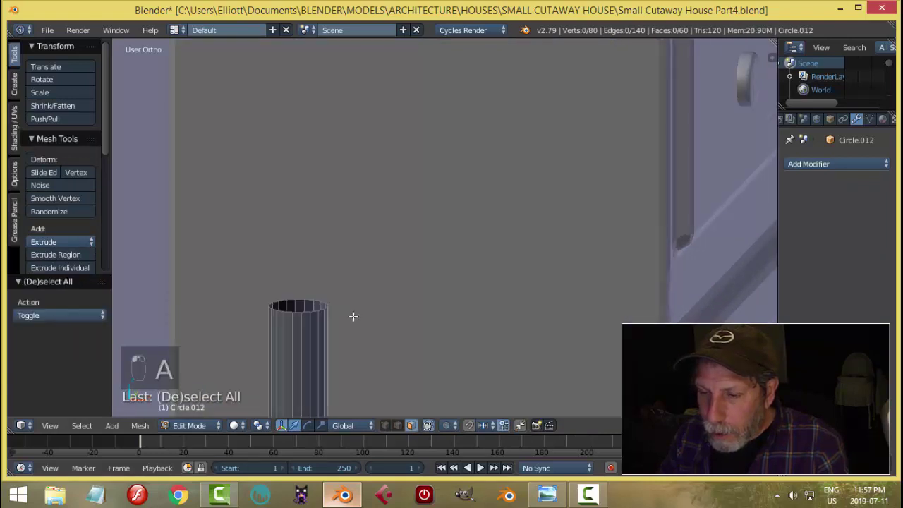
Step: Duplicate edge rings of the round base in wireframe to build a filled top and thin central stem
{"action": "key", "text": "ctrl+Tab"}
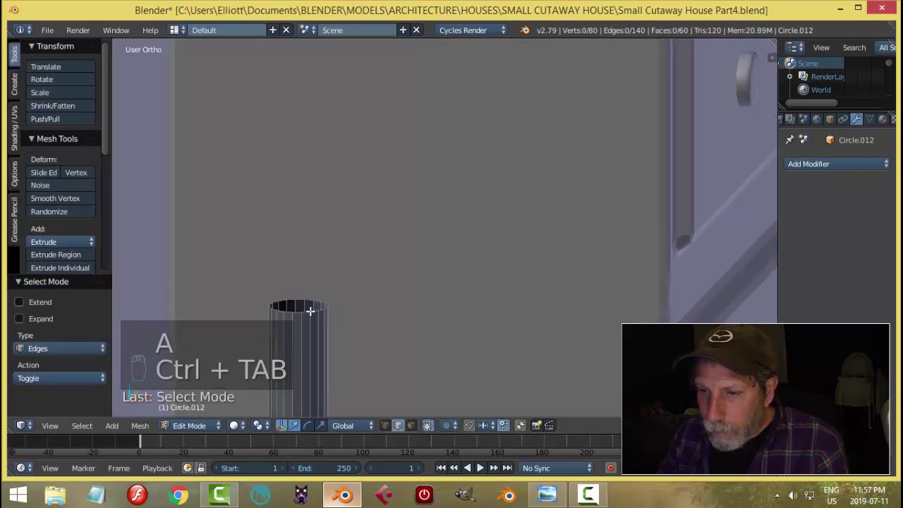
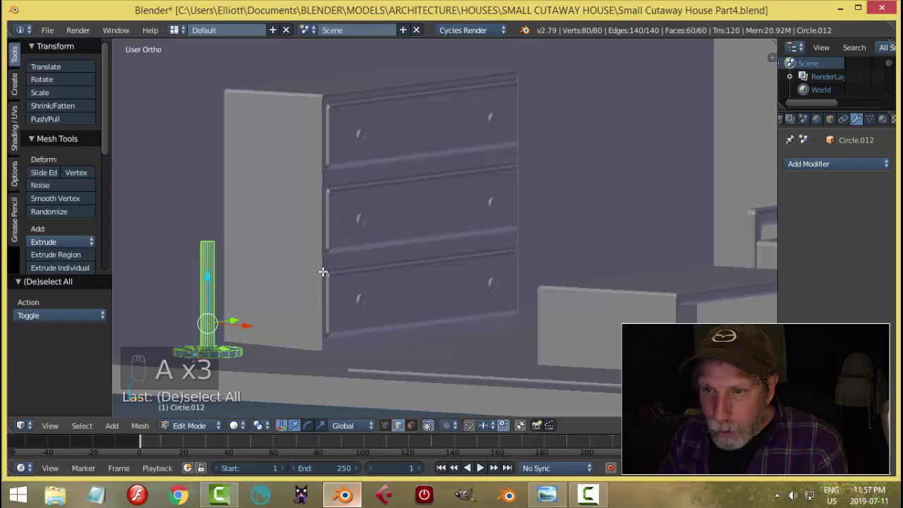
{"action": "key", "text": "shift+d"}
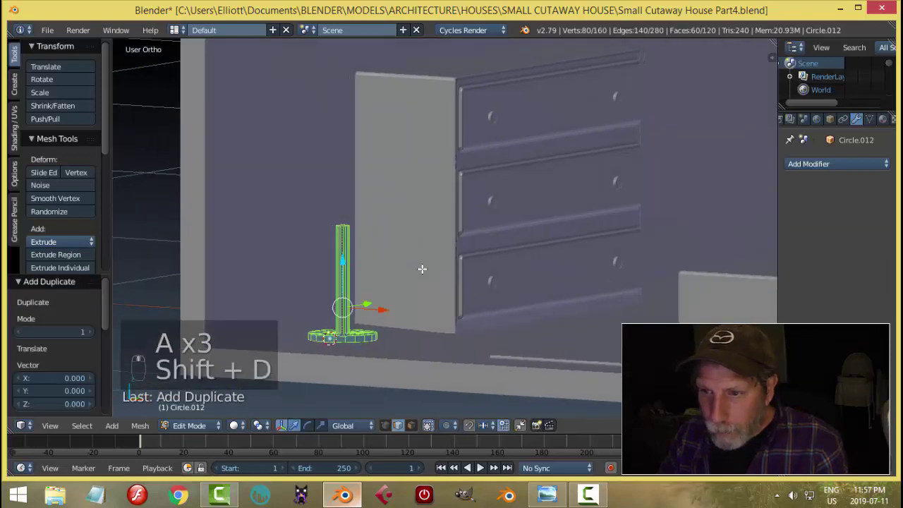
{"action": "key", "text": "r"}
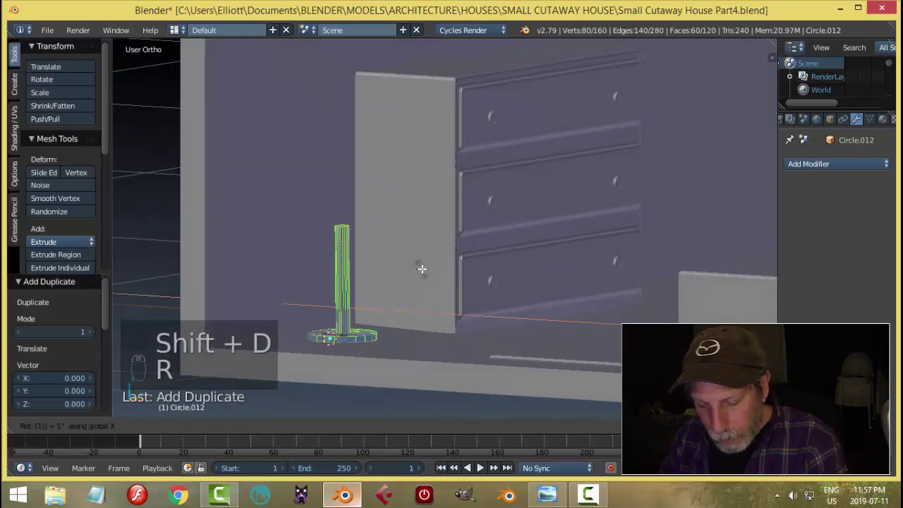
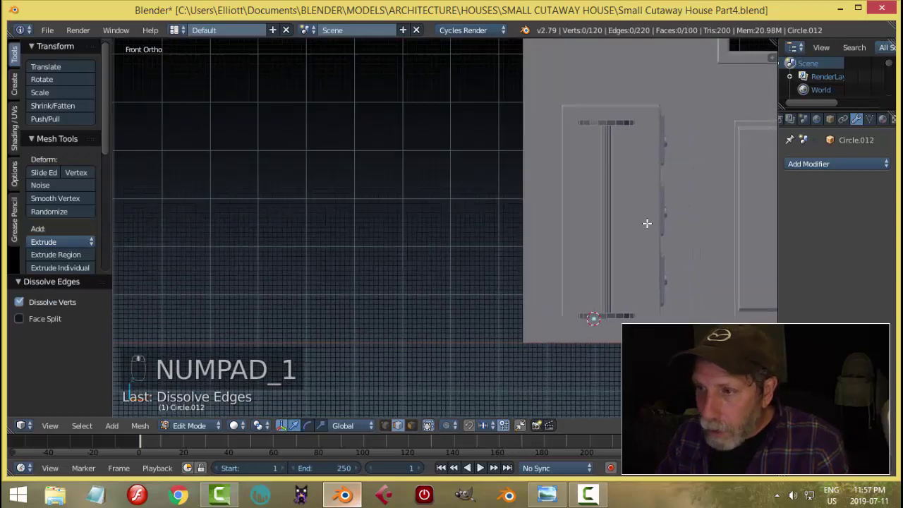
{"action": "key", "text": "z"}
{"action": "key", "text": "b"}
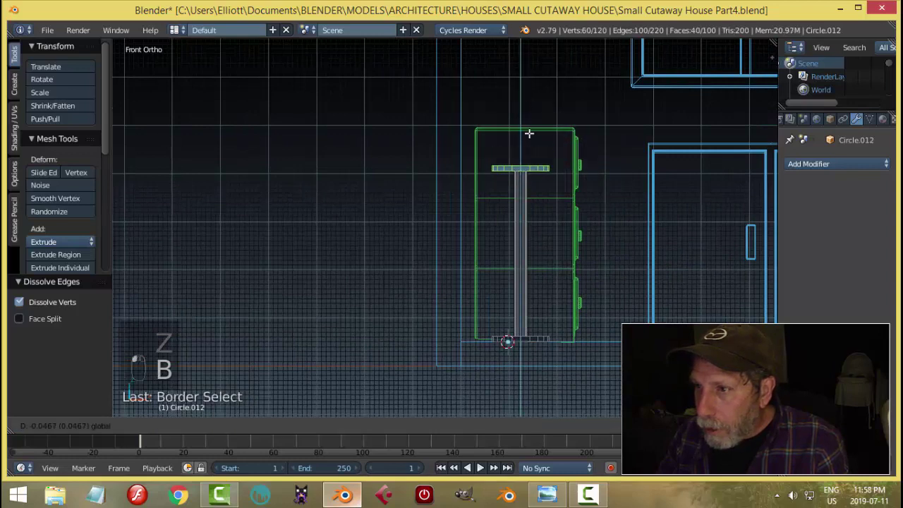
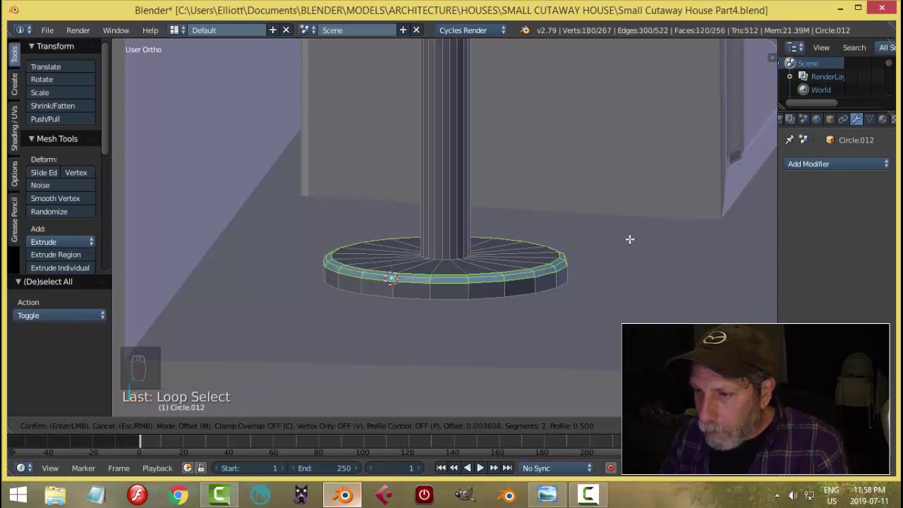
{"action": "key", "text": "a"}
{"action": "key", "text": "Tab"}
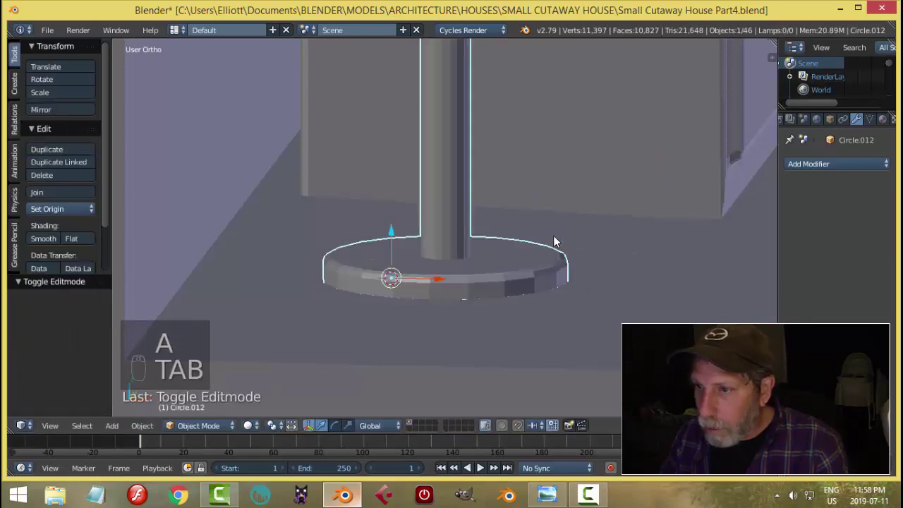
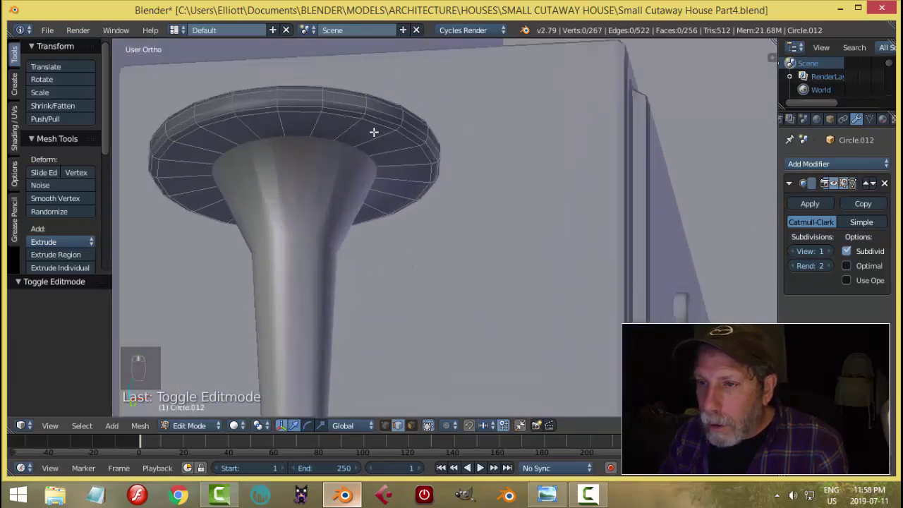
Step: Add edge loops to the pedestal's stem, then select the round table and start editing its top
{"action": "key", "text": "ctrl+r"}
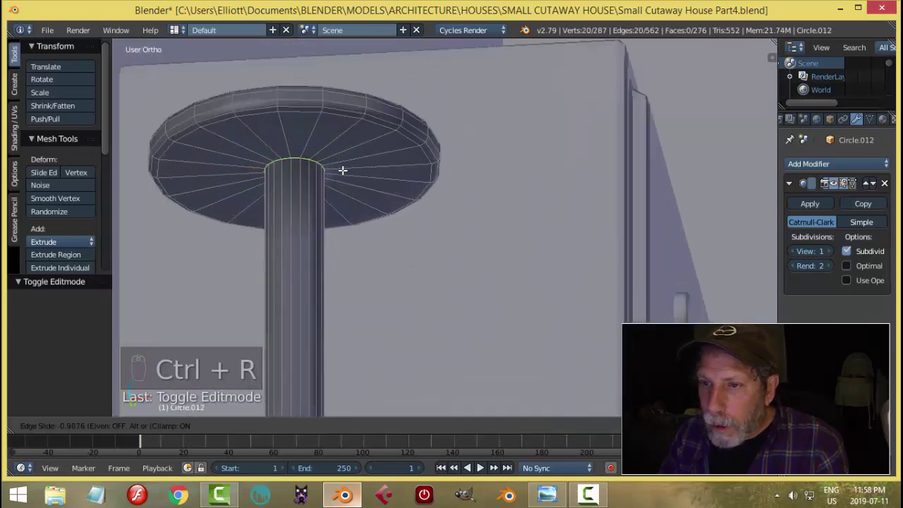
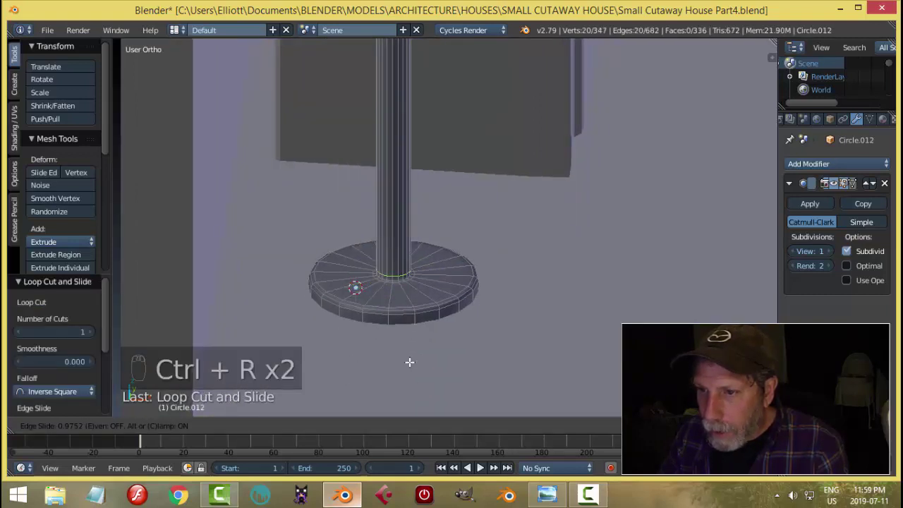
{"action": "key", "text": "a"}
{"action": "key", "text": "Tab"}
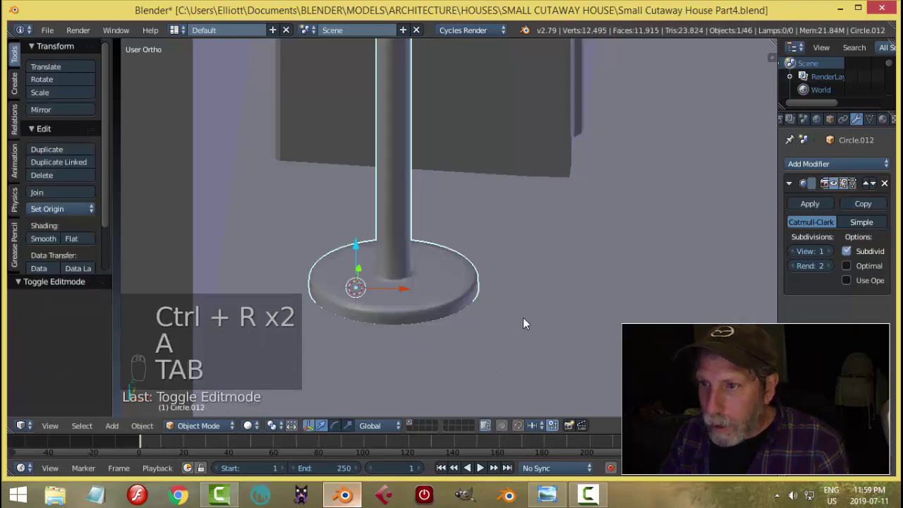
{"action": "key", "text": "a"}
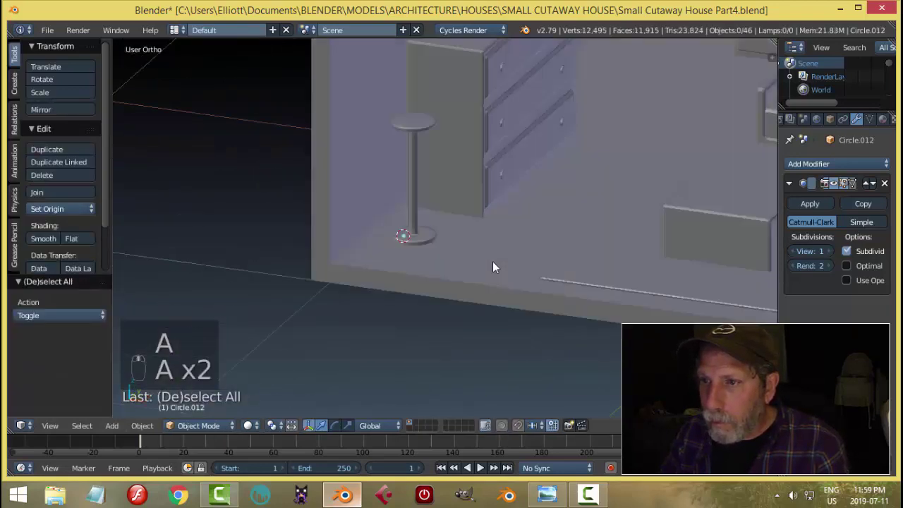
{"action": "right_click", "coordinate": [372, 177]}
{"action": "key", "text": "Tab"}
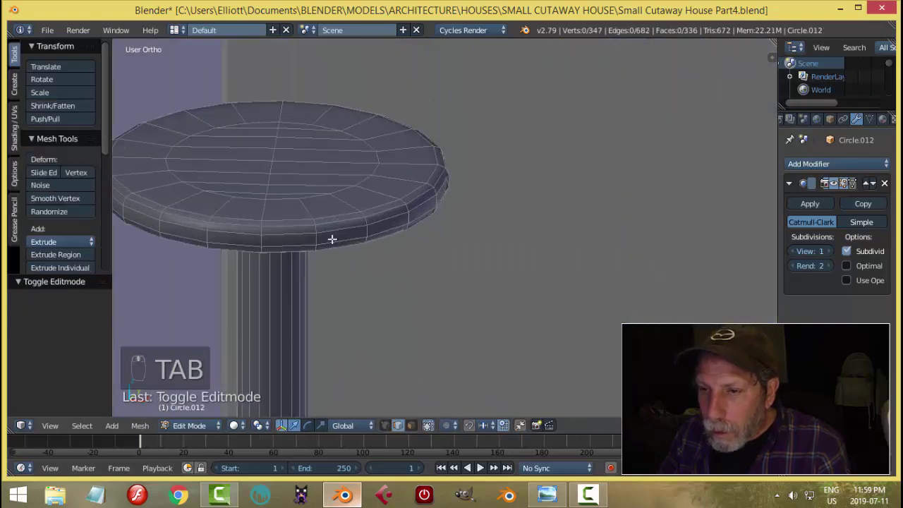
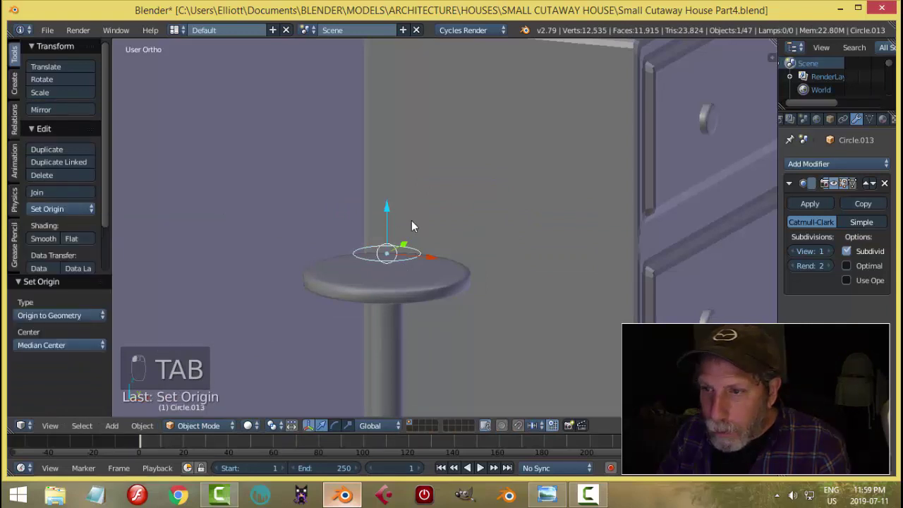
Step: Extrude the lamp's top ring upward in front view, flare it outward and recalculate normals
{"action": "key", "text": "s"}
{"action": "key", "text": "Tab"}
{"action": "key", "text": "a"}
{"action": "key", "text": "KP_1"}
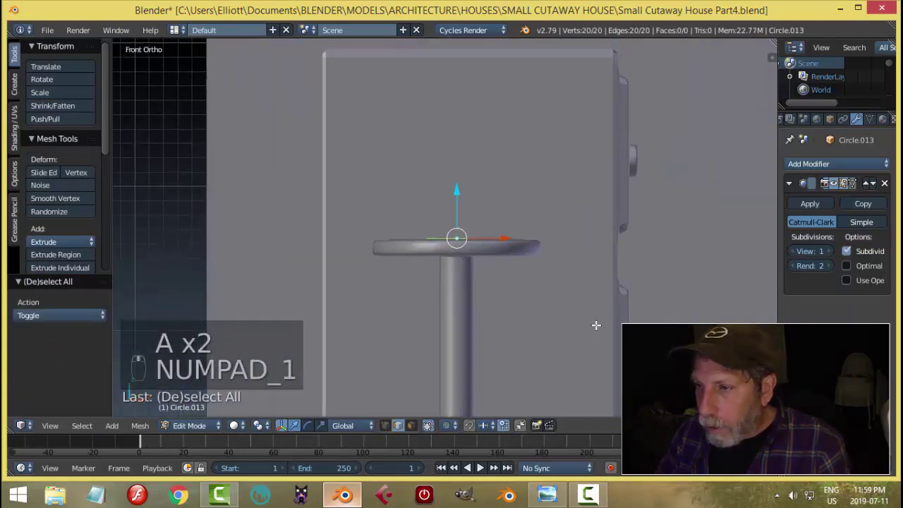
{"action": "key", "text": "e"}
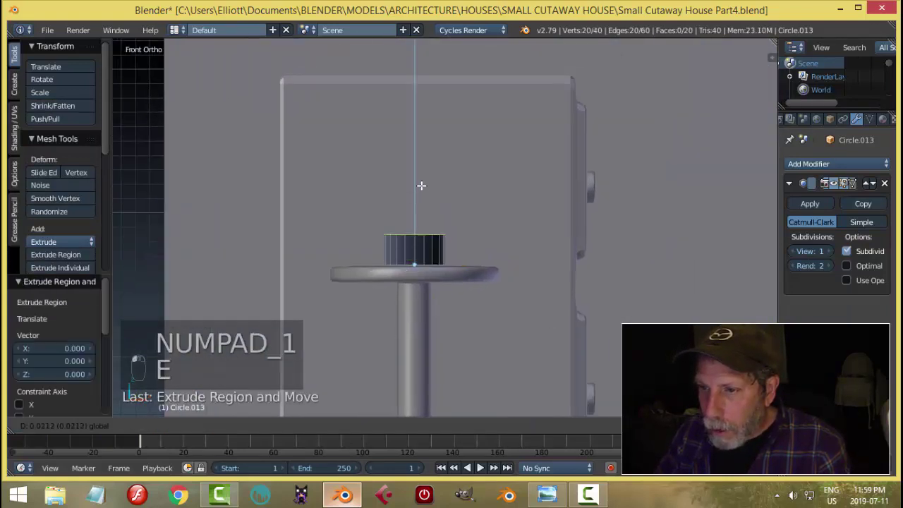
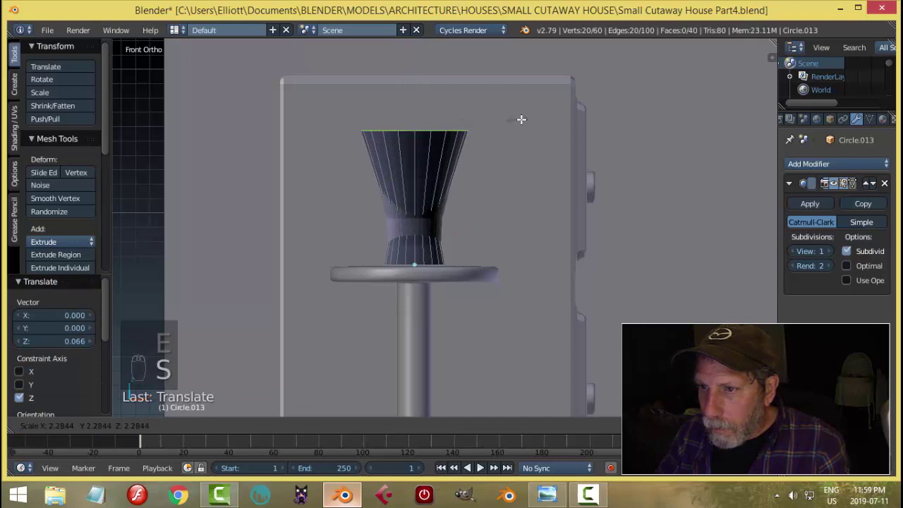
{"action": "key", "text": "a"}
{"action": "key", "text": "a"}
{"action": "key", "text": "ctrl+n"}
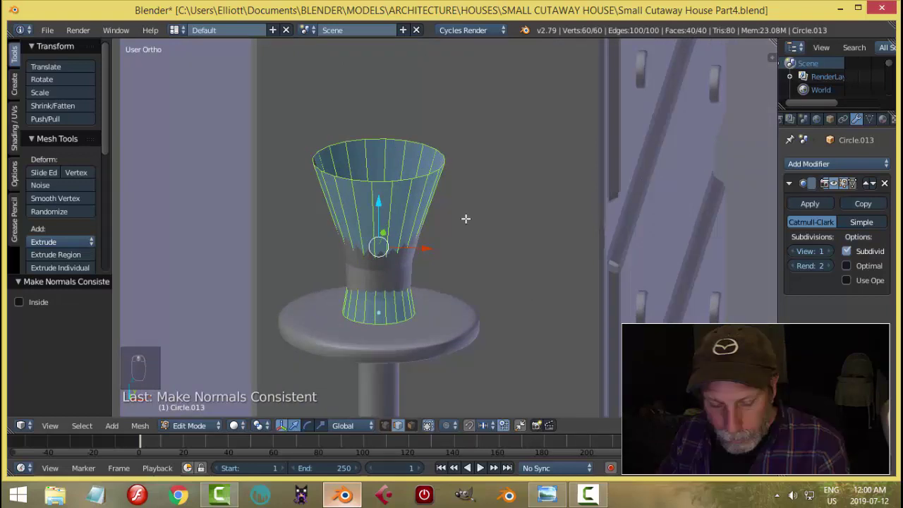
Step: Thicken the shade wall, add two rim edge loops, and smooth the lamp's shading
{"action": "key", "text": "ctrl+r"}
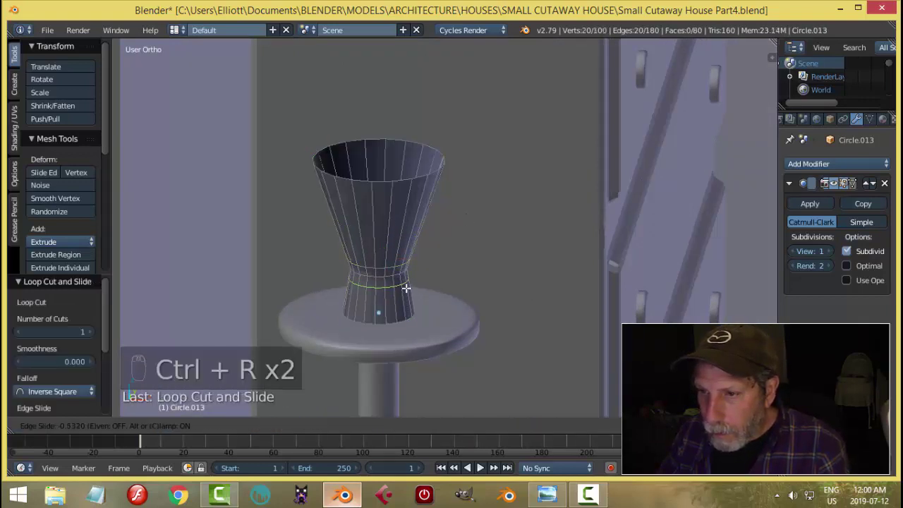
{"action": "key", "text": "a"}
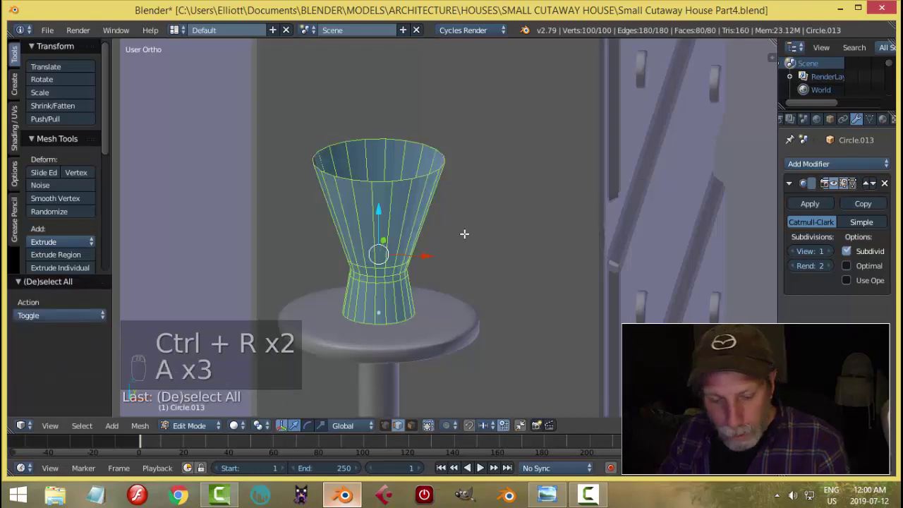
{"action": "key", "text": "e"}
{"action": "key", "text": "alt+s"}
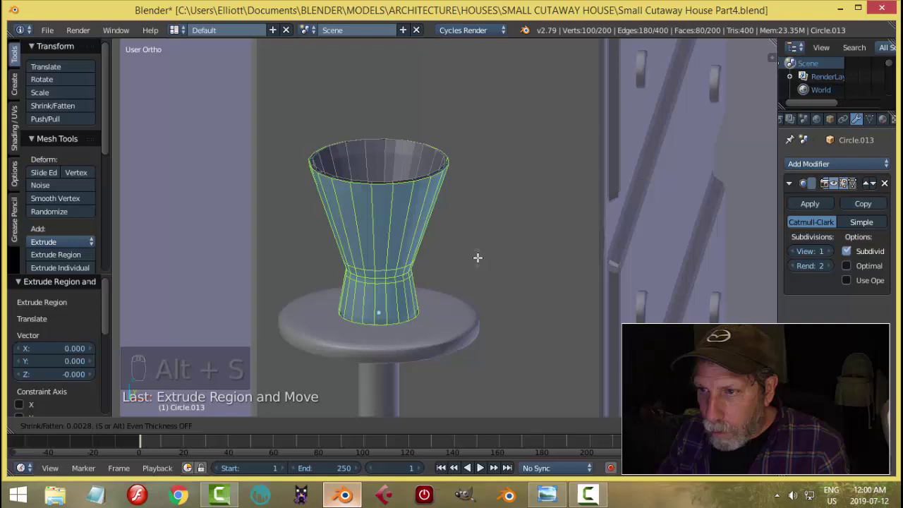
{"action": "key", "text": "a"}
{"action": "key", "text": "ctrl+r"}
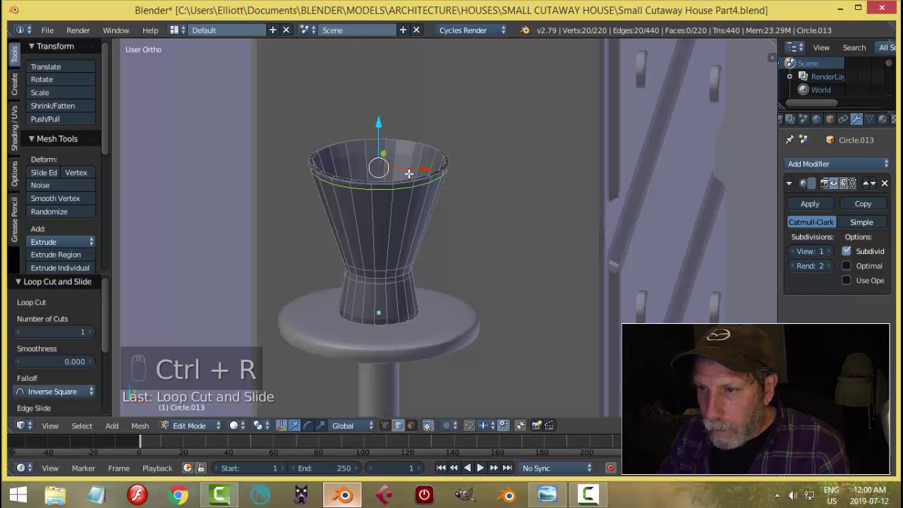
{"action": "key", "text": "ctrl+r"}
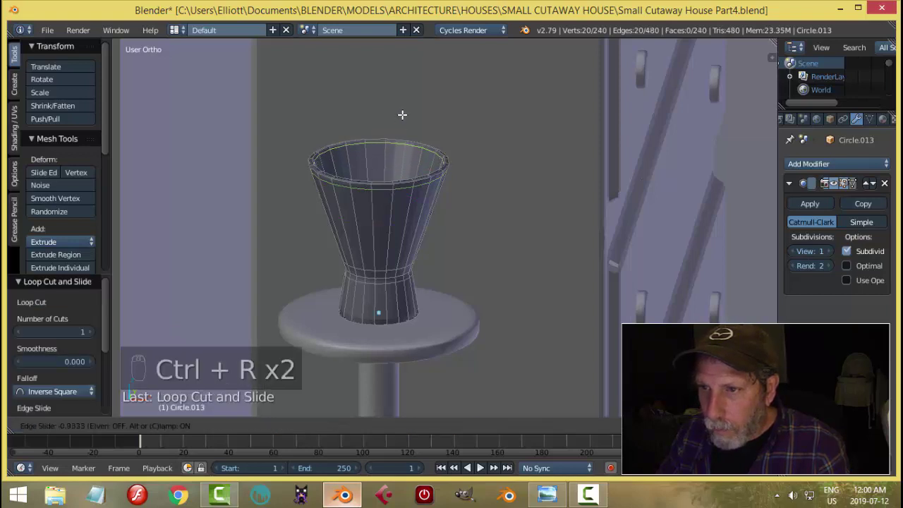
{"action": "key", "text": "a"}
{"action": "key", "text": "Tab"}
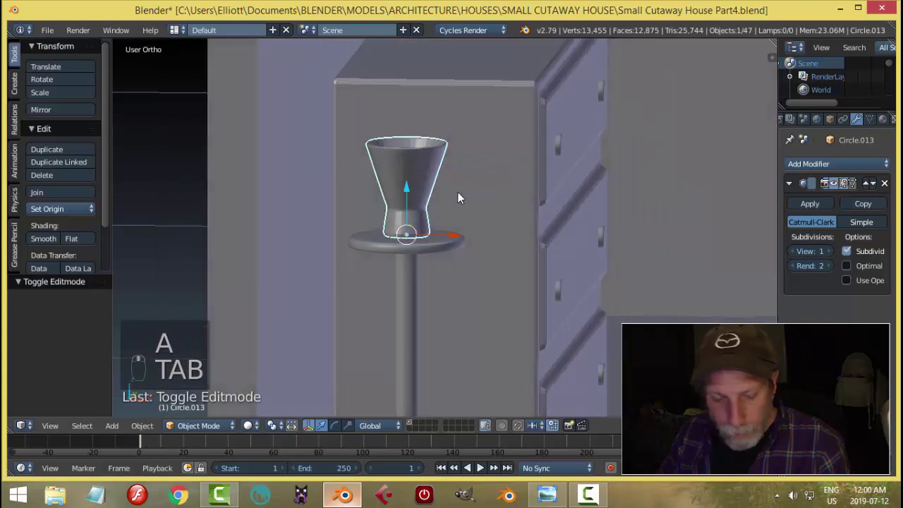
Step: Stretch the lamp taller along Z and add an edge loop at the shade's waist
{"action": "key", "text": "s"}
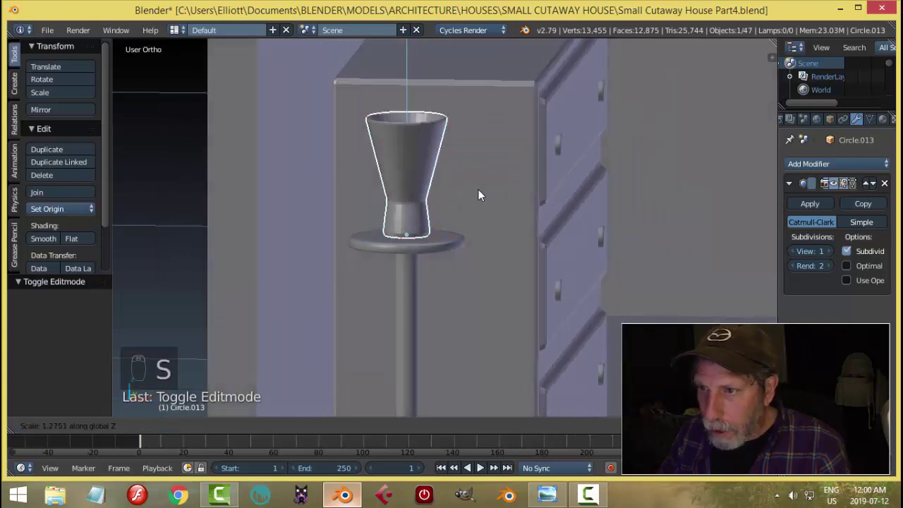
{"action": "key", "text": "a"}
{"action": "left_click", "coordinate": [418, 227]}
{"action": "key", "text": "Tab"}
{"action": "key", "text": "ctrl+r"}
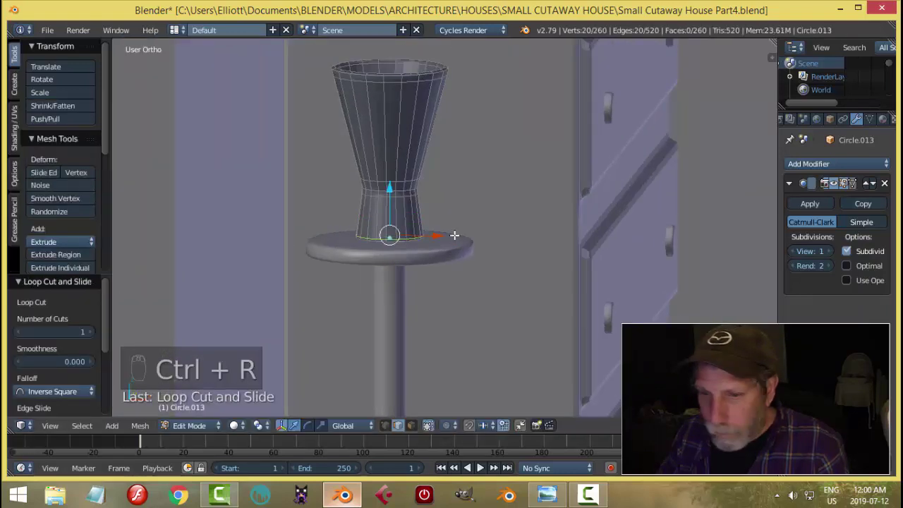
{"action": "key", "text": "a"}
{"action": "key", "text": "Tab"}
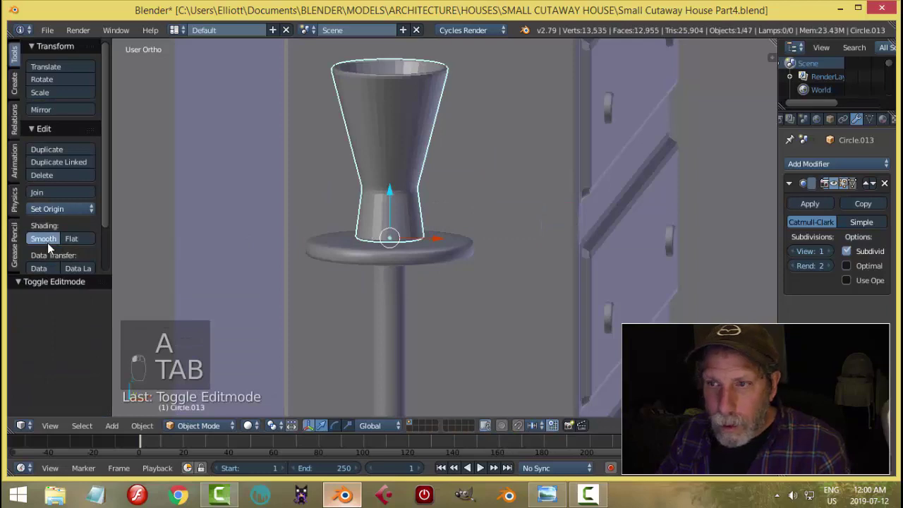
{"action": "key", "text": "a"}
{"action": "right_click", "coordinate": [395, 217]}
{"action": "key", "text": "Tab"}
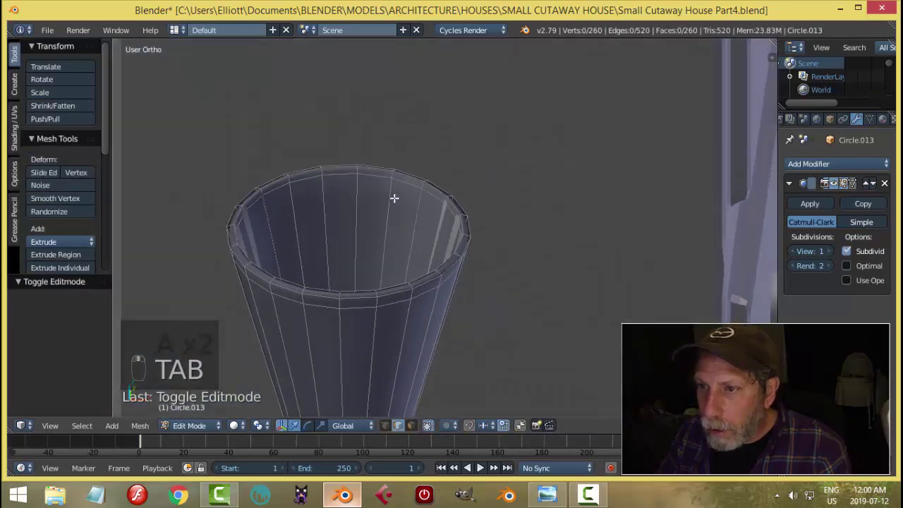
Step: Add an edge loop near the shade's top rim and preview the whole lamp
{"action": "key", "text": "ctrl+r"}
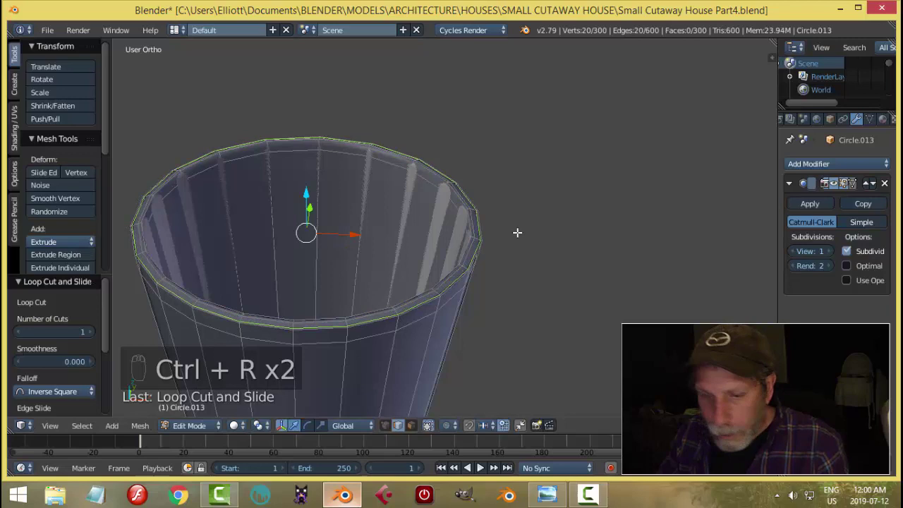
{"action": "key", "text": "a"}
{"action": "key", "text": "Tab"}
{"action": "key", "text": "a"}
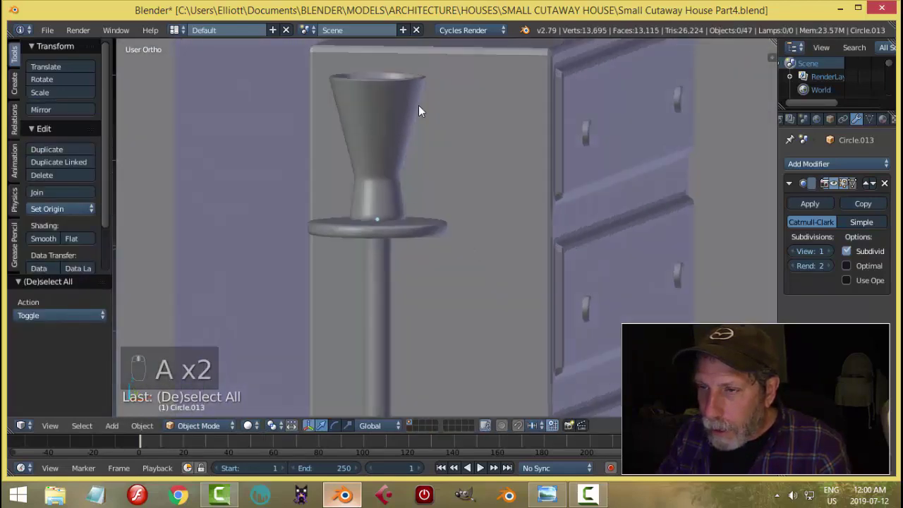
{"action": "key", "text": "a"}
{"action": "left_click_drag", "start_coordinate": [384, 203], "coordinate": [377, 168]}
{"action": "key", "text": "shift+h"}
Step: Add further waist loops slid along the shade to sharpen the hourglass, then unhide and preview
{"action": "key", "text": "Tab"}
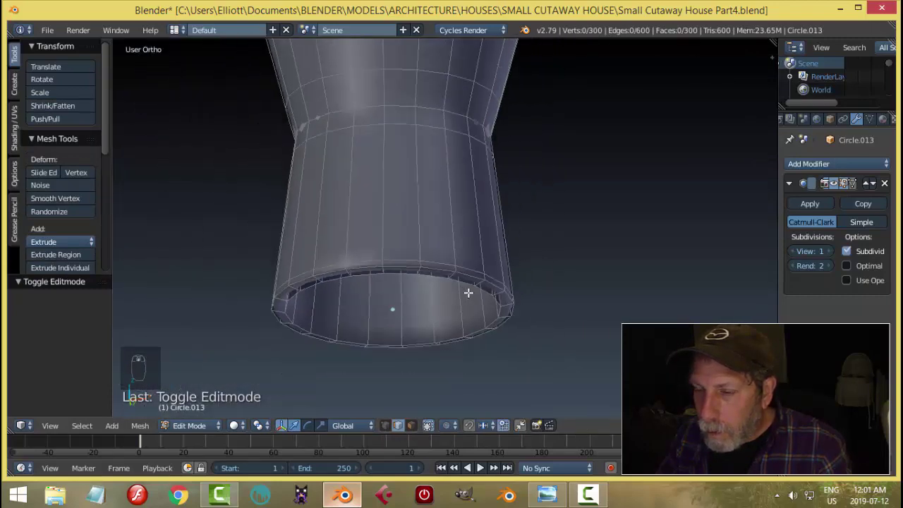
{"action": "key", "text": "ctrl+r"}
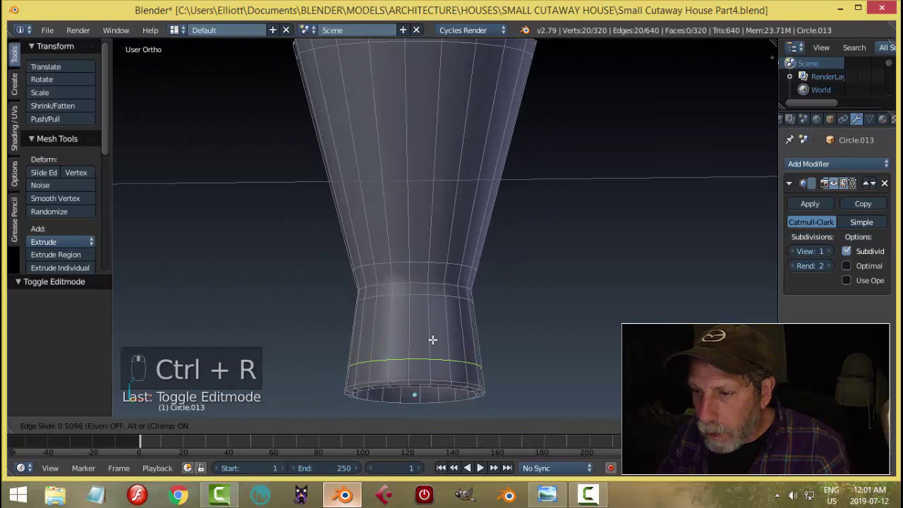
{"action": "key", "text": "Tab"}
{"action": "key", "text": "a"}
{"action": "key", "text": "alt+h"}
{"action": "key", "text": "a"}
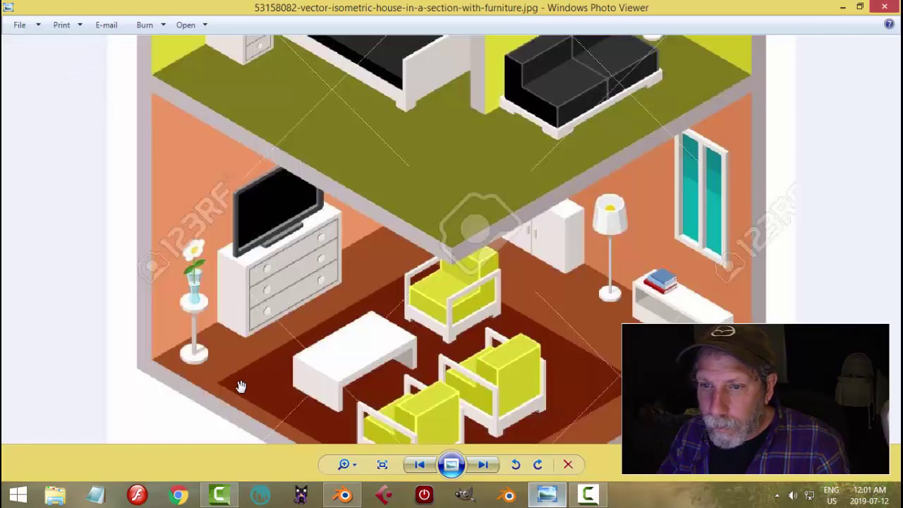
{"action": "right_click", "coordinate": [394, 272]}
{"action": "left_click_drag", "start_coordinate": [455, 274], "coordinate": [456, 258]}
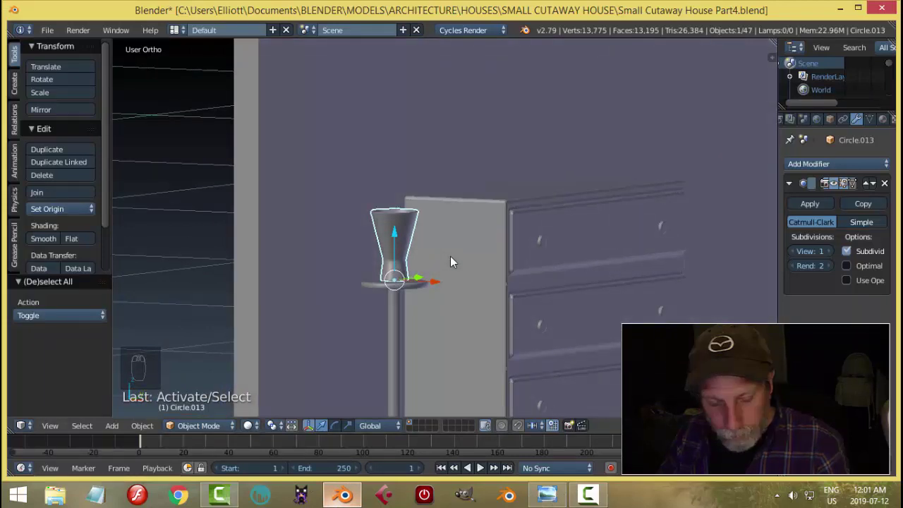
Step: Save the .blend file and orbit around the dresser to inspect the lamp
{"action": "key", "text": "s"}
{"action": "key", "text": "a"}
{"action": "middle_click", "coordinate": [442, 269]}
{"action": "key", "text": "ctrl+s"}
{"action": "middle_click", "coordinate": [471, 257]}
{"action": "right_click", "coordinate": [404, 252]}
{"action": "left_click_drag", "start_coordinate": [437, 277], "coordinate": [460, 266]}
{"action": "key", "text": "Tab"}
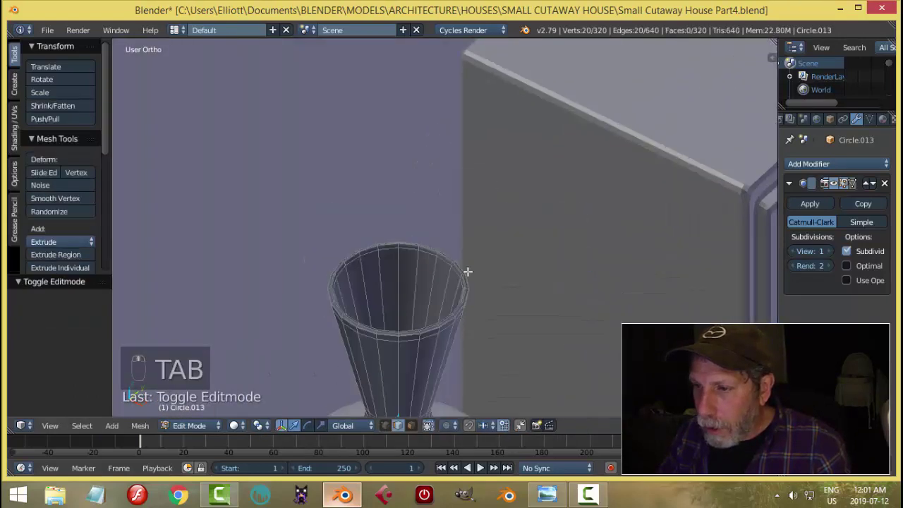
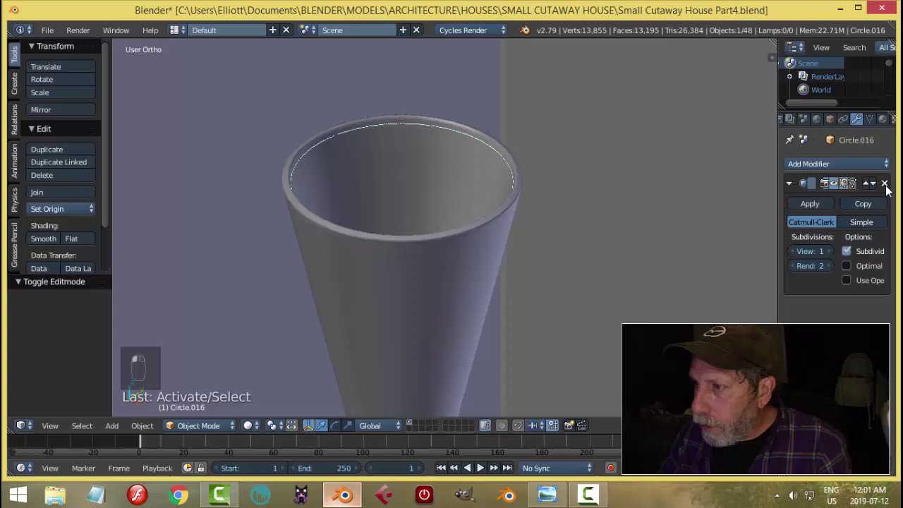
Step: Fill the top opening of the lamp cup and recentre its origin on the geometry
{"action": "key", "text": "Tab"}
{"action": "key", "text": "a"}
{"action": "key", "text": "f"}
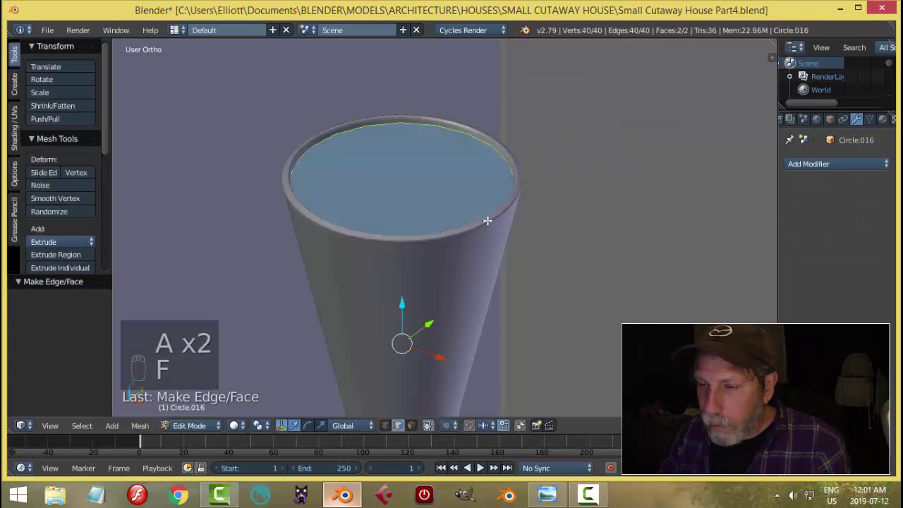
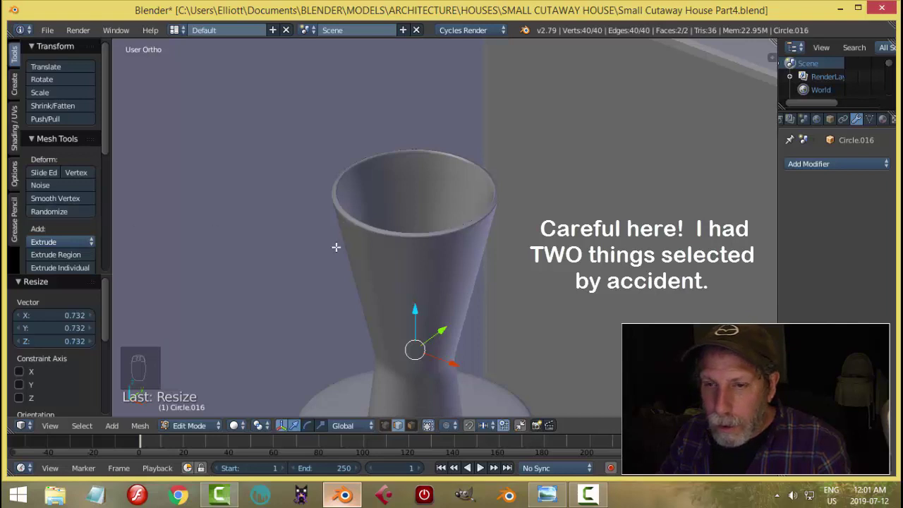
{"action": "key", "text": "Tab"}
{"action": "left_click", "coordinate": [74, 213]}
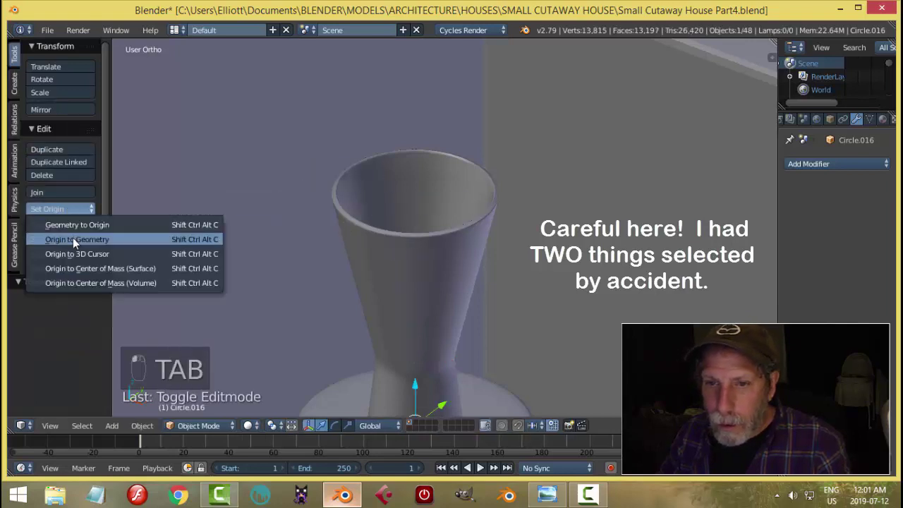
{"action": "middle_click", "coordinate": [527, 272]}
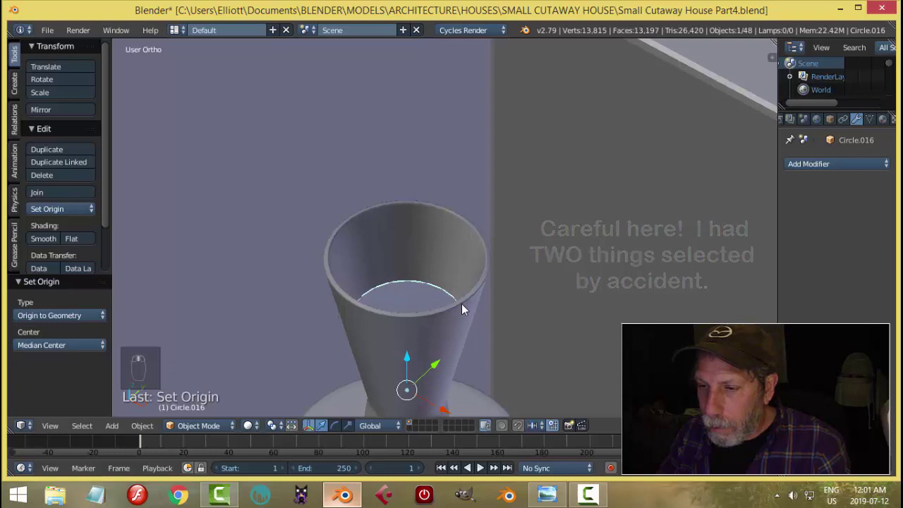
{"action": "left_click_drag", "start_coordinate": [415, 282], "coordinate": [424, 243]}
{"action": "left_click", "coordinate": [465, 264]}
Step: Raise the filled disc, snap the cursor to it and shrink it to sit inside the shade
{"action": "key", "text": "s"}
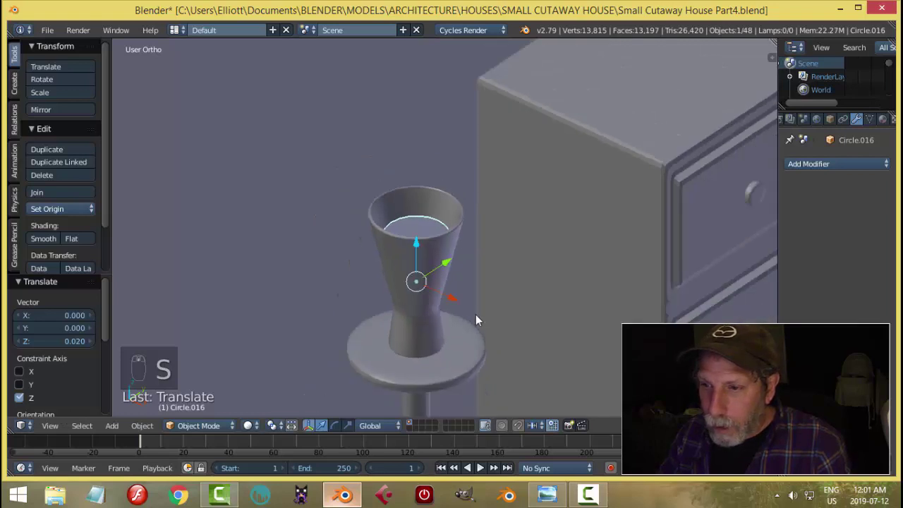
{"action": "middle_click", "coordinate": [316, 257]}
{"action": "key", "text": "shift+s"}
{"action": "key", "text": "s"}
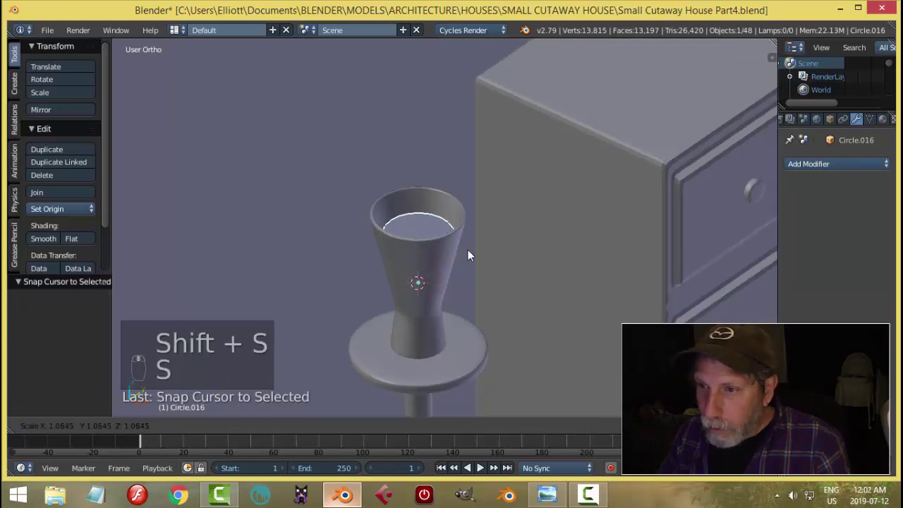
{"action": "middle_click", "coordinate": [472, 256]}
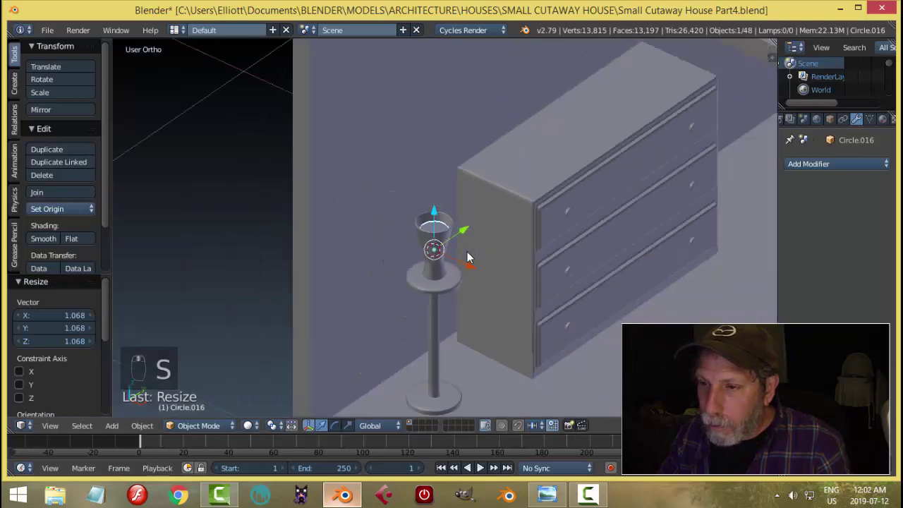
{"action": "key", "text": "KP_Decimal"}
{"action": "key", "text": "a"}
{"action": "left_click_drag", "start_coordinate": [430, 120], "coordinate": [503, 181]}
{"action": "key", "text": "shift+h"}
{"action": "key", "text": "Tab"}
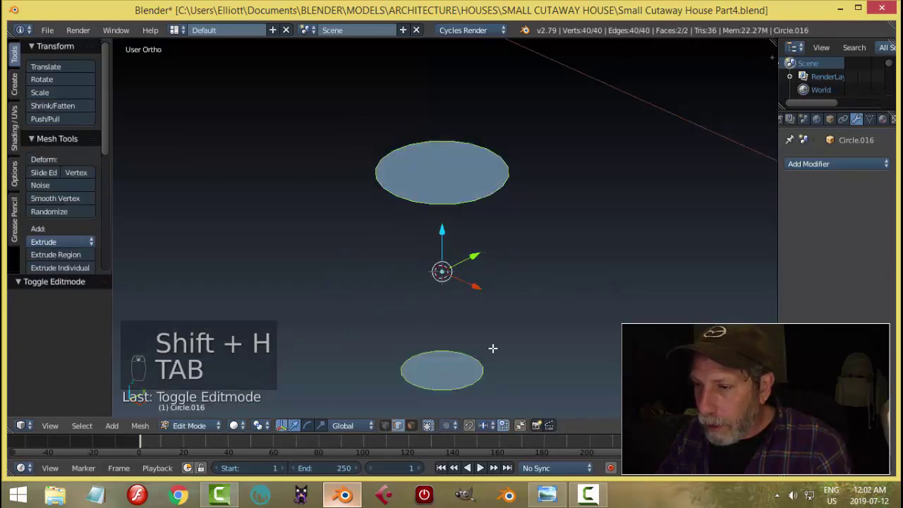
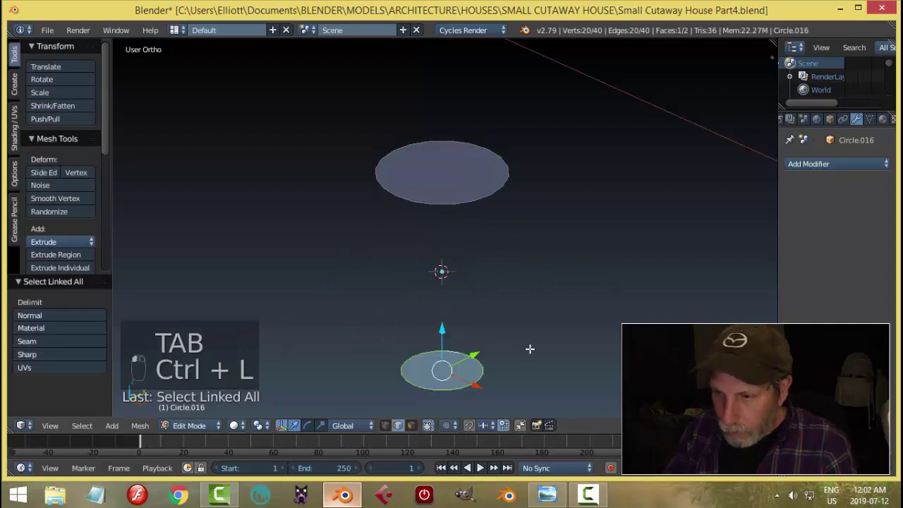
Step: Duplicate the flat circle as a test, then discard the duplicate and unhide the scene
{"action": "key", "text": "x"}
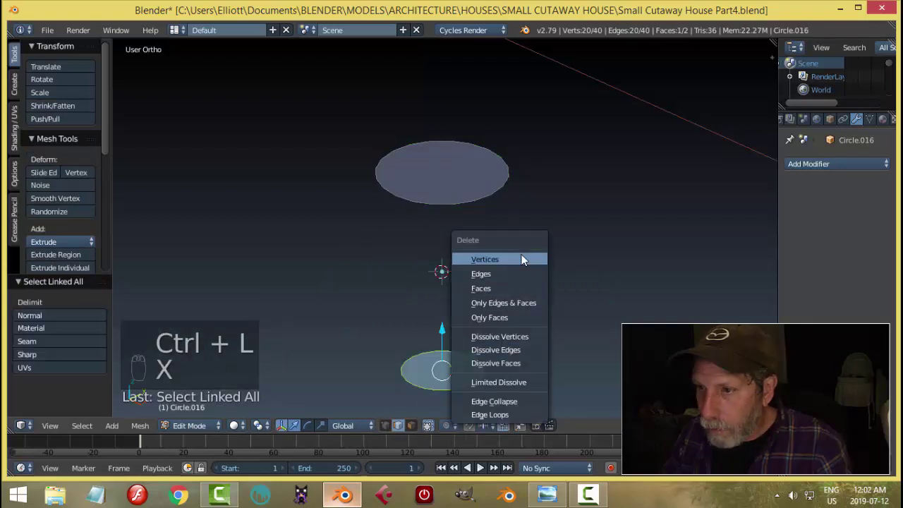
{"action": "key", "text": "Tab"}
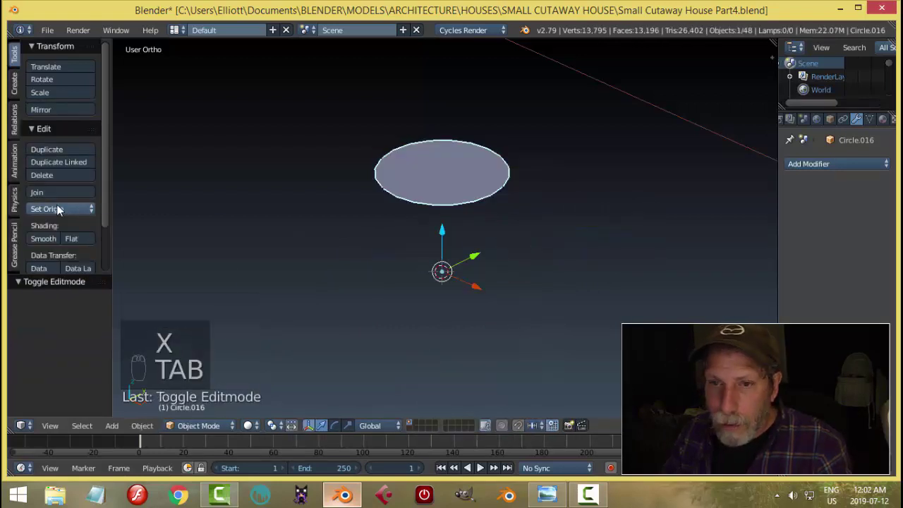
{"action": "key", "text": "shift+d"}
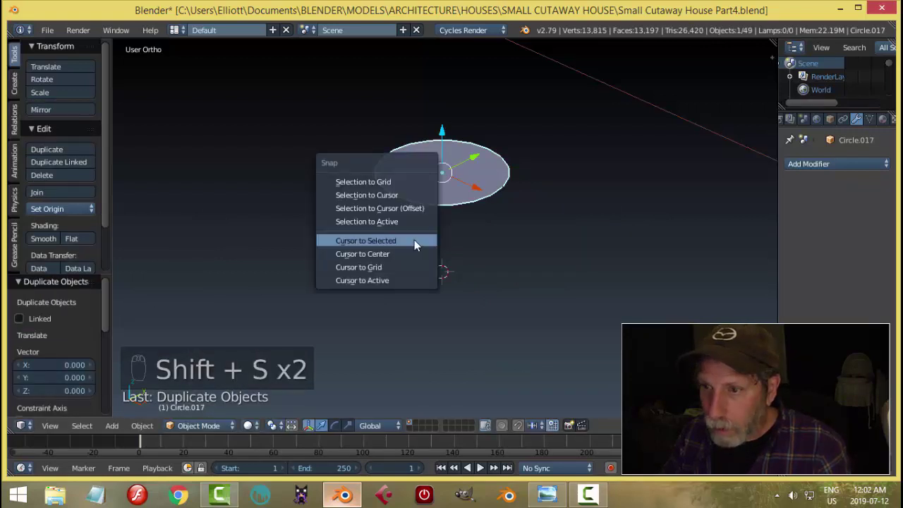
{"action": "left_click_drag", "start_coordinate": [447, 135], "coordinate": [476, 172]}
{"action": "key", "text": "x"}
{"action": "left_click_drag", "start_coordinate": [476, 172], "coordinate": [478, 250]}
{"action": "key", "text": "alt+h"}
{"action": "key", "text": "a"}
{"action": "left_click_drag", "start_coordinate": [441, 148], "coordinate": [574, 207]}
{"action": "key", "text": "s"}
{"action": "key", "text": "a"}
Step: Save the house file with the lamp beside the dresser in view
{"action": "left_click_drag", "start_coordinate": [555, 225], "coordinate": [546, 237]}
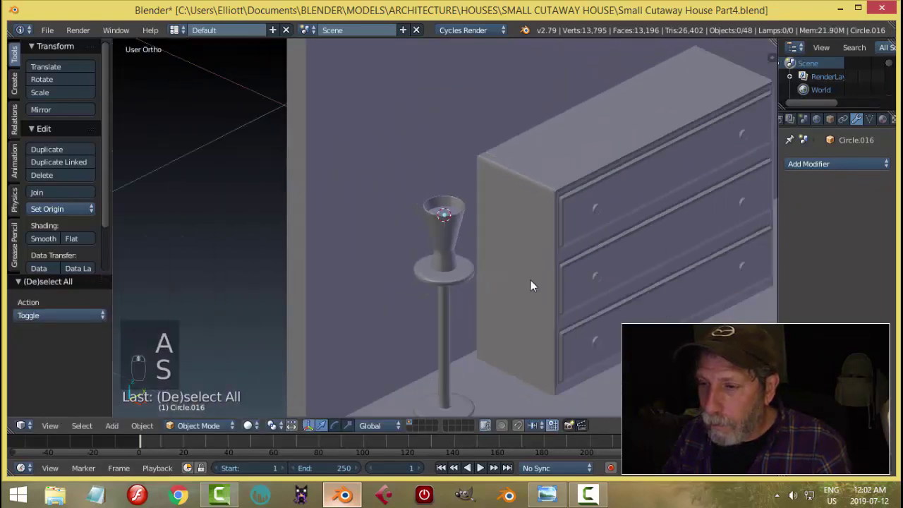
{"action": "key", "text": "ctrl+s"}
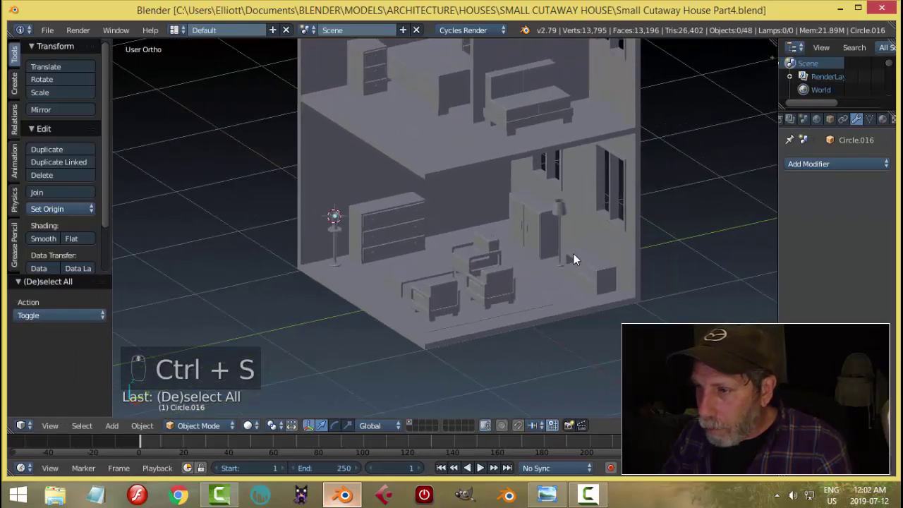
{"action": "middle_click", "coordinate": [550, 255]}
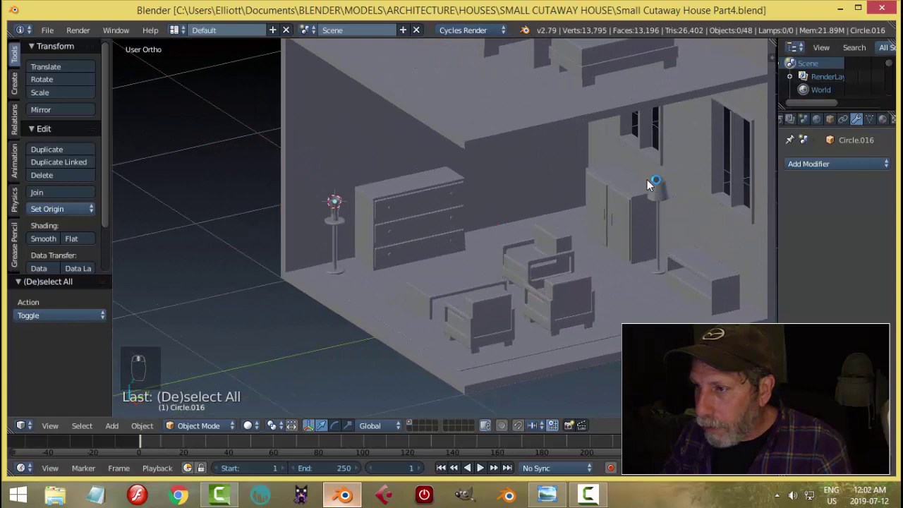
Step: Zoom the reference house picture onto the bedroom's small white lamp
{"action": "left_click_drag", "start_coordinate": [656, 193], "coordinate": [547, 474]}
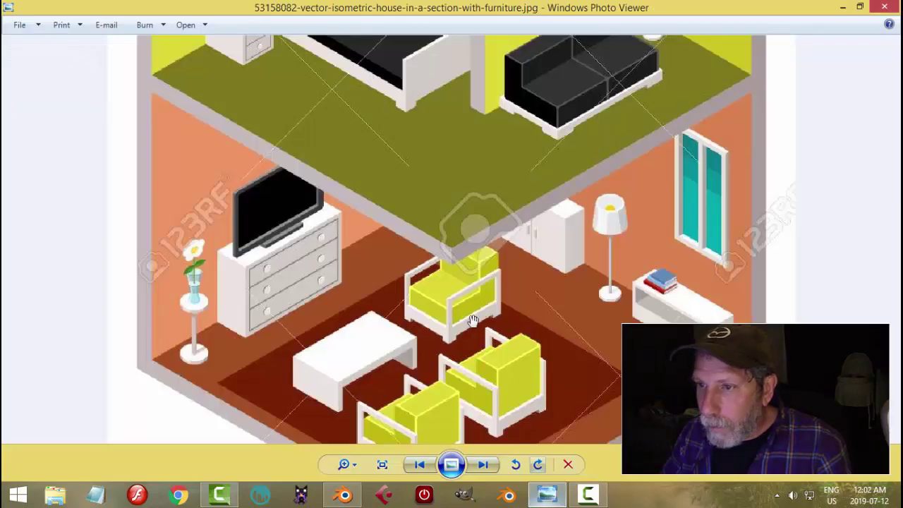
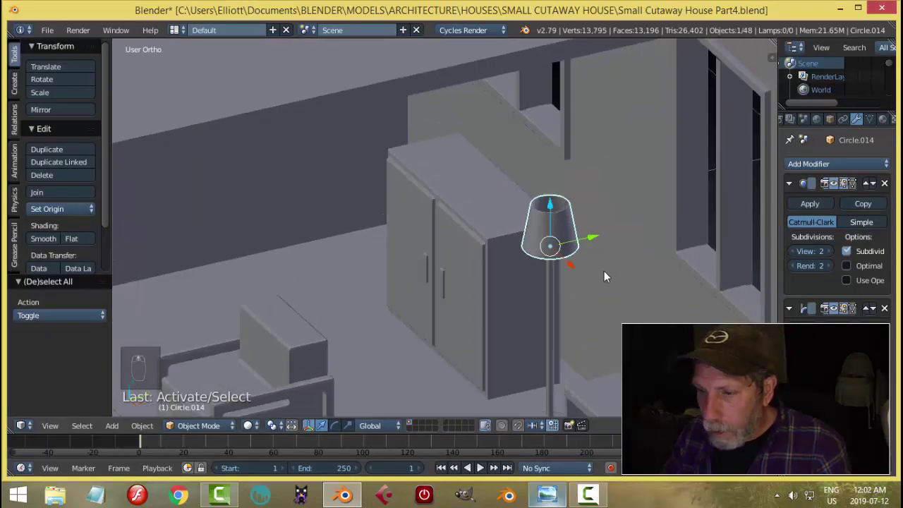
Step: Save, then add a new circle at the top of the lamp shade and enter its mesh
{"action": "key", "text": "s"}
{"action": "key", "text": "a"}
{"action": "left_click_drag", "start_coordinate": [529, 215], "coordinate": [589, 263]}
{"action": "key", "text": "a"}
{"action": "key", "text": "ctrl+s"}
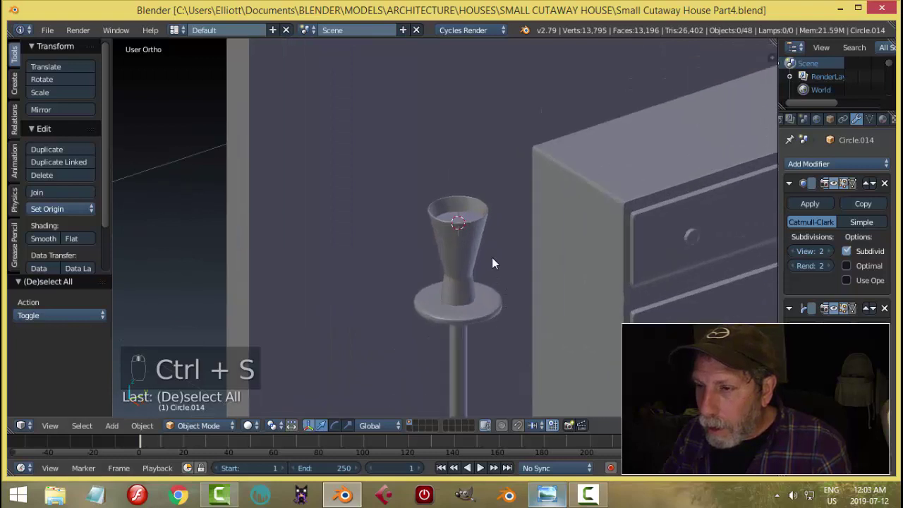
{"action": "left_click_drag", "start_coordinate": [462, 273], "coordinate": [508, 272]}
{"action": "key", "text": "Tab"}
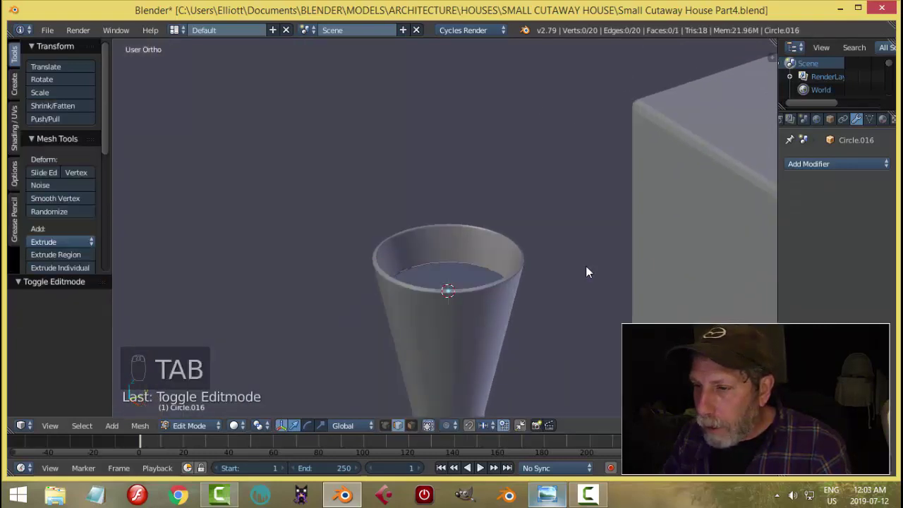
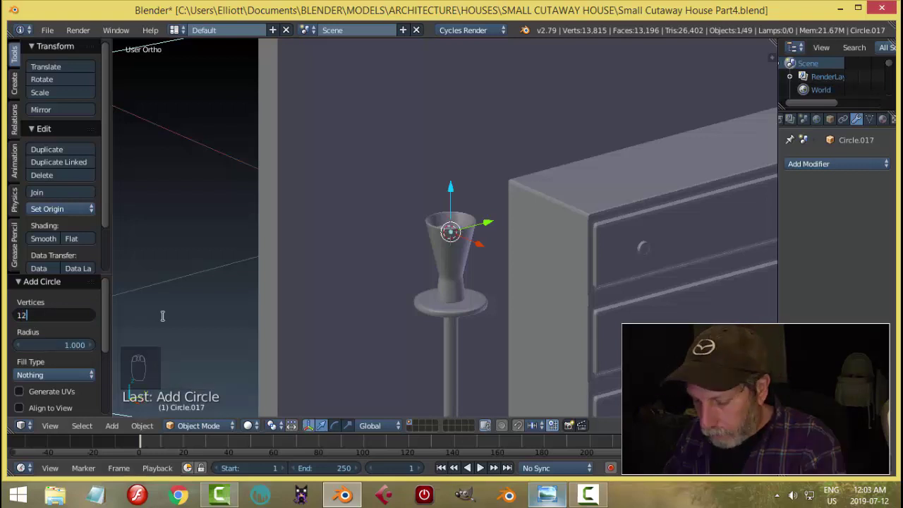
Step: Shrink and raise the circle above the lamp cup, isolate it and view it from Top Ortho
{"action": "key", "text": "Tab"}
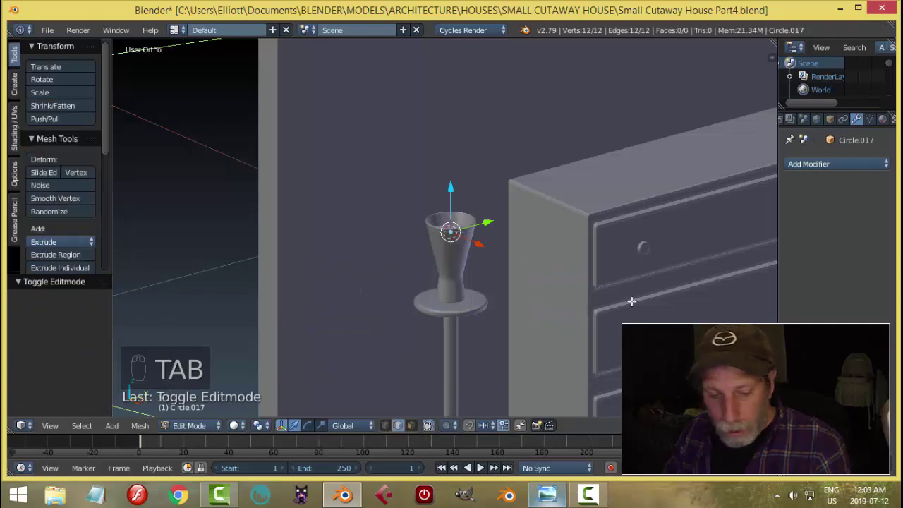
{"action": "key", "text": "s"}
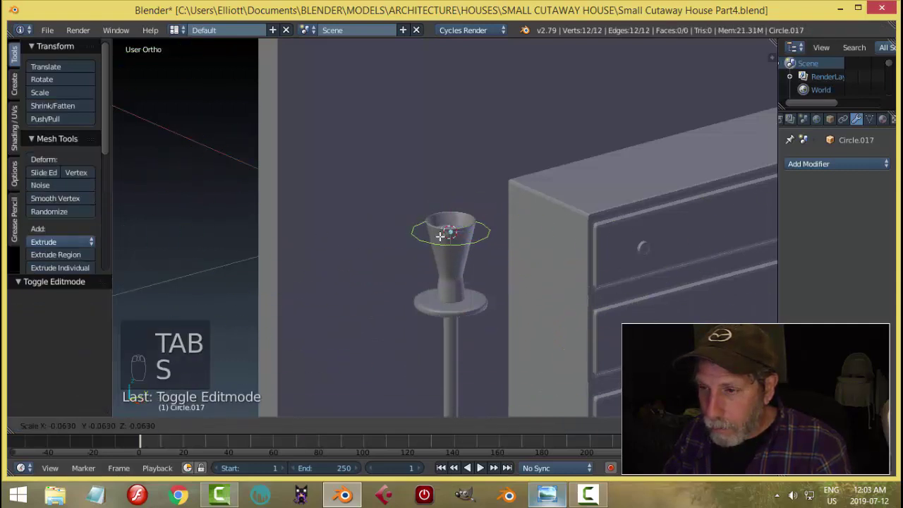
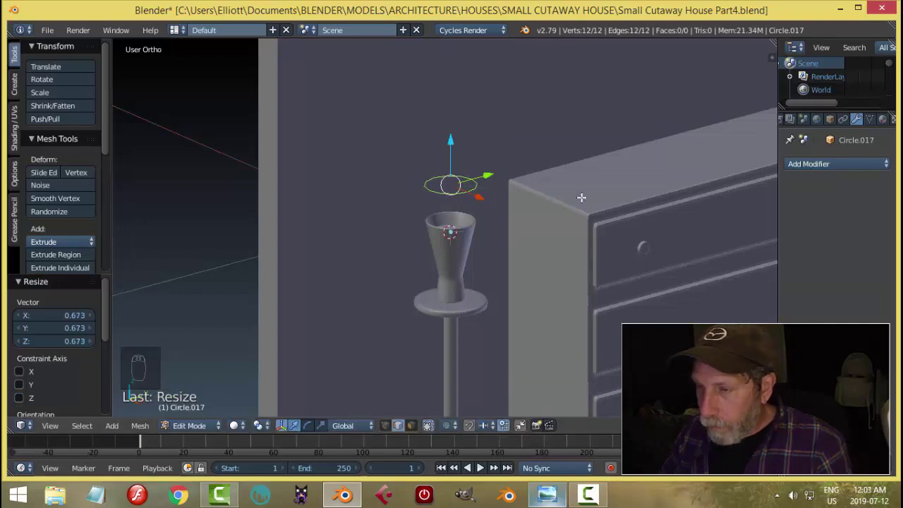
{"action": "key", "text": "Tab"}
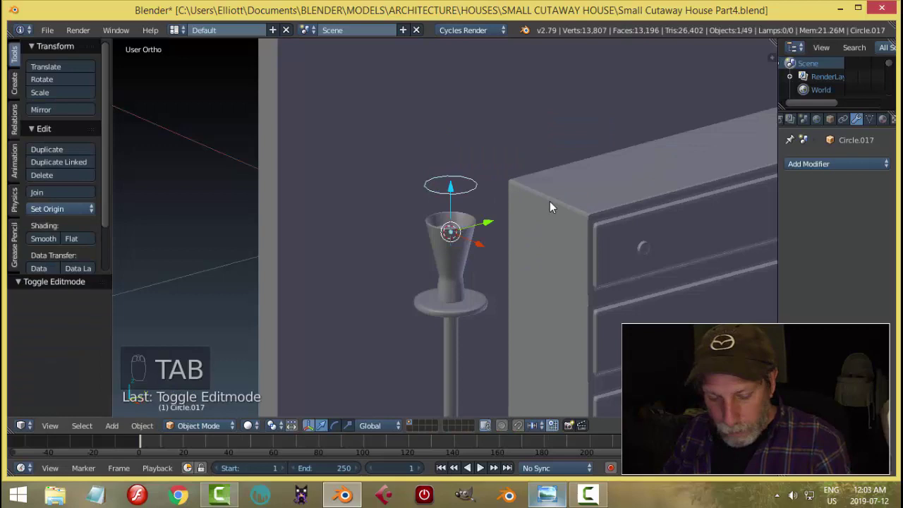
{"action": "key", "text": "shift+h"}
{"action": "key", "text": "KP_7"}
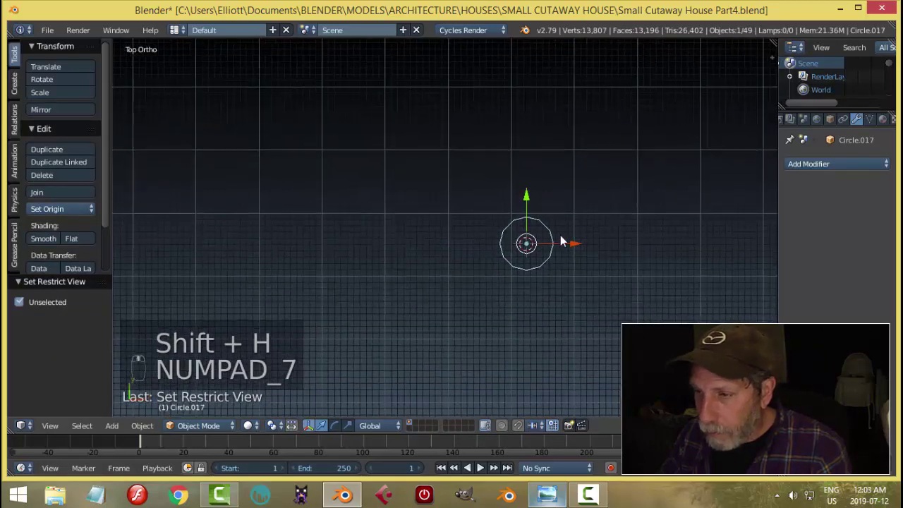
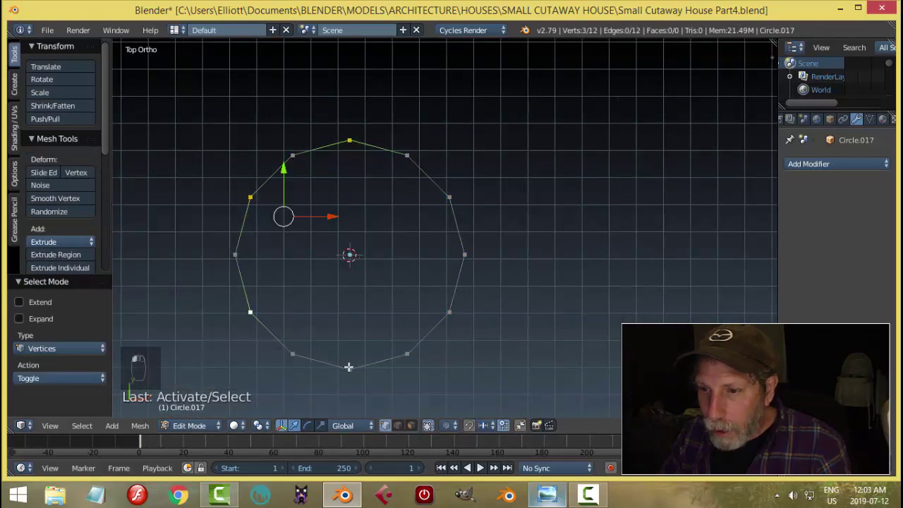
Step: Scale alternate vertices inward into six points and extrude the inner ring for a round opening
{"action": "key", "text": "s"}
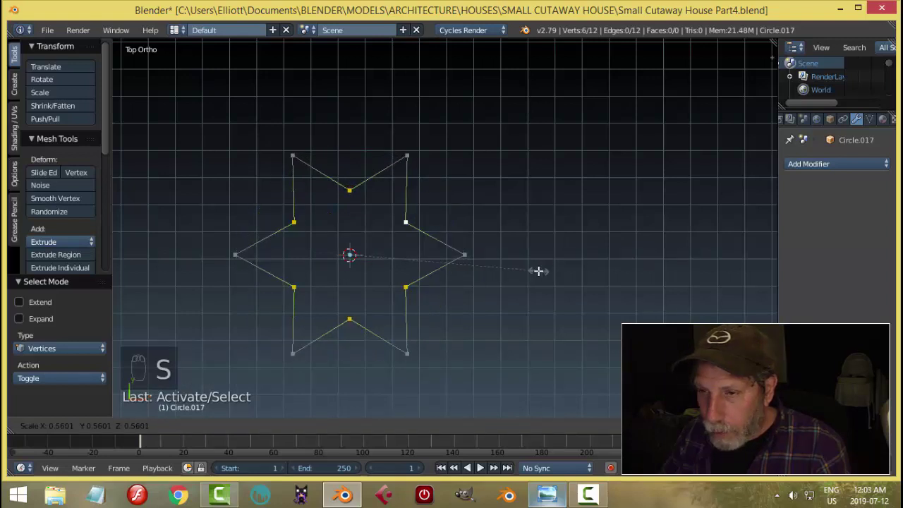
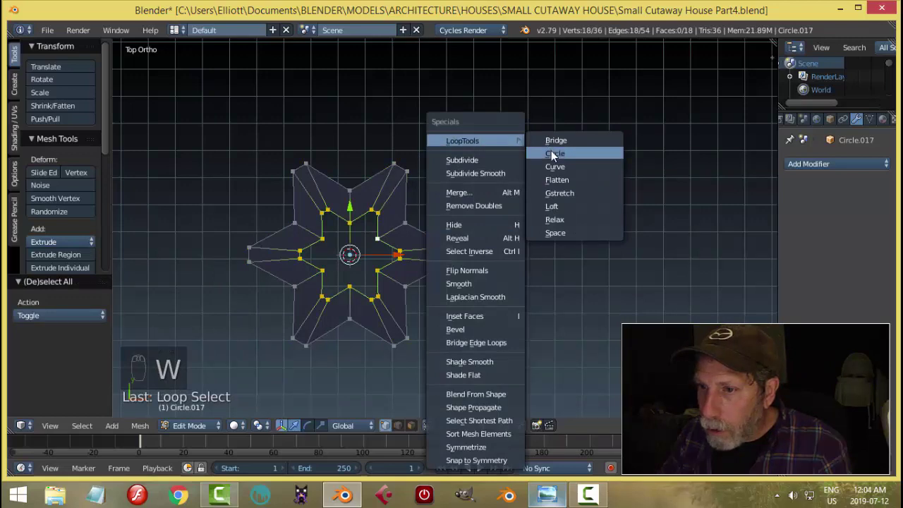
{"action": "key", "text": "e"}
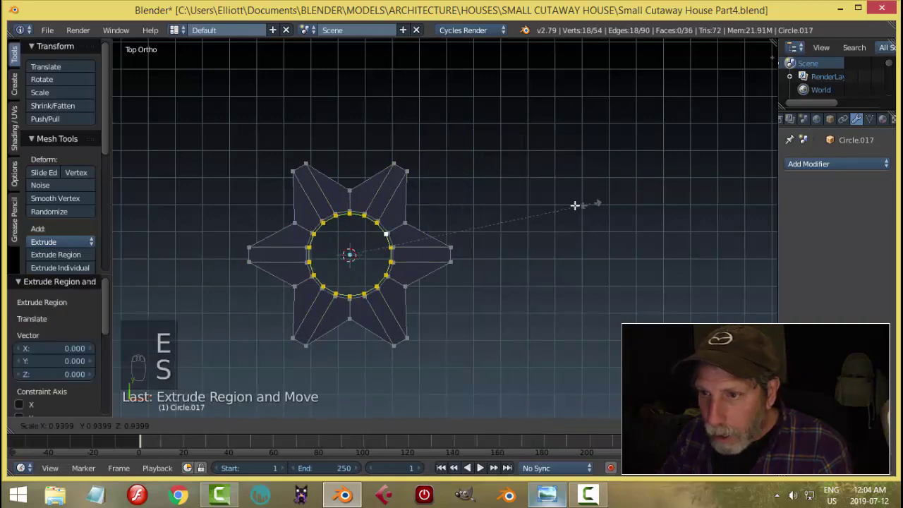
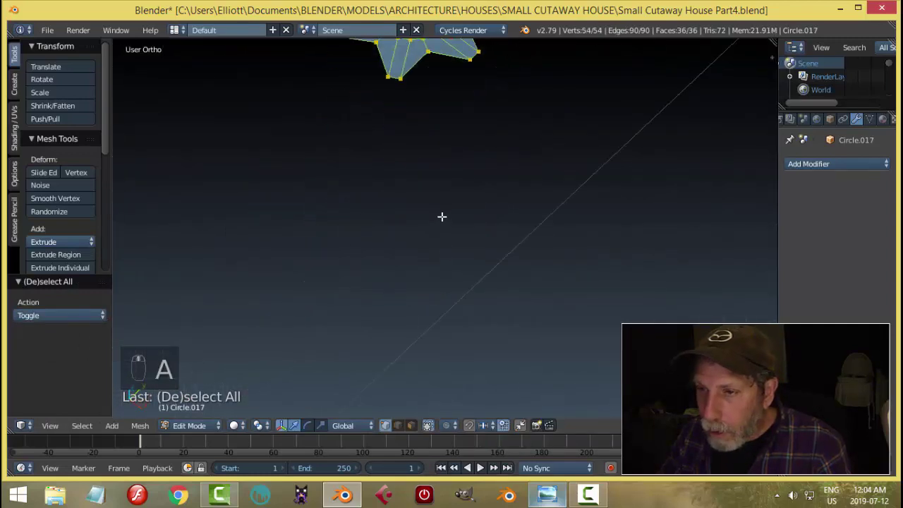
Step: Extrude the star along Z from the side view to give it thickness and recalculate normals
{"action": "key", "text": "KP_Decimal"}
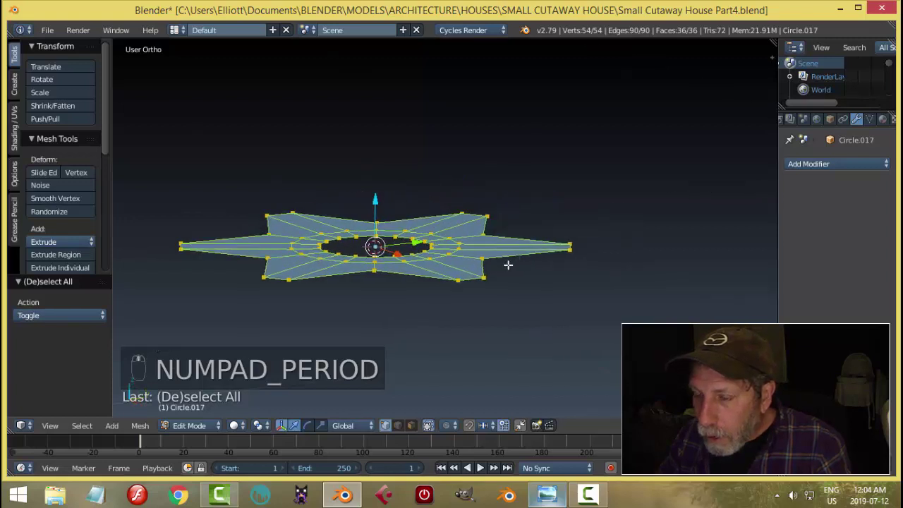
{"action": "key", "text": "e"}
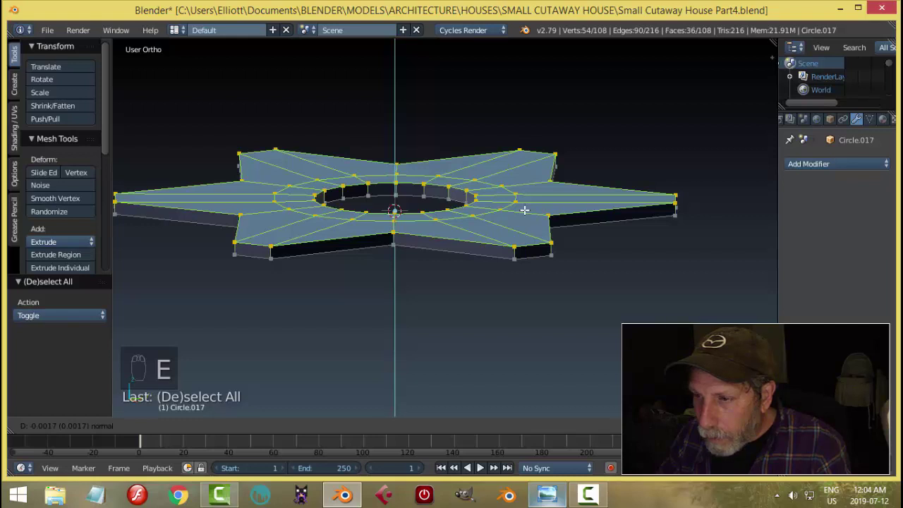
{"action": "key", "text": "a"}
{"action": "key", "text": "a"}
{"action": "key", "text": "ctrl+n"}
Step: Add a Subdivision Surface modifier at viewport level 2 to soften the star into petals
{"action": "key", "text": "Tab"}
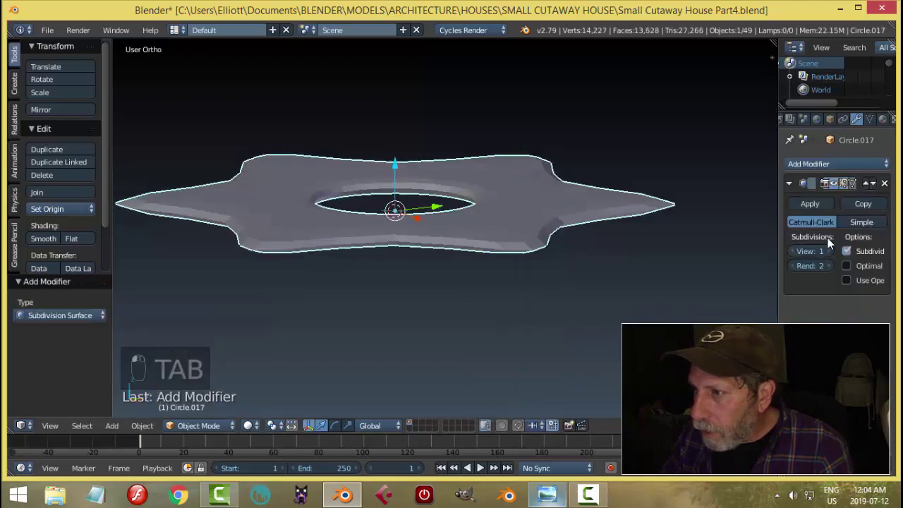
{"action": "left_click_drag", "start_coordinate": [831, 255], "coordinate": [595, 292]}
{"action": "key", "text": "Tab"}
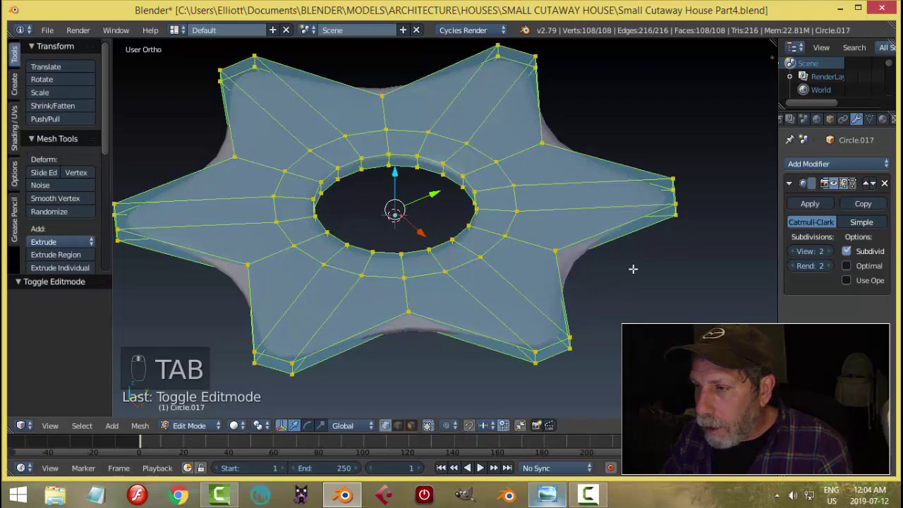
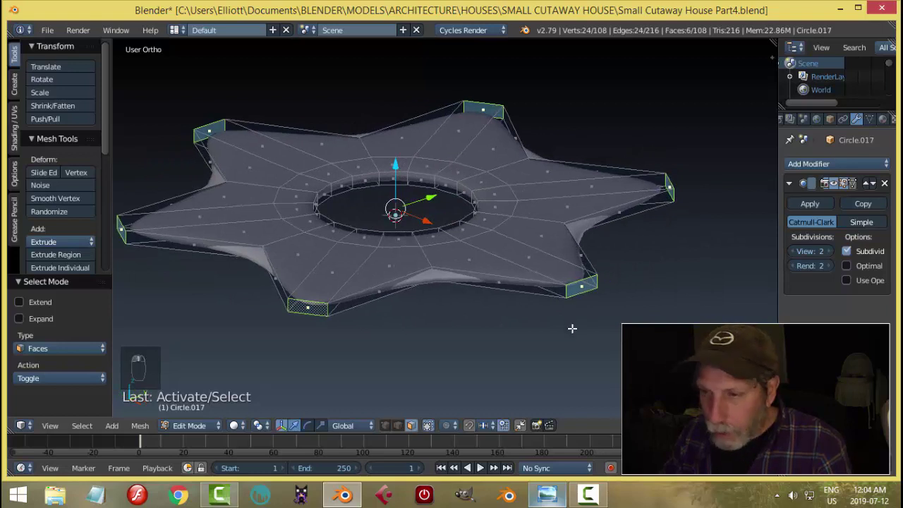
Step: Add an edge loop around the star's rim and preview the smoothed flower-shaped plate
{"action": "key", "text": "s"}
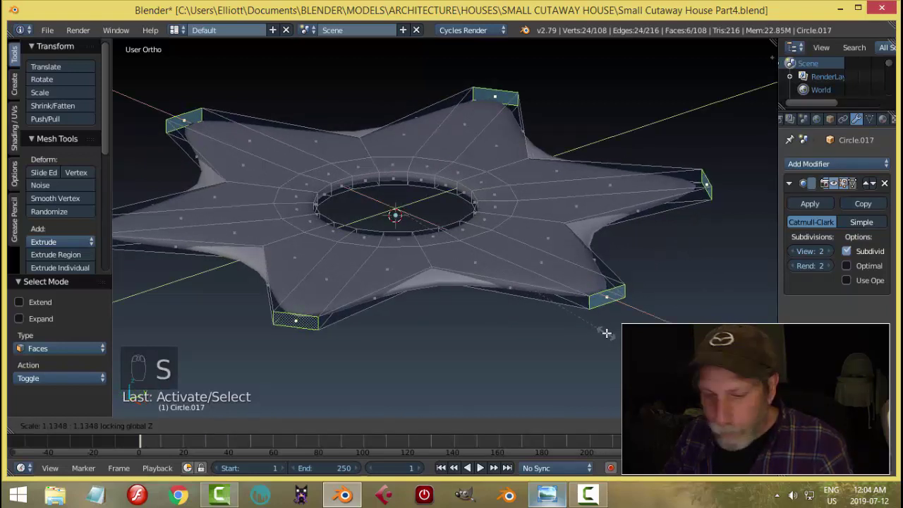
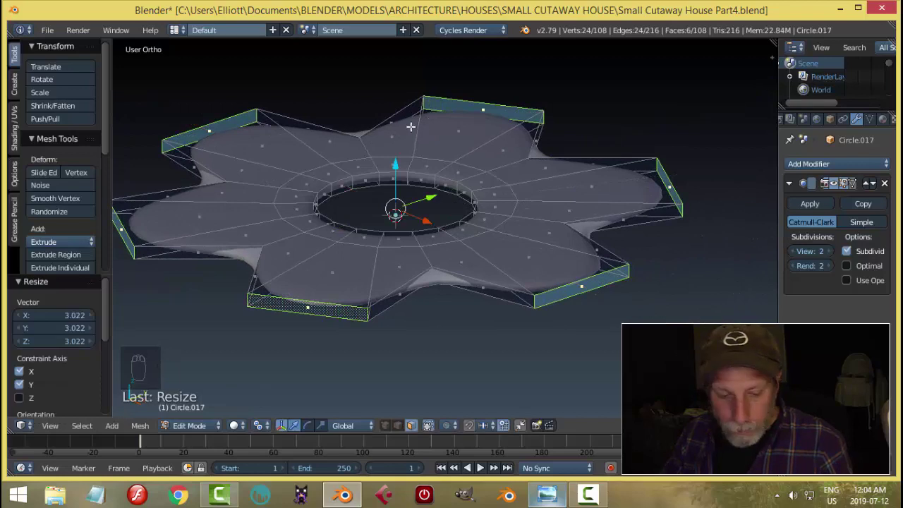
{"action": "key", "text": "a"}
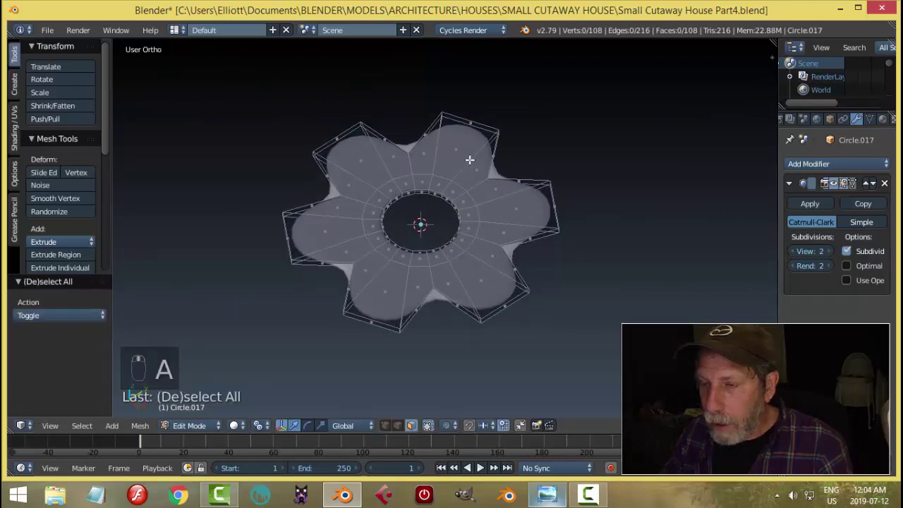
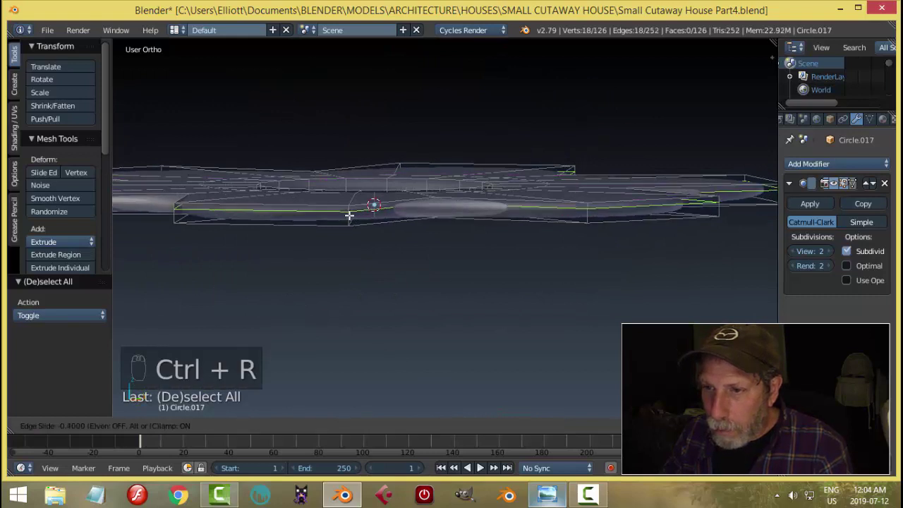
{"action": "key", "text": "ctrl+r"}
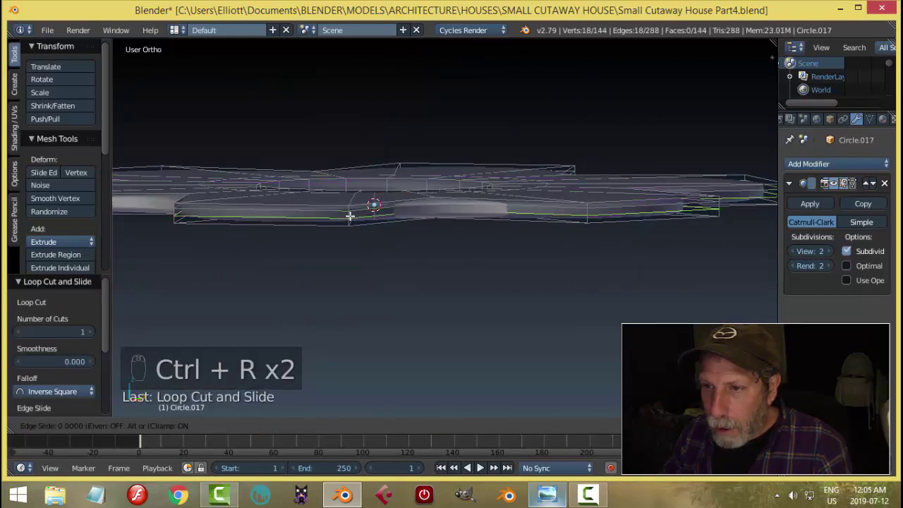
{"action": "key", "text": "a"}
{"action": "key", "text": "Tab"}
{"action": "left_click_drag", "start_coordinate": [411, 249], "coordinate": [584, 223]}
{"action": "key", "text": "a"}
{"action": "key", "text": "Tab"}
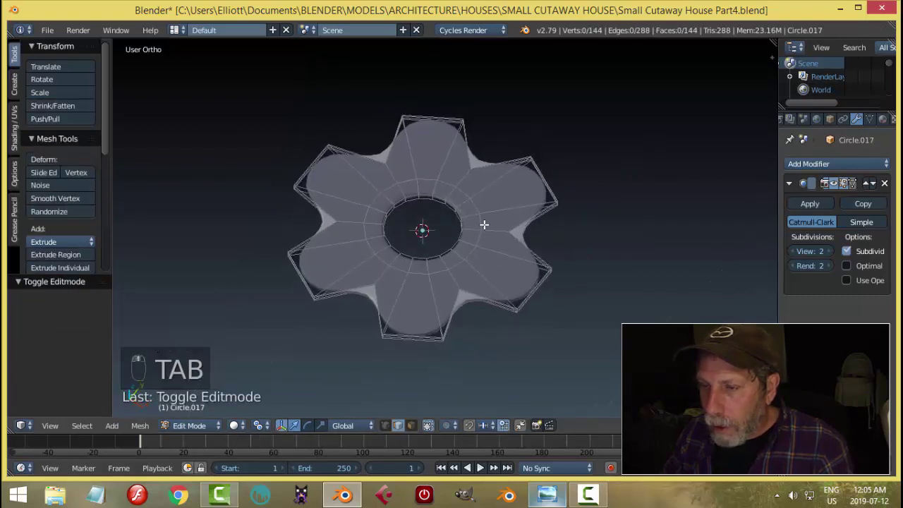
{"action": "key", "text": "Tab"}
Step: Scale the flower-shaped plate along Z to make it thicker
{"action": "key", "text": "shift+a"}
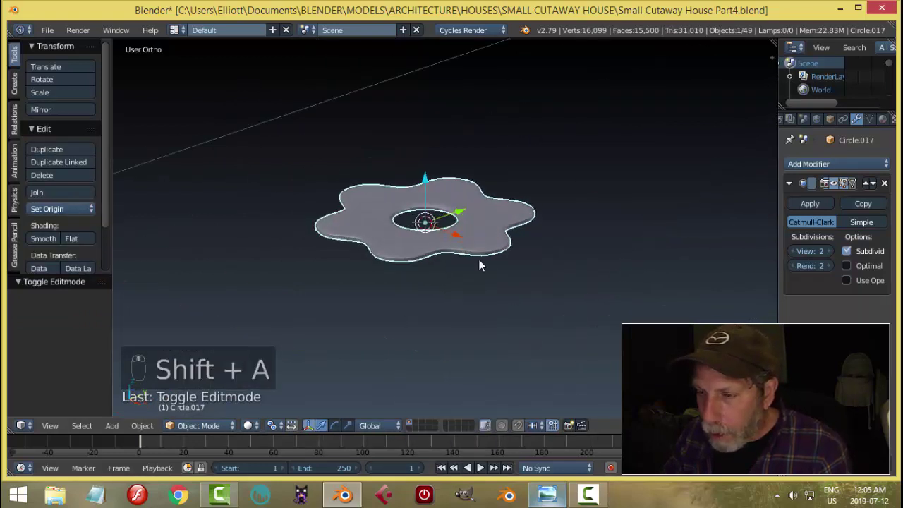
{"action": "key", "text": "s"}
{"action": "left_click_drag", "start_coordinate": [516, 289], "coordinate": [508, 289]}
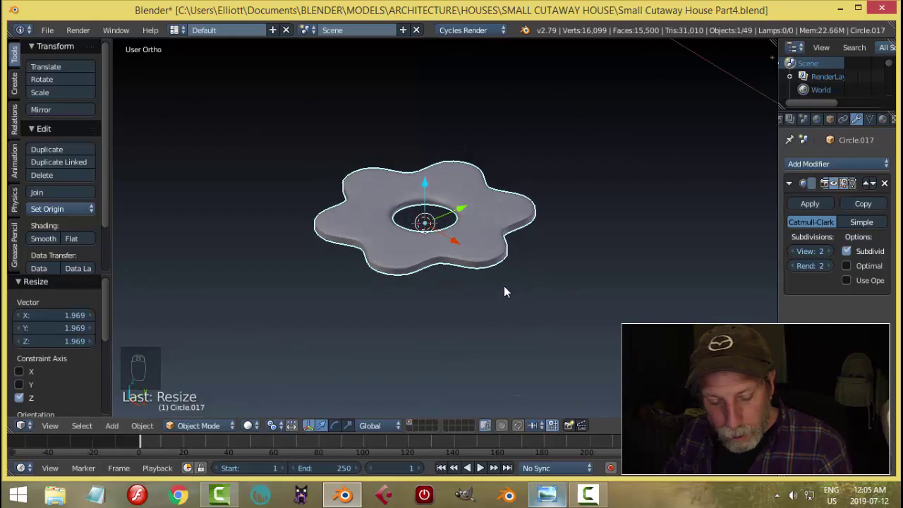
{"action": "key", "text": "shift+a"}
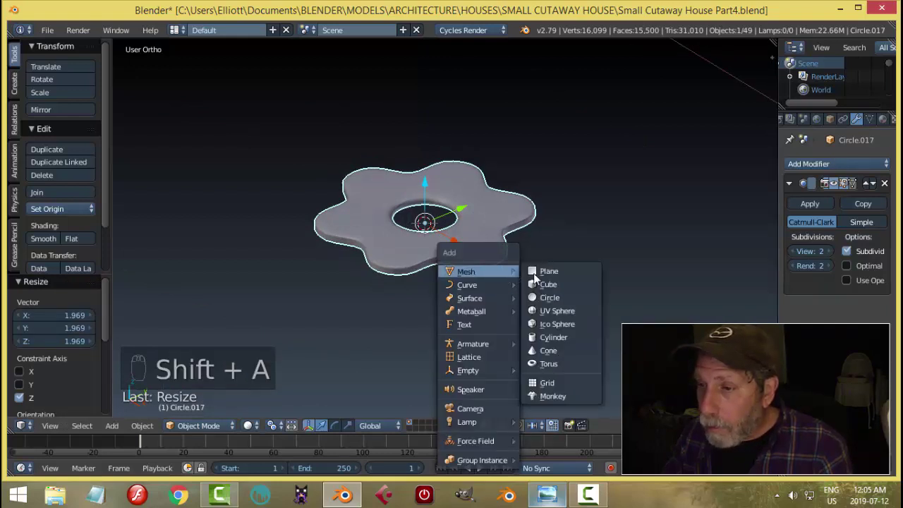
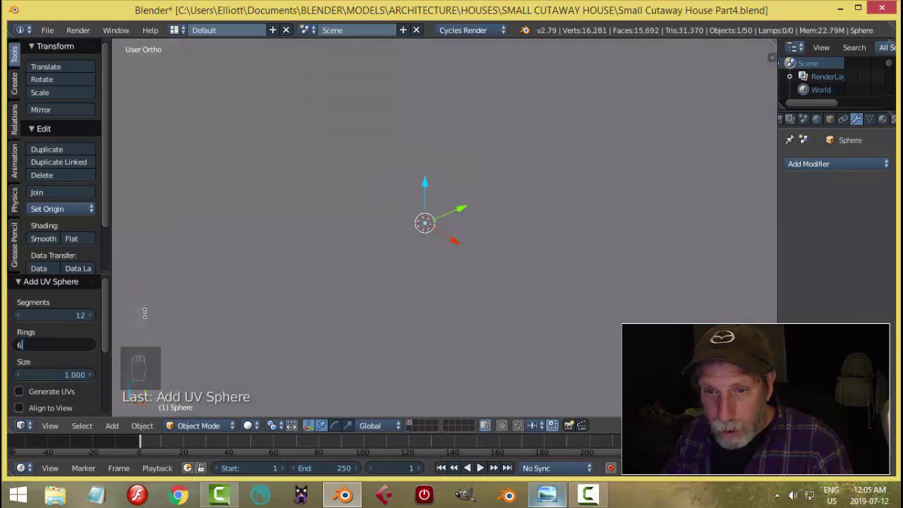
Step: Add a low-ring UV sphere and shrink it into a dome fitting the plate's central hole
{"action": "key", "text": "Tab"}
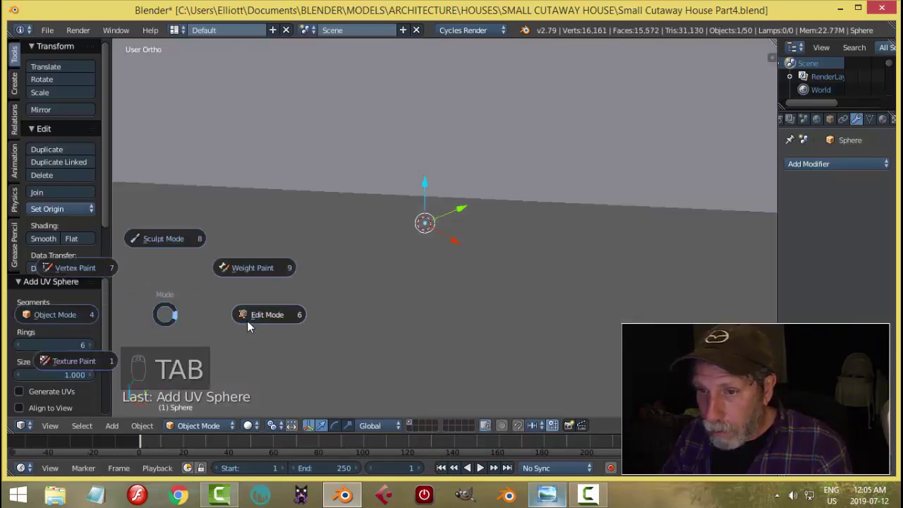
{"action": "key", "text": "s"}
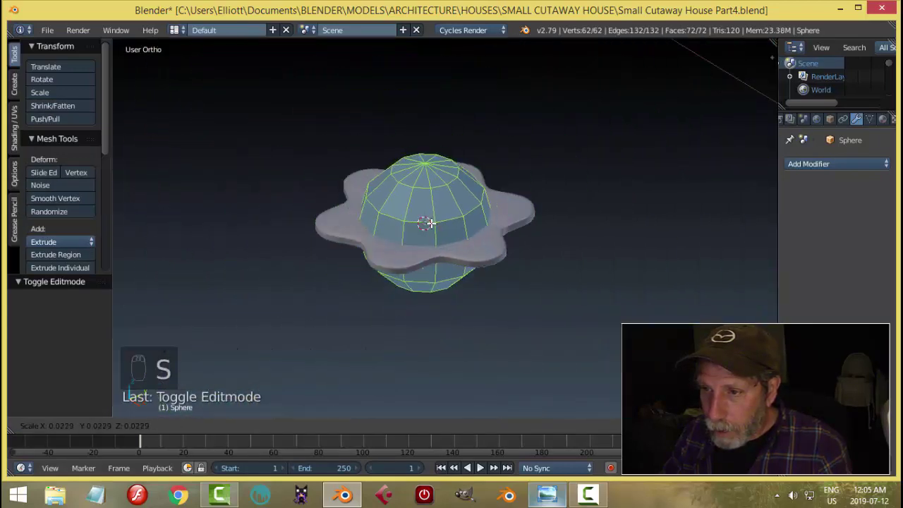
{"action": "key", "text": "s"}
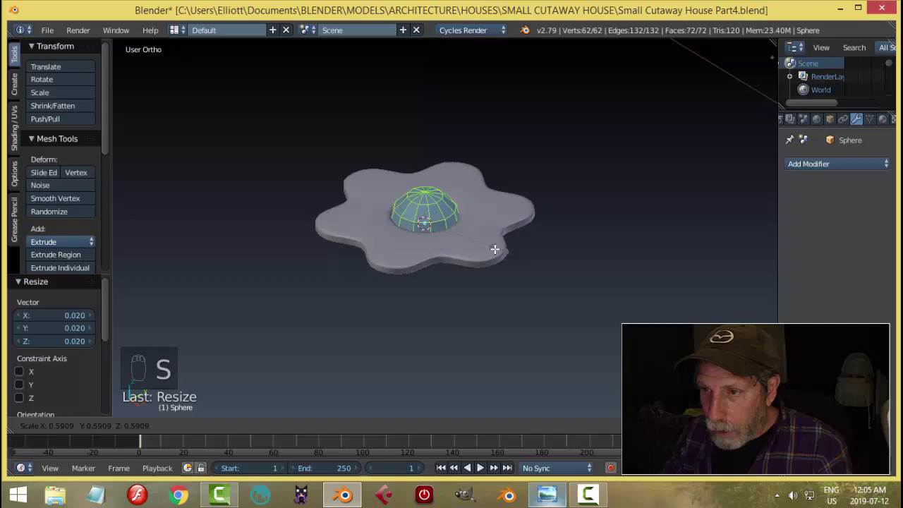
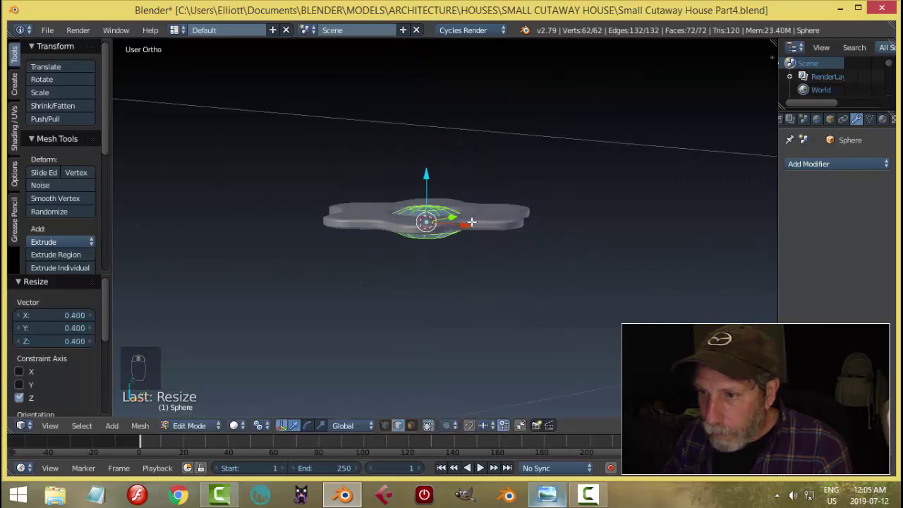
{"action": "key", "text": "KP_1"}
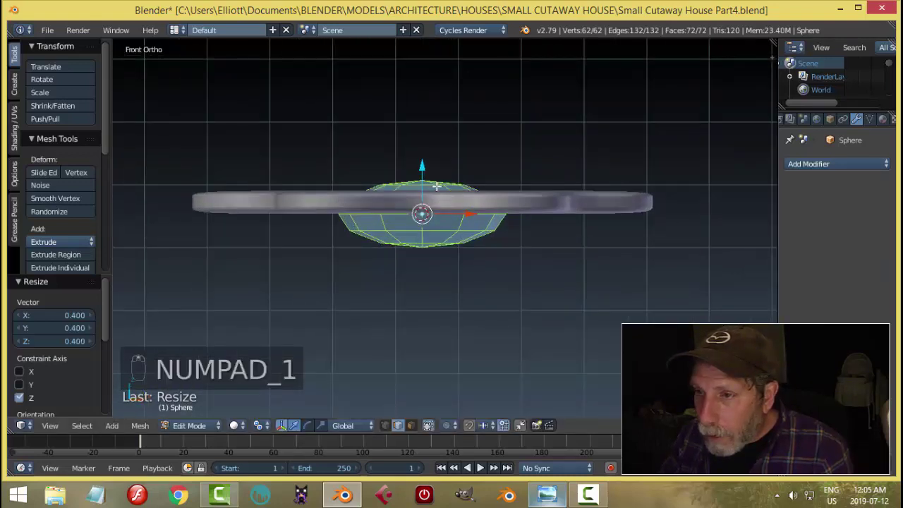
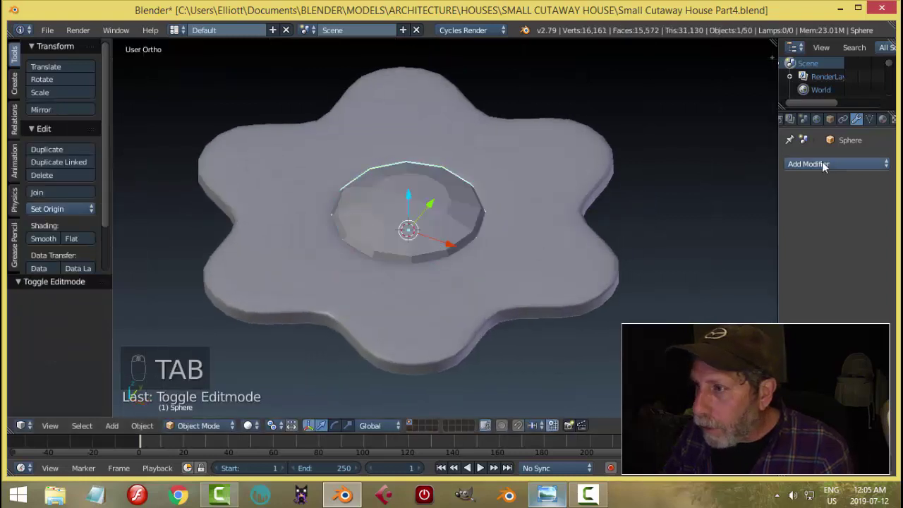
Step: Give the dome a Subdivision Surface modifier and Shade Smooth, then view the whole plate
{"action": "left_click_drag", "start_coordinate": [826, 164], "coordinate": [53, 235]}
{"action": "key", "text": "a"}
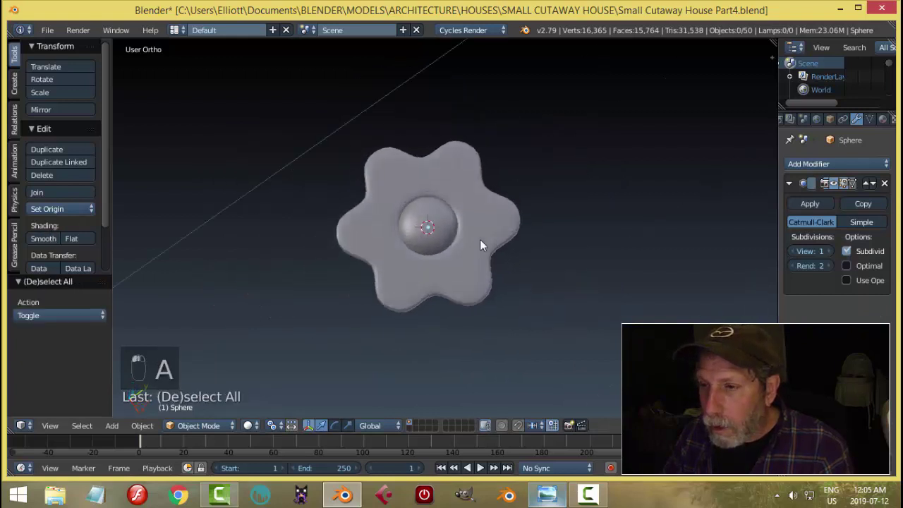
{"action": "middle_click", "coordinate": [513, 119]}
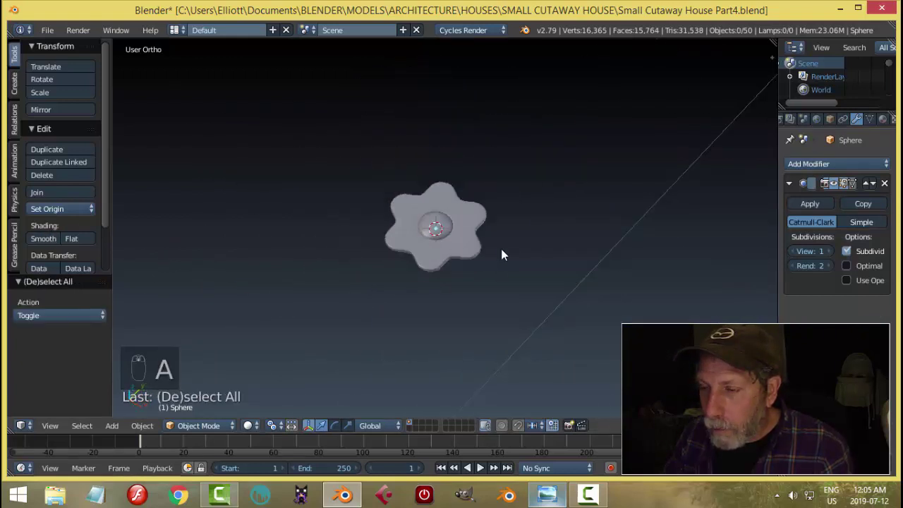
Step: Unhide the house and rotate the plate and dome 90° upright together
{"action": "key", "text": "alt+h"}
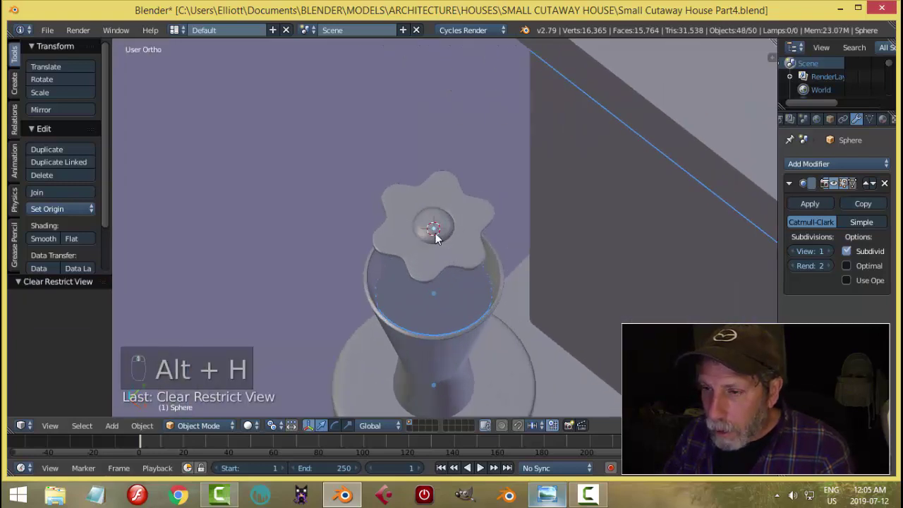
{"action": "left_click_drag", "start_coordinate": [436, 234], "coordinate": [529, 243]}
{"action": "key", "text": "r"}
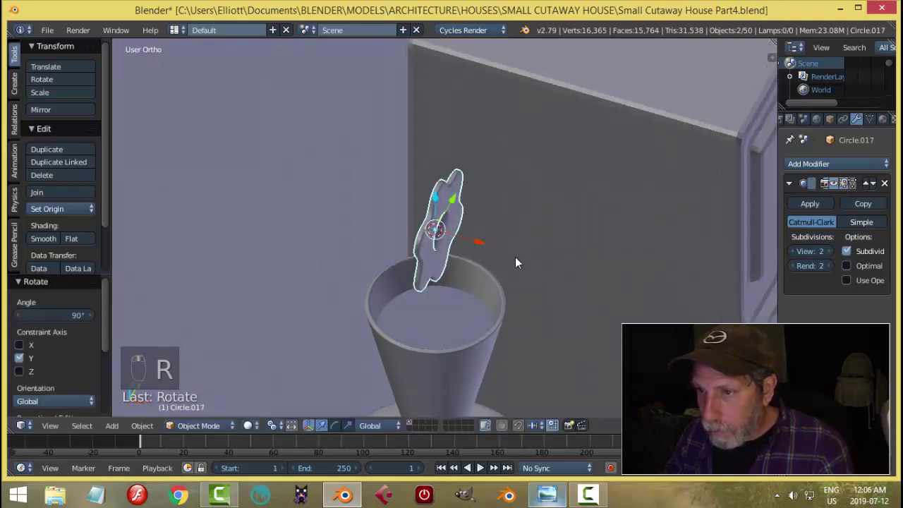
Step: Position the plate along the wall at the right height and add a new unfilled circle
{"action": "middle_click", "coordinate": [446, 186]}
{"action": "left_click_drag", "start_coordinate": [449, 158], "coordinate": [488, 238]}
{"action": "left_click_drag", "start_coordinate": [488, 238], "coordinate": [625, 235]}
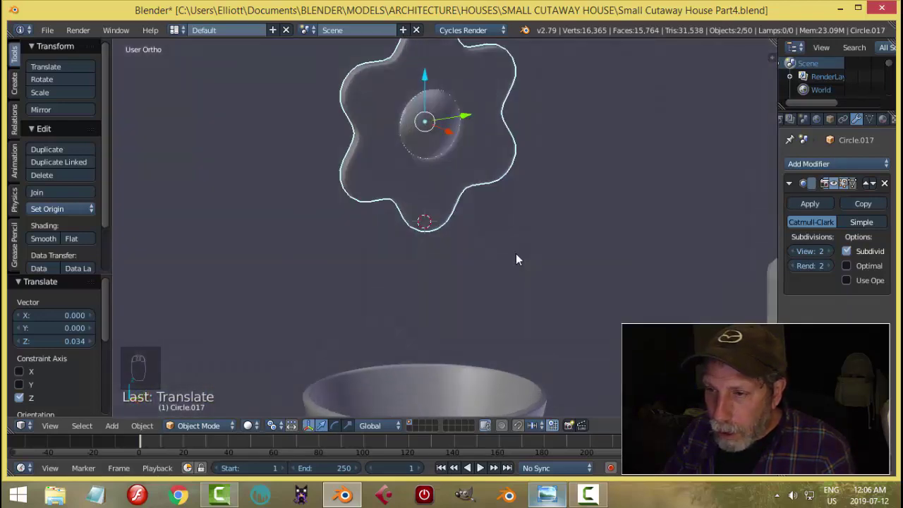
{"action": "key", "text": "shift+a"}
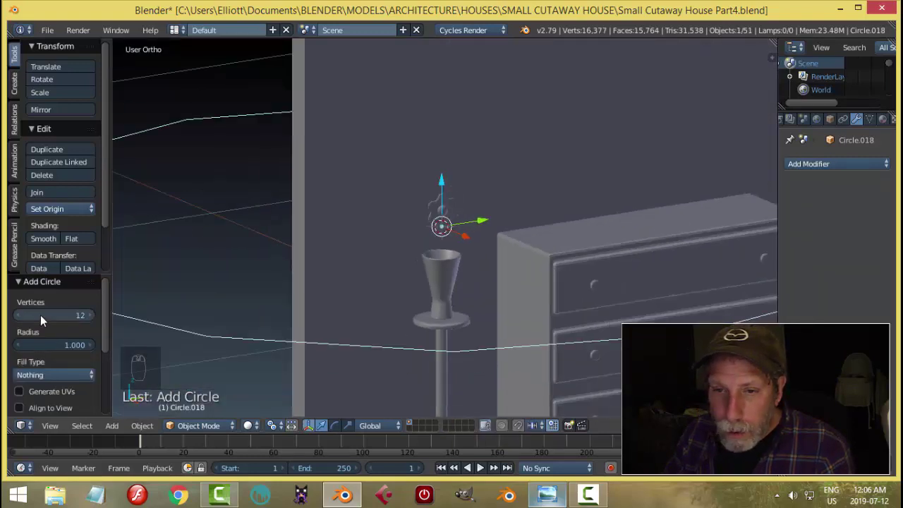
Step: Scale the new circle down into a thin ring, extrude it into a tube and recalculate its normals
{"action": "key", "text": "Tab"}
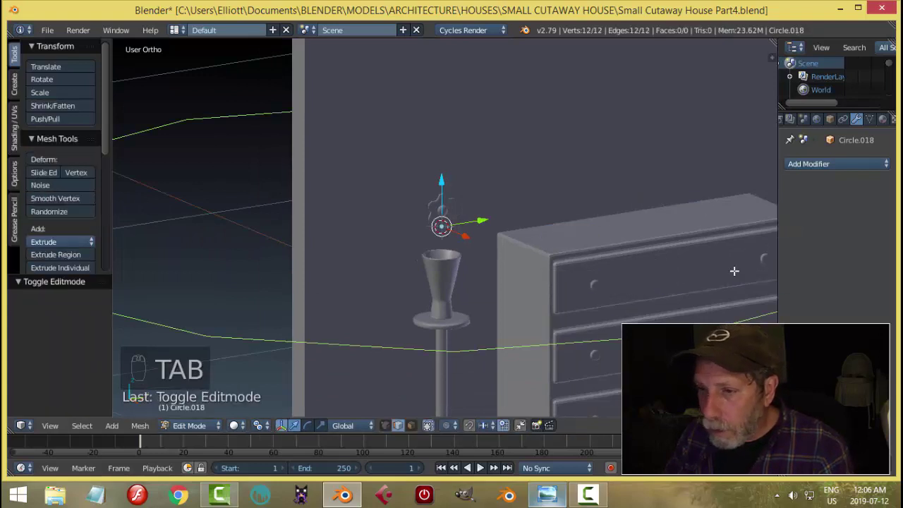
{"action": "key", "text": "s"}
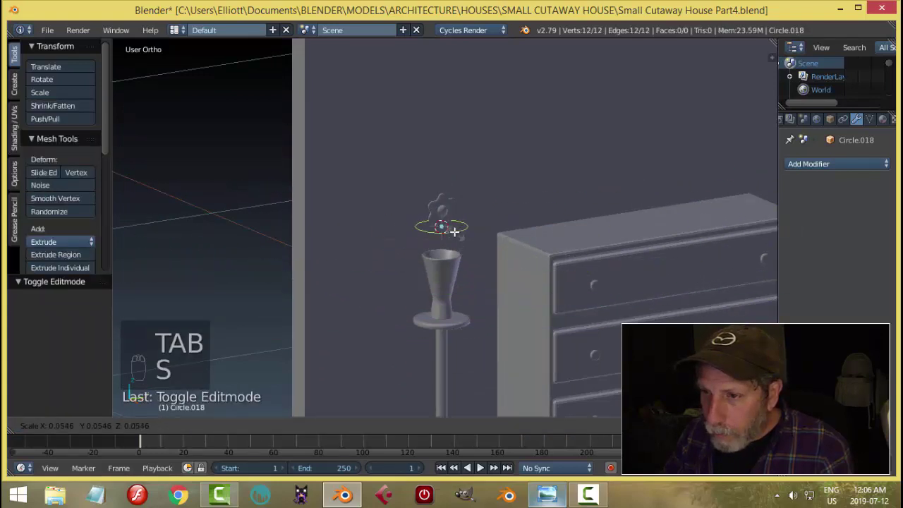
{"action": "key", "text": "KP_Decimal"}
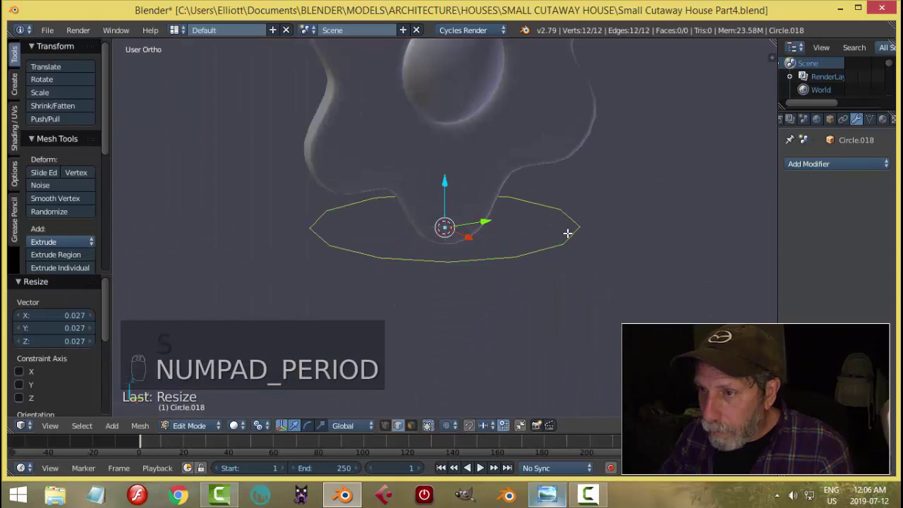
{"action": "key", "text": "s"}
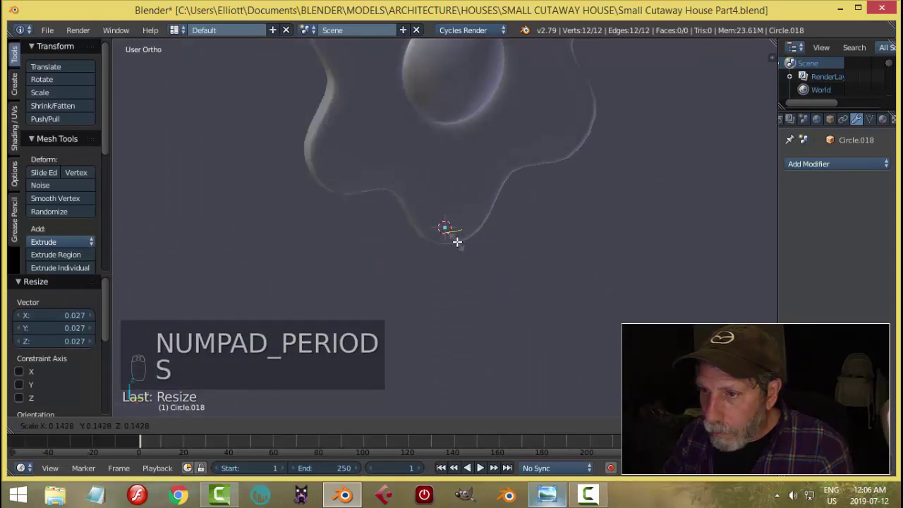
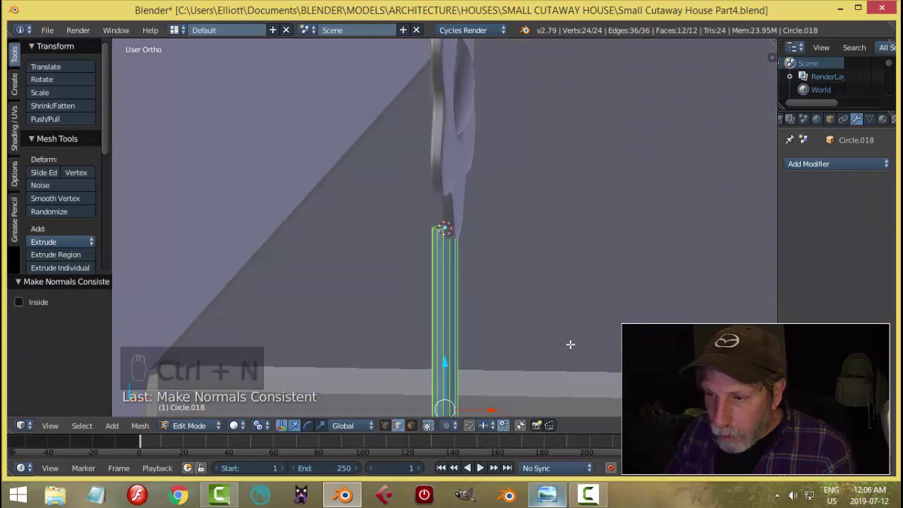
{"action": "key", "text": "s"}
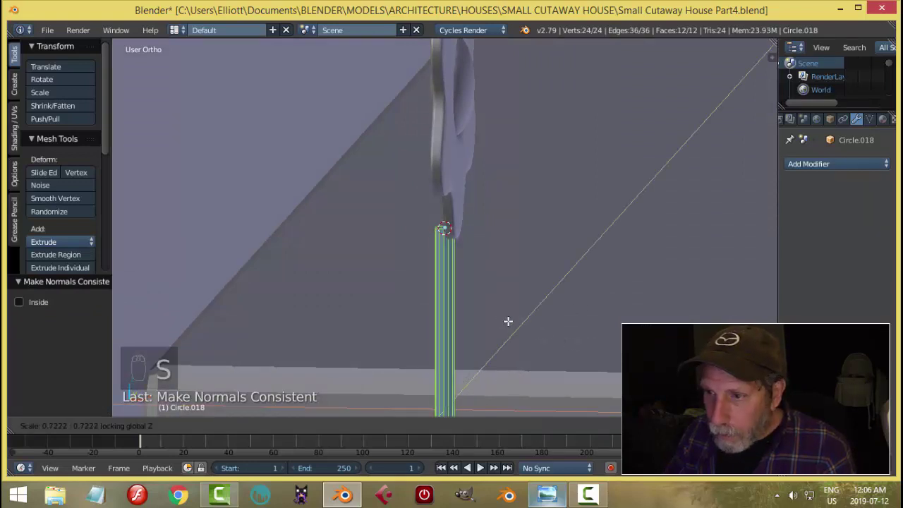
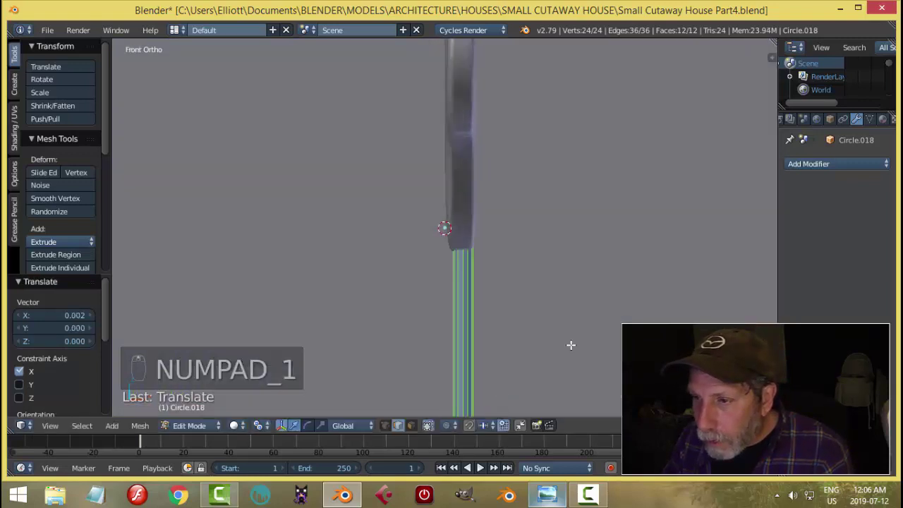
Step: Narrow the tube's width from front view into a slim rod, then deselect and leave Edit Mode
{"action": "key", "text": "s"}
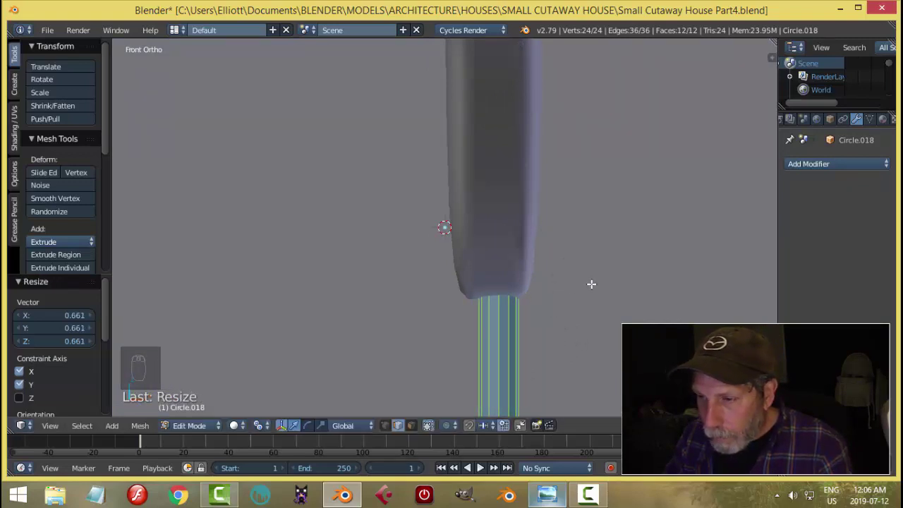
{"action": "key", "text": "g"}
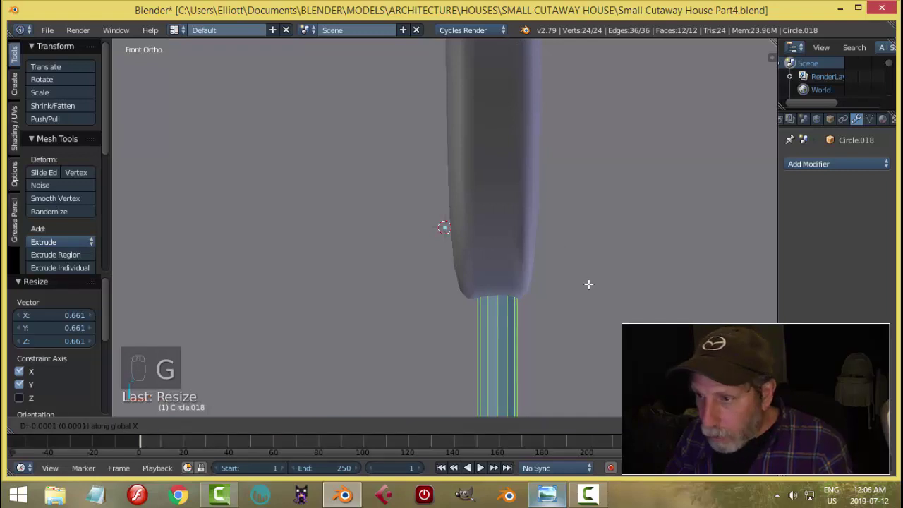
{"action": "key", "text": "a"}
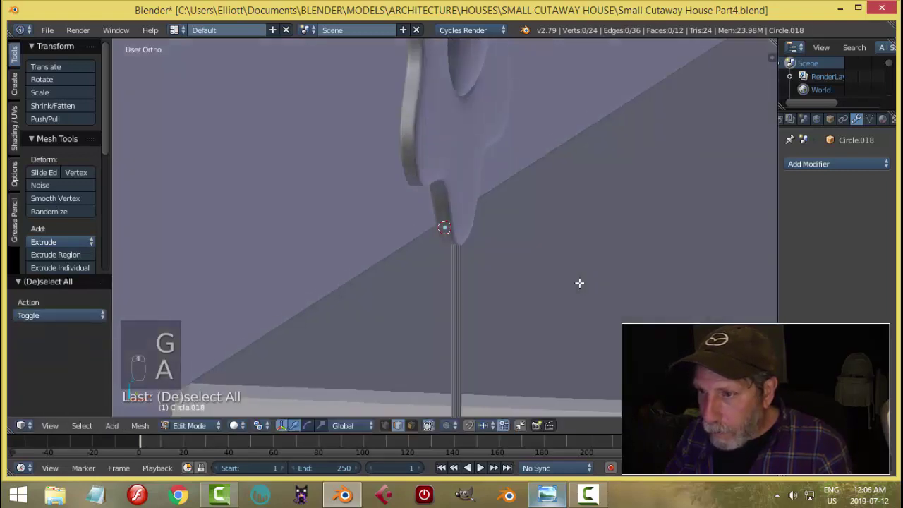
{"action": "key", "text": "Tab"}
Step: Check the lamp on the wall from further out and save the file
{"action": "key", "text": "a"}
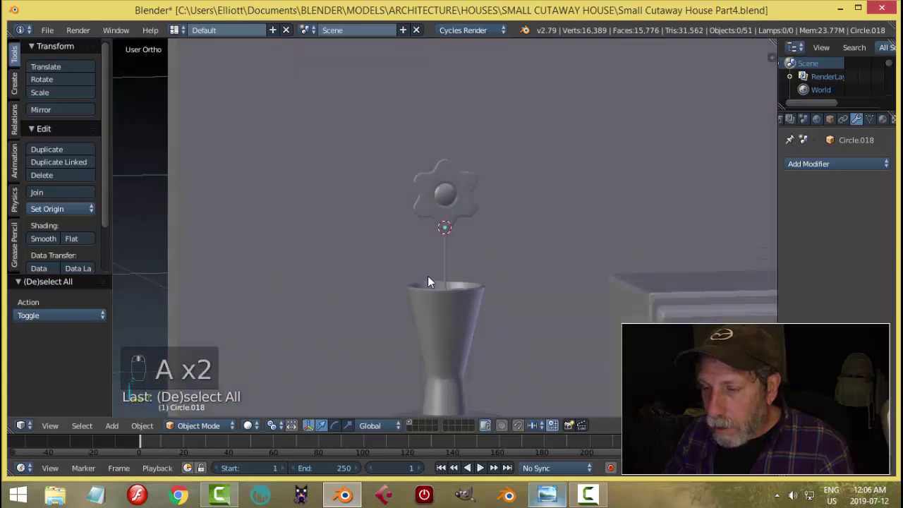
{"action": "left_click_drag", "start_coordinate": [455, 183], "coordinate": [559, 244]}
{"action": "key", "text": "a"}
{"action": "left_click_drag", "start_coordinate": [559, 245], "coordinate": [533, 246]}
{"action": "key", "text": "ctrl+s"}
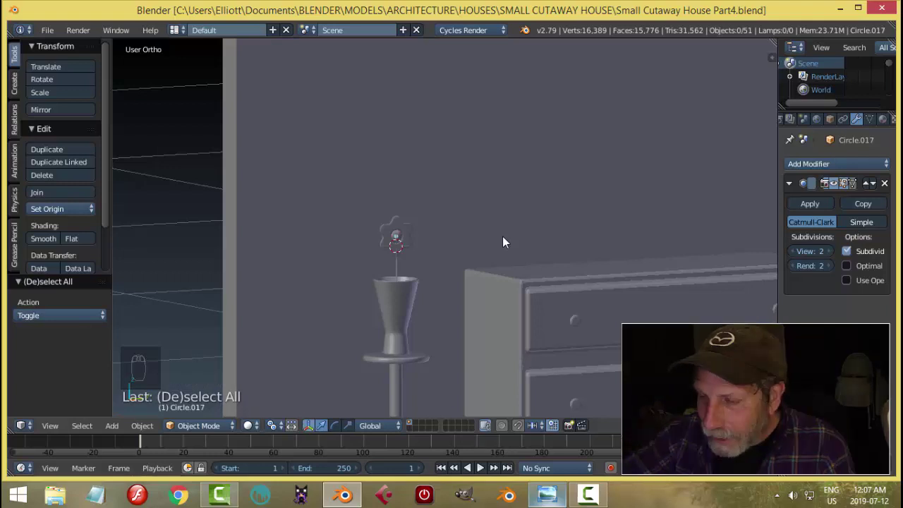
Step: Flatten the lamp dome along its depth against the plate in Front Ortho
{"action": "left_click_drag", "start_coordinate": [479, 249], "coordinate": [369, 152]}
{"action": "left_click_drag", "start_coordinate": [369, 152], "coordinate": [465, 225]}
{"action": "key", "text": "s"}
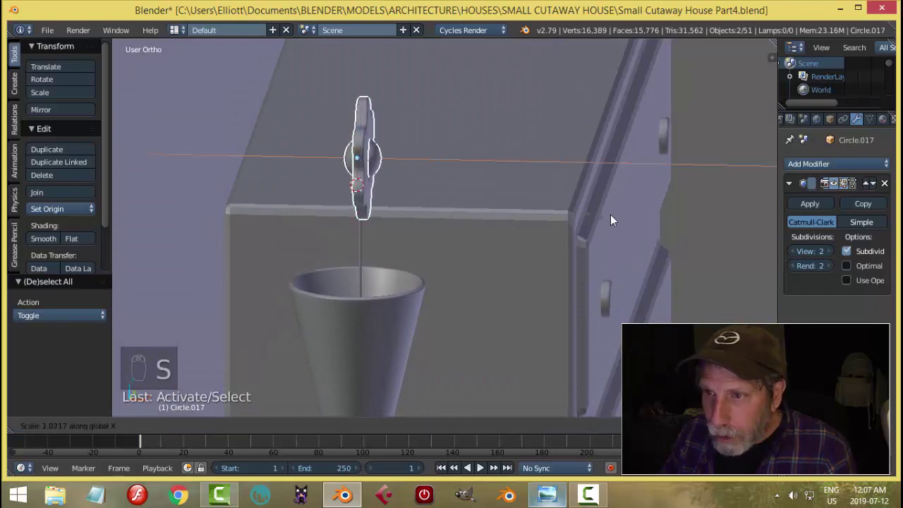
{"action": "key", "text": "a"}
{"action": "middle_click", "coordinate": [367, 211]}
{"action": "left_click_drag", "start_coordinate": [365, 153], "coordinate": [489, 247]}
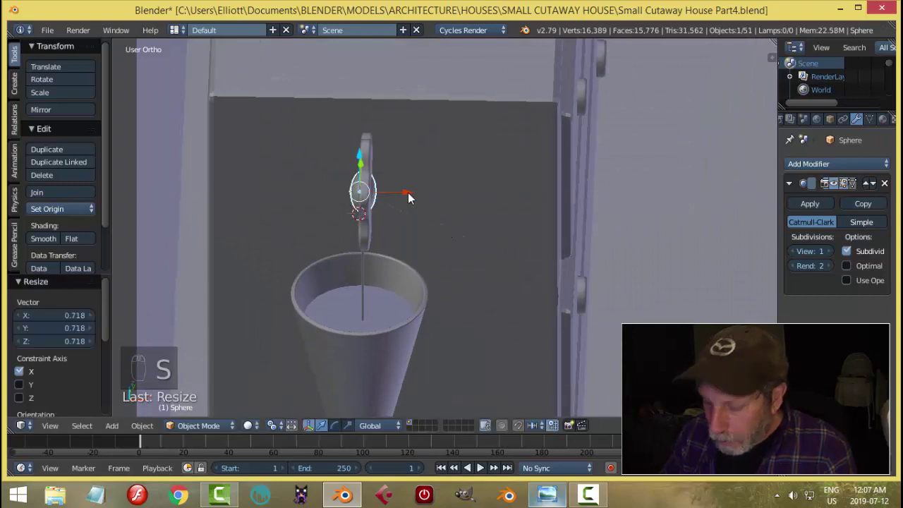
{"action": "key", "text": "KP_1"}
{"action": "left_click_drag", "start_coordinate": [412, 196], "coordinate": [333, 167]}
{"action": "left_click", "coordinate": [333, 166]}
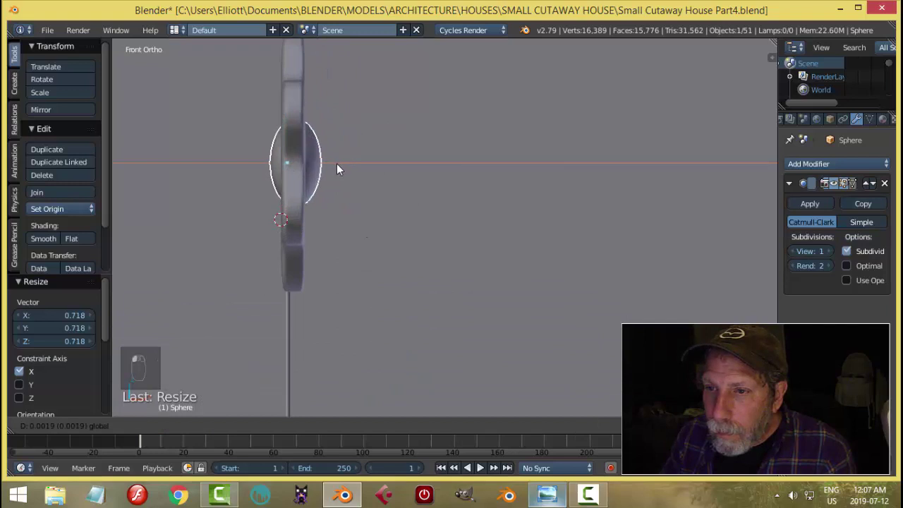
Step: Resize the lamp shade and select the lamp's three parts
{"action": "key", "text": "a"}
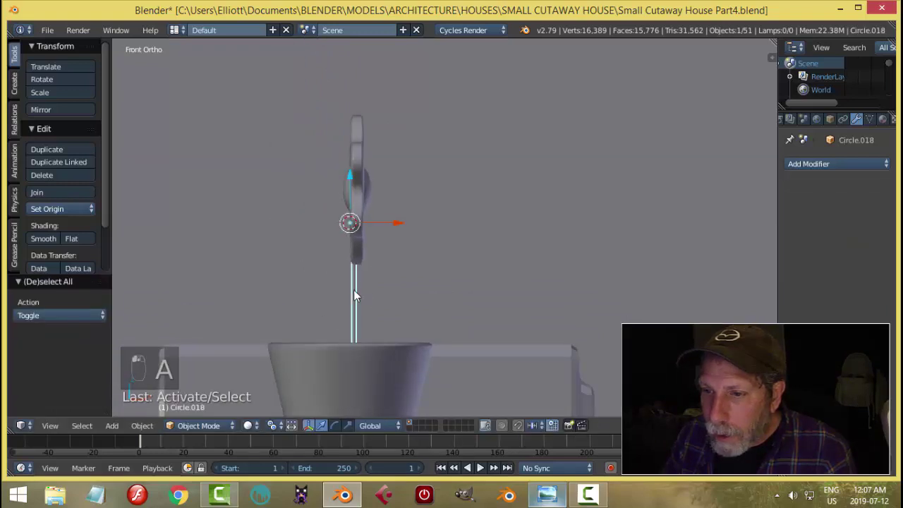
{"action": "left_click_drag", "start_coordinate": [406, 228], "coordinate": [453, 250]}
{"action": "key", "text": "s"}
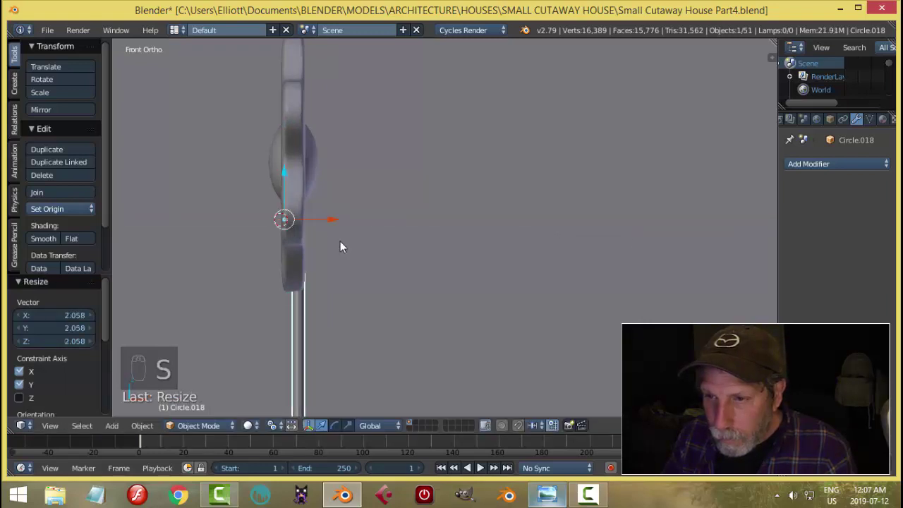
{"action": "left_click_drag", "start_coordinate": [338, 224], "coordinate": [408, 251]}
{"action": "left_click_drag", "start_coordinate": [392, 255], "coordinate": [334, 218]}
{"action": "key", "text": "a"}
{"action": "left_click_drag", "start_coordinate": [335, 217], "coordinate": [328, 321]}
Step: Group the three lamp objects together with Ctrl+G and save the file
{"action": "key", "text": "ctrl+g"}
{"action": "key", "text": "KP_1"}
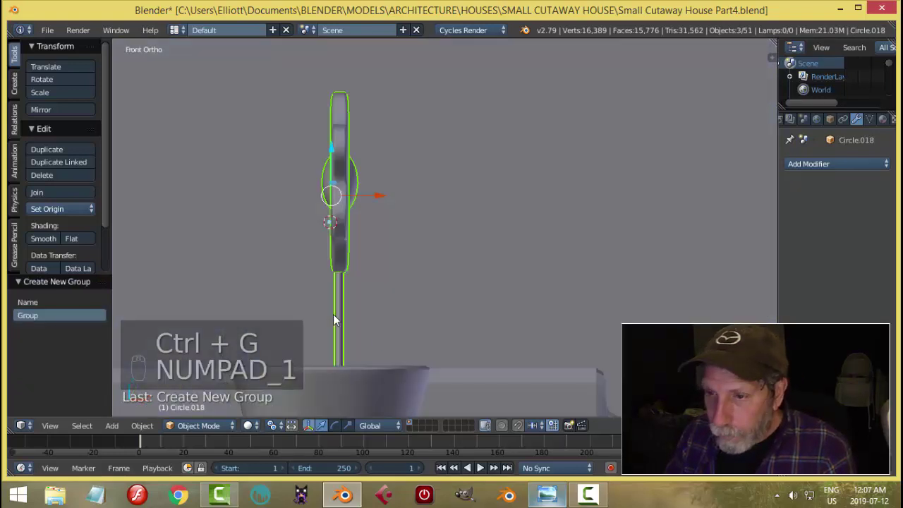
{"action": "middle_click", "coordinate": [426, 105]}
{"action": "key", "text": "a"}
{"action": "middle_click", "coordinate": [465, 236]}
{"action": "middle_click", "coordinate": [428, 196]}
{"action": "key", "text": "ctrl+s"}
Step: Review the furnished isometric room reference, then return to the house model in Blender
{"action": "left_click_drag", "start_coordinate": [509, 212], "coordinate": [418, 191]}
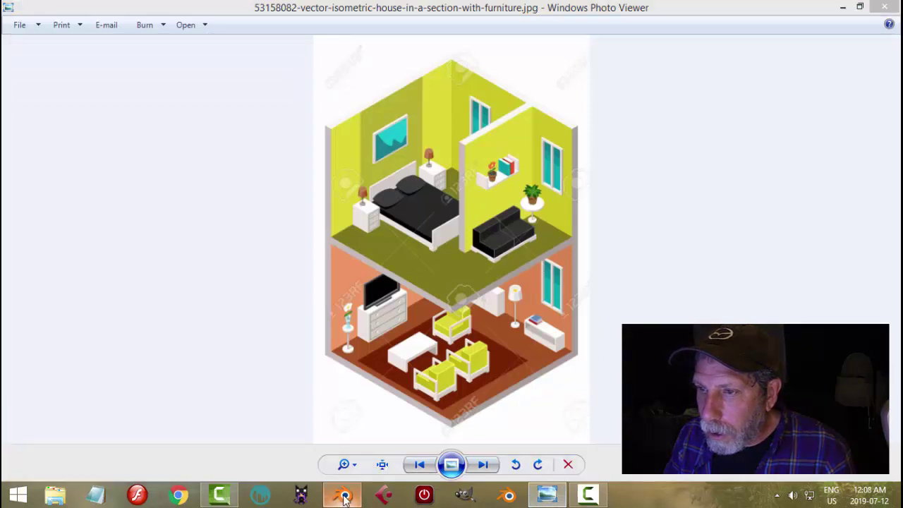
{"action": "left_click_drag", "start_coordinate": [346, 140], "coordinate": [549, 241]}
{"action": "left_click_drag", "start_coordinate": [549, 242], "coordinate": [633, 311]}
{"action": "left_click_drag", "start_coordinate": [632, 310], "coordinate": [568, 255]}
{"action": "key", "text": "shift+d"}
{"action": "left_click_drag", "start_coordinate": [568, 256], "coordinate": [362, 50]}
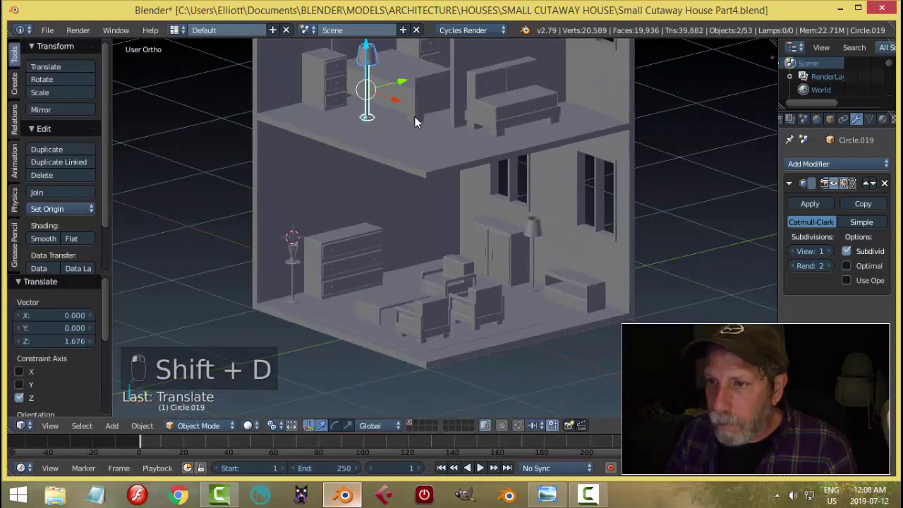
Step: Lift the duplicated lamp to the upper floor and position it beside the dresser in Top Ortho
{"action": "middle_click", "coordinate": [462, 187]}
{"action": "left_click_drag", "start_coordinate": [535, 238], "coordinate": [488, 212]}
{"action": "middle_click", "coordinate": [509, 213]}
{"action": "left_click_drag", "start_coordinate": [423, 220], "coordinate": [472, 238]}
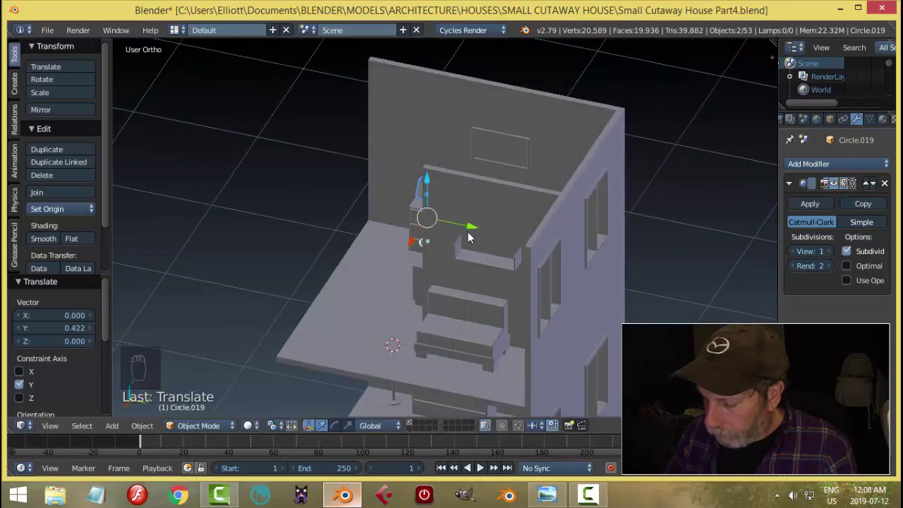
{"action": "key", "text": "KP_7"}
{"action": "key", "text": "g"}
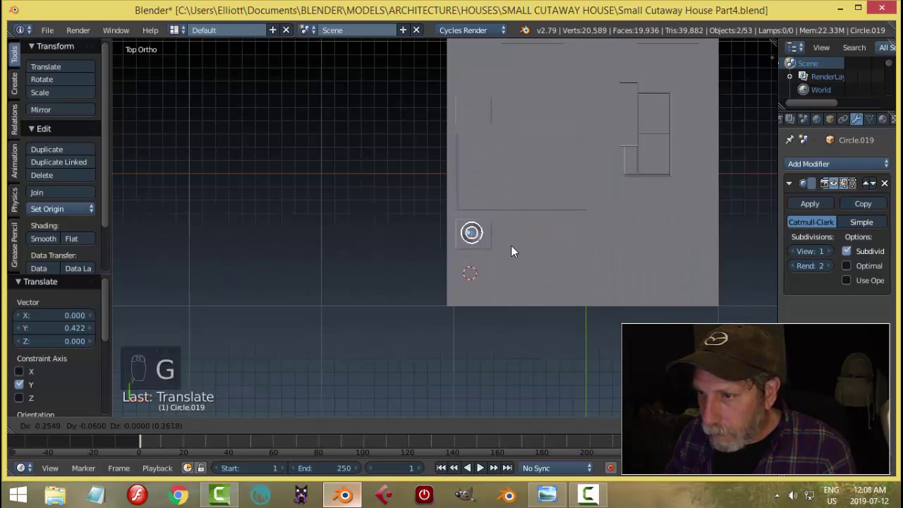
{"action": "left_click_drag", "start_coordinate": [570, 268], "coordinate": [481, 148]}
{"action": "left_click_drag", "start_coordinate": [481, 149], "coordinate": [539, 137]}
{"action": "left_click_drag", "start_coordinate": [539, 207], "coordinate": [475, 155]}
Step: Scale the lamp shade down smaller, ready to rework the pole
{"action": "key", "text": "s"}
{"action": "left_click_drag", "start_coordinate": [475, 154], "coordinate": [475, 152]}
{"action": "key", "text": "a"}
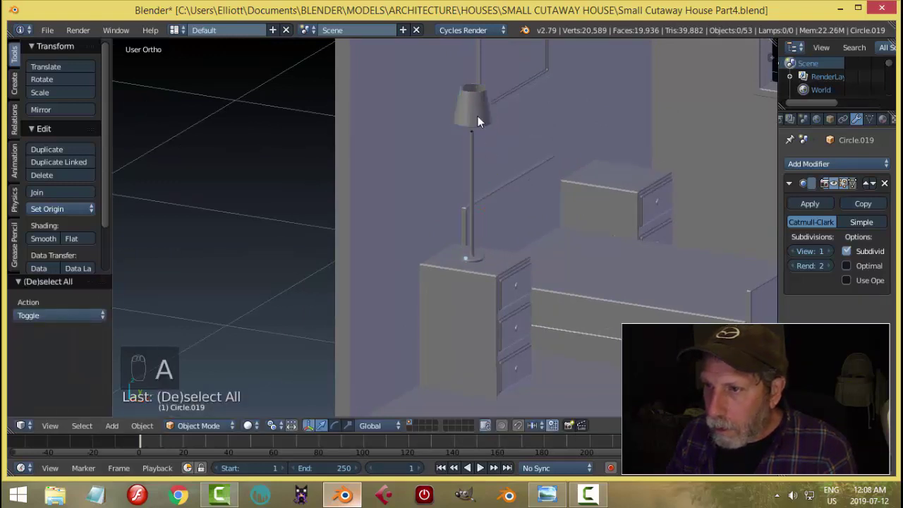
{"action": "left_click_drag", "start_coordinate": [474, 114], "coordinate": [575, 158]}
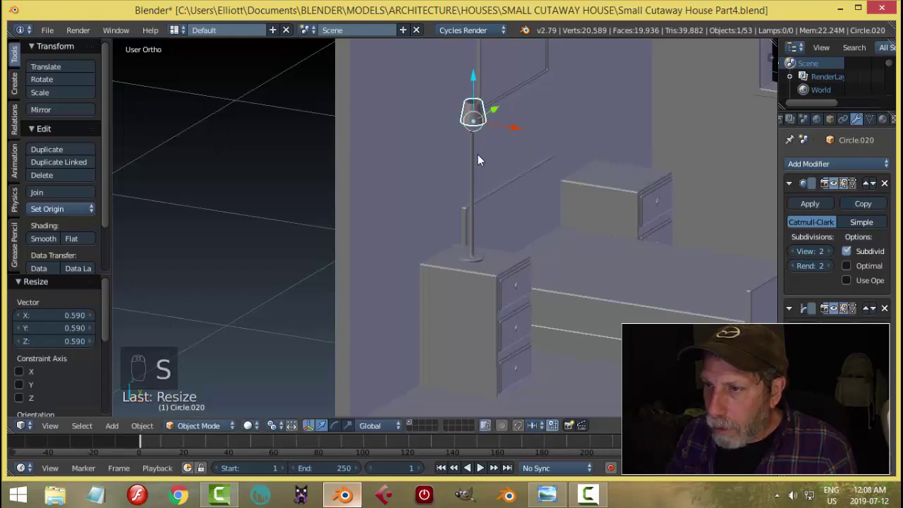
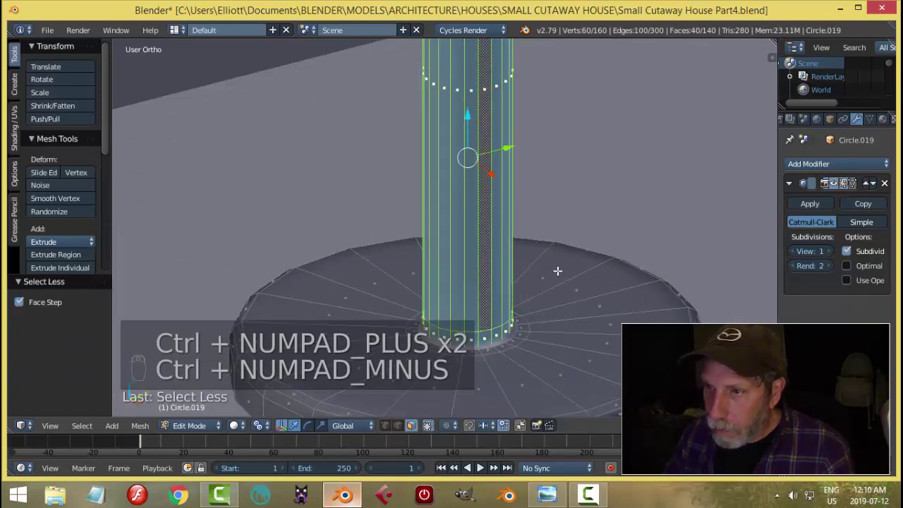
Step: Extrude and scale the pole's bottom into a lamp base, then leave Edit Mode
{"action": "key", "text": "s"}
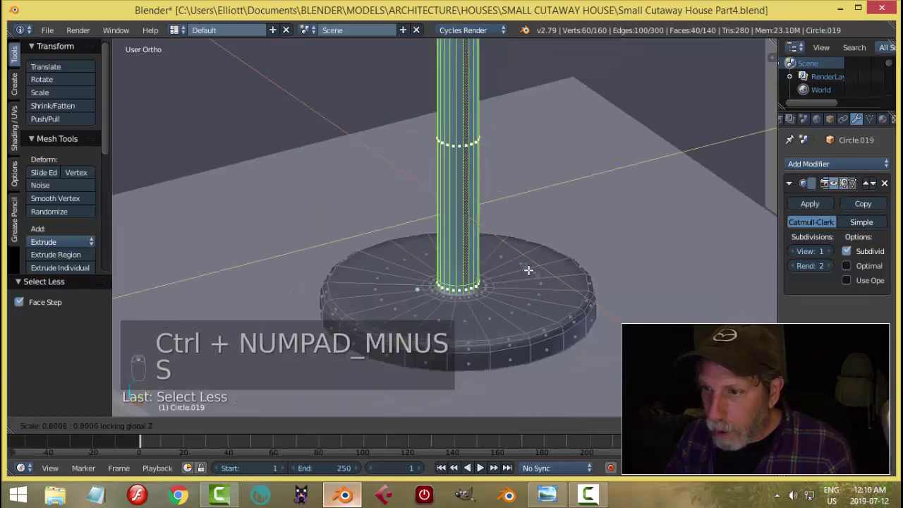
{"action": "key", "text": "a"}
{"action": "key", "text": "Tab"}
{"action": "key", "text": "alt+h"}
{"action": "key", "text": "a"}
{"action": "left_click_drag", "start_coordinate": [479, 167], "coordinate": [466, 134]}
{"action": "left_click", "coordinate": [466, 134]}
{"action": "key", "text": "a"}
Step: Shrink the whole lamp into a small table lamp that fits the nightstand
{"action": "middle_click", "coordinate": [535, 262]}
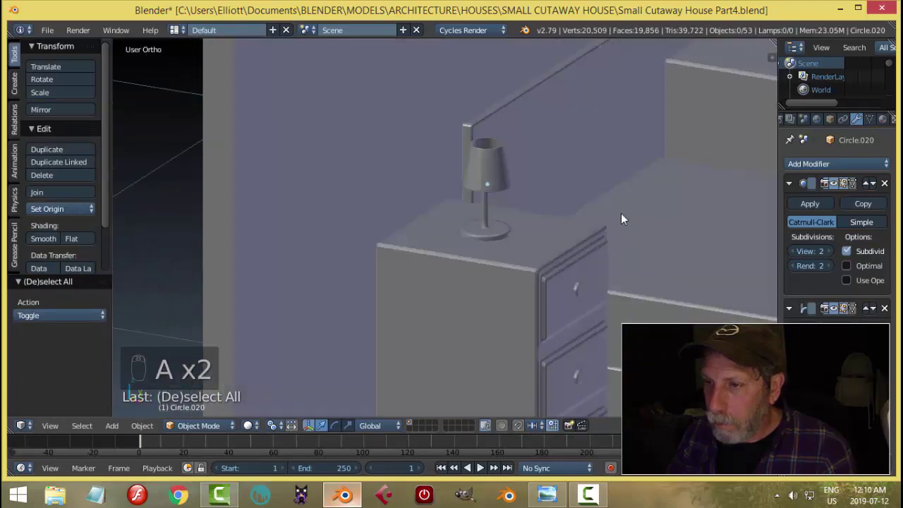
{"action": "left_click_drag", "start_coordinate": [497, 254], "coordinate": [573, 250]}
{"action": "key", "text": "a"}
{"action": "middle_click", "coordinate": [572, 248]}
{"action": "left_click", "coordinate": [596, 272]}
{"action": "left_click_drag", "start_coordinate": [554, 263], "coordinate": [545, 467]}
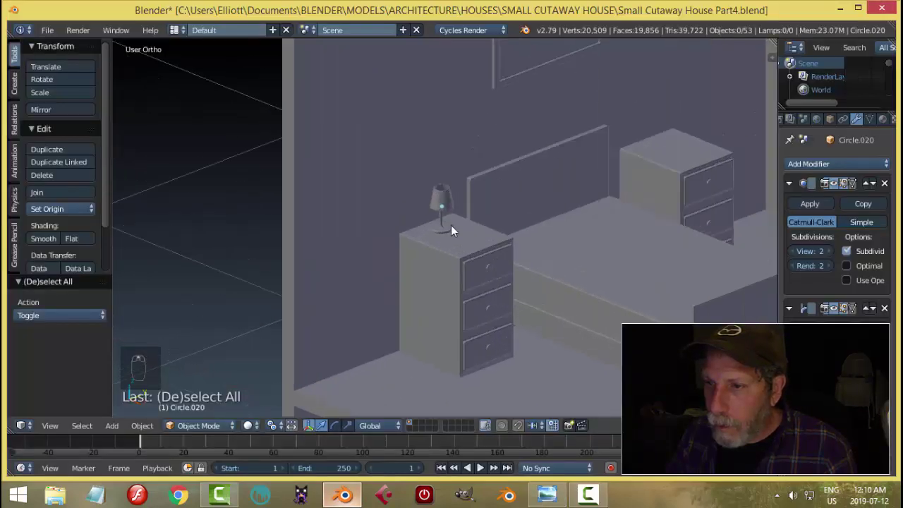
{"action": "left_click", "coordinate": [456, 234]}
{"action": "middle_click", "coordinate": [475, 193]}
Step: Duplicate the table lamp onto the other bedside nightstand and save the file
{"action": "key", "text": "s"}
{"action": "left_click_drag", "start_coordinate": [475, 193], "coordinate": [492, 193]}
{"action": "left_click_drag", "start_coordinate": [444, 179], "coordinate": [509, 216]}
{"action": "left_click_drag", "start_coordinate": [509, 216], "coordinate": [507, 227]}
{"action": "key", "text": "shift+d"}
{"action": "left_click_drag", "start_coordinate": [506, 226], "coordinate": [629, 273]}
{"action": "key", "text": "a"}
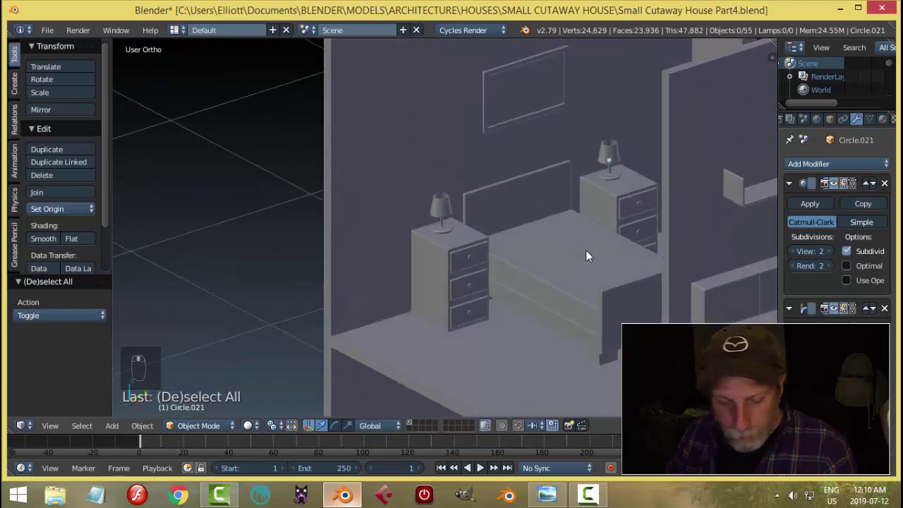
{"action": "key", "text": "ctrl+s"}
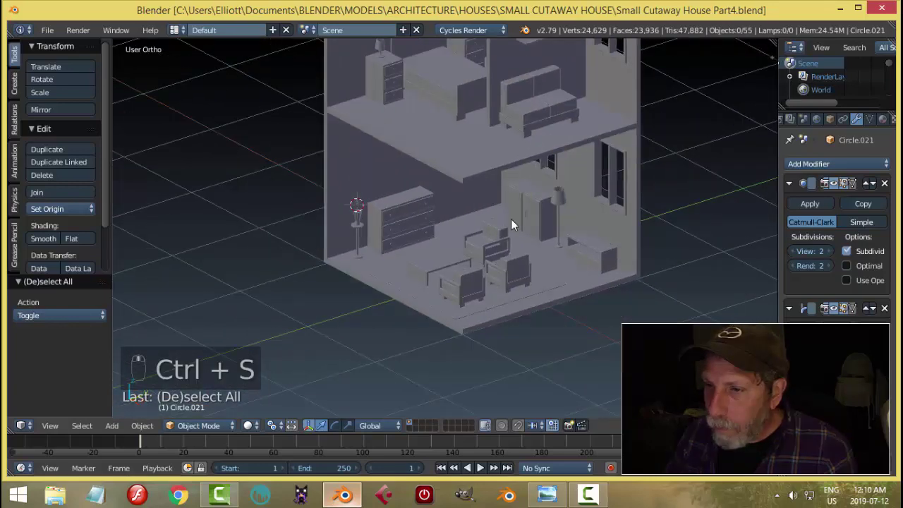
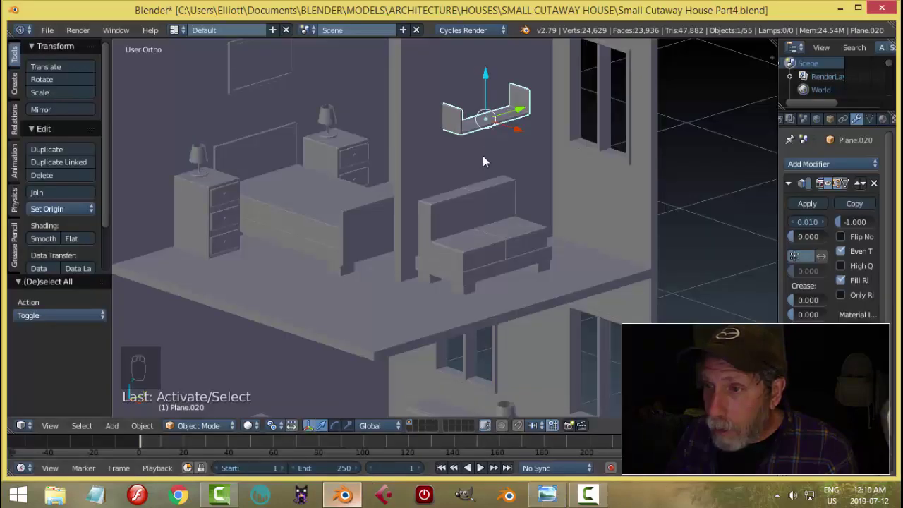
Step: Snap the cursor to the shelf, add a circle, scale it and extrude it up into a pot cylinder
{"action": "key", "text": "shift+s"}
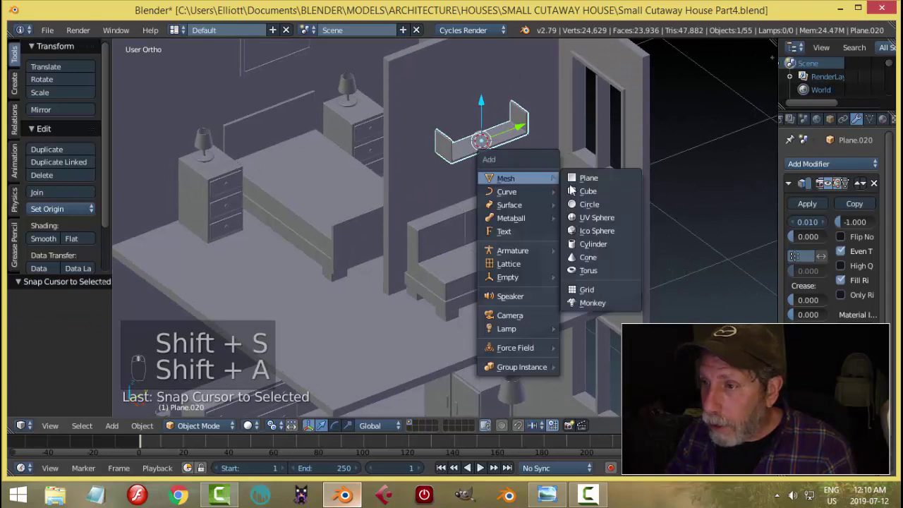
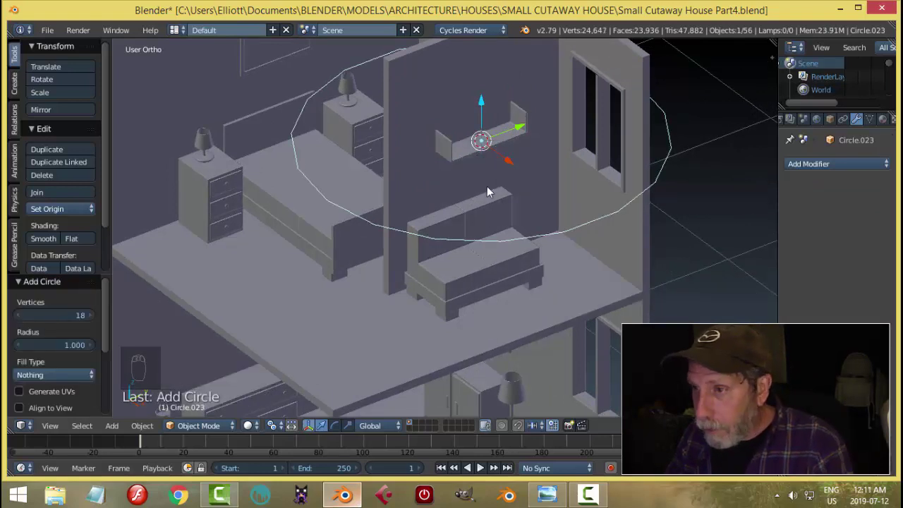
{"action": "key", "text": "Tab"}
{"action": "key", "text": "s"}
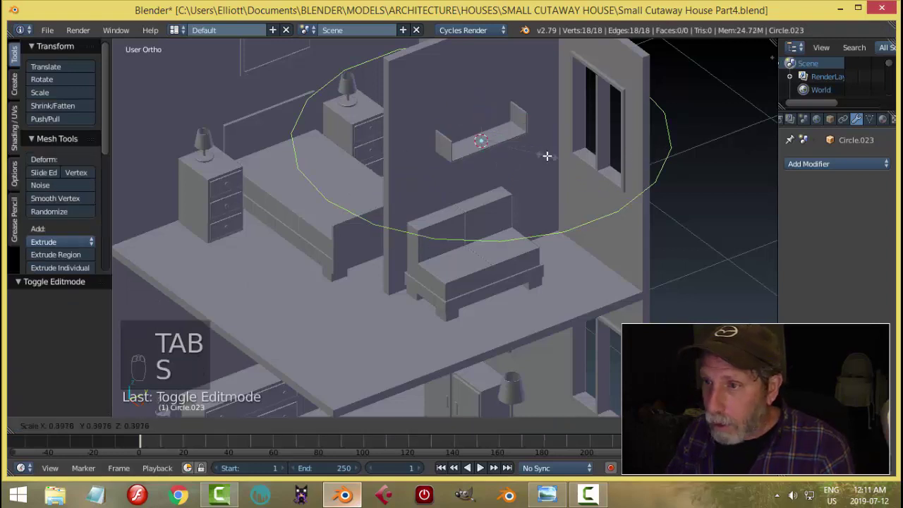
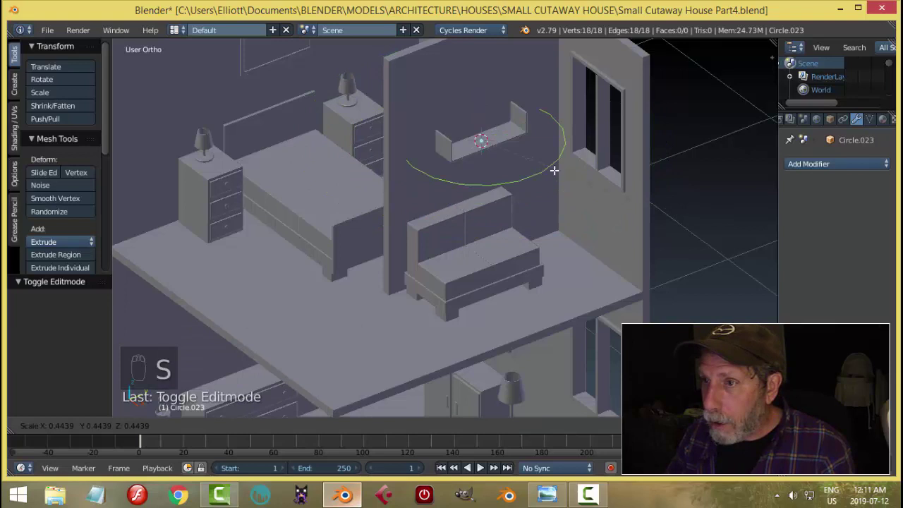
{"action": "key", "text": "KP_Decimal"}
{"action": "key", "text": "ctrl+Tab"}
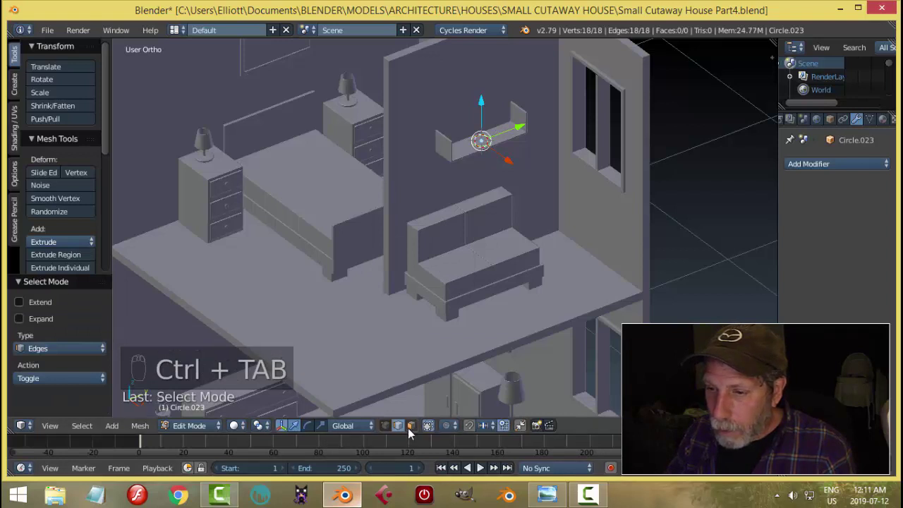
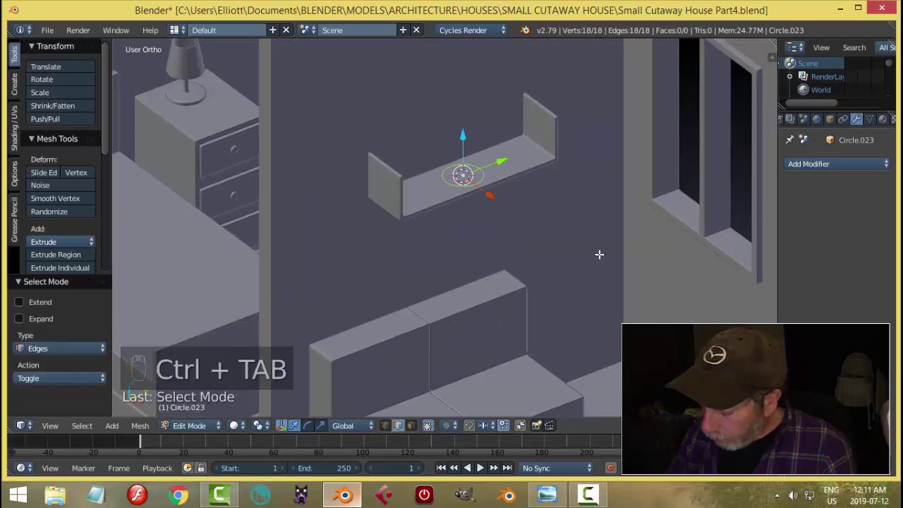
{"action": "key", "text": "KP_Decimal"}
{"action": "key", "text": "s"}
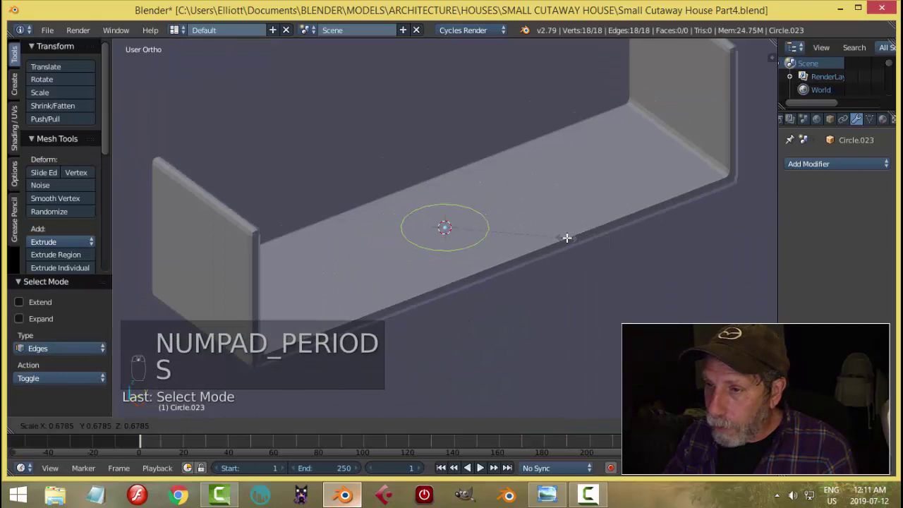
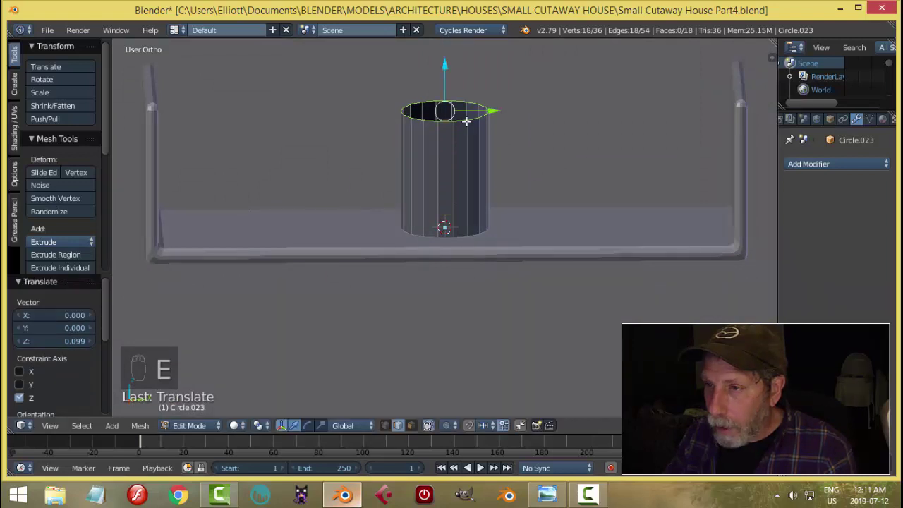
Step: Loop-cut the pot, switch to face select and push the upper faces outward into a thick rim
{"action": "key", "text": "ctrl+r"}
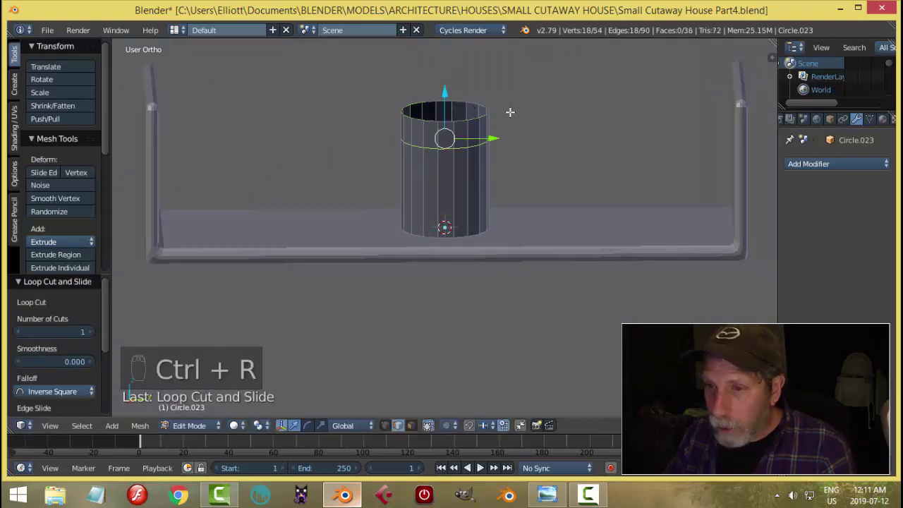
{"action": "key", "text": "a"}
{"action": "key", "text": "ctrl+Tab"}
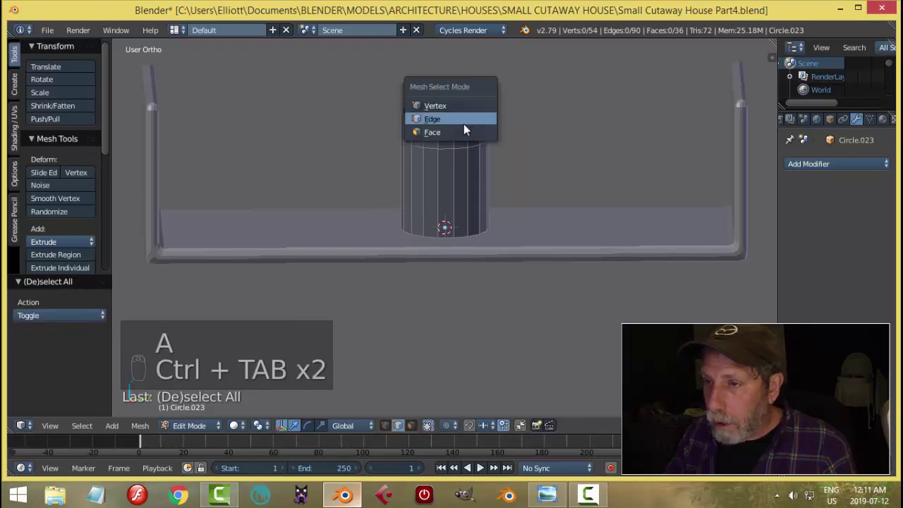
{"action": "key", "text": "a"}
{"action": "key", "text": "alt+s"}
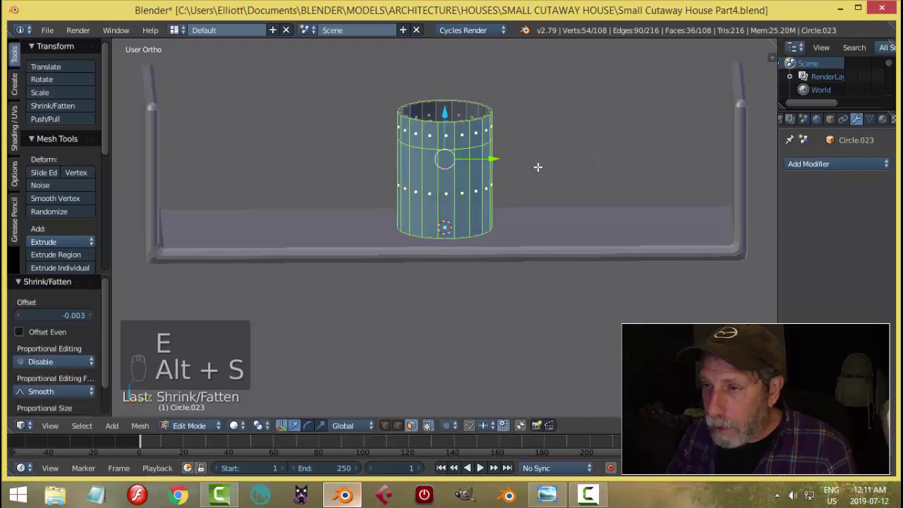
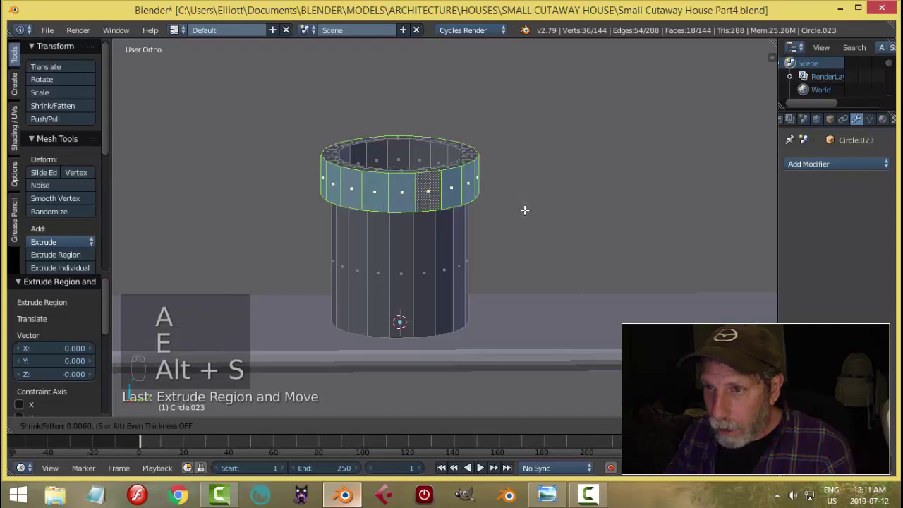
{"action": "key", "text": "a"}
{"action": "key", "text": "Tab"}
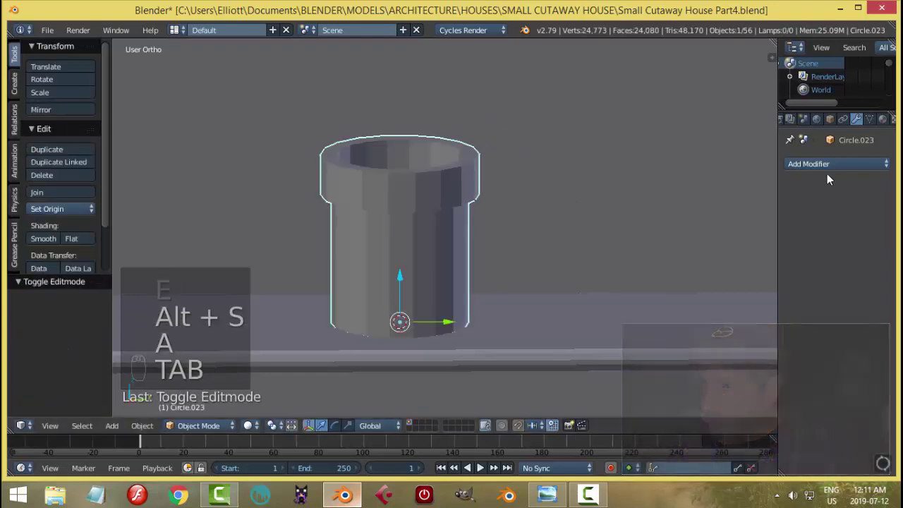
Step: Add a Simple Deform modifier set to Taper with factor about 0.405
{"action": "left_click_drag", "start_coordinate": [830, 172], "coordinate": [736, 357]}
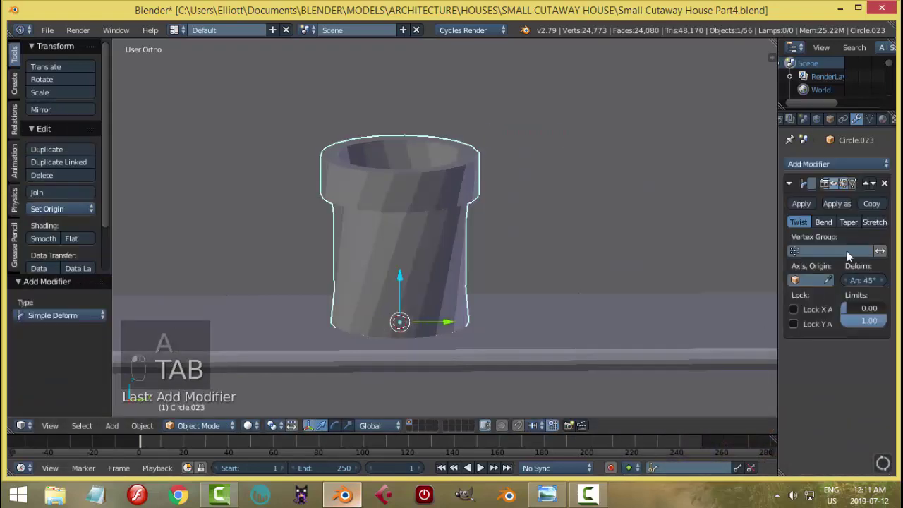
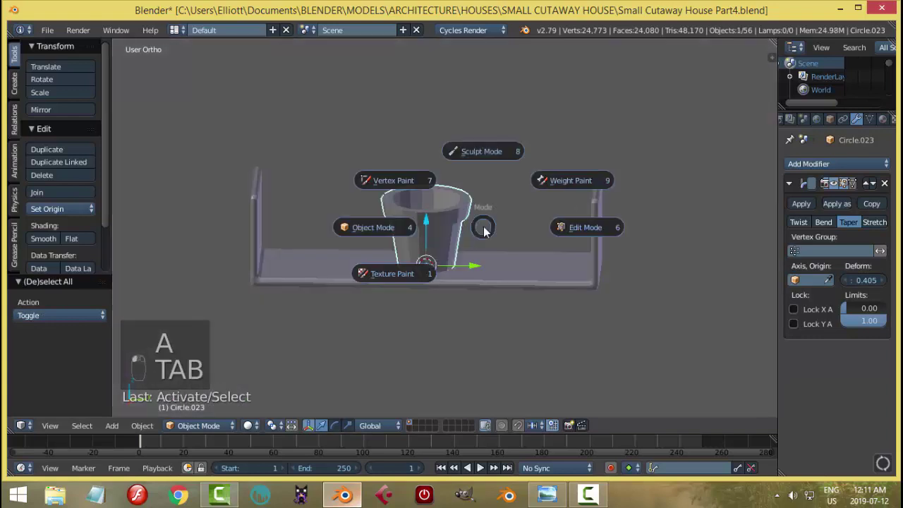
{"action": "left_click_drag", "start_coordinate": [837, 170], "coordinate": [853, 332]}
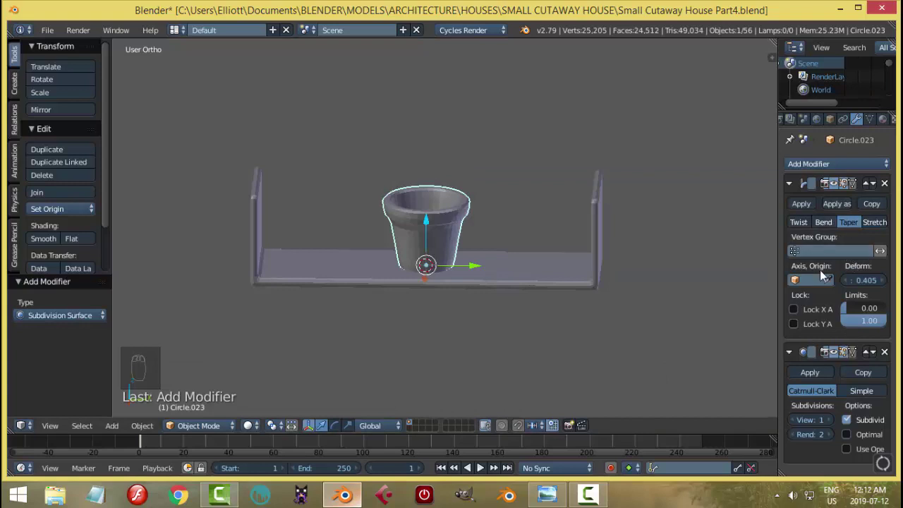
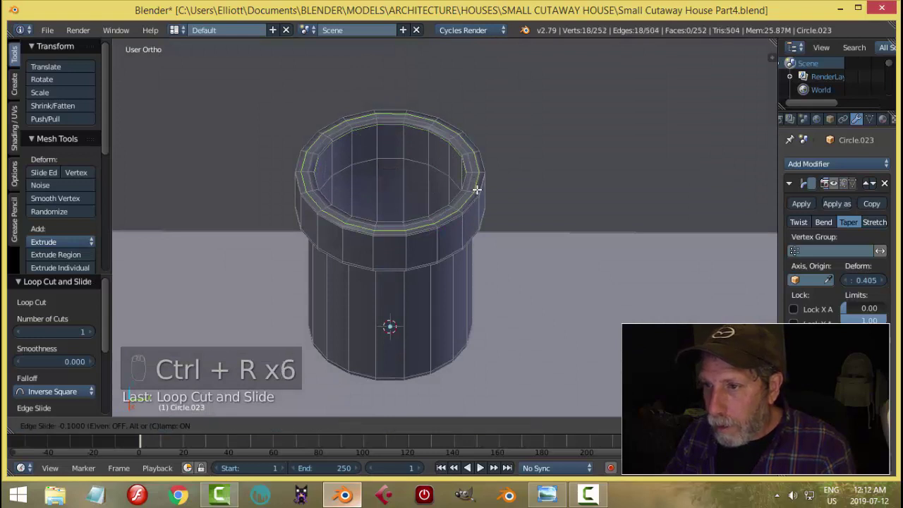
Step: Add edge loops near the pot's rim and base to crisp up its rounded lip
{"action": "key", "text": "Tab"}
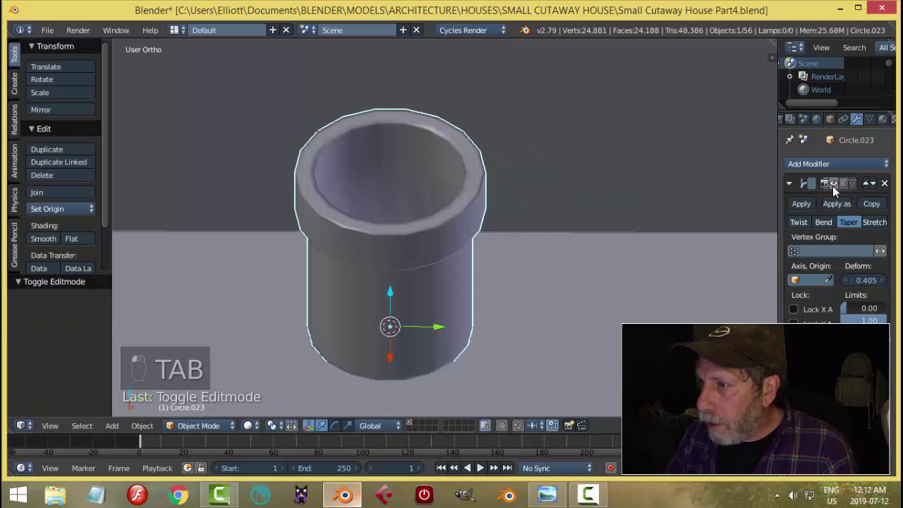
{"action": "left_click_drag", "start_coordinate": [518, 232], "coordinate": [495, 194]}
{"action": "key", "text": "a"}
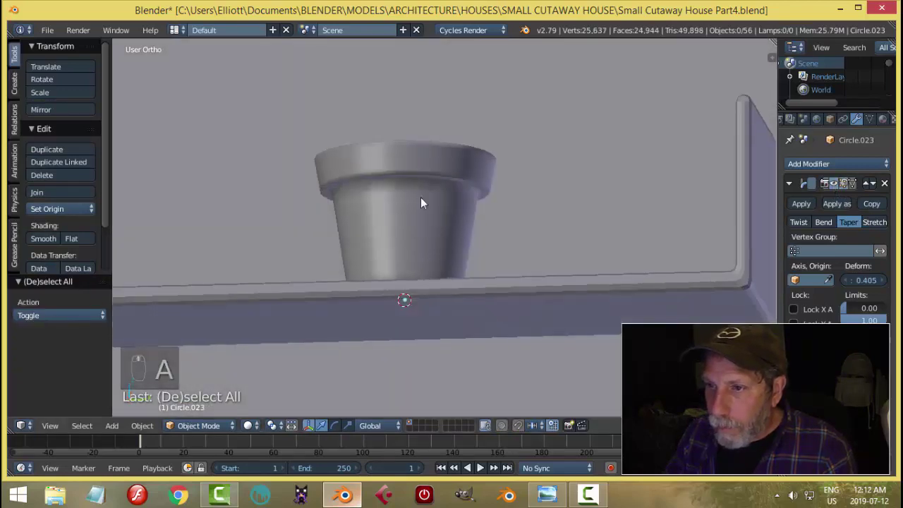
{"action": "key", "text": "Tab"}
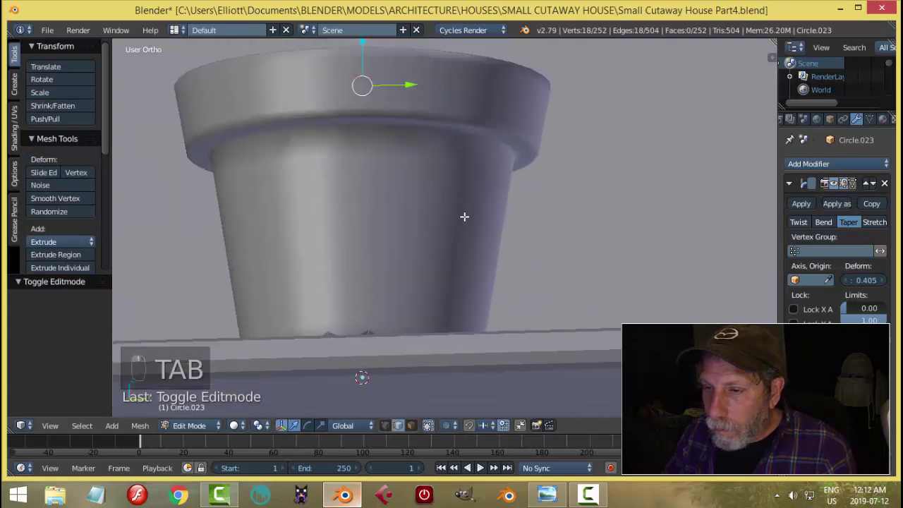
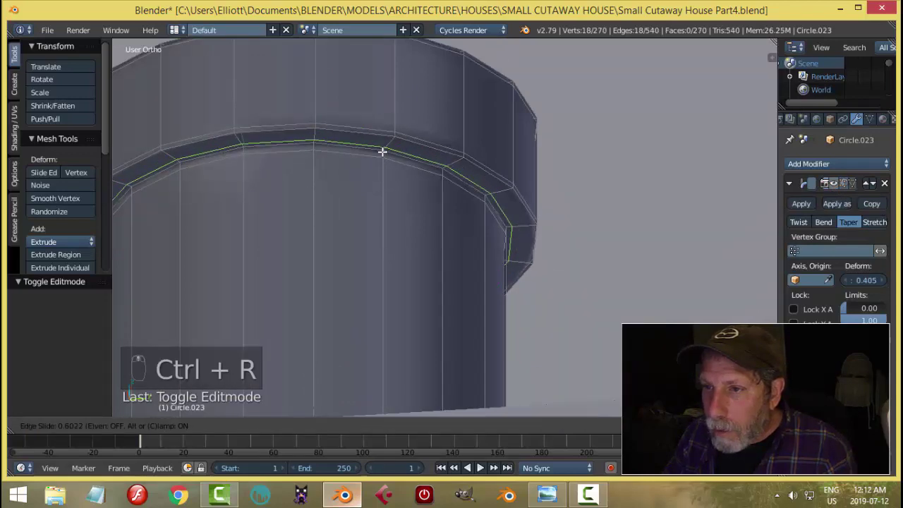
{"action": "key", "text": "ctrl+r"}
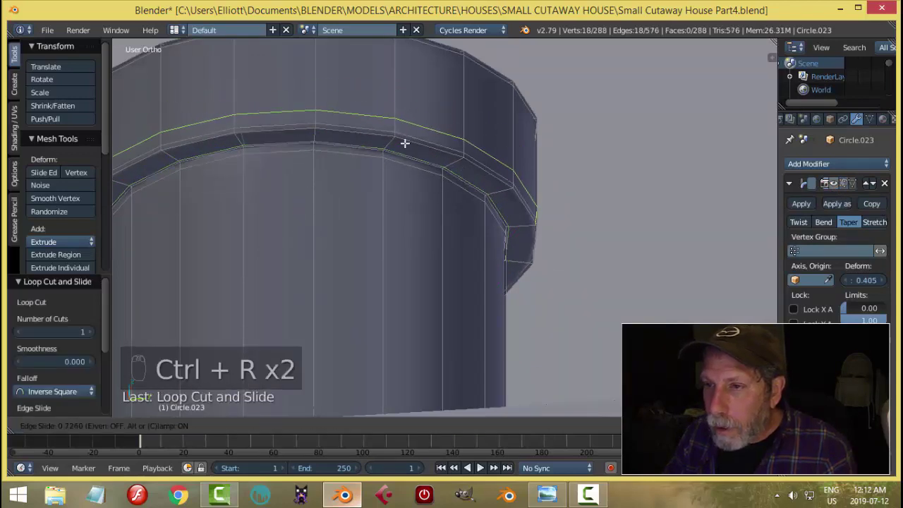
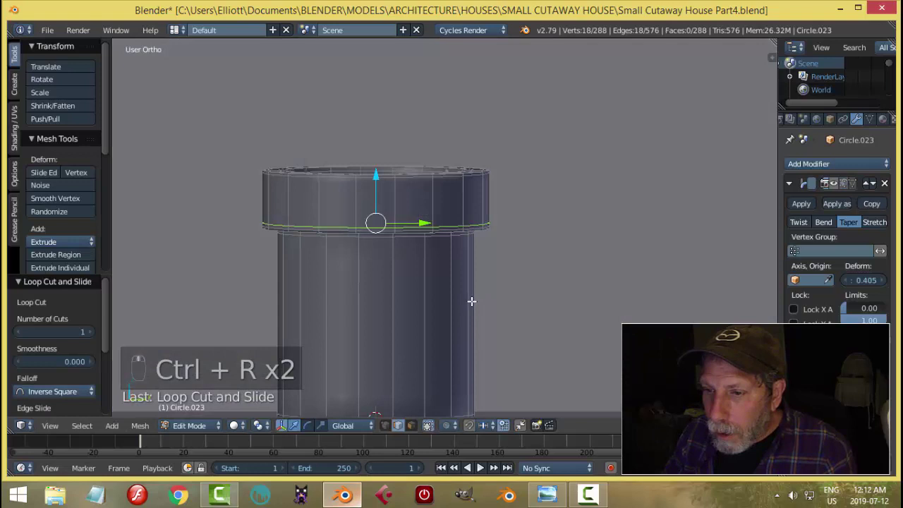
{"action": "key", "text": "ctrl+r"}
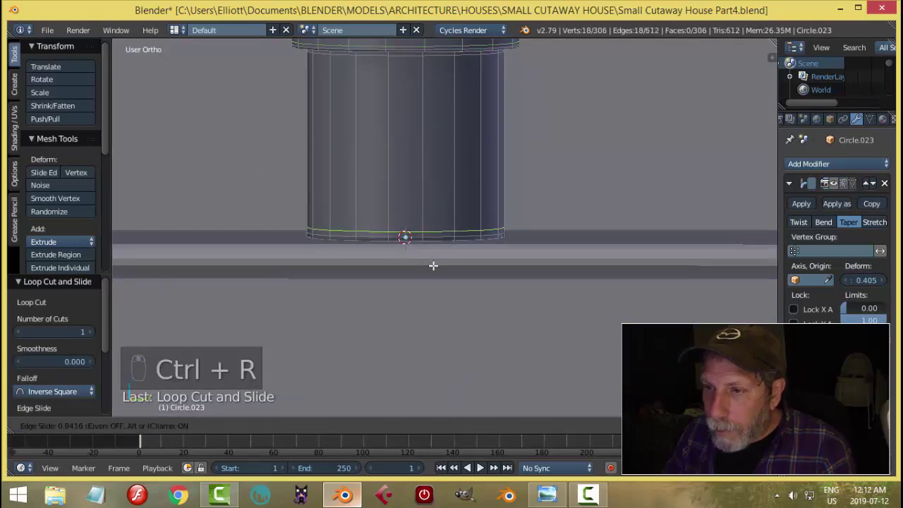
{"action": "key", "text": "a"}
{"action": "key", "text": "Tab"}
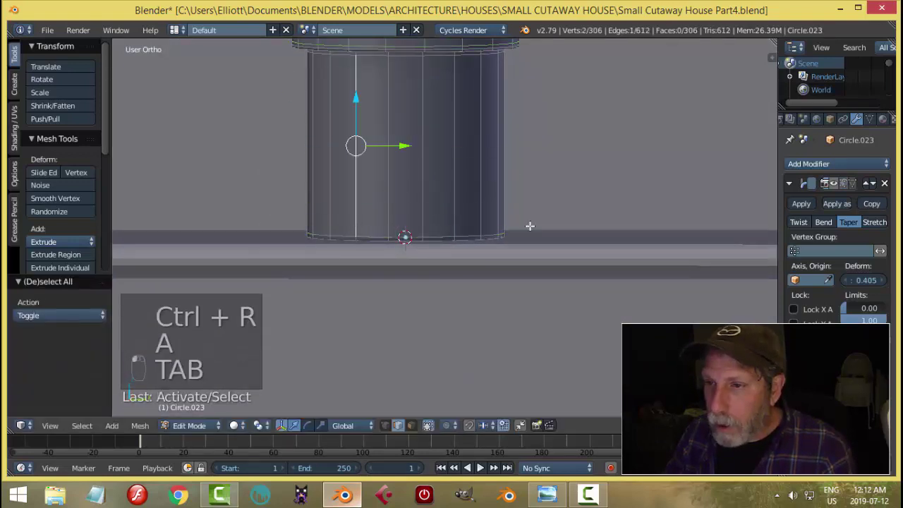
{"action": "key", "text": "a"}
{"action": "key", "text": "Tab"}
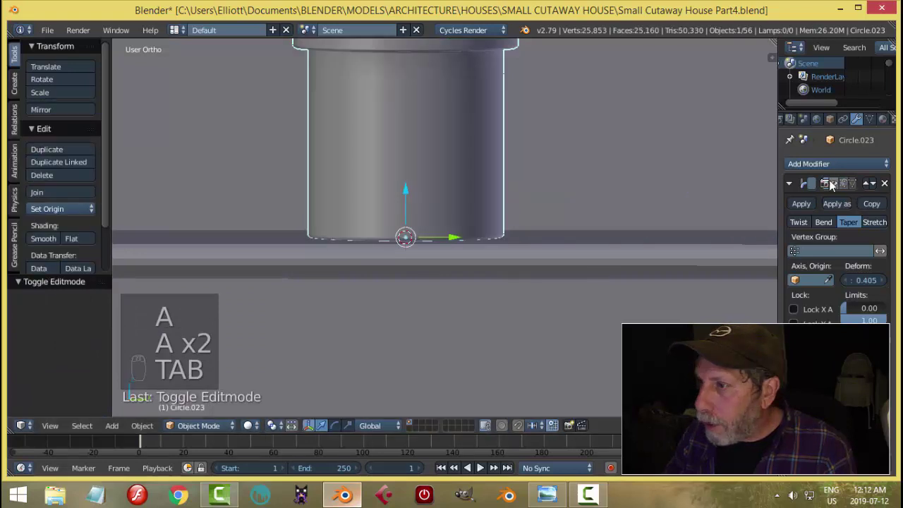
Step: Lower the pot along Z so it sits on the wall shelf
{"action": "key", "text": "a"}
{"action": "left_click_drag", "start_coordinate": [446, 184], "coordinate": [444, 182]}
{"action": "left_click", "coordinate": [443, 182]}
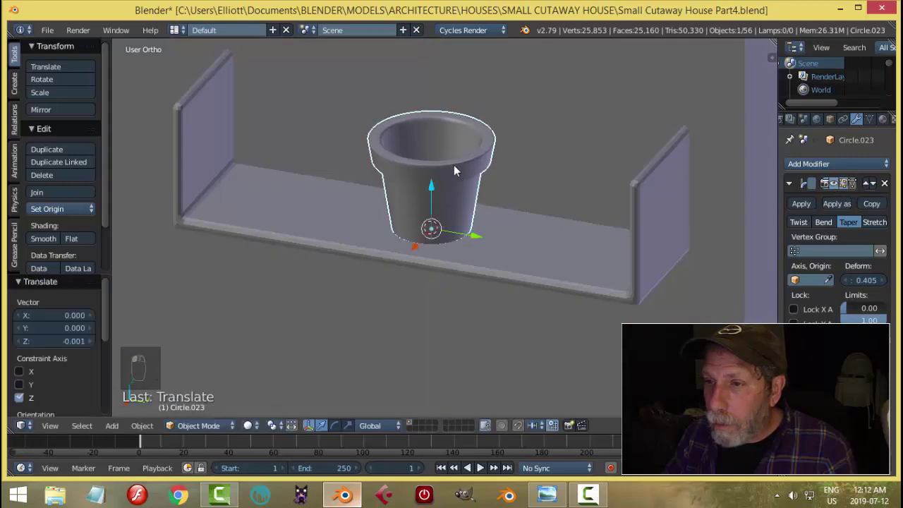
Step: Check the pot against the room, then scale it slightly smaller on the shelf
{"action": "left_click_drag", "start_coordinate": [459, 167], "coordinate": [518, 324]}
{"action": "key", "text": "a"}
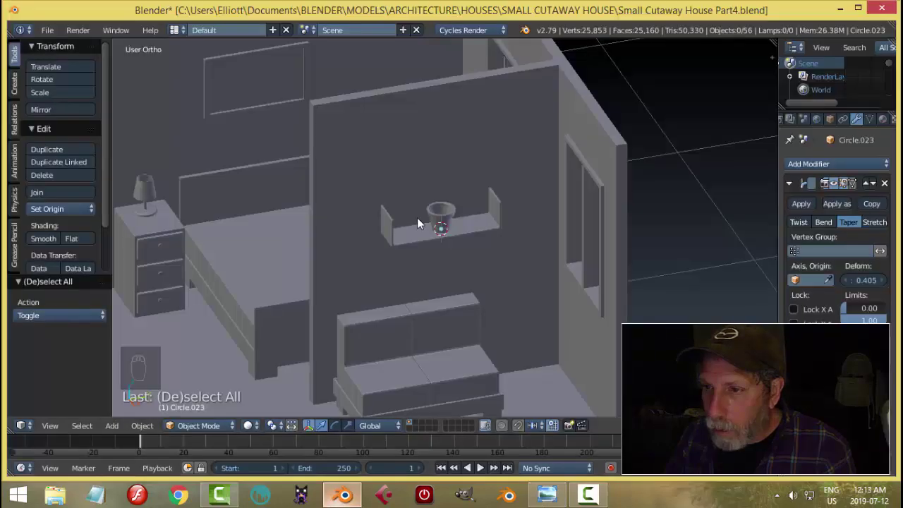
{"action": "left_click_drag", "start_coordinate": [435, 221], "coordinate": [550, 220]}
{"action": "key", "text": "s"}
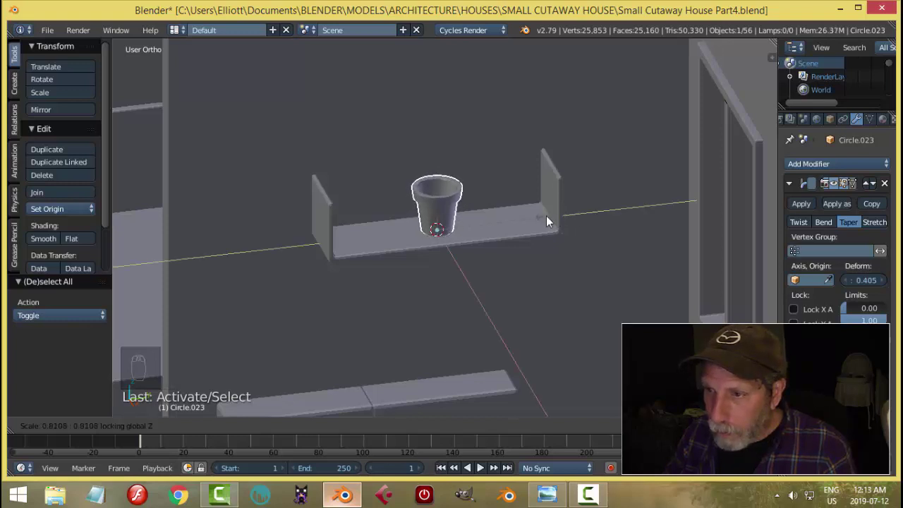
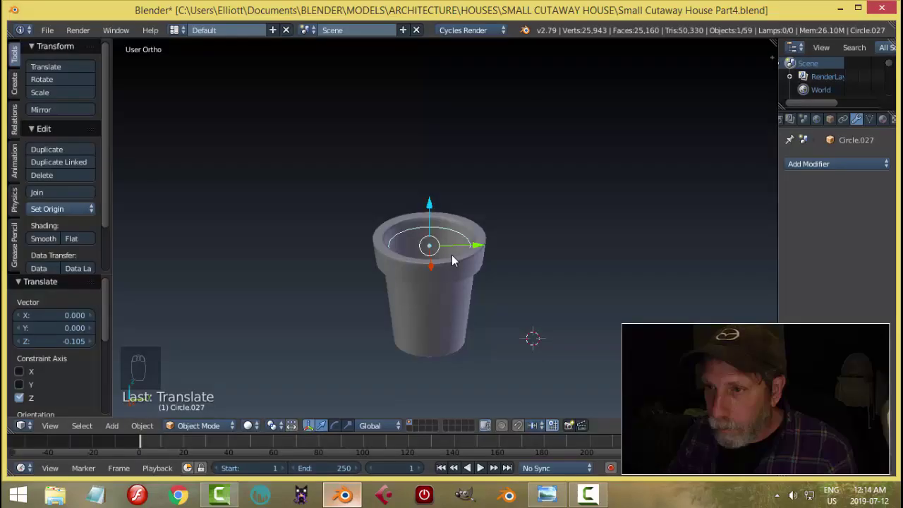
Step: Fill the circle into a face and shrink it into a soil disc inside the pot's rim
{"action": "key", "text": "Tab"}
{"action": "key", "text": "a"}
{"action": "key", "text": "f"}
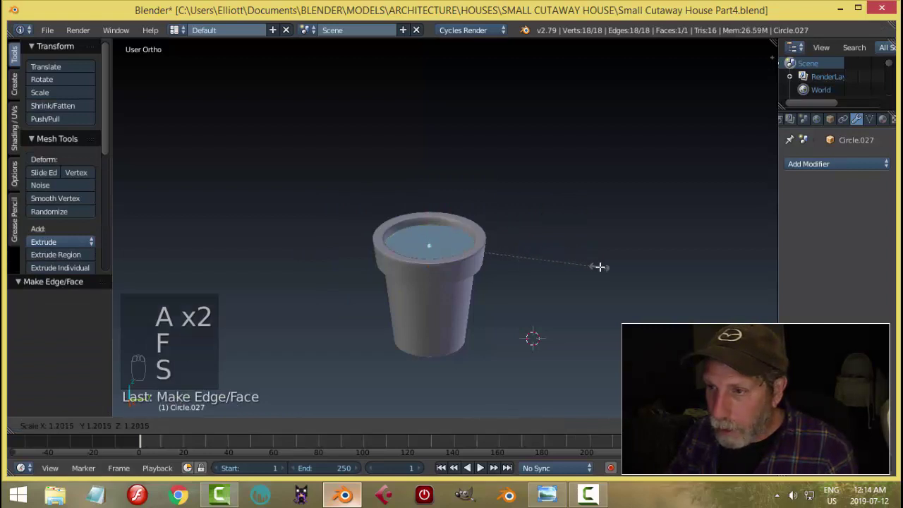
{"action": "key", "text": "a"}
{"action": "key", "text": "Tab"}
{"action": "key", "text": "a"}
Step: Unhide everything, deselect and save the house file
{"action": "key", "text": "alt+h"}
{"action": "key", "text": "a"}
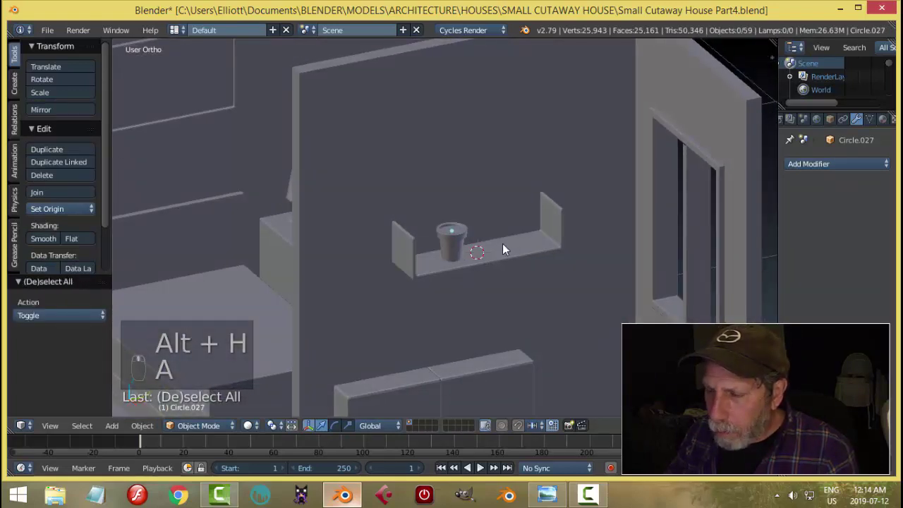
{"action": "key", "text": "ctrl+s"}
{"action": "left_click_drag", "start_coordinate": [365, 268], "coordinate": [562, 315]}
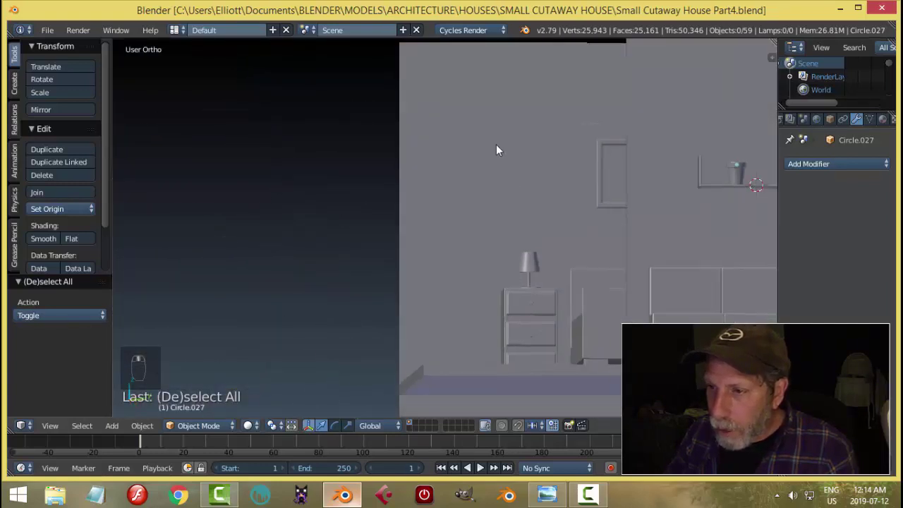
Step: Select the flower pot with its soil disc and duplicate the whole set
{"action": "middle_click", "coordinate": [392, 399]}
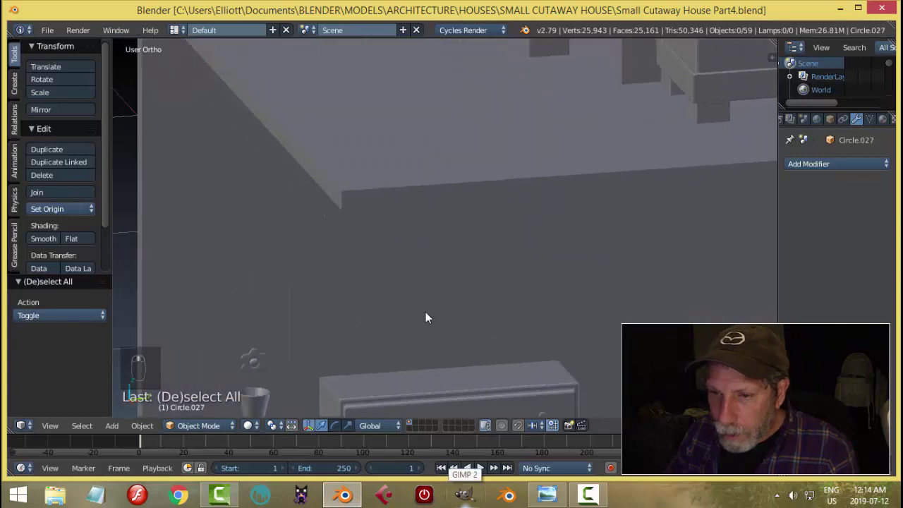
{"action": "left_click_drag", "start_coordinate": [361, 295], "coordinate": [366, 293]}
{"action": "left_click_drag", "start_coordinate": [362, 296], "coordinate": [339, 390]}
{"action": "key", "text": "shift+g"}
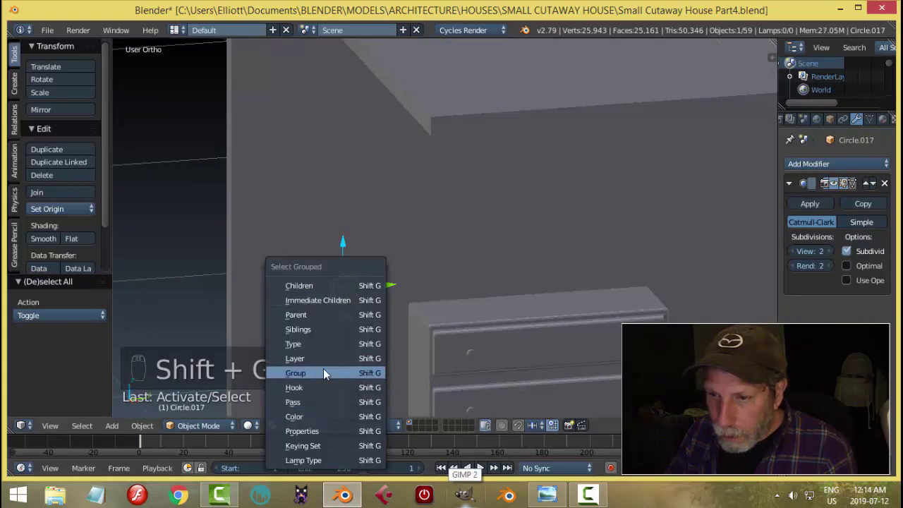
{"action": "key", "text": "shift+d"}
{"action": "left_click", "coordinate": [318, 273]}
{"action": "left_click", "coordinate": [604, 349]}
{"action": "left_click", "coordinate": [547, 341]}
Step: Constrain the duplicated pot's move to the Y axis and start sliding it
{"action": "middle_click", "coordinate": [536, 337]}
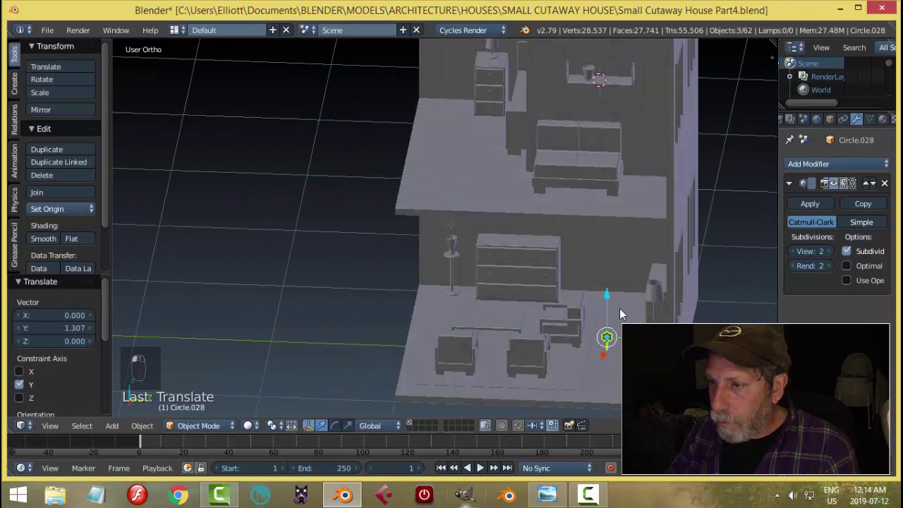
{"action": "middle_click", "coordinate": [597, 398]}
Step: From Top view, move the copied pot onto the wall shelf and confirm its placement
{"action": "key", "text": "KP_7"}
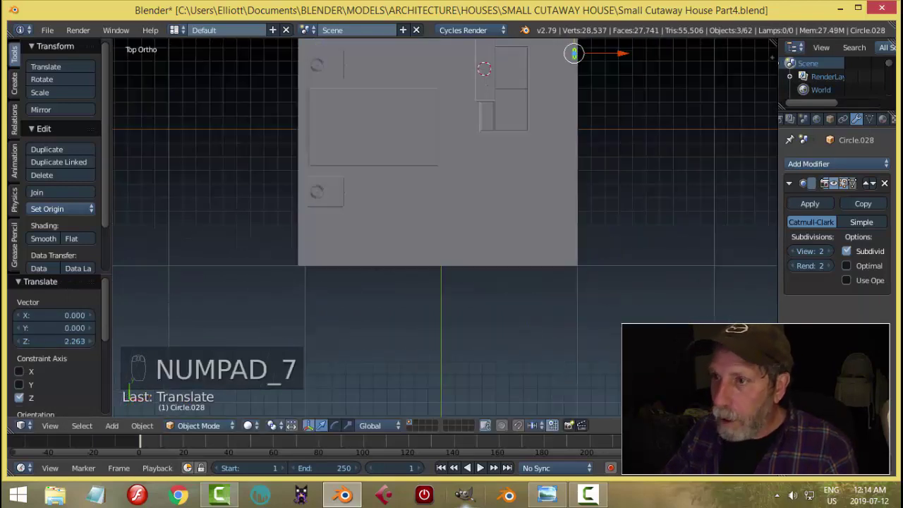
{"action": "left_click_drag", "start_coordinate": [644, 252], "coordinate": [418, 411]}
{"action": "key", "text": "g"}
{"action": "key", "text": "KP_Decimal"}
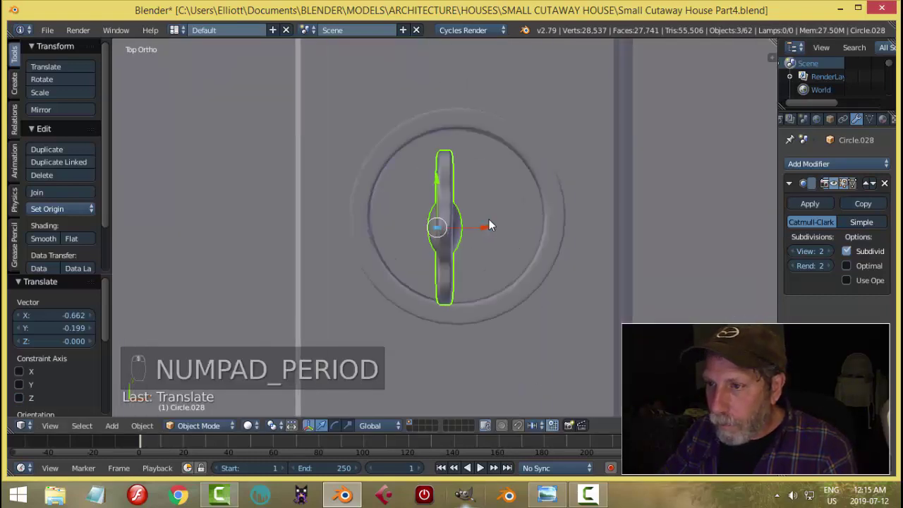
{"action": "left_click_drag", "start_coordinate": [494, 232], "coordinate": [456, 178]}
{"action": "left_click_drag", "start_coordinate": [457, 178], "coordinate": [477, 241]}
{"action": "middle_click", "coordinate": [452, 188]}
{"action": "left_click_drag", "start_coordinate": [453, 187], "coordinate": [531, 326]}
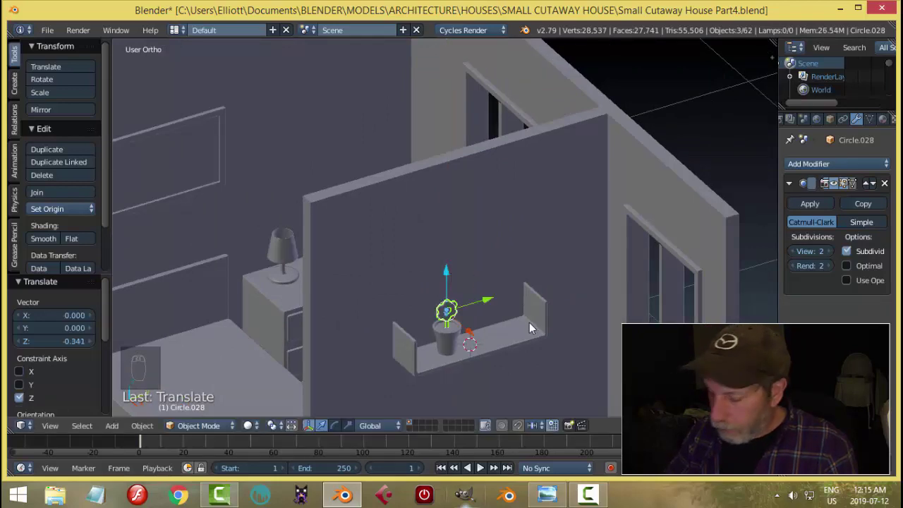
{"action": "key", "text": "KP_Decimal"}
{"action": "key", "text": "a"}
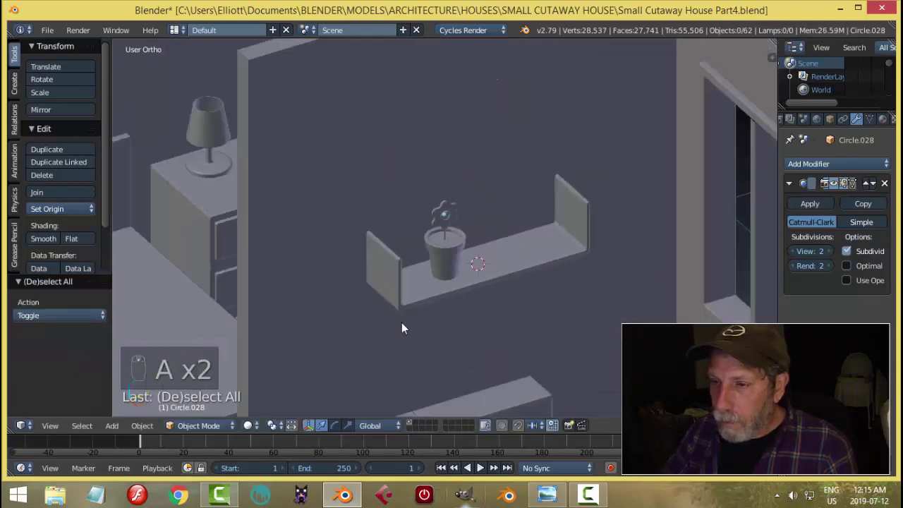
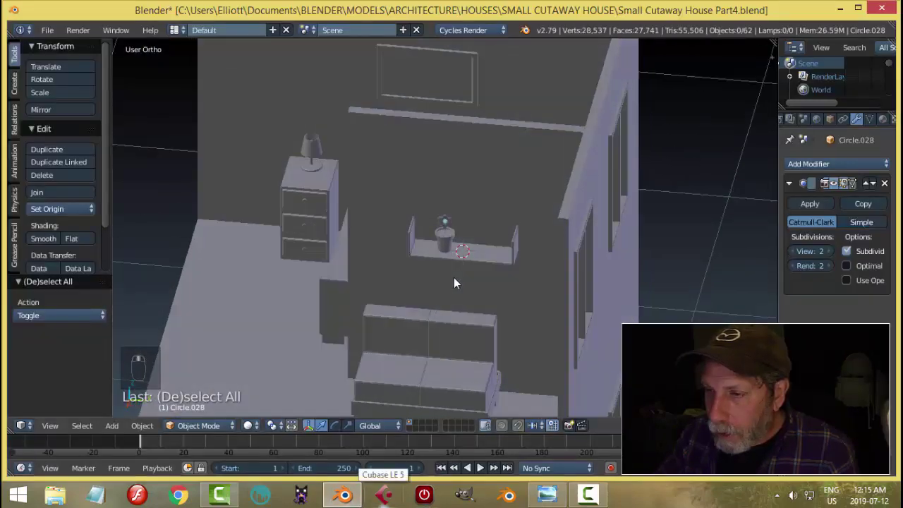
Step: Check the shelf pot from an angled view and save the house file
{"action": "middle_click", "coordinate": [468, 291]}
{"action": "left_click_drag", "start_coordinate": [476, 312], "coordinate": [480, 290]}
{"action": "key", "text": "ctrl+s"}
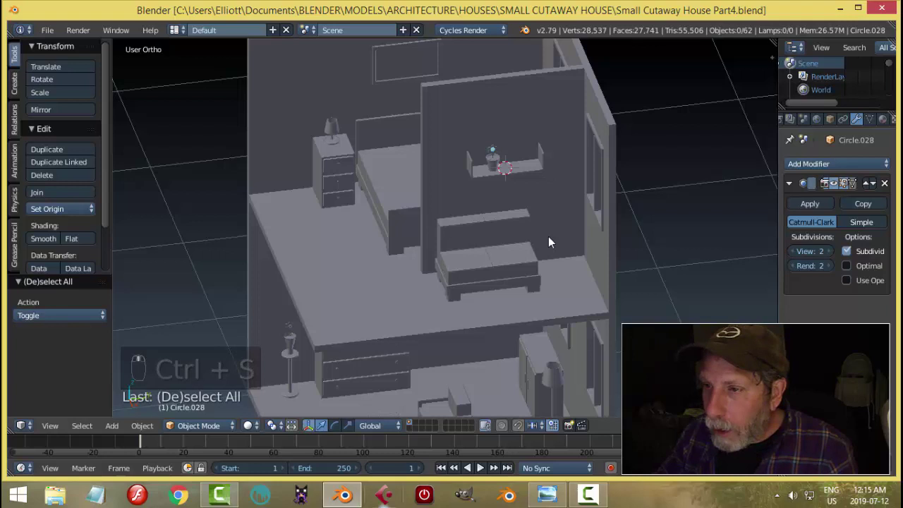
Step: Add a circle mesh, scale it to a small ring beside the shelf pot, hiding the rest of the house
{"action": "key", "text": "shift+a"}
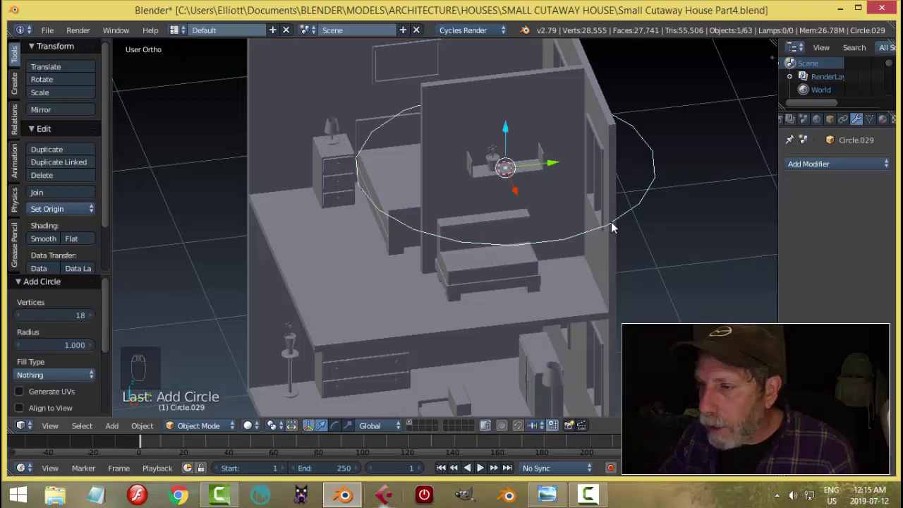
{"action": "key", "text": "Tab"}
{"action": "key", "text": "s"}
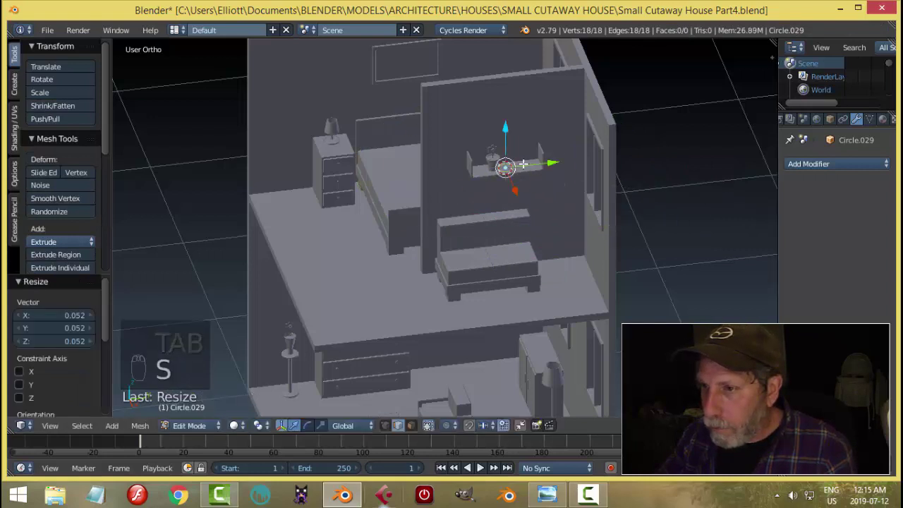
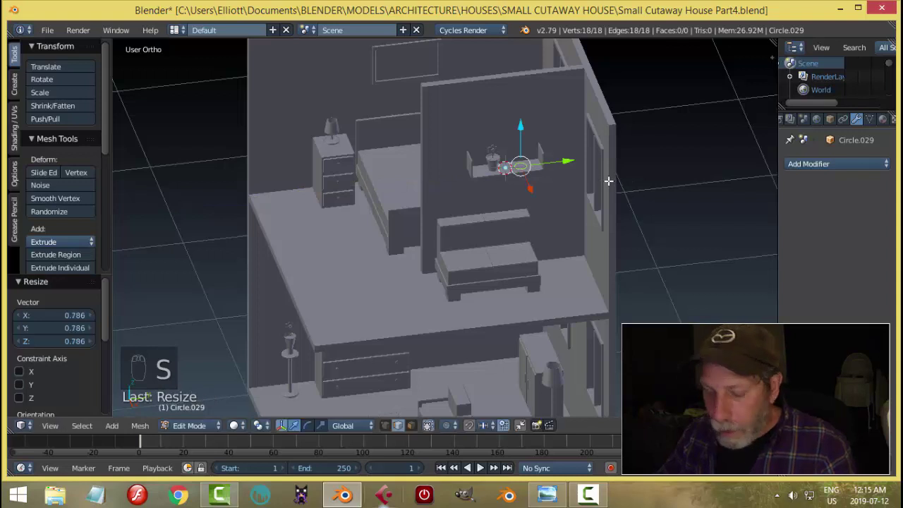
{"action": "key", "text": "shift+h"}
{"action": "key", "text": "Tab"}
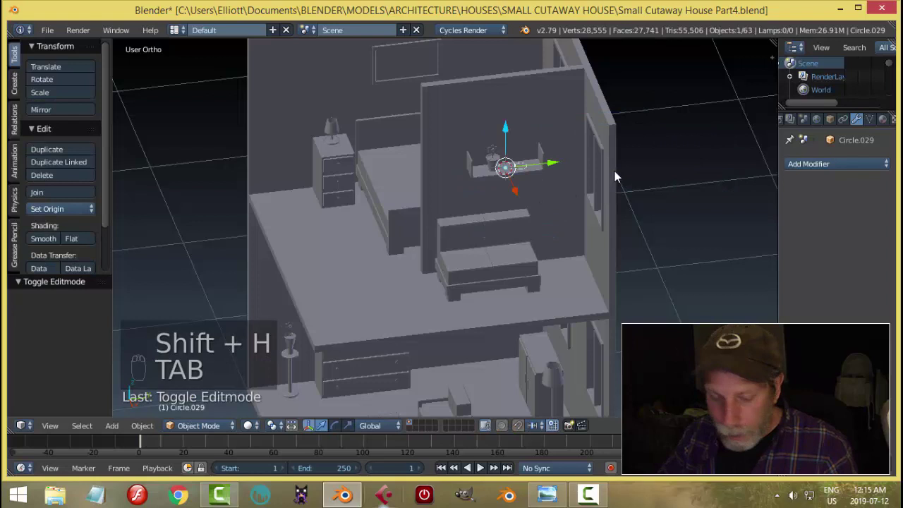
{"action": "key", "text": "shift+h"}
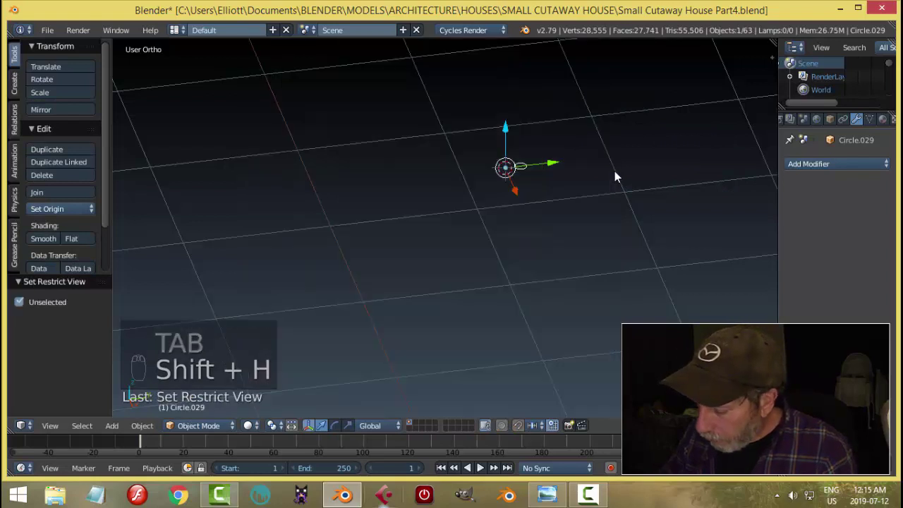
Step: In Top view, delete most of the circle's vertices to leave a quarter arc and select it
{"action": "key", "text": "KP_Decimal"}
{"action": "left_click_drag", "start_coordinate": [57, 215], "coordinate": [346, 254]}
{"action": "key", "text": "shift+s"}
{"action": "key", "text": "KP_7"}
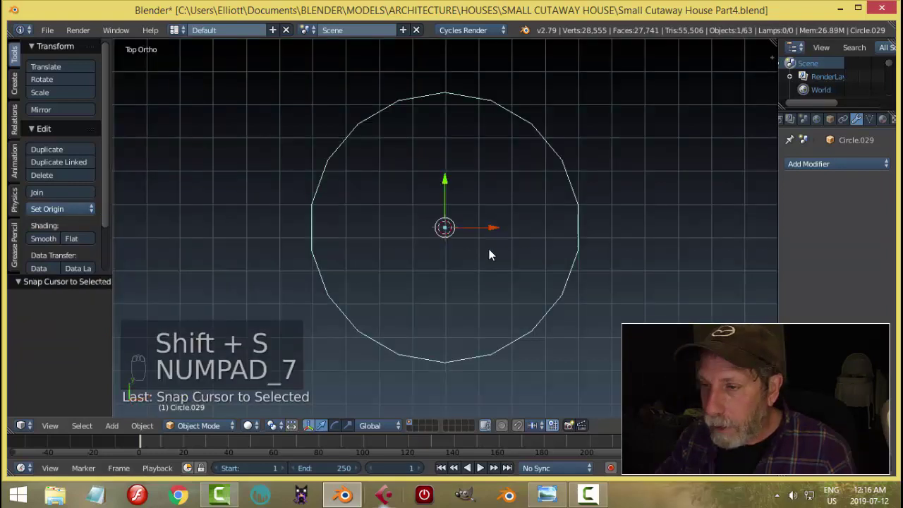
{"action": "key", "text": "Tab"}
{"action": "key", "text": "ctrl+Tab"}
{"action": "key", "text": "a"}
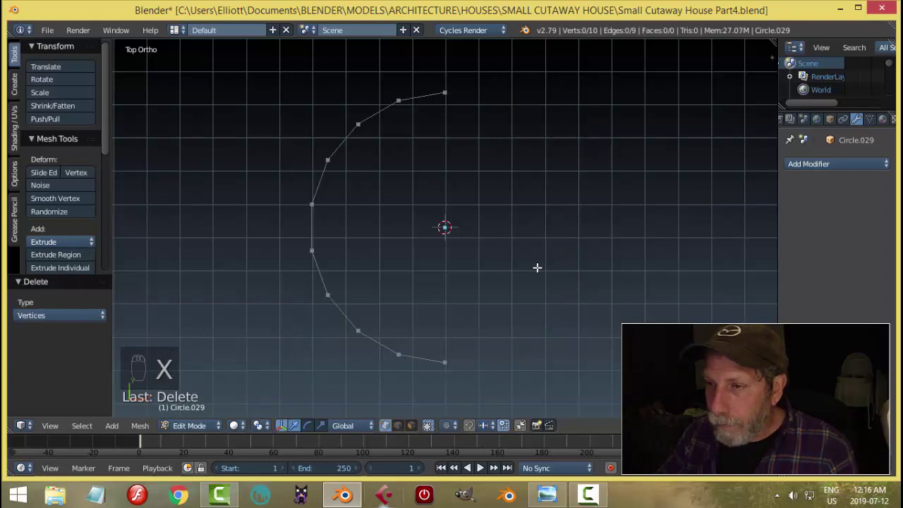
{"action": "key", "text": "a"}
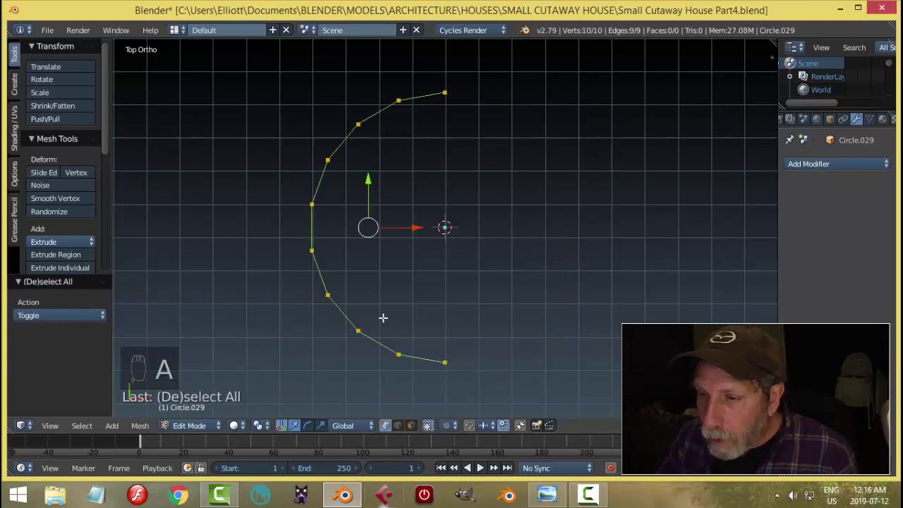
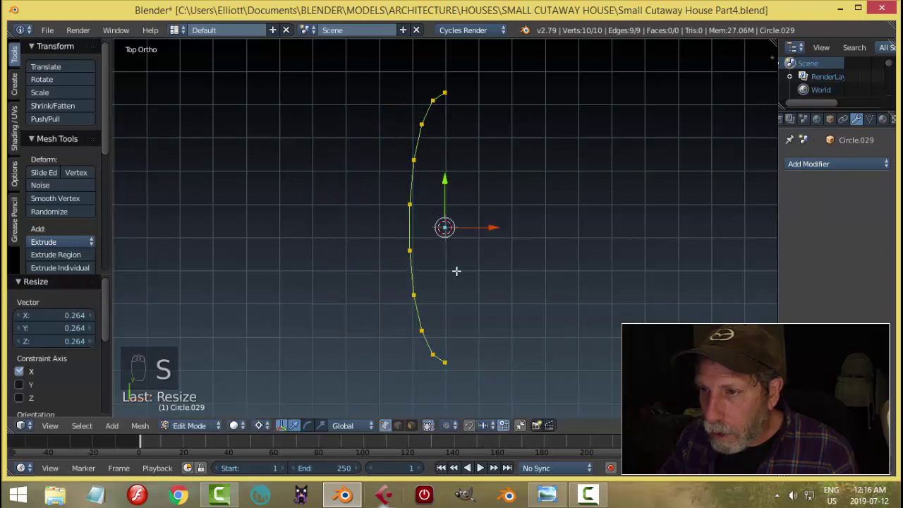
Step: Extrude the arc into a curved strip and widen it to the book's thickness
{"action": "key", "text": "e"}
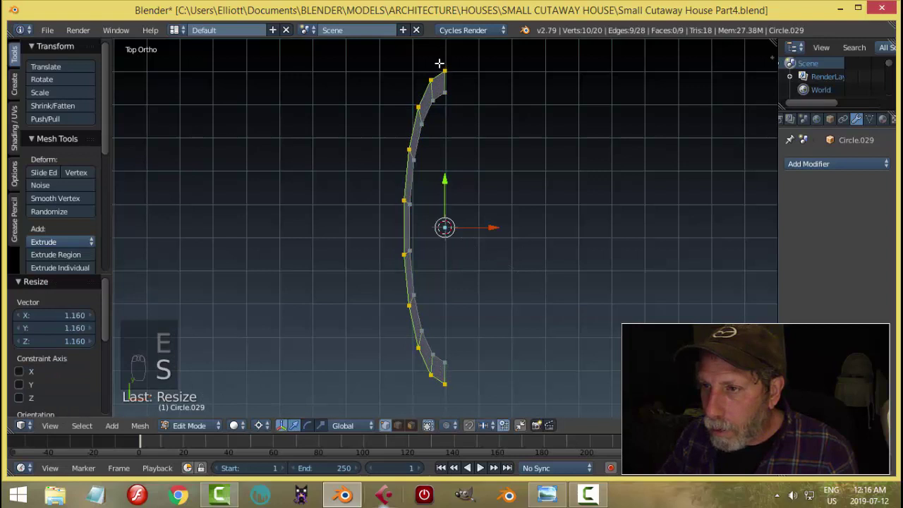
{"action": "key", "text": "s"}
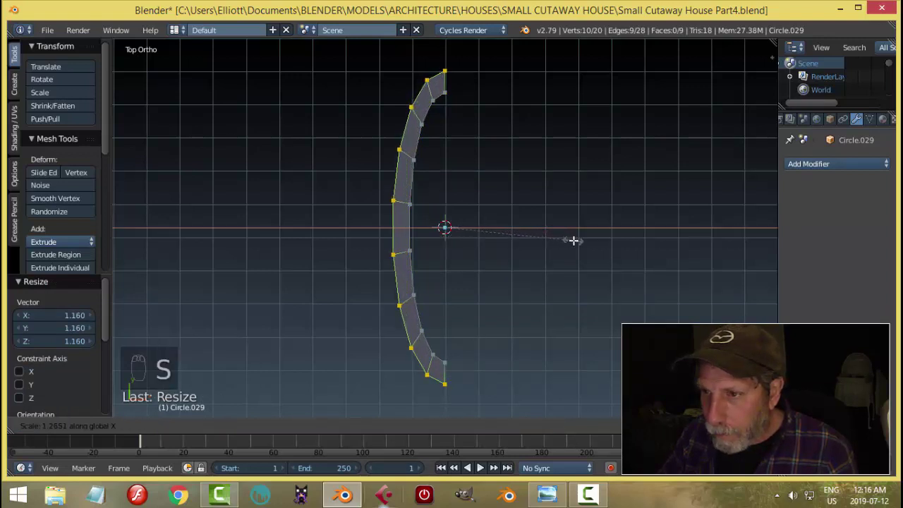
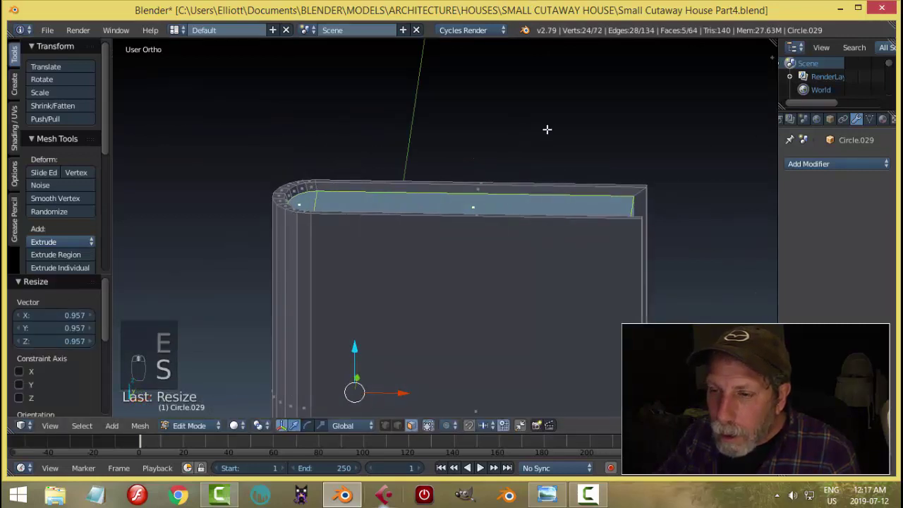
Step: Adjust the book's top-face thickness and give it a Bevel modifier for softened edges
{"action": "key", "text": "ctrl+z"}
{"action": "key", "text": "alt+s"}
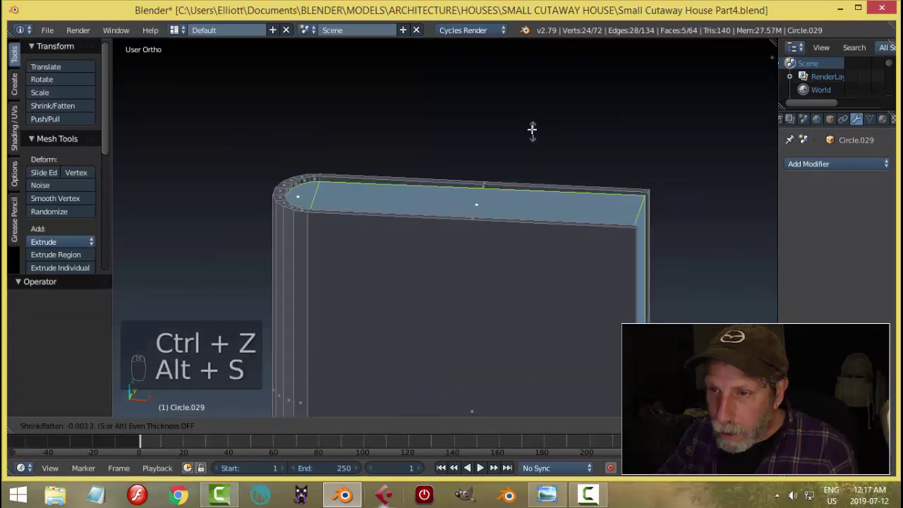
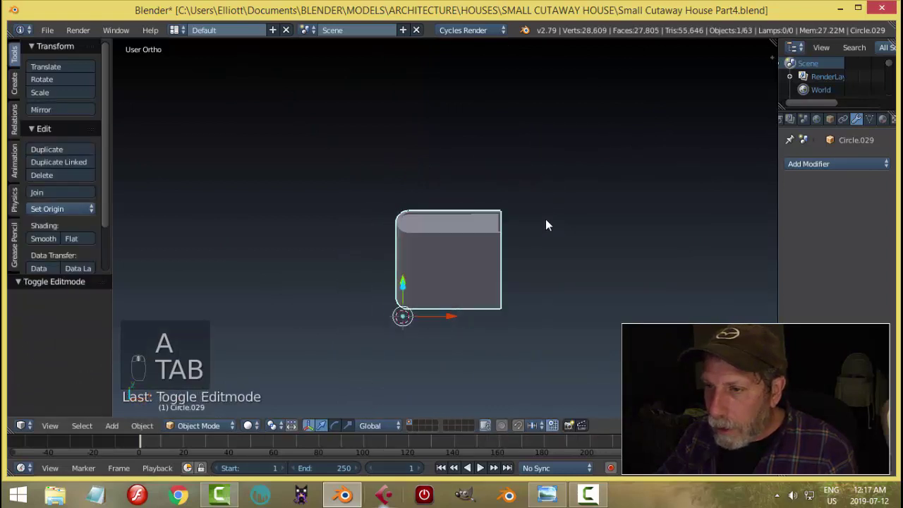
{"action": "left_click_drag", "start_coordinate": [510, 295], "coordinate": [814, 170]}
{"action": "left_click_drag", "start_coordinate": [652, 248], "coordinate": [642, 216]}
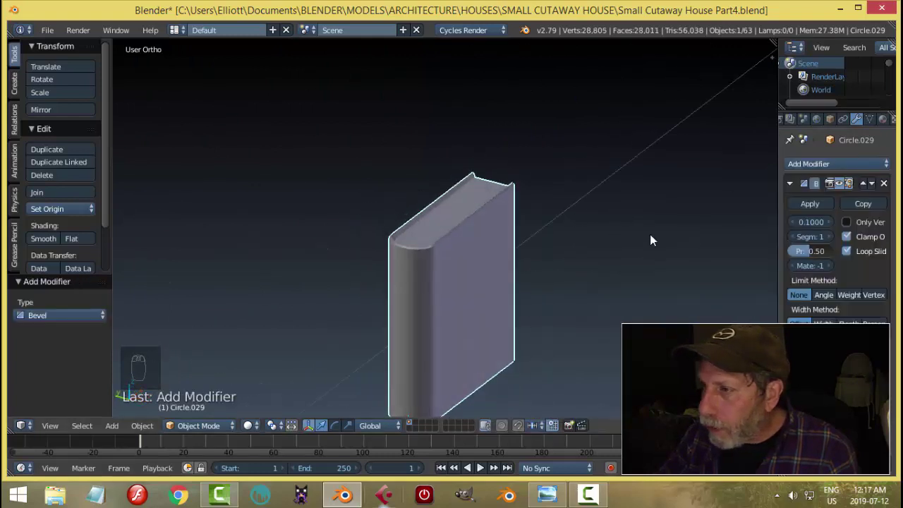
{"action": "left_click_drag", "start_coordinate": [560, 239], "coordinate": [560, 237]}
Step: Unhide the house and clear the book's location to bring it beside the furniture
{"action": "key", "text": "alt+h"}
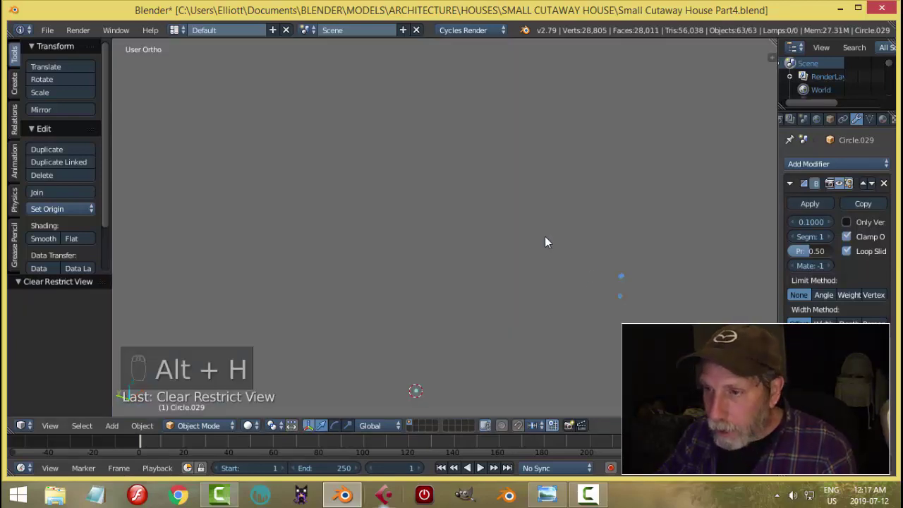
{"action": "middle_click", "coordinate": [553, 265]}
{"action": "left_click_drag", "start_coordinate": [451, 248], "coordinate": [494, 247]}
{"action": "left_click_drag", "start_coordinate": [493, 247], "coordinate": [494, 247]}
Step: Rotate the book upright around Z and slide it along Y and X next to the flat panel
{"action": "key", "text": "r"}
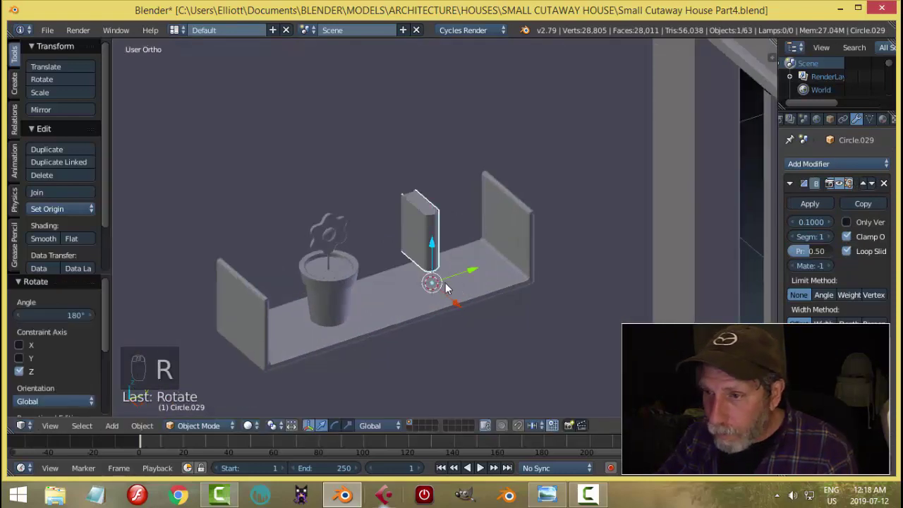
{"action": "left_click_drag", "start_coordinate": [463, 311], "coordinate": [69, 221]}
{"action": "left_click_drag", "start_coordinate": [69, 215], "coordinate": [535, 265]}
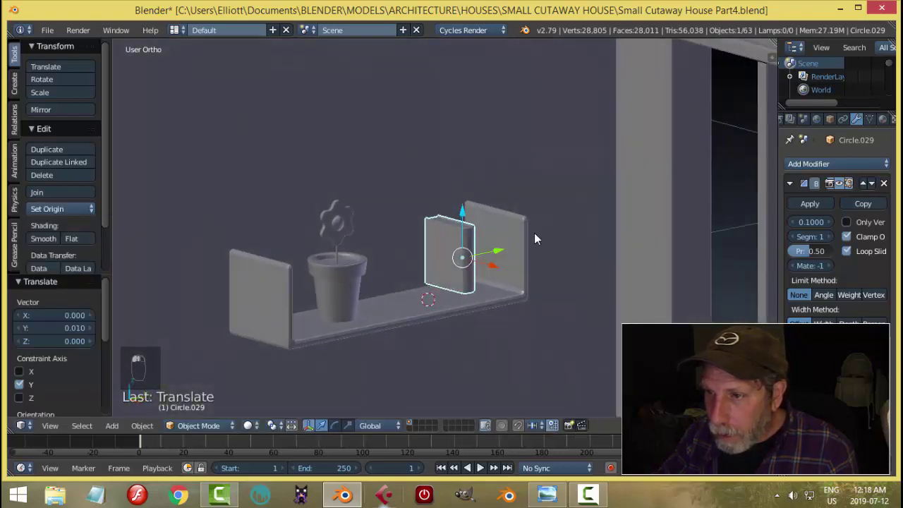
{"action": "left_click_drag", "start_coordinate": [472, 228], "coordinate": [491, 266]}
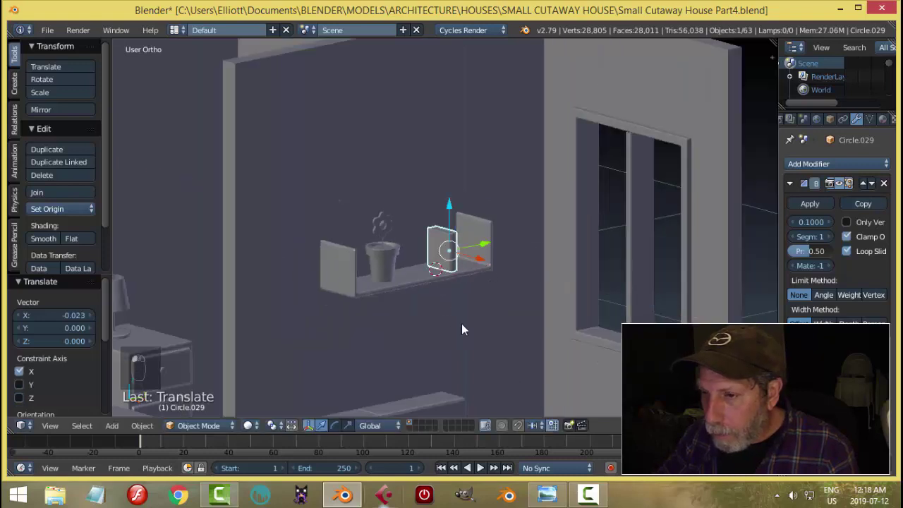
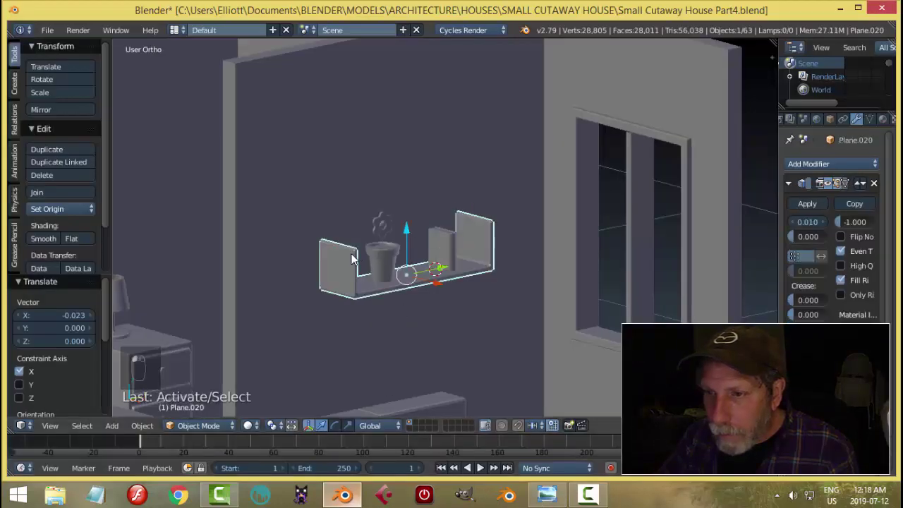
Step: Rescale the flat panel's geometry along X in Edit Mode, then reselect the book
{"action": "key", "text": "Tab"}
{"action": "key", "text": "a"}
{"action": "key", "text": "ctrl+Tab"}
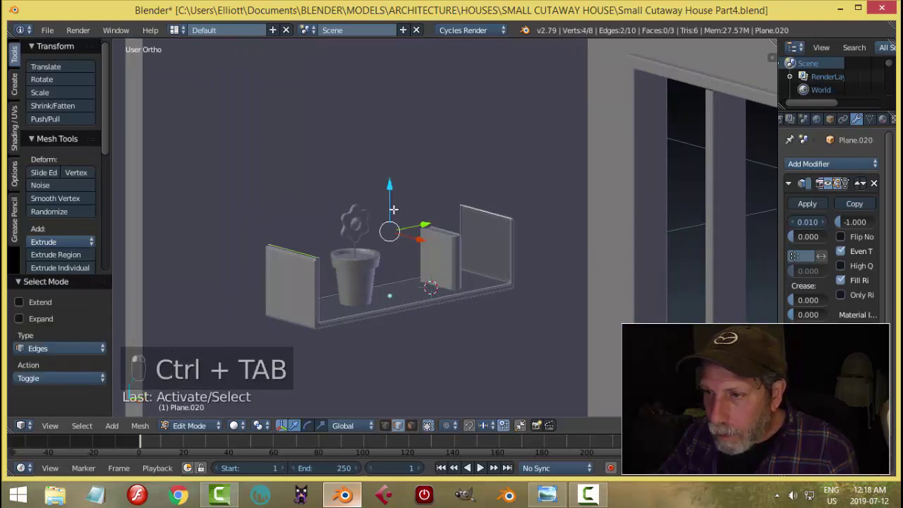
{"action": "key", "text": "a"}
{"action": "key", "text": "Tab"}
{"action": "key", "text": "a"}
{"action": "key", "text": "s"}
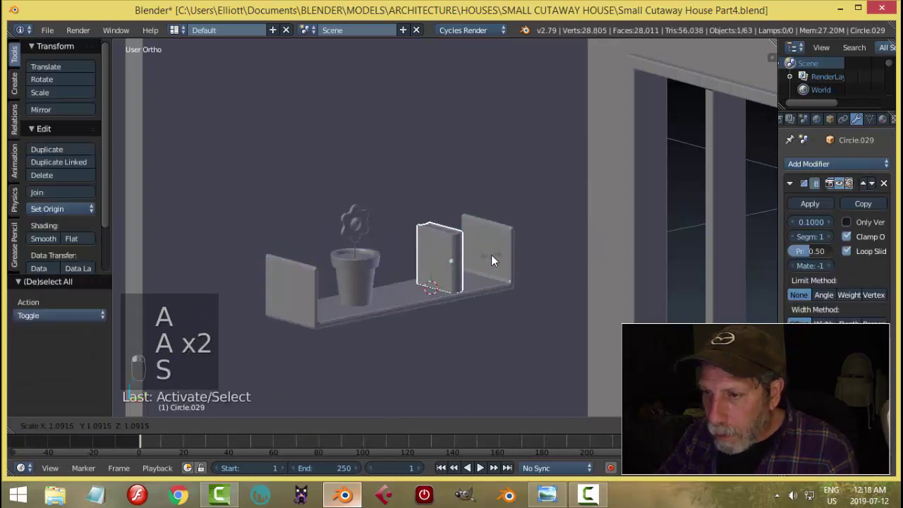
{"action": "left_click_drag", "start_coordinate": [451, 221], "coordinate": [517, 312]}
{"action": "left_click_drag", "start_coordinate": [517, 312], "coordinate": [528, 281]}
{"action": "key", "text": "s"}
{"action": "left_click", "coordinate": [527, 281]}
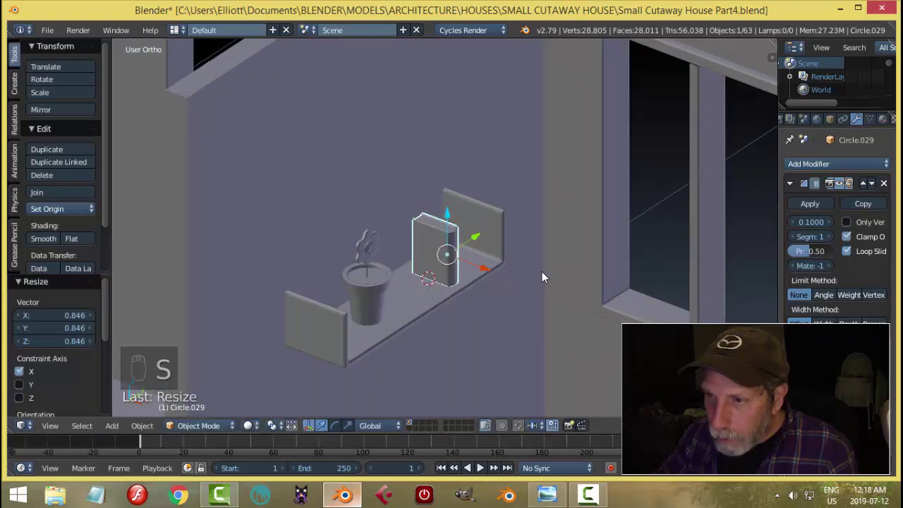
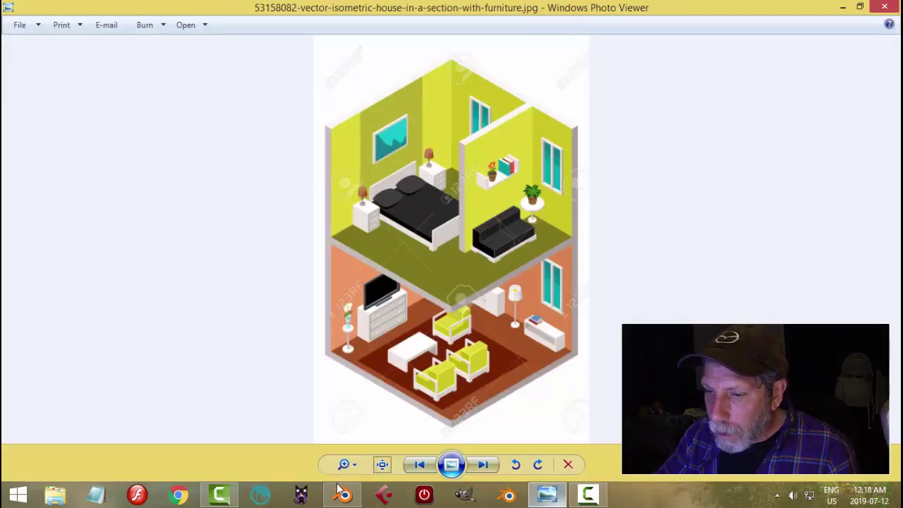
Step: After checking the reference picture, duplicate the book to make a second one beside it
{"action": "left_click_drag", "start_coordinate": [494, 284], "coordinate": [450, 245]}
{"action": "left_click_drag", "start_coordinate": [451, 245], "coordinate": [529, 265]}
{"action": "left_click_drag", "start_coordinate": [467, 248], "coordinate": [452, 265]}
{"action": "key", "text": "a"}
{"action": "middle_click", "coordinate": [525, 317]}
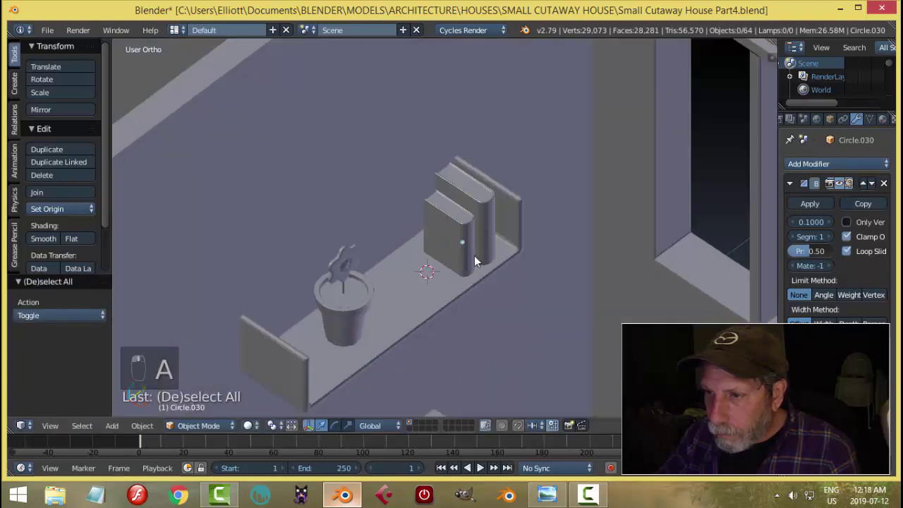
{"action": "left_click_drag", "start_coordinate": [463, 239], "coordinate": [496, 265]}
{"action": "key", "text": "a"}
Step: Move the book pair toward the bedroom dresser top and return to the house model
{"action": "middle_click", "coordinate": [548, 264]}
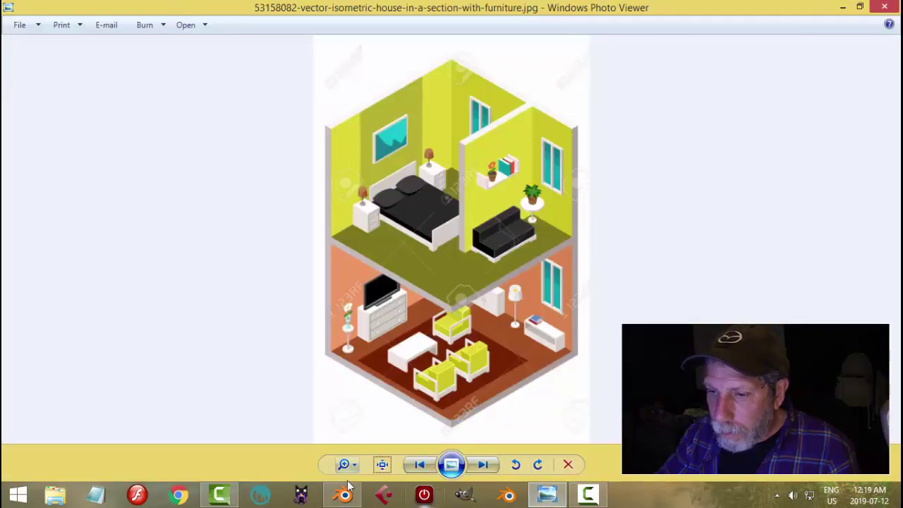
{"action": "middle_click", "coordinate": [536, 192]}
{"action": "middle_click", "coordinate": [469, 175]}
{"action": "left_click", "coordinate": [423, 97]}
Step: Select a book, tip it 90° about X to lie flat and lower it onto the desk top
{"action": "left_click_drag", "start_coordinate": [509, 224], "coordinate": [491, 159]}
{"action": "key", "text": "shift+d"}
{"action": "middle_click", "coordinate": [484, 164]}
{"action": "left_click_drag", "start_coordinate": [442, 80], "coordinate": [466, 234]}
{"action": "key", "text": "KP_Decimal"}
{"action": "left_click_drag", "start_coordinate": [508, 257], "coordinate": [496, 242]}
{"action": "left_click", "coordinate": [496, 243]}
{"action": "left_click_drag", "start_coordinate": [644, 248], "coordinate": [462, 122]}
{"action": "left_click_drag", "start_coordinate": [462, 121], "coordinate": [546, 224]}
{"action": "middle_click", "coordinate": [547, 223]}
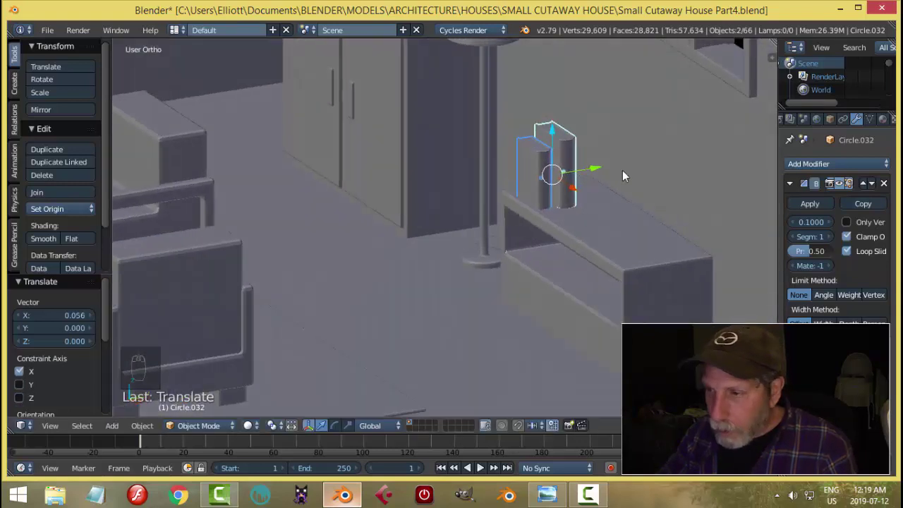
{"action": "key", "text": "r"}
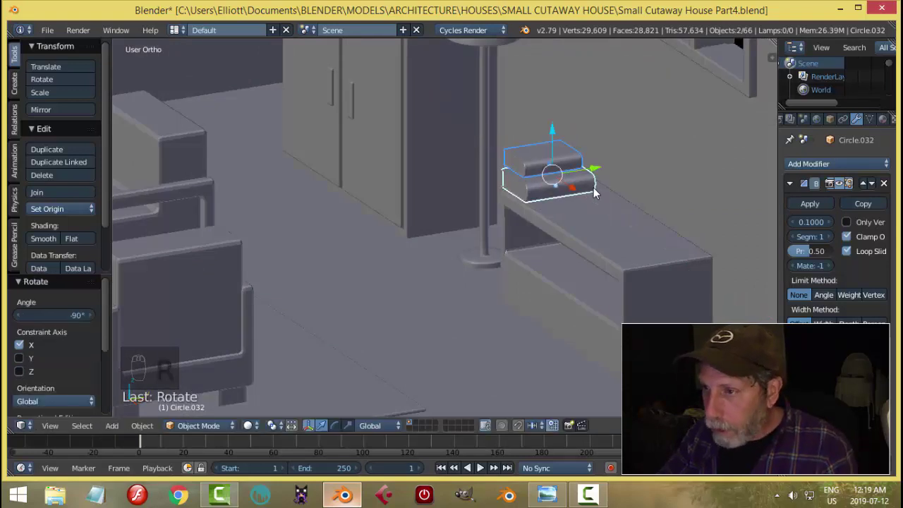
{"action": "left_click_drag", "start_coordinate": [597, 230], "coordinate": [544, 119]}
{"action": "left_click_drag", "start_coordinate": [544, 119], "coordinate": [548, 129]}
Step: Lay the second book flat on top of the first to form a stacked pair on the desk
{"action": "middle_click", "coordinate": [628, 243]}
{"action": "left_click_drag", "start_coordinate": [606, 184], "coordinate": [660, 240]}
{"action": "key", "text": "a"}
{"action": "left_click_drag", "start_coordinate": [660, 239], "coordinate": [562, 491]}
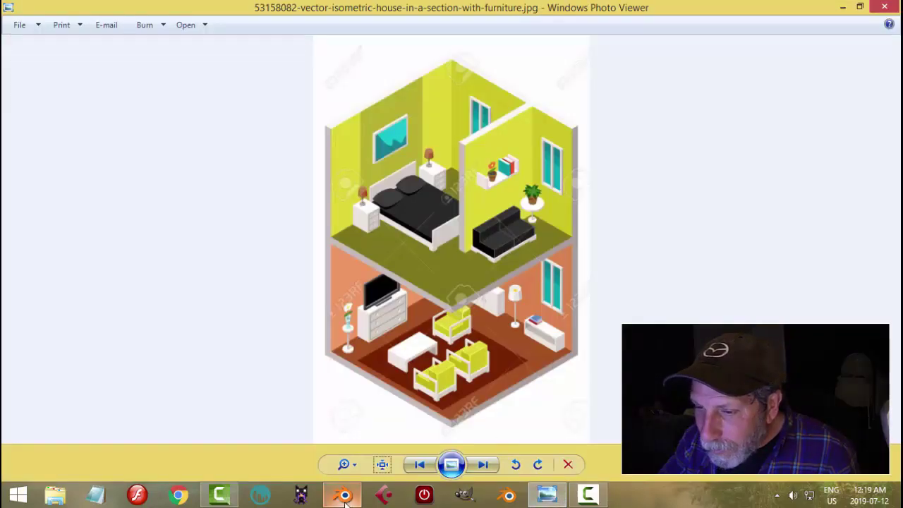
{"action": "left_click_drag", "start_coordinate": [551, 180], "coordinate": [639, 212]}
{"action": "left_click_drag", "start_coordinate": [640, 212], "coordinate": [634, 213]}
{"action": "key", "text": "r"}
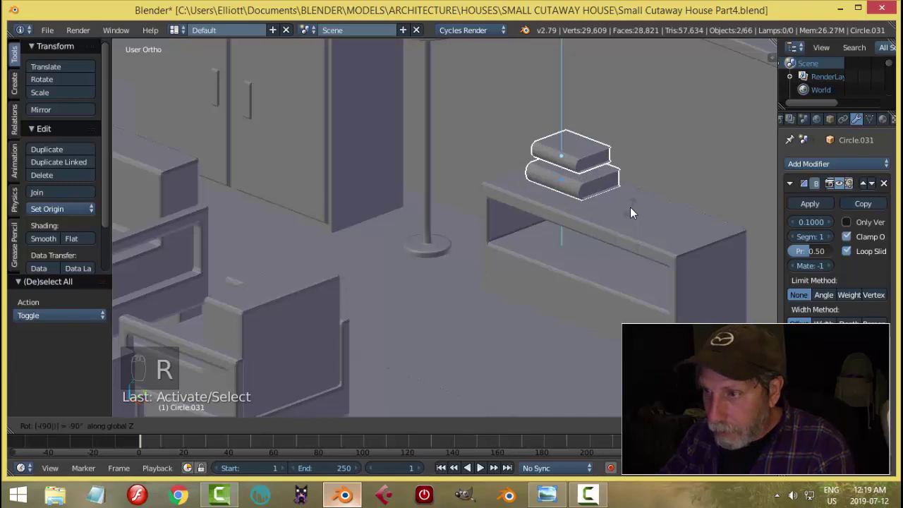
Step: Select the top book and, from Right view, slide it along Y over the bottom book
{"action": "left_click", "coordinate": [597, 162]}
{"action": "middle_click", "coordinate": [590, 246]}
{"action": "left_click_drag", "start_coordinate": [566, 168], "coordinate": [573, 170]}
{"action": "key", "text": "a"}
{"action": "left_click_drag", "start_coordinate": [575, 190], "coordinate": [582, 192]}
{"action": "left_click_drag", "start_coordinate": [582, 193], "coordinate": [597, 172]}
{"action": "left_click_drag", "start_coordinate": [597, 172], "coordinate": [636, 228]}
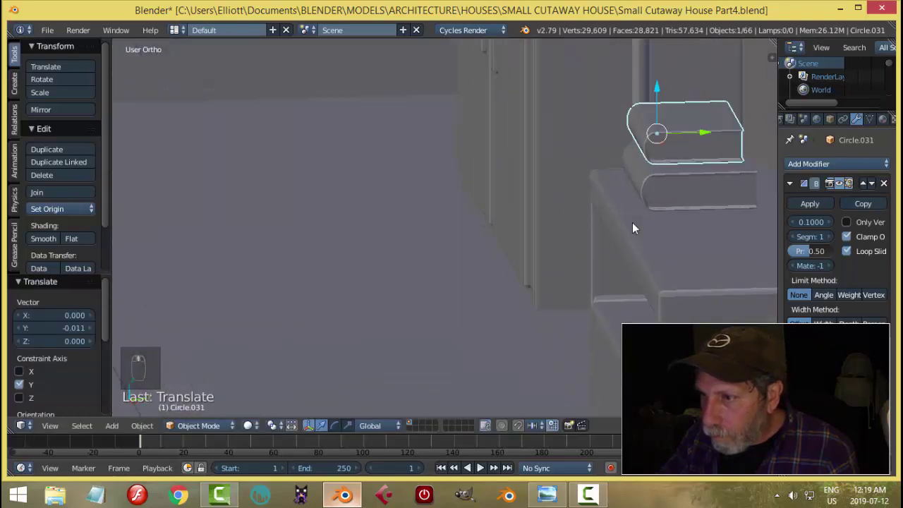
{"action": "key", "text": "KP_3"}
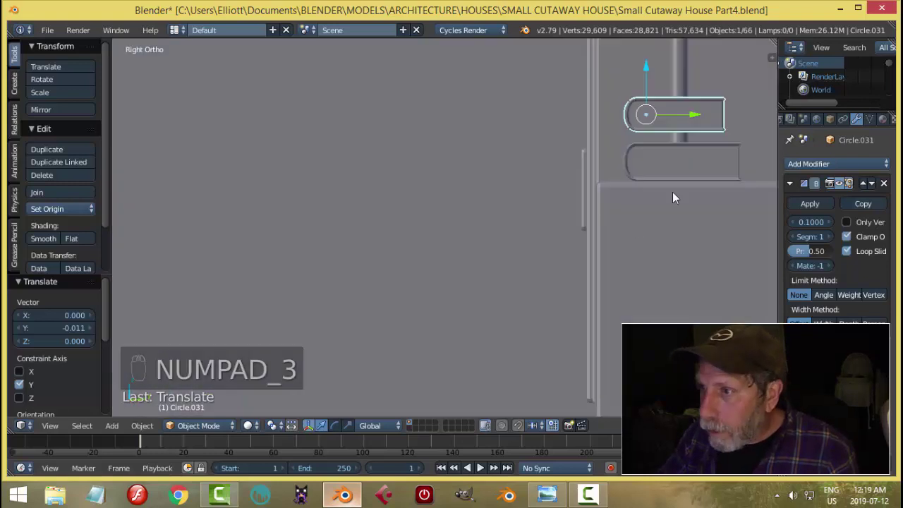
{"action": "left_click_drag", "start_coordinate": [413, 114], "coordinate": [512, 219]}
Step: Nudge the top book into a slightly offset spot and zoom out to see the whole room
{"action": "key", "text": "a"}
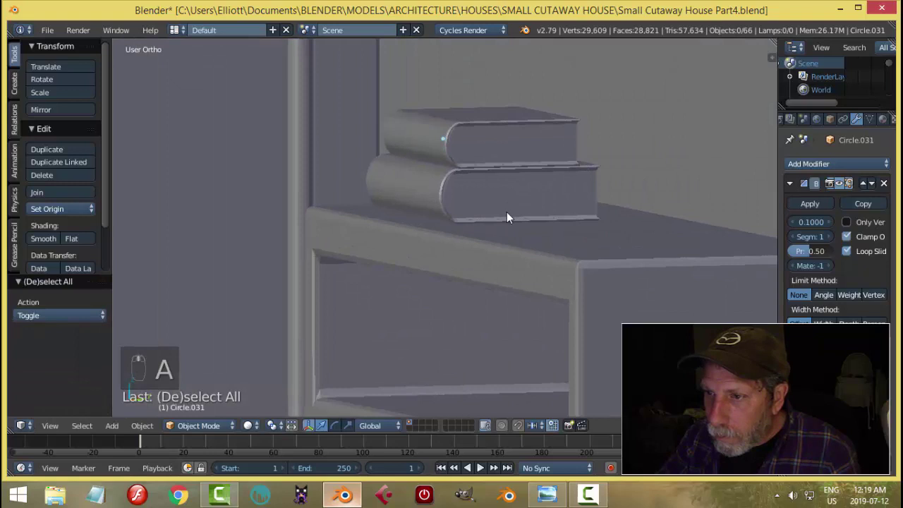
{"action": "left_click_drag", "start_coordinate": [497, 200], "coordinate": [519, 157]}
{"action": "key", "text": "a"}
{"action": "middle_click", "coordinate": [526, 197]}
{"action": "left_click_drag", "start_coordinate": [517, 195], "coordinate": [554, 241]}
{"action": "key", "text": "a"}
{"action": "left_click_drag", "start_coordinate": [589, 185], "coordinate": [601, 196]}
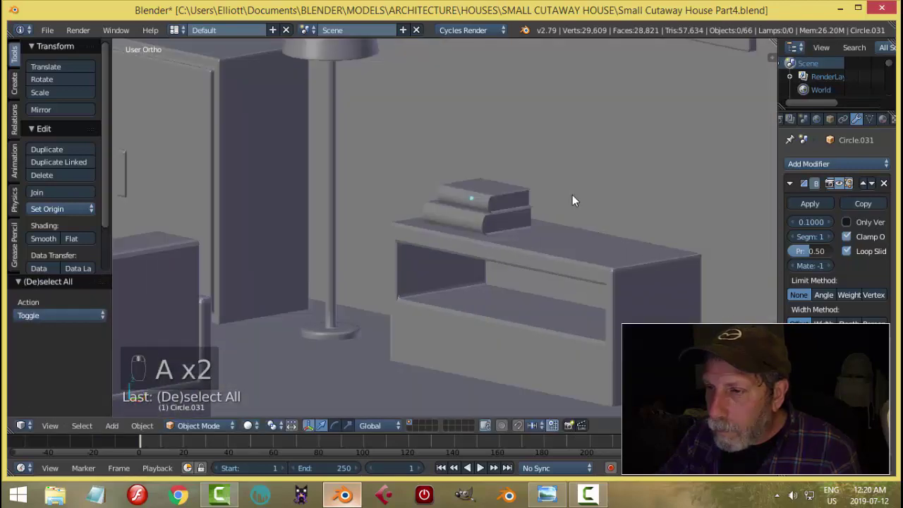
{"action": "left_click_drag", "start_coordinate": [571, 202], "coordinate": [560, 233]}
{"action": "middle_click", "coordinate": [560, 234]}
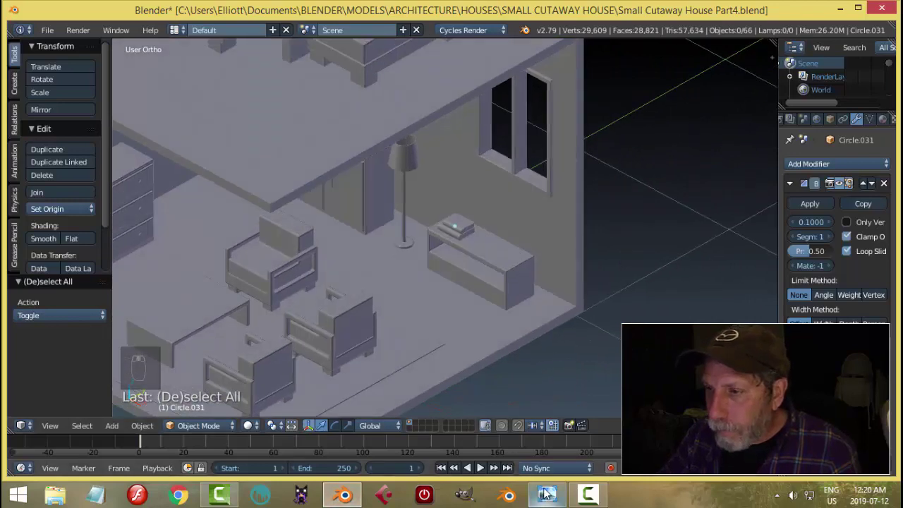
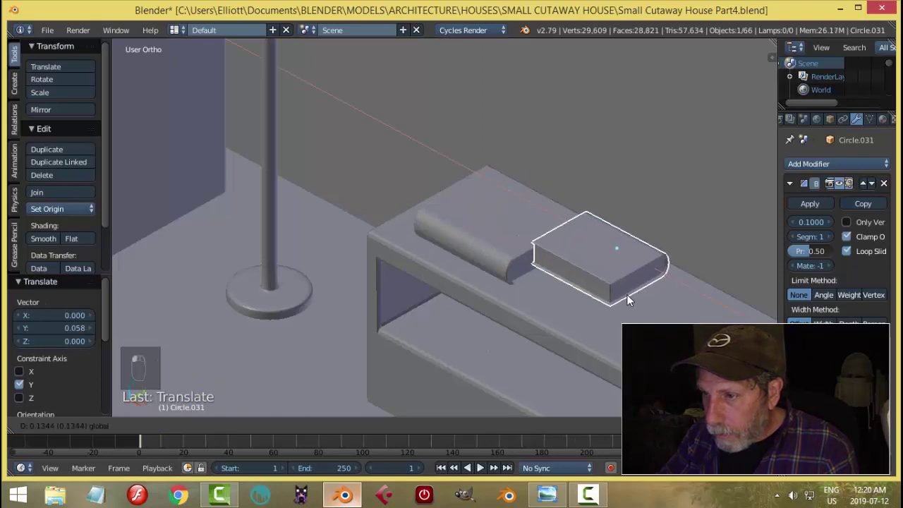
Step: Undo the last tweaks to the top book, deselect everything and save the house file
{"action": "left_click_drag", "start_coordinate": [622, 229], "coordinate": [620, 244]}
{"action": "key", "text": "ctrl+z"}
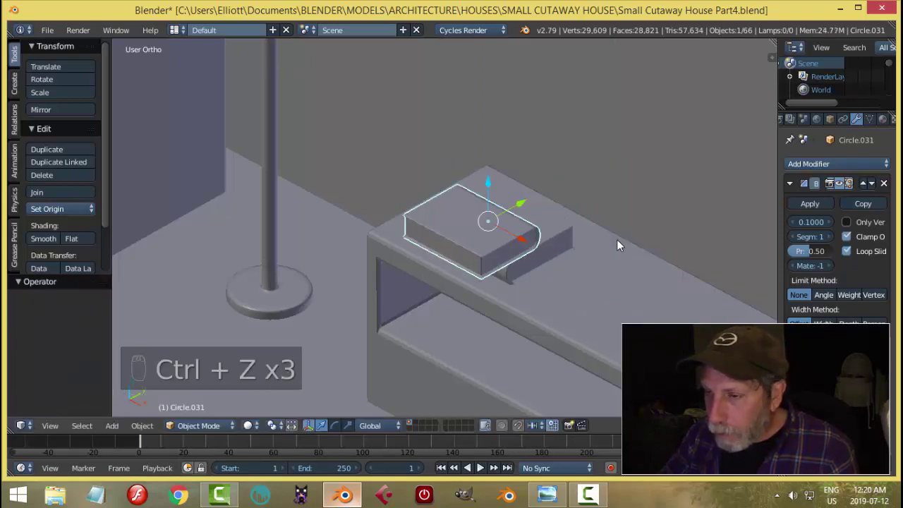
{"action": "key", "text": "ctrl+z"}
{"action": "key", "text": "a"}
{"action": "left_click_drag", "start_coordinate": [515, 220], "coordinate": [591, 250]}
{"action": "key", "text": "a"}
{"action": "left_click_drag", "start_coordinate": [589, 257], "coordinate": [494, 252]}
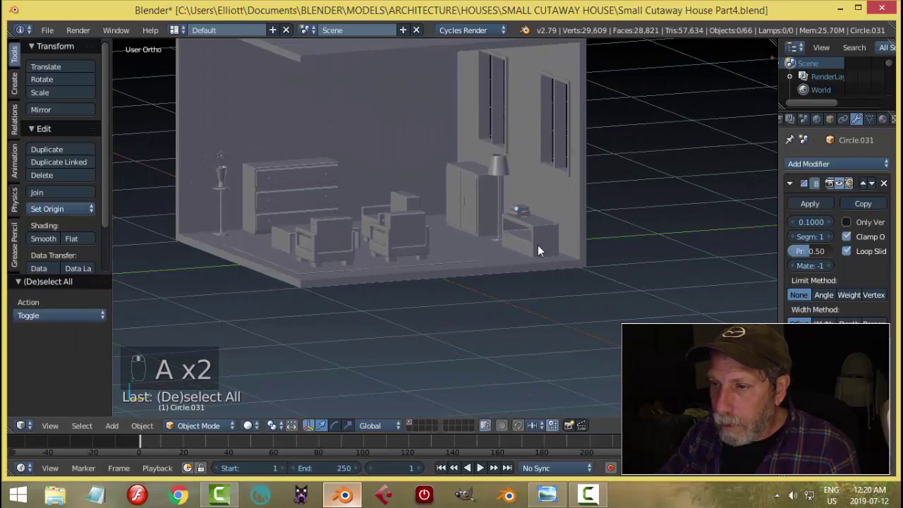
{"action": "key", "text": "ctrl+s"}
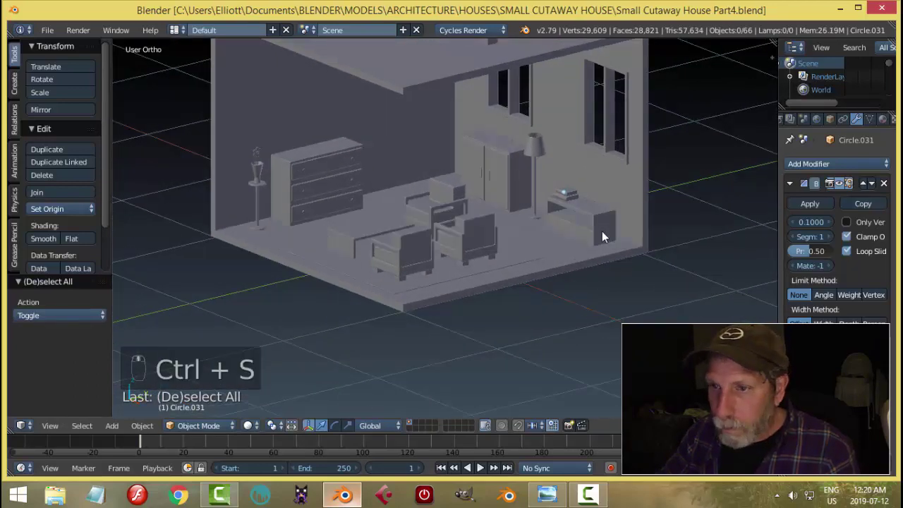
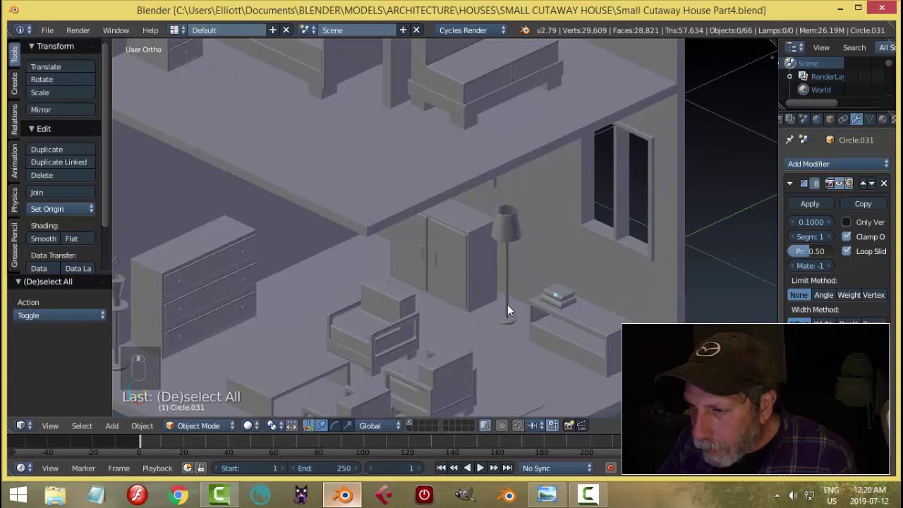
Step: Select the floor lamp and enter mesh editing in face-select mode
{"action": "right_click", "coordinate": [512, 311]}
{"action": "left_click_drag", "start_coordinate": [531, 271], "coordinate": [522, 273]}
{"action": "key", "text": "KP_Decimal"}
{"action": "key", "text": "Tab"}
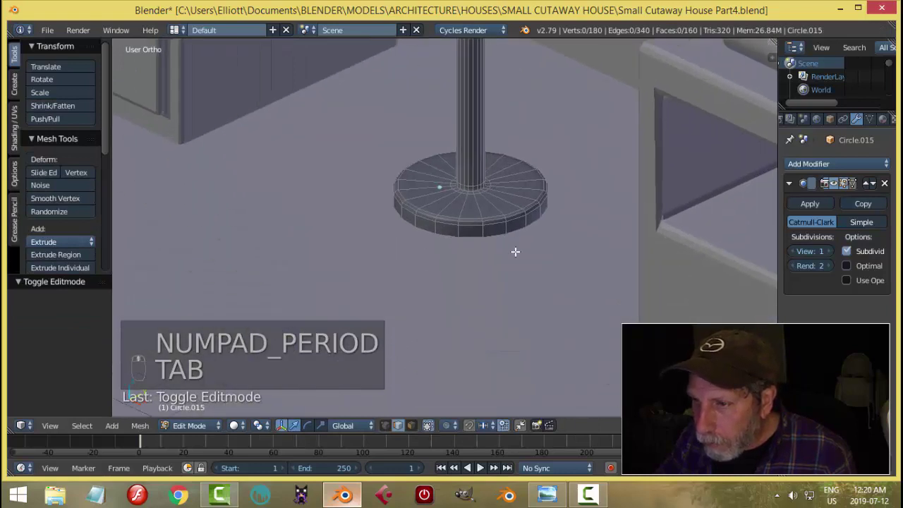
{"action": "key", "text": "ctrl+Tab"}
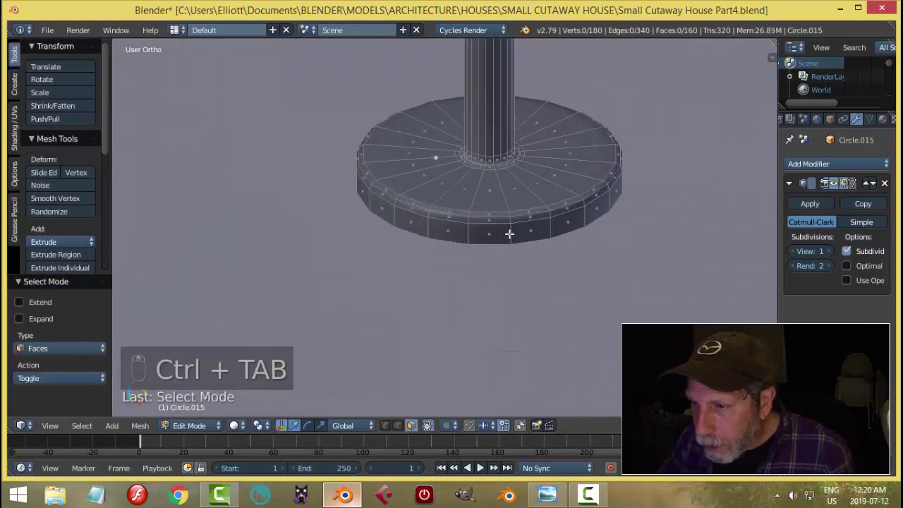
Step: Scale the lamp's round base faces smaller around the pole, then leave editing
{"action": "key", "text": "ctrl+KP_Add"}
{"action": "key", "text": "ctrl+KP_Add"}
{"action": "key", "text": "s"}
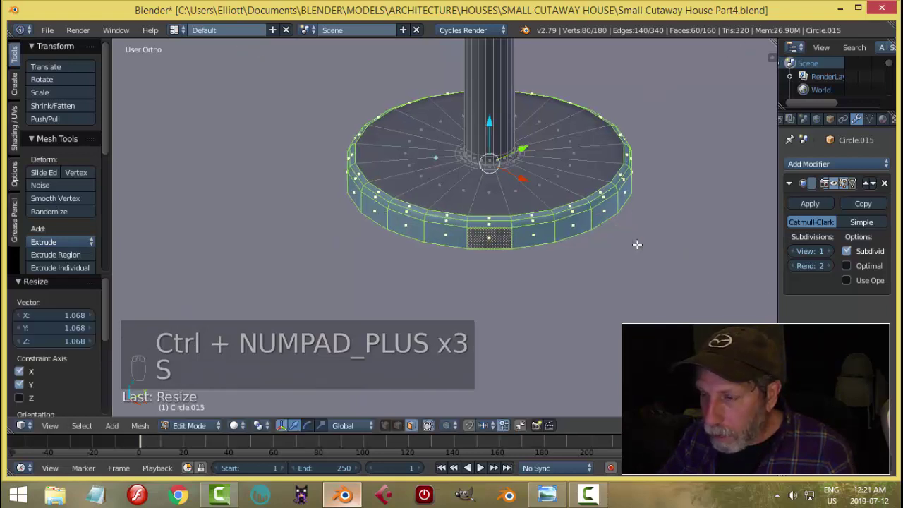
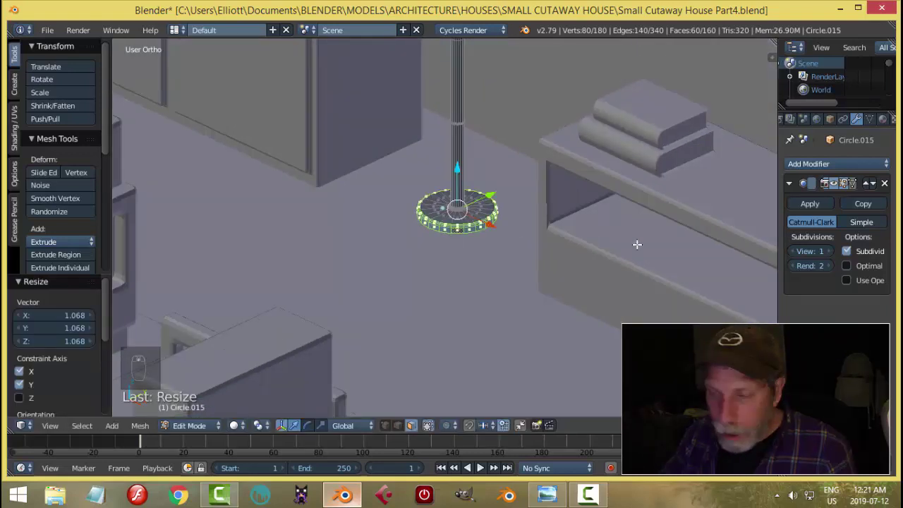
{"action": "key", "text": "Tab"}
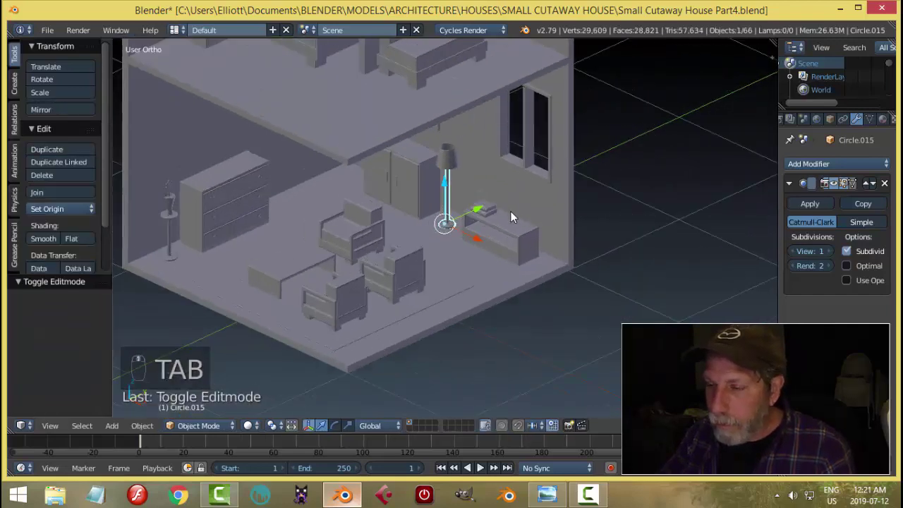
Step: Duplicate the floor lamp and move the copy, axis-locked, into the second room
{"action": "left_click_drag", "start_coordinate": [516, 217], "coordinate": [516, 217]}
{"action": "key", "text": "shift+d"}
{"action": "left_click_drag", "start_coordinate": [452, 190], "coordinate": [489, 94]}
{"action": "left_click", "coordinate": [514, 79]}
{"action": "left_click_drag", "start_coordinate": [522, 121], "coordinate": [484, 168]}
{"action": "left_click", "coordinate": [484, 167]}
{"action": "middle_click", "coordinate": [513, 171]}
{"action": "middle_click", "coordinate": [505, 149]}
{"action": "left_click", "coordinate": [494, 113]}
{"action": "middle_click", "coordinate": [482, 149]}
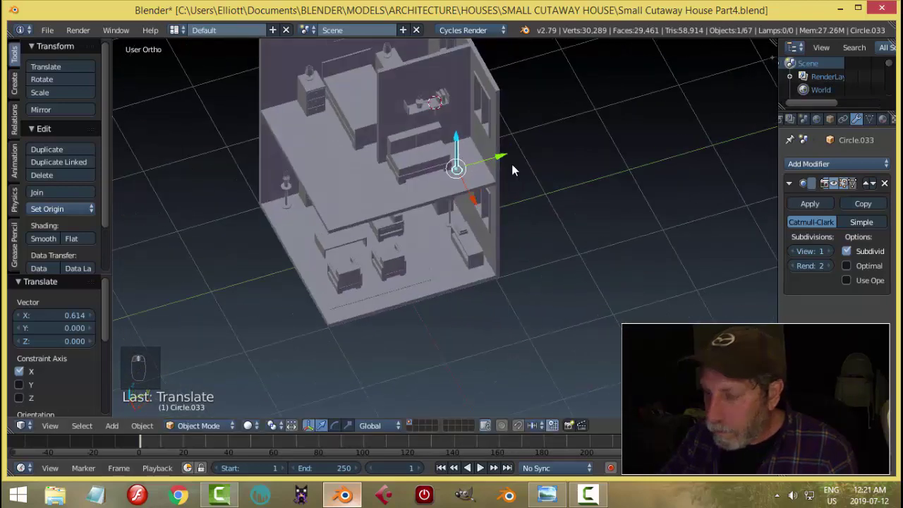
Step: Slide the copy along one axis so it sits at the end of the sofa
{"action": "key", "text": "KP_Decimal"}
{"action": "left_click_drag", "start_coordinate": [483, 300], "coordinate": [553, 233]}
{"action": "middle_click", "coordinate": [552, 232]}
{"action": "left_click_drag", "start_coordinate": [534, 235], "coordinate": [560, 477]}
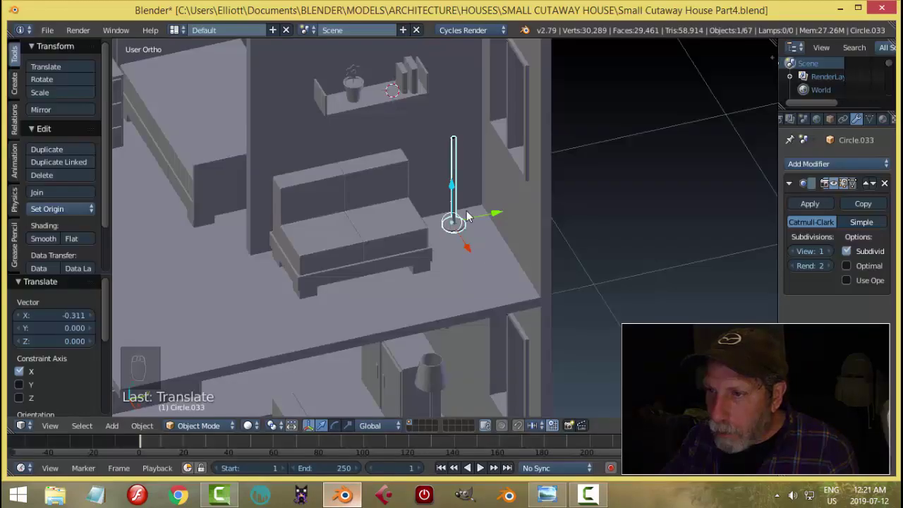
{"action": "left_click_drag", "start_coordinate": [492, 263], "coordinate": [470, 236]}
{"action": "left_click_drag", "start_coordinate": [470, 236], "coordinate": [545, 470]}
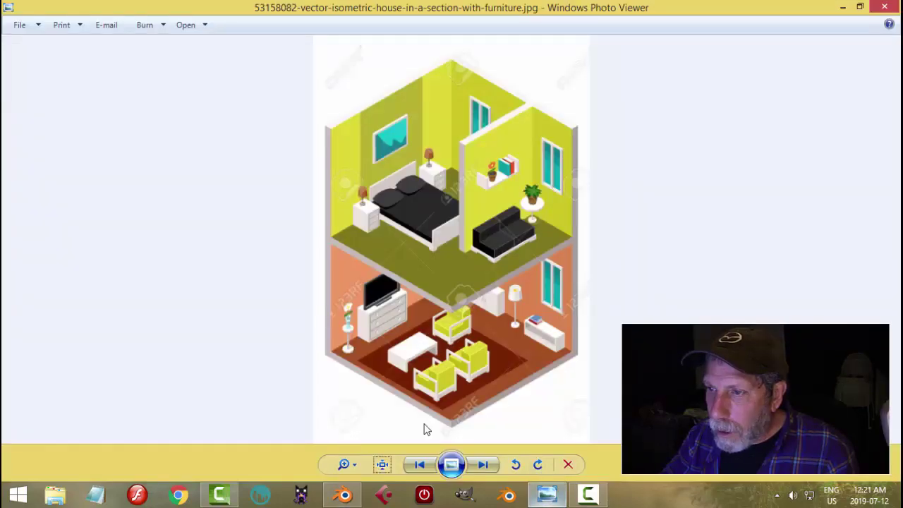
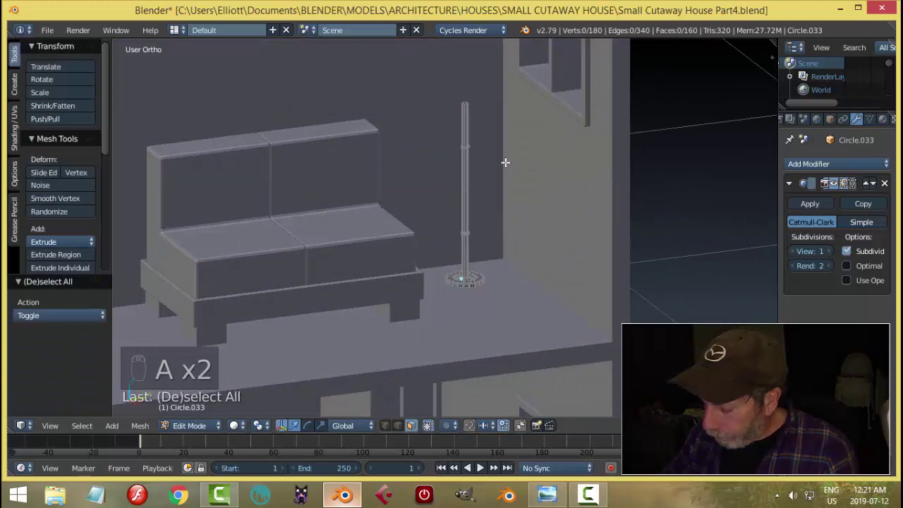
Step: In wireframe side view, box-select the top ring of the copied pole for editing
{"action": "key", "text": "KP_1"}
{"action": "key", "text": "KP_3"}
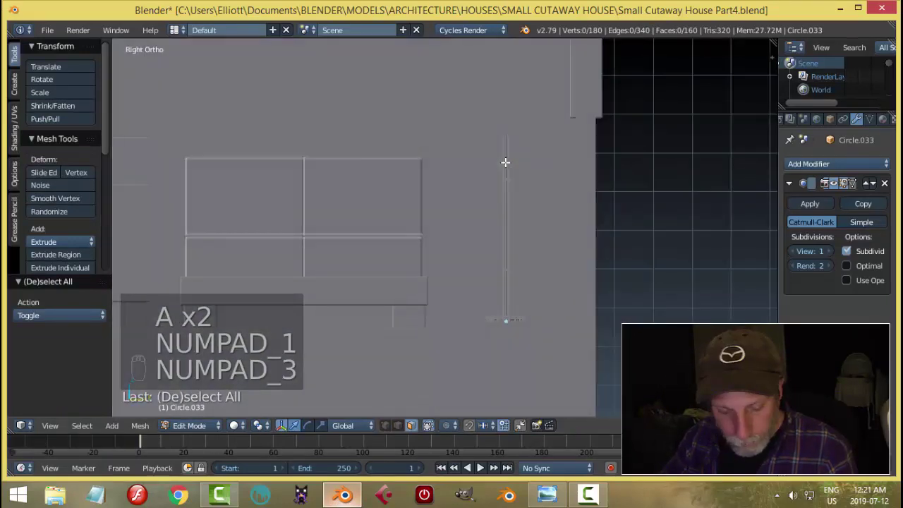
{"action": "key", "text": "z"}
{"action": "key", "text": "ctrl+Tab"}
{"action": "key", "text": "Escape"}
{"action": "key", "text": "a"}
{"action": "left_click_drag", "start_coordinate": [481, 40], "coordinate": [554, 112]}
{"action": "key", "text": "a"}
{"action": "key", "text": "v"}
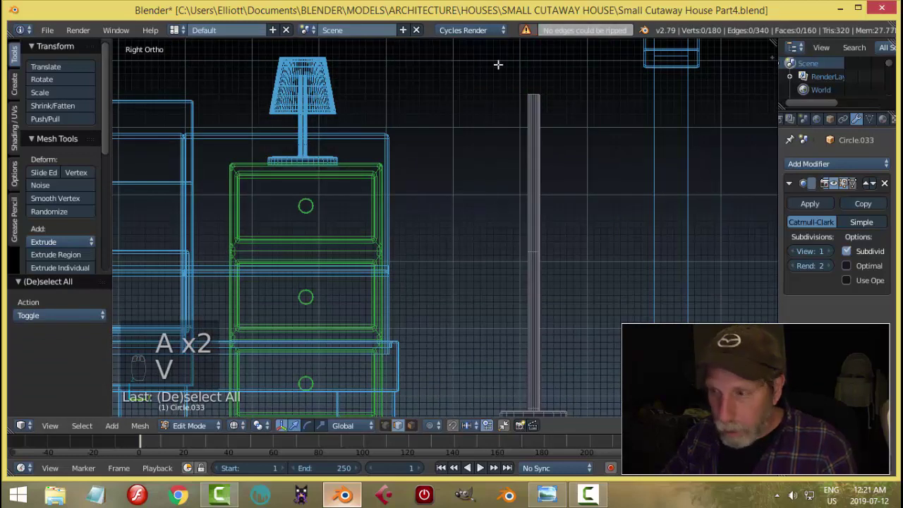
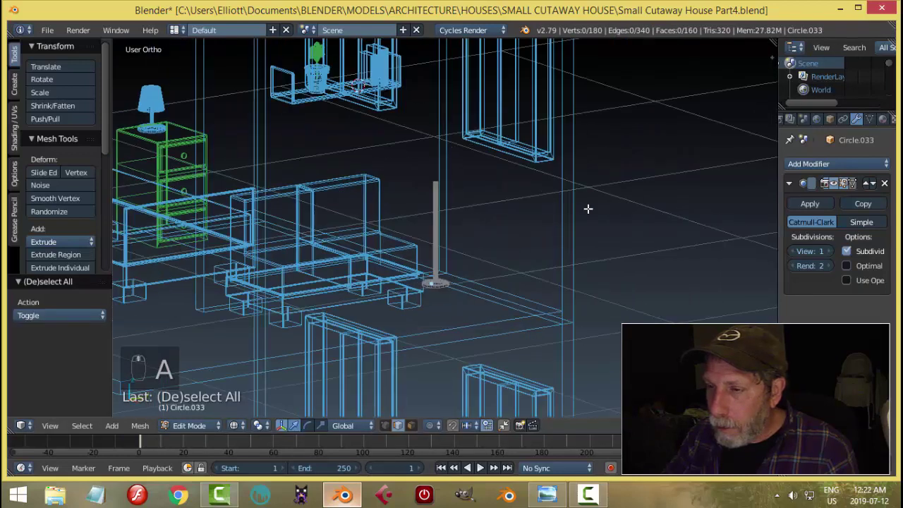
{"action": "key", "text": "ctrl+z"}
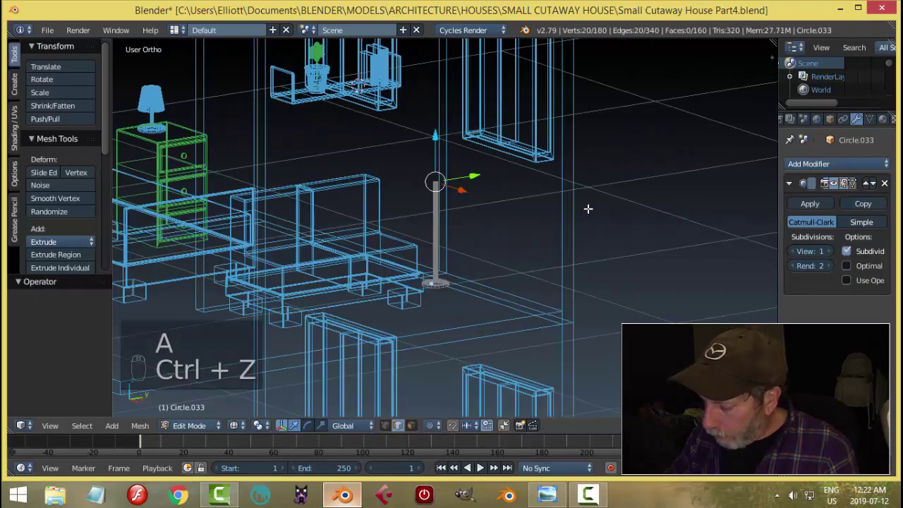
{"action": "key", "text": "KP_Decimal"}
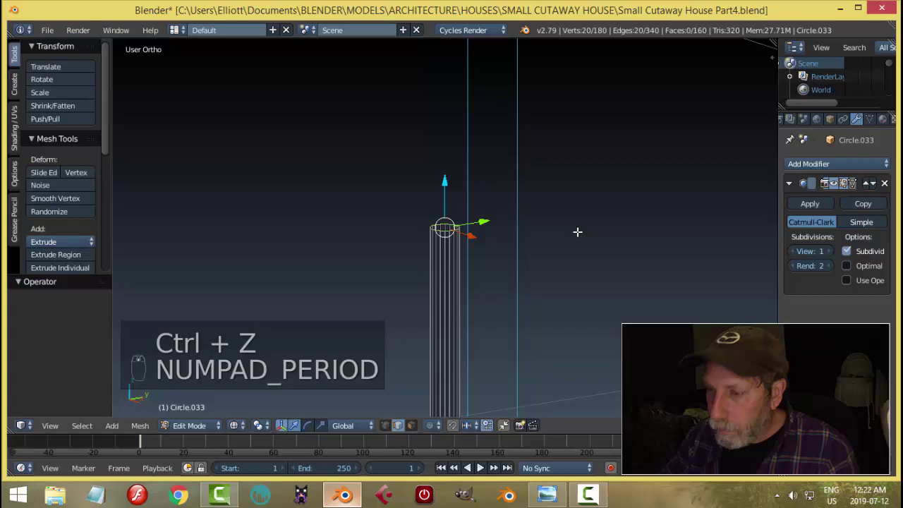
{"action": "key", "text": "KP_3"}
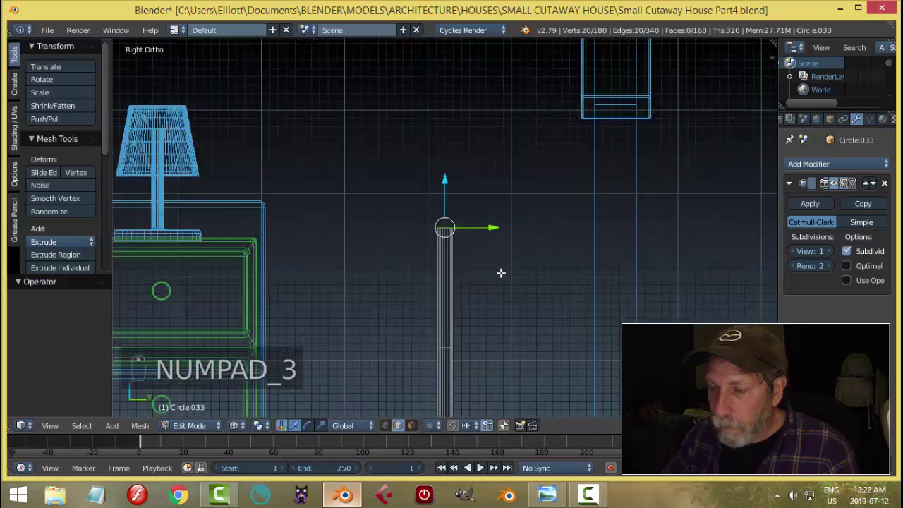
Step: Extrude and scale the top into a round tabletop disc with bevelled rim loops, then leave editing
{"action": "key", "text": "e"}
{"action": "key", "text": "s"}
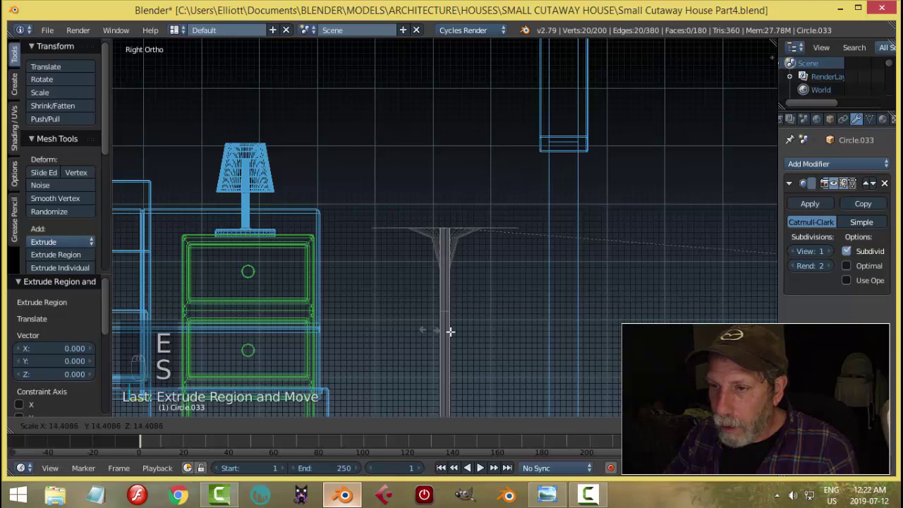
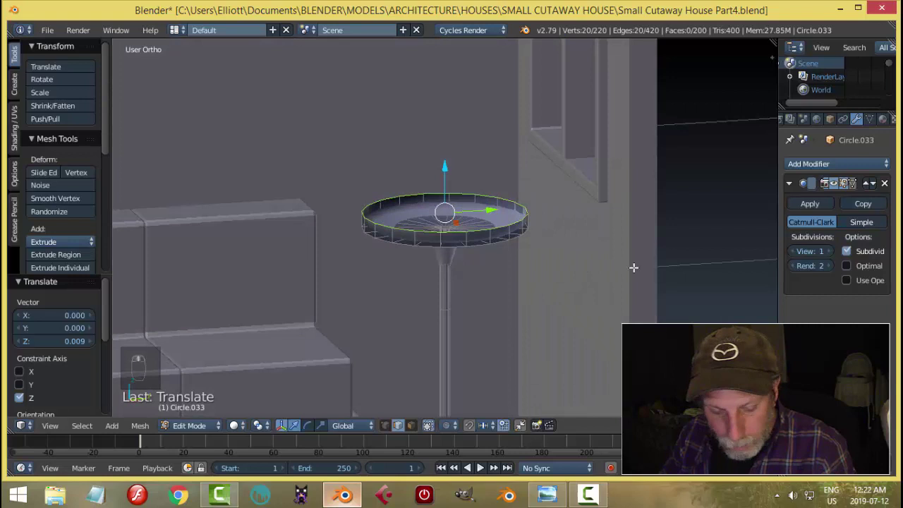
{"action": "key", "text": "e"}
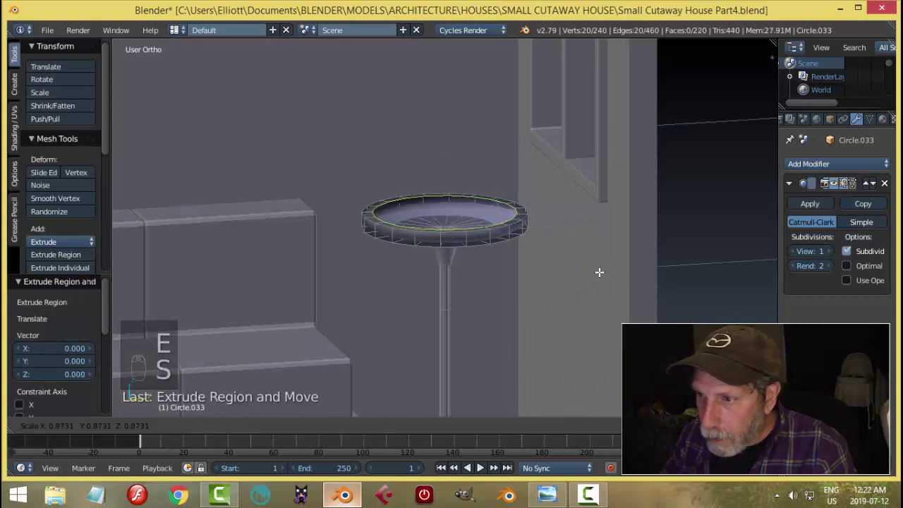
{"action": "key", "text": "s"}
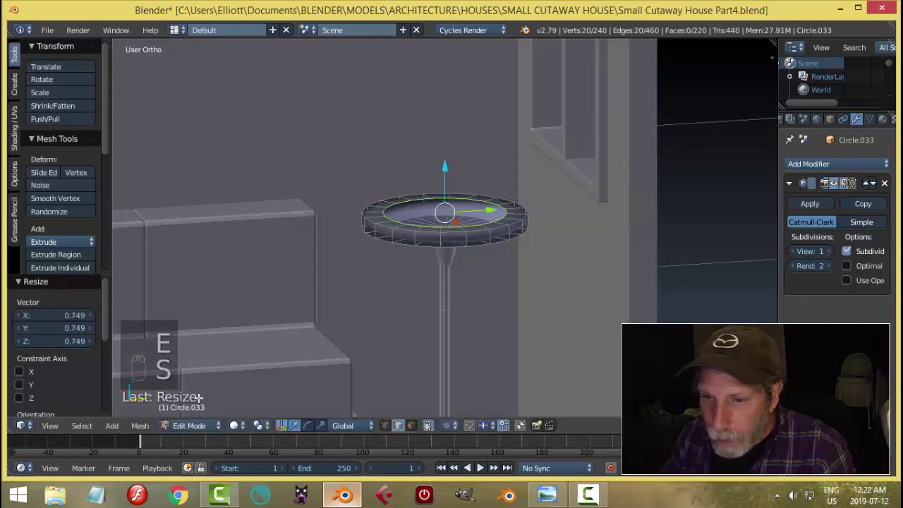
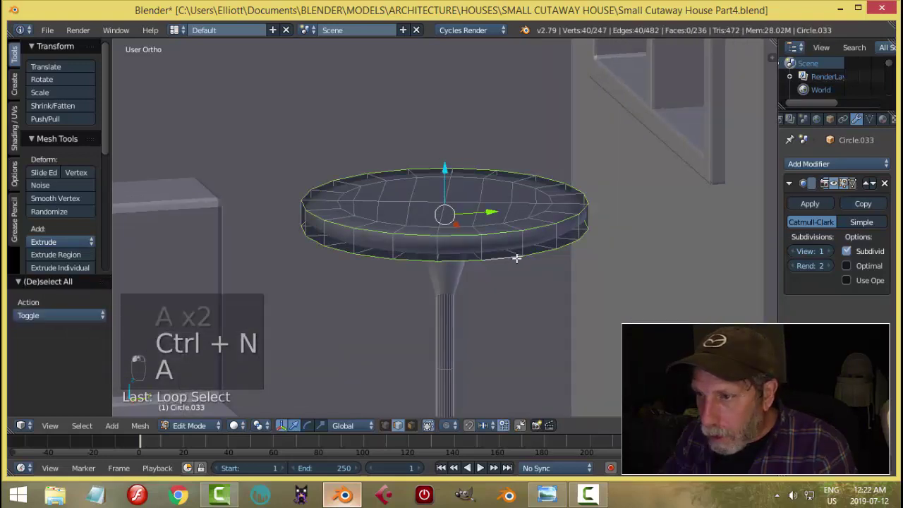
{"action": "key", "text": "ctrl+b"}
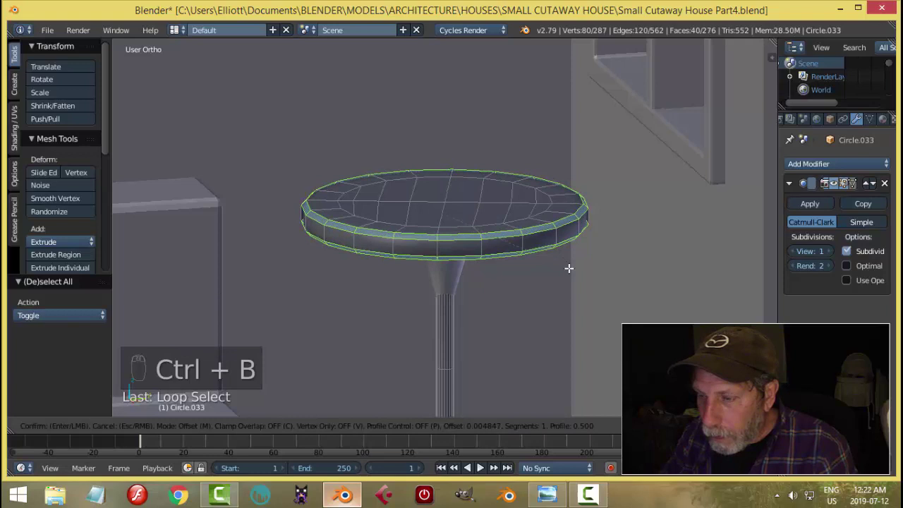
{"action": "key", "text": "a"}
{"action": "key", "text": "Tab"}
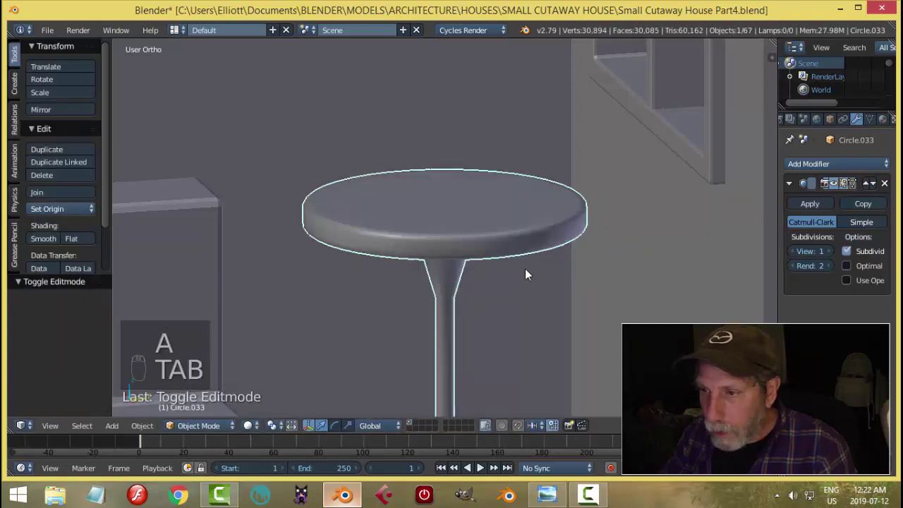
{"action": "key", "text": "Tab"}
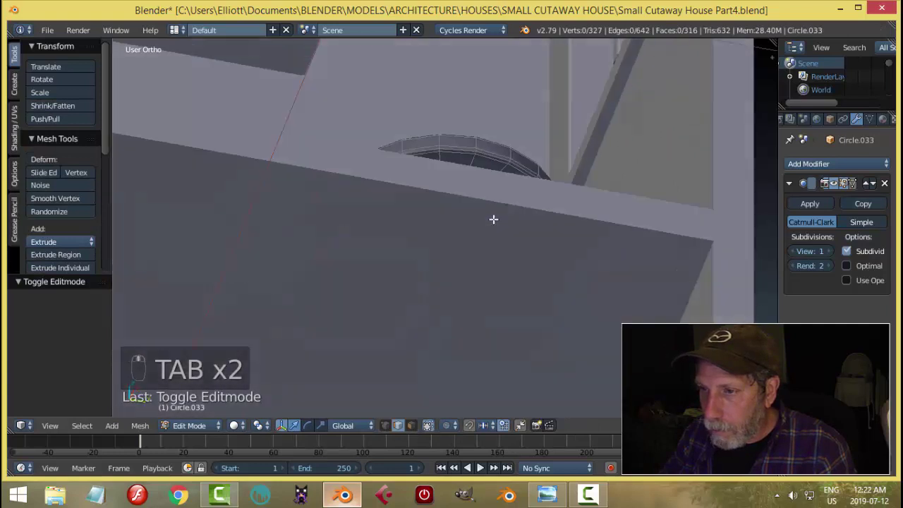
{"action": "key", "text": "ctrl+r"}
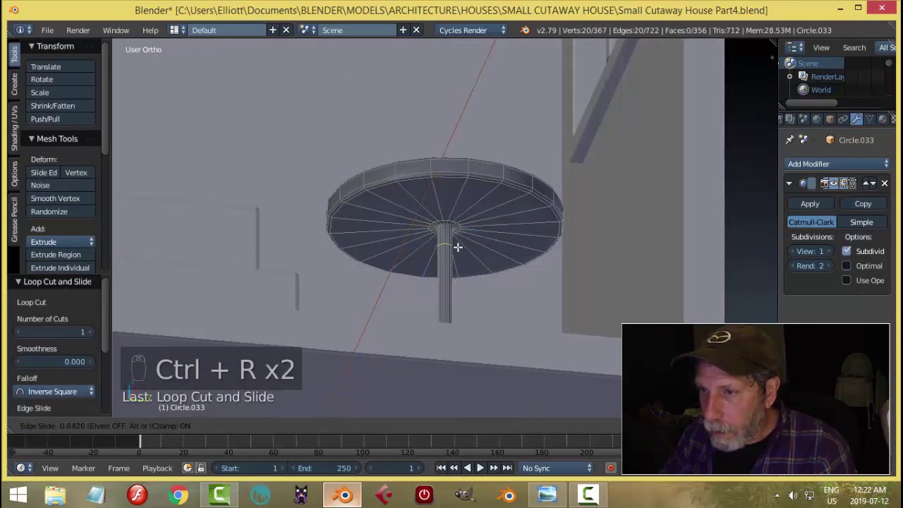
{"action": "key", "text": "ctrl+r"}
{"action": "key", "text": "a"}
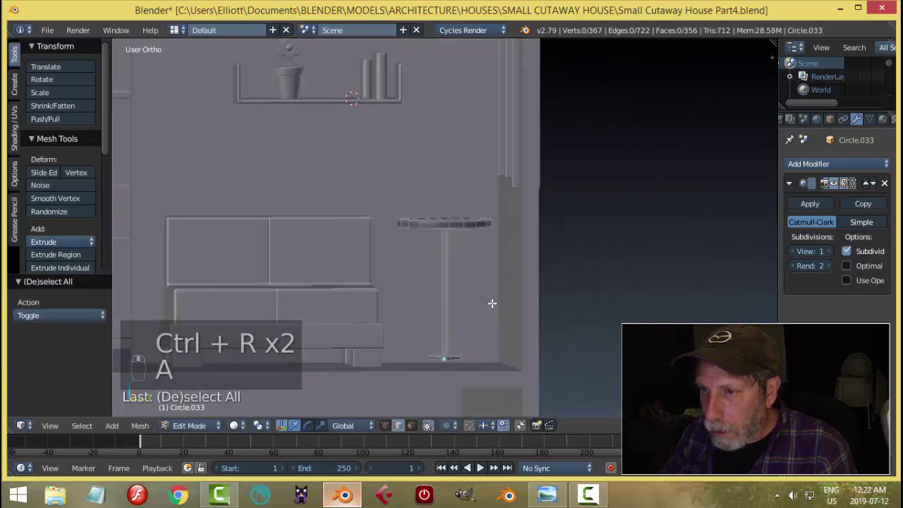
{"action": "key", "text": "Tab"}
{"action": "key", "text": "a"}
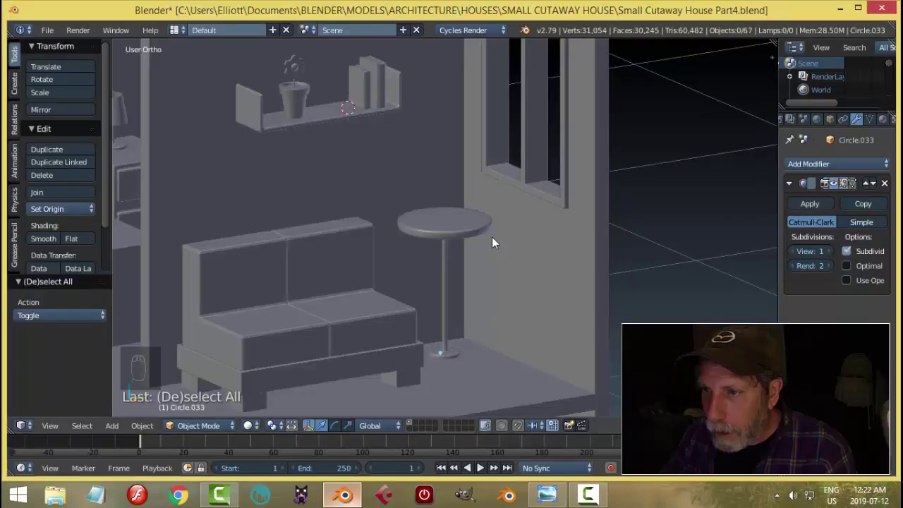
{"action": "right_click", "coordinate": [462, 237]}
{"action": "middle_click", "coordinate": [542, 301]}
{"action": "key", "text": "Tab"}
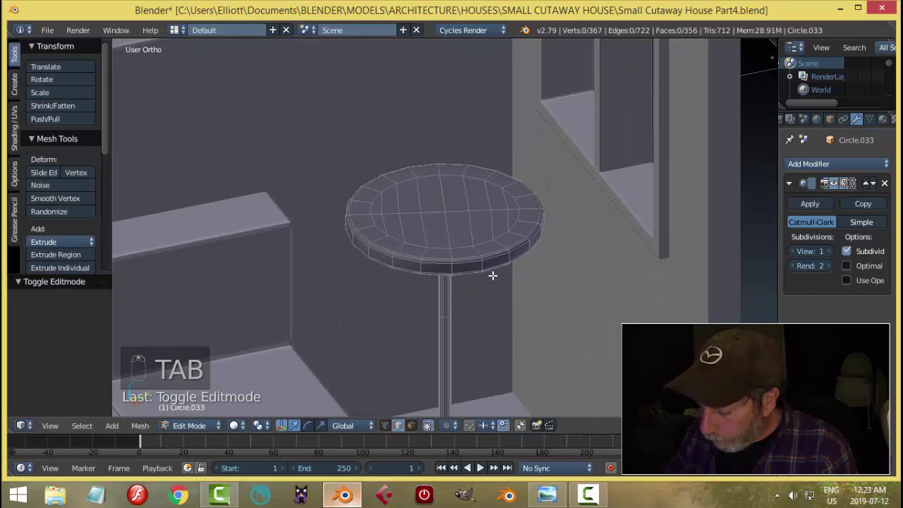
{"action": "key", "text": "KP_1"}
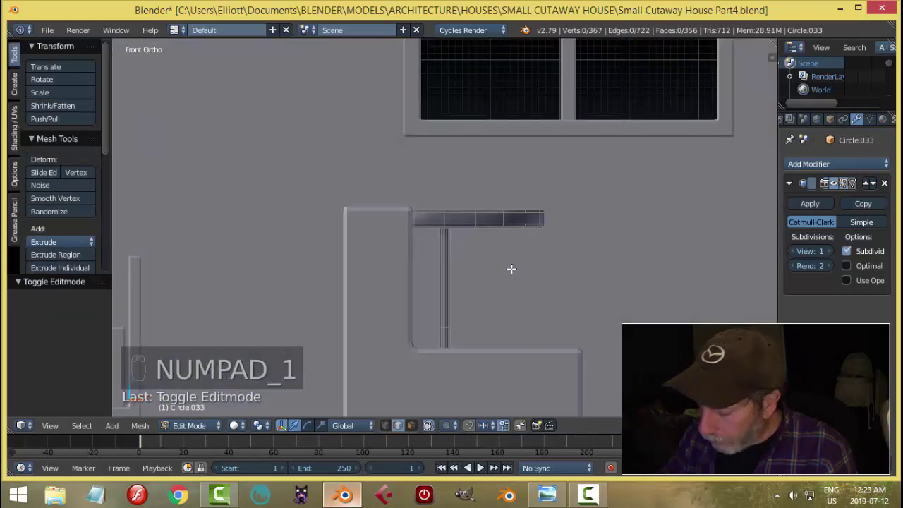
{"action": "key", "text": "KP_3"}
{"action": "key", "text": "z"}
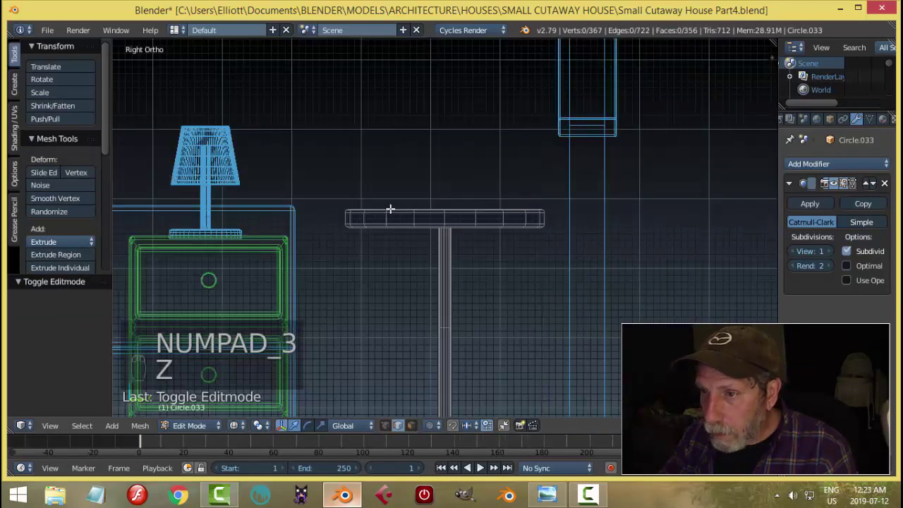
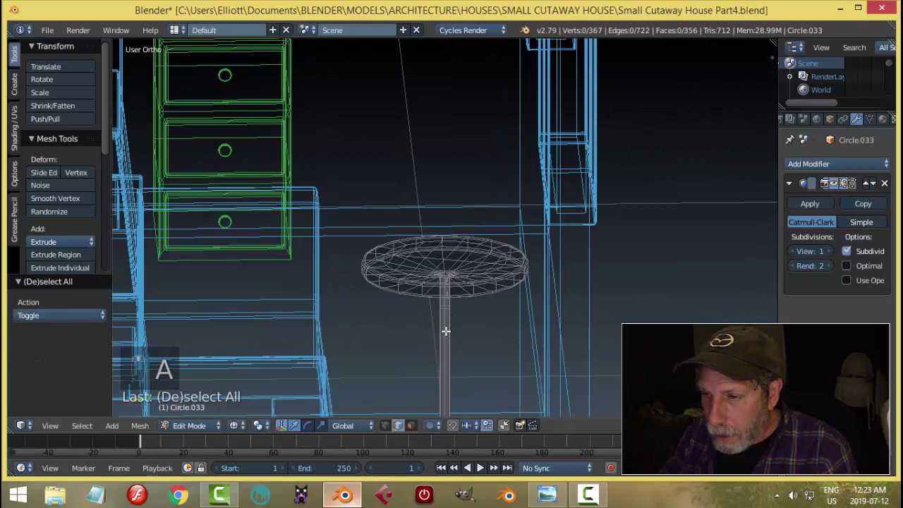
Step: Back in solid shading, dissolve the extra edge loop on the table's stem
{"action": "key", "text": "ctrl+Tab"}
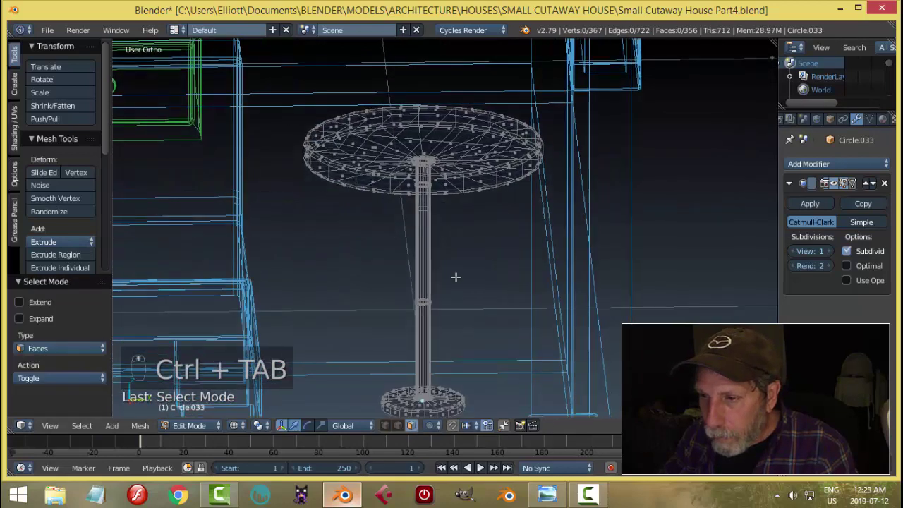
{"action": "key", "text": "ctrl+Tab"}
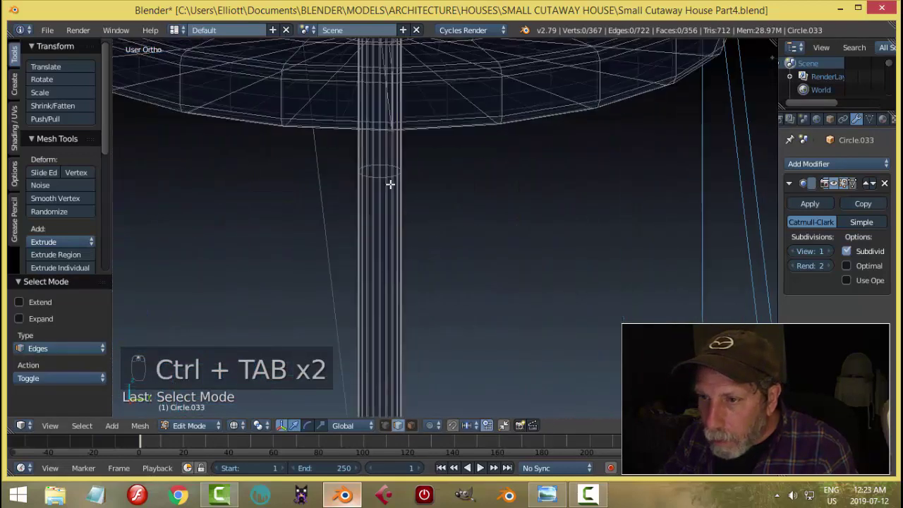
{"action": "key", "text": "a"}
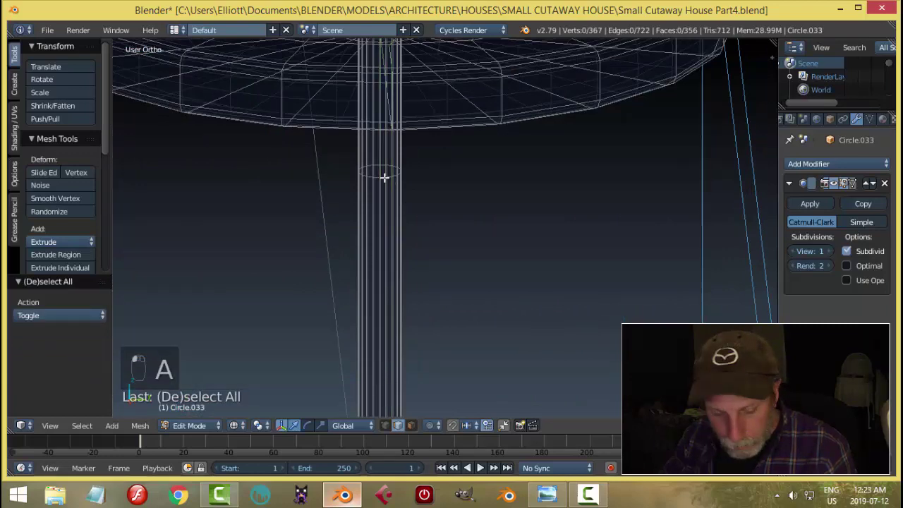
{"action": "key", "text": "x"}
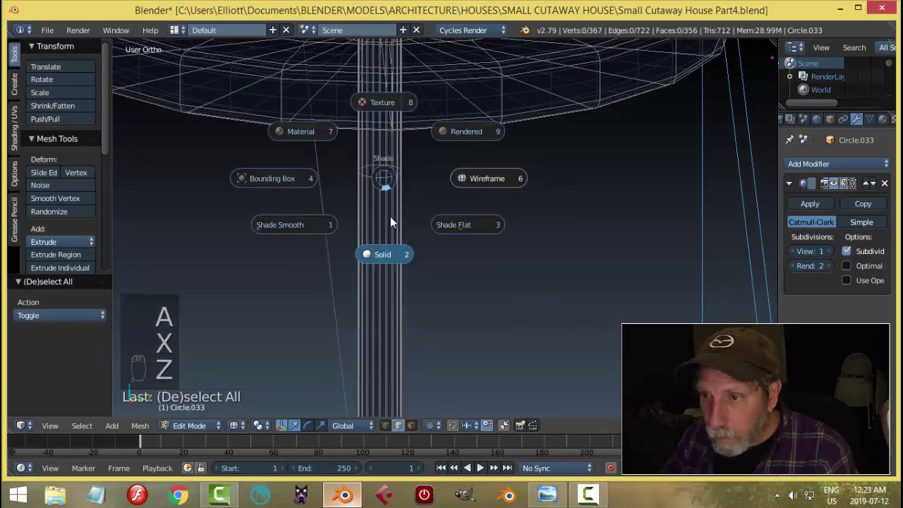
{"action": "key", "text": "z"}
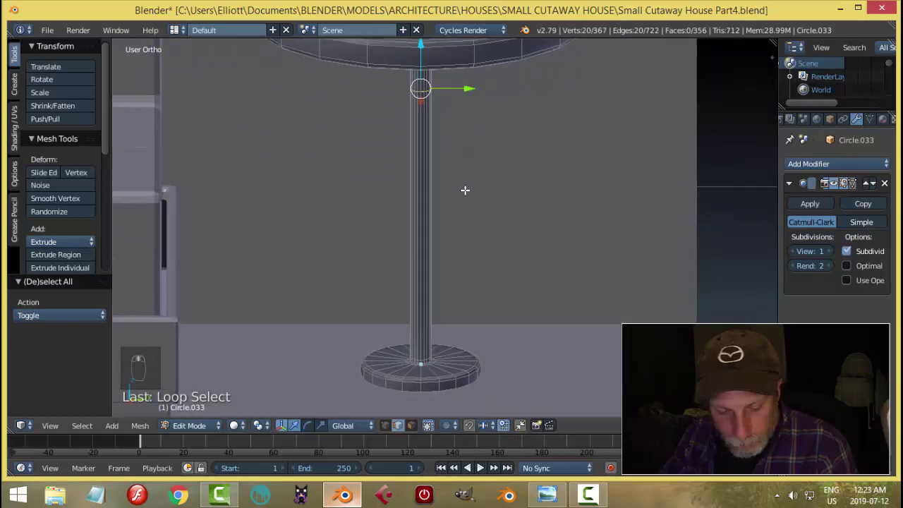
{"action": "key", "text": "x"}
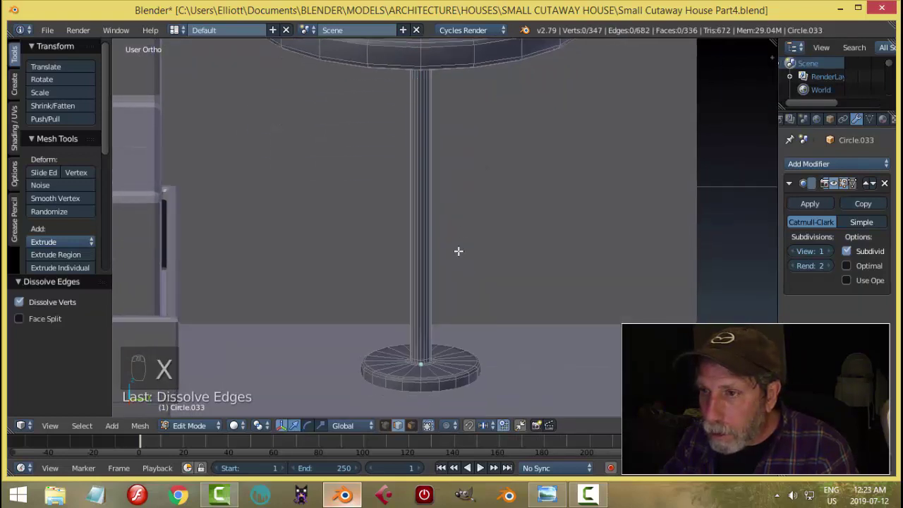
Step: Select the stem faces and scale them down to thin the pedestal, then leave editing
{"action": "key", "text": "ctrl+Tab"}
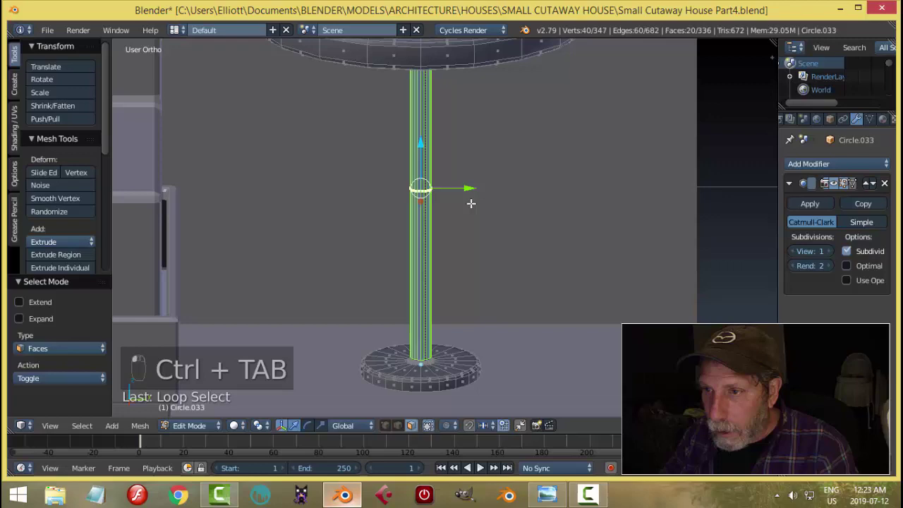
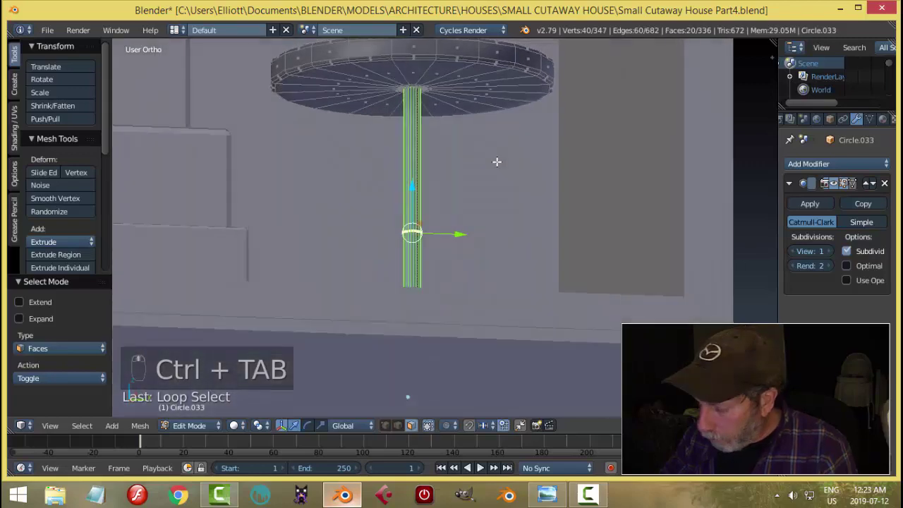
{"action": "key", "text": "ctrl+KP_Add"}
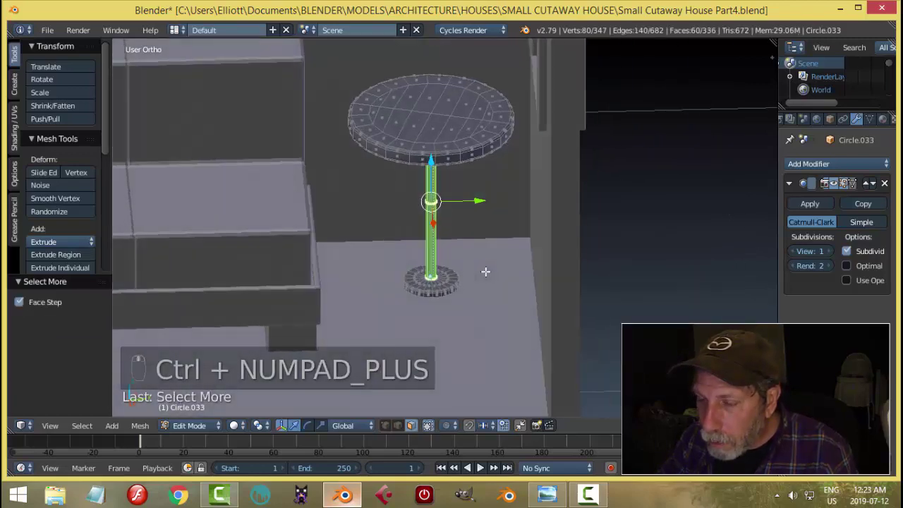
{"action": "key", "text": "s"}
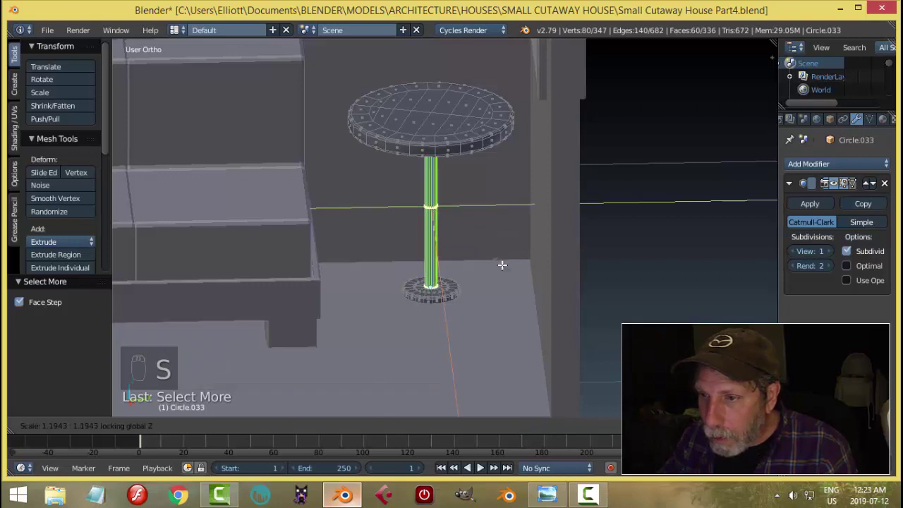
{"action": "key", "text": "a"}
{"action": "key", "text": "Tab"}
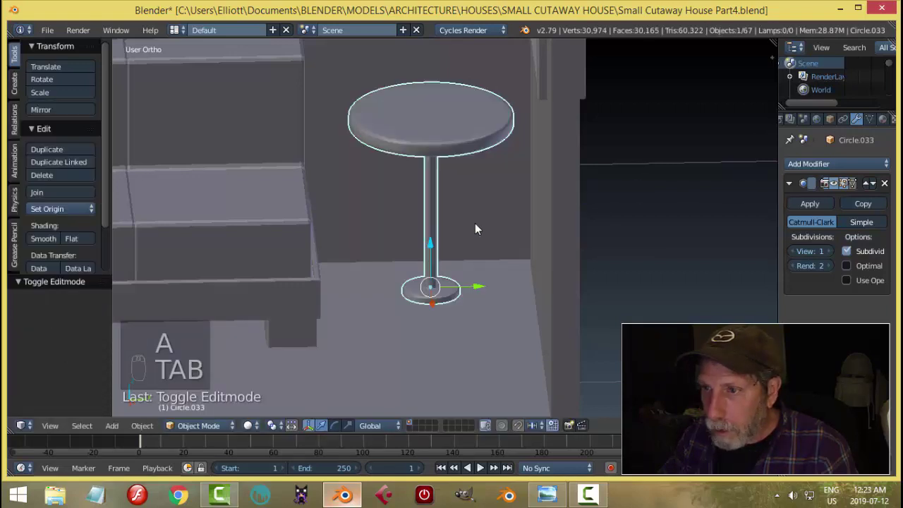
{"action": "key", "text": "a"}
{"action": "middle_click", "coordinate": [486, 220]}
{"action": "middle_click", "coordinate": [482, 219]}
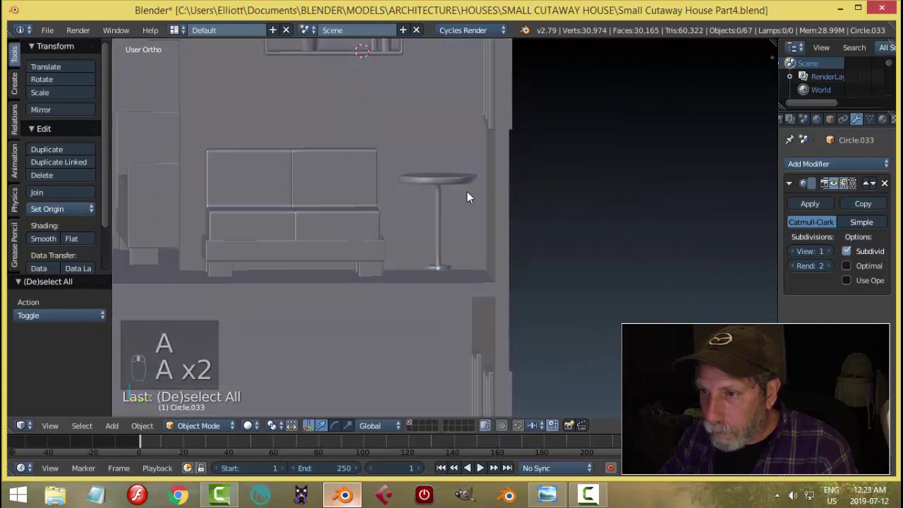
Step: Add a loop cut near the top of the stem and inspect the table from the side
{"action": "right_click", "coordinate": [428, 169]}
{"action": "key", "text": "Tab"}
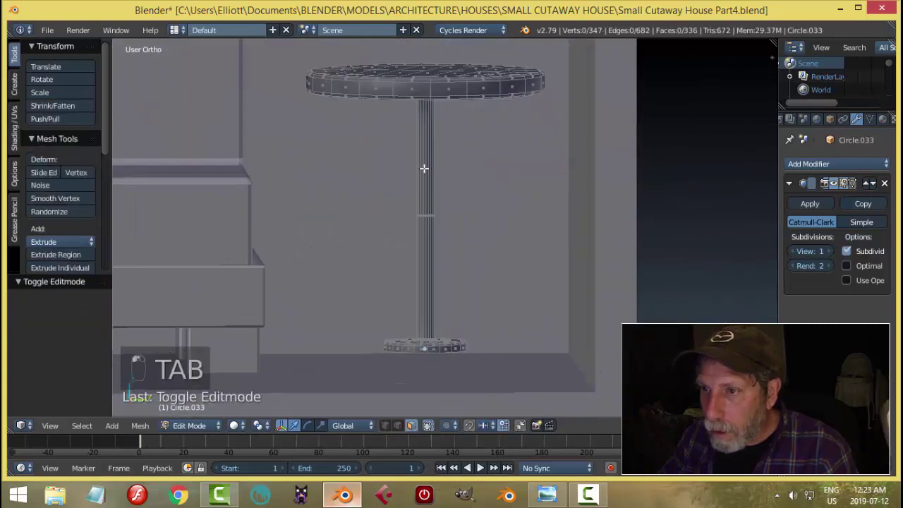
{"action": "key", "text": "ctrl+r"}
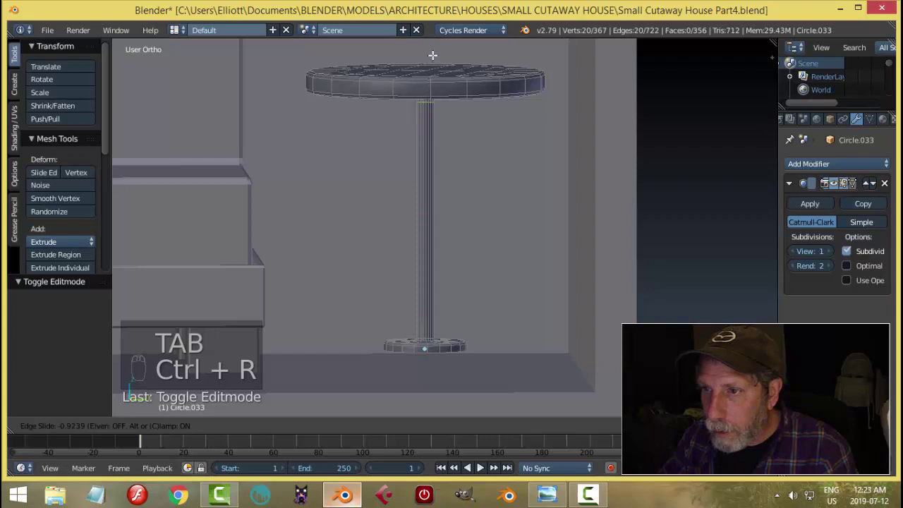
{"action": "key", "text": "a"}
{"action": "key", "text": "Tab"}
{"action": "key", "text": "a"}
{"action": "left_click_drag", "start_coordinate": [451, 159], "coordinate": [458, 160]}
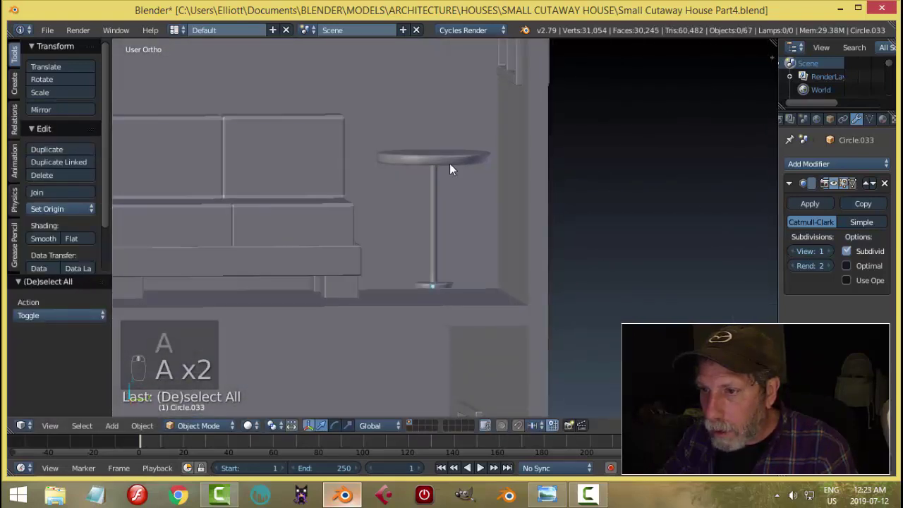
{"action": "key", "text": "KP_3"}
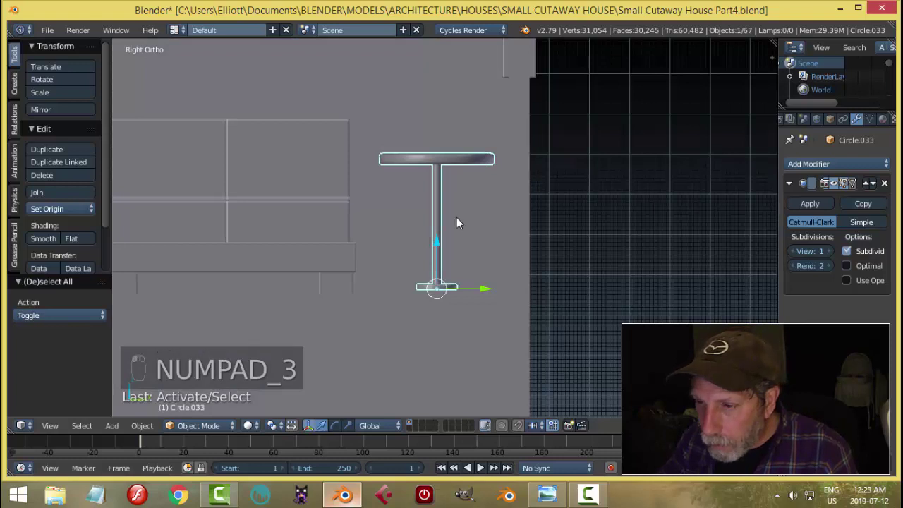
{"action": "left_click_drag", "start_coordinate": [436, 240], "coordinate": [435, 246]}
{"action": "left_click", "coordinate": [435, 247]}
Step: Check the reference picture's side-table plant, then frame the shelf pot and side table in Blender
{"action": "key", "text": "a"}
{"action": "left_click_drag", "start_coordinate": [480, 244], "coordinate": [475, 281]}
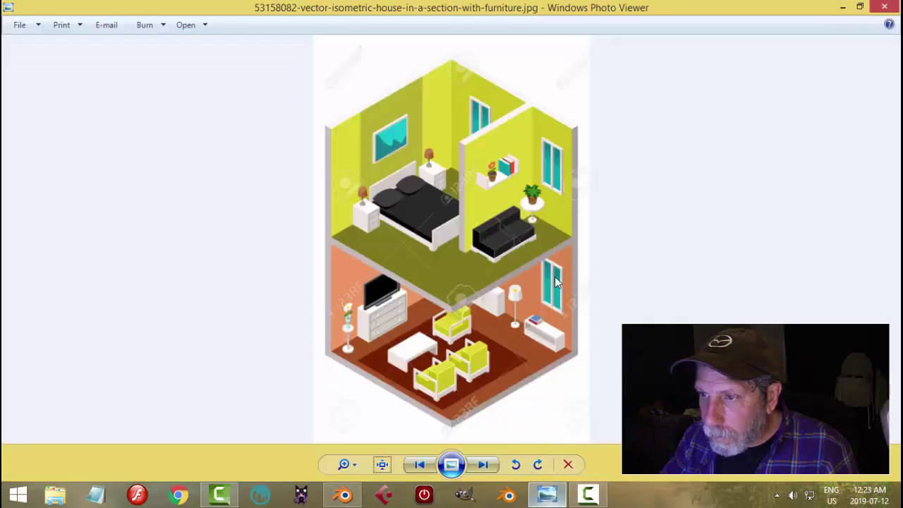
{"action": "middle_click", "coordinate": [510, 277]}
{"action": "middle_click", "coordinate": [575, 259]}
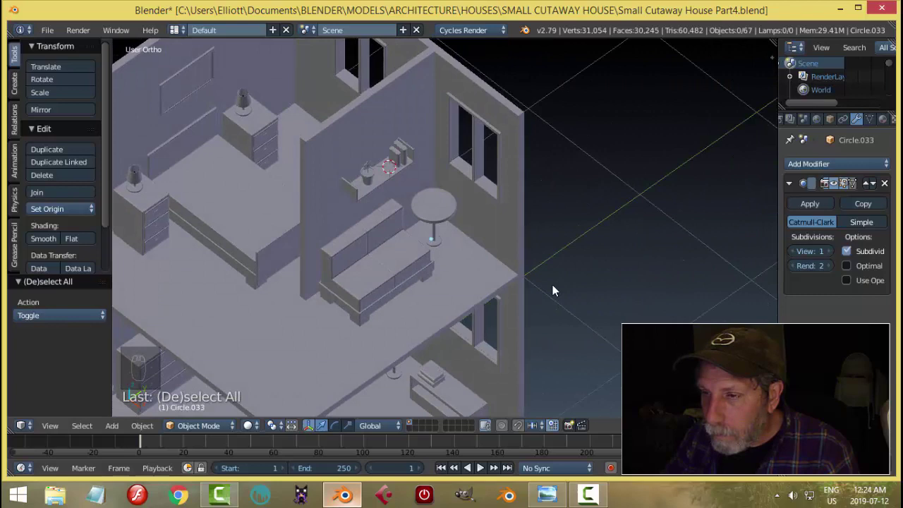
{"action": "key", "text": "ctrl+s"}
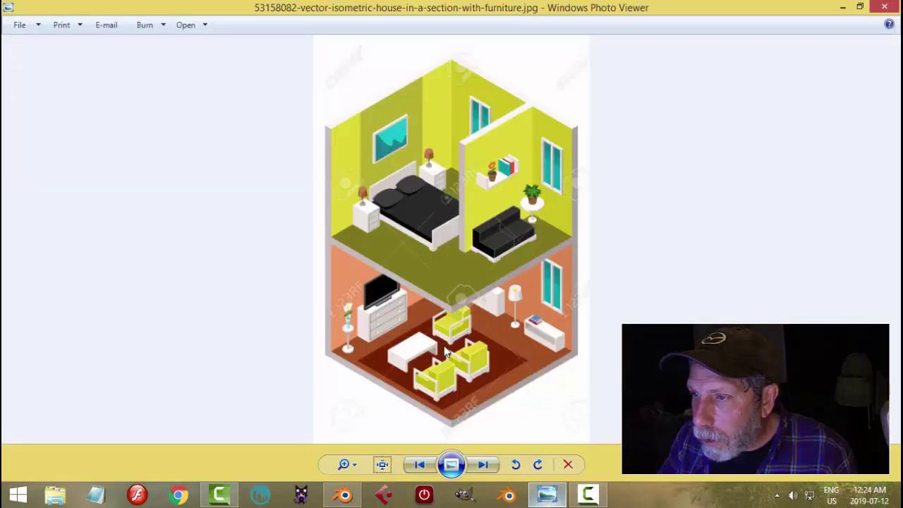
{"action": "middle_click", "coordinate": [394, 171]}
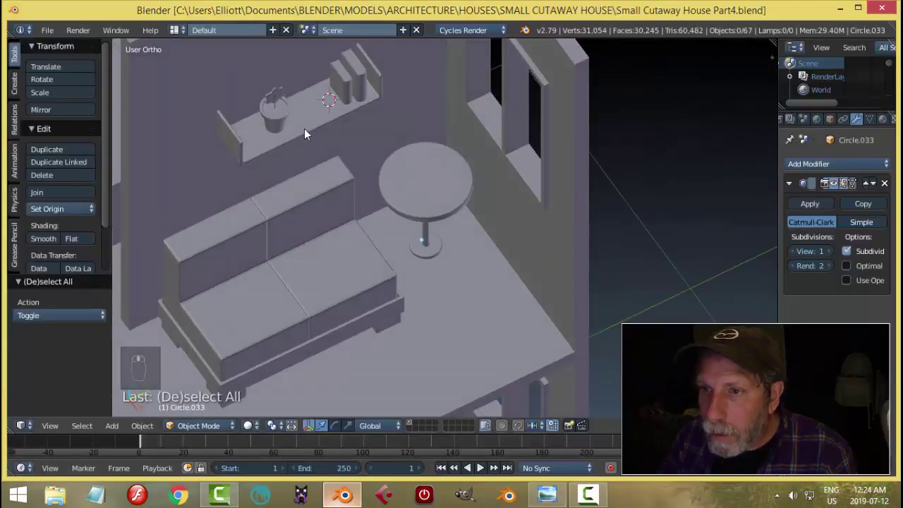
{"action": "left_click_drag", "start_coordinate": [281, 123], "coordinate": [347, 125]}
Step: Duplicate the shelf's plant pot and set the copy down on the round tabletop's centre
{"action": "key", "text": "shift+d"}
{"action": "left_click_drag", "start_coordinate": [323, 108], "coordinate": [483, 197]}
{"action": "left_click_drag", "start_coordinate": [483, 196], "coordinate": [342, 152]}
{"action": "key", "text": "KP_7"}
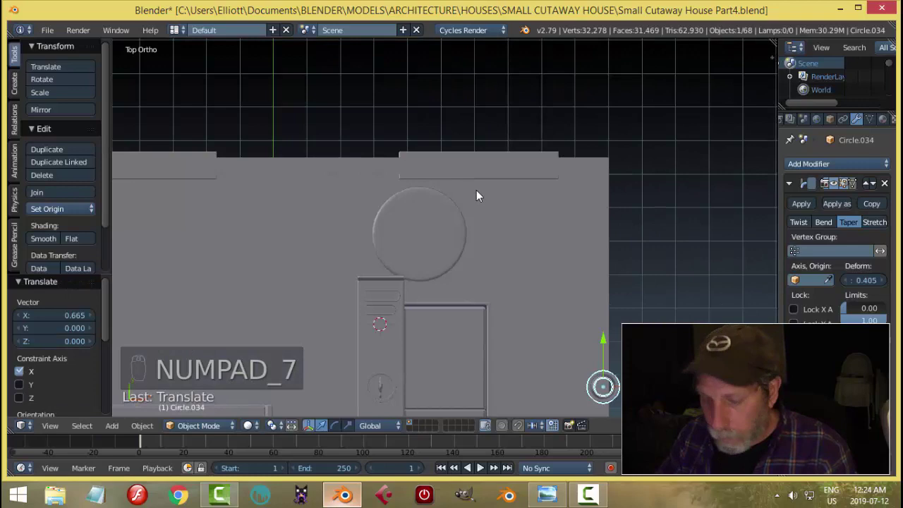
{"action": "key", "text": "g"}
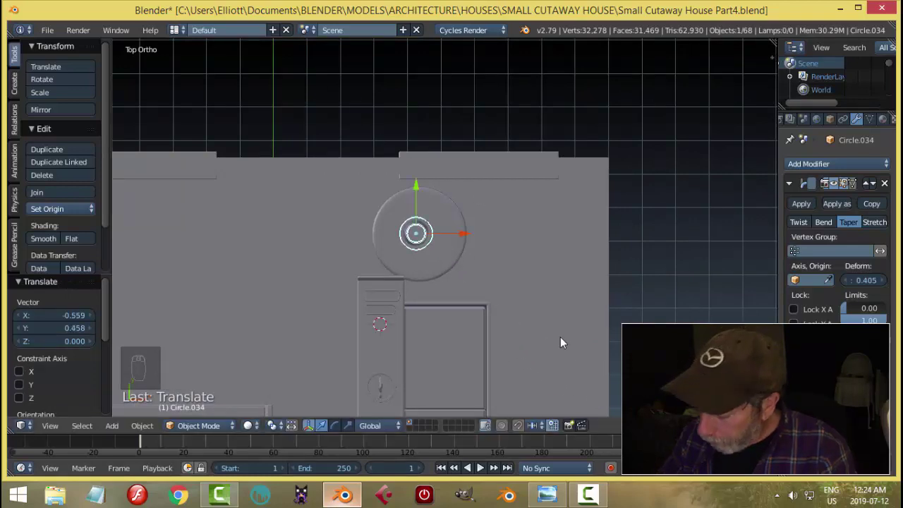
{"action": "key", "text": "KP_3"}
{"action": "left_click_drag", "start_coordinate": [497, 261], "coordinate": [446, 101]}
{"action": "left_click_drag", "start_coordinate": [446, 101], "coordinate": [440, 163]}
{"action": "key", "text": "KP_Decimal"}
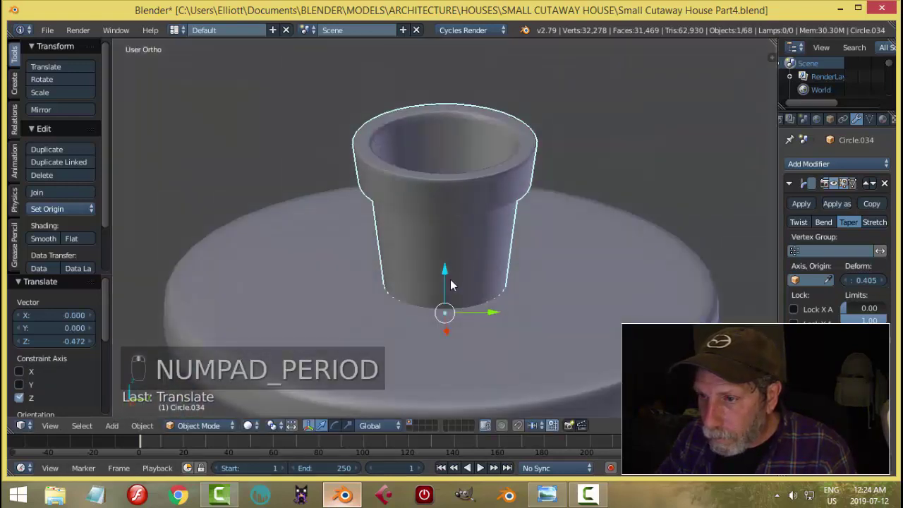
{"action": "left_click_drag", "start_coordinate": [450, 273], "coordinate": [444, 243]}
{"action": "left_click_drag", "start_coordinate": [462, 290], "coordinate": [514, 431]}
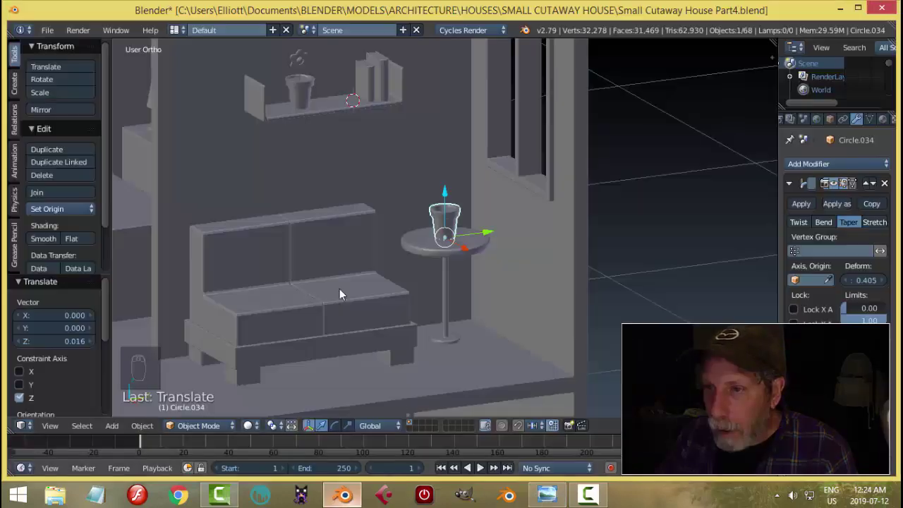
Step: Look over the shelf plant and select part of the pot to begin shaping its rim
{"action": "middle_click", "coordinate": [343, 241]}
{"action": "left_click_drag", "start_coordinate": [305, 183], "coordinate": [349, 277]}
{"action": "left_click_drag", "start_coordinate": [350, 277], "coordinate": [427, 270]}
{"action": "left_click_drag", "start_coordinate": [332, 278], "coordinate": [437, 289]}
{"action": "key", "text": "s"}
{"action": "key", "text": "a"}
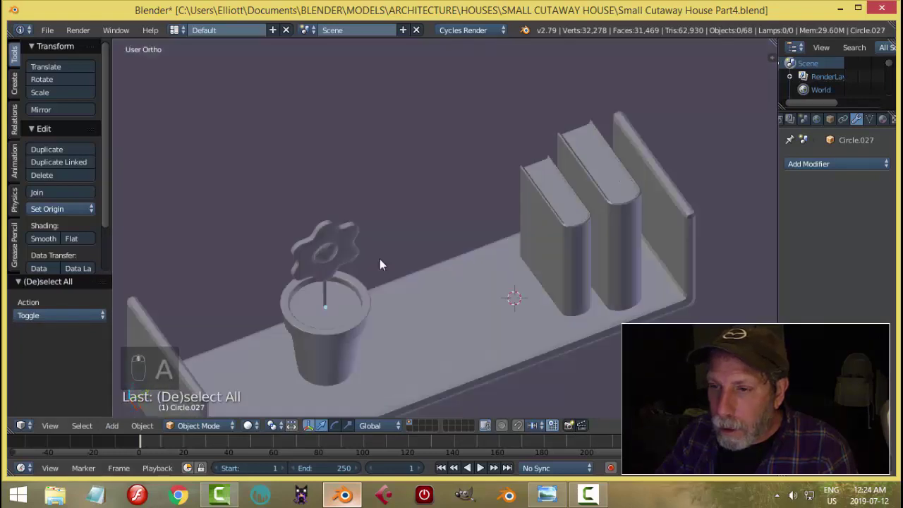
{"action": "left_click_drag", "start_coordinate": [322, 172], "coordinate": [345, 257]}
{"action": "left_click_drag", "start_coordinate": [345, 257], "coordinate": [317, 171]}
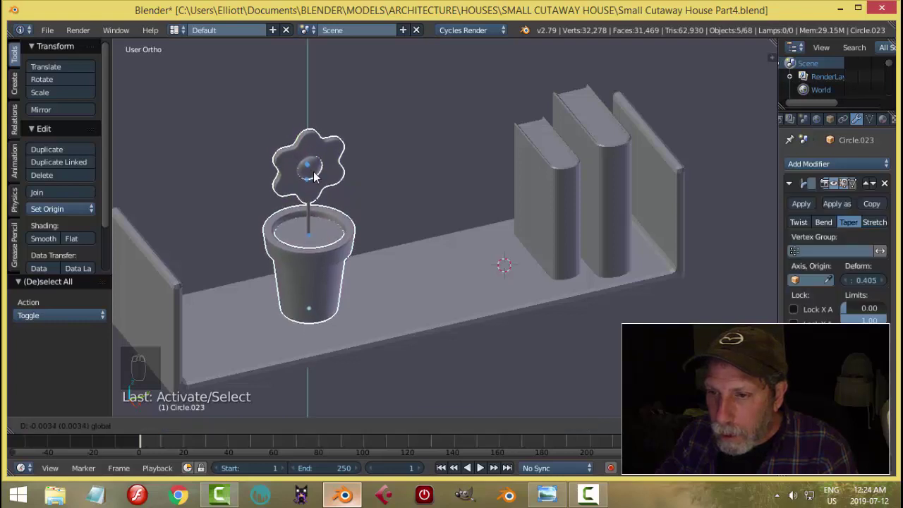
{"action": "key", "text": "a"}
{"action": "left_click_drag", "start_coordinate": [427, 243], "coordinate": [473, 302]}
{"action": "right_click", "coordinate": [473, 302]}
{"action": "key", "text": "a"}
Step: Select the pot's top rim from above and save the house file
{"action": "left_click_drag", "start_coordinate": [483, 348], "coordinate": [521, 292]}
{"action": "key", "text": "KP_7"}
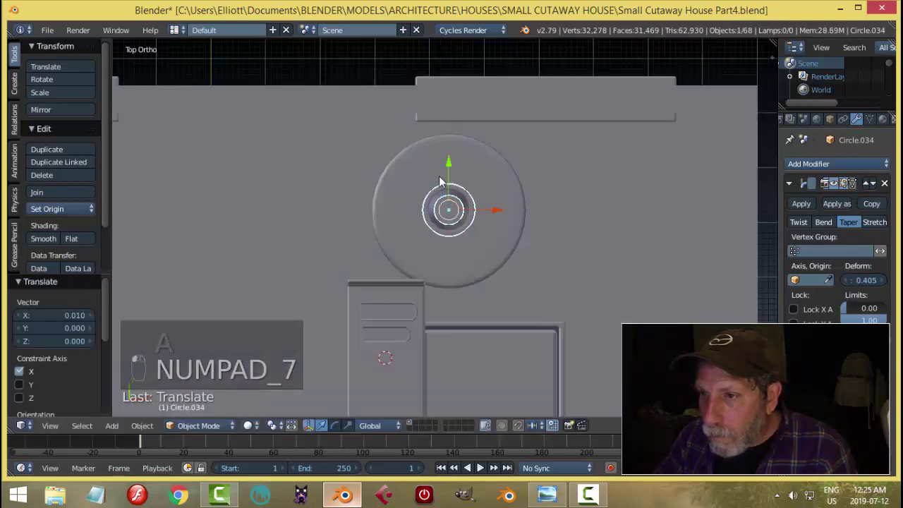
{"action": "left_click", "coordinate": [486, 189]}
{"action": "key", "text": "a"}
{"action": "left_click", "coordinate": [534, 318]}
{"action": "left_click", "coordinate": [522, 234]}
{"action": "middle_click", "coordinate": [518, 291]}
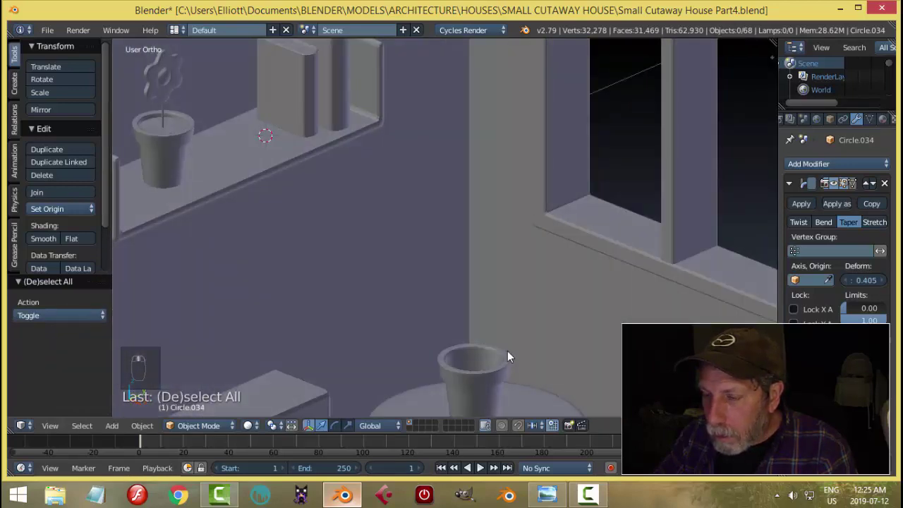
{"action": "left_click_drag", "start_coordinate": [517, 290], "coordinate": [556, 241]}
{"action": "key", "text": "ctrl+s"}
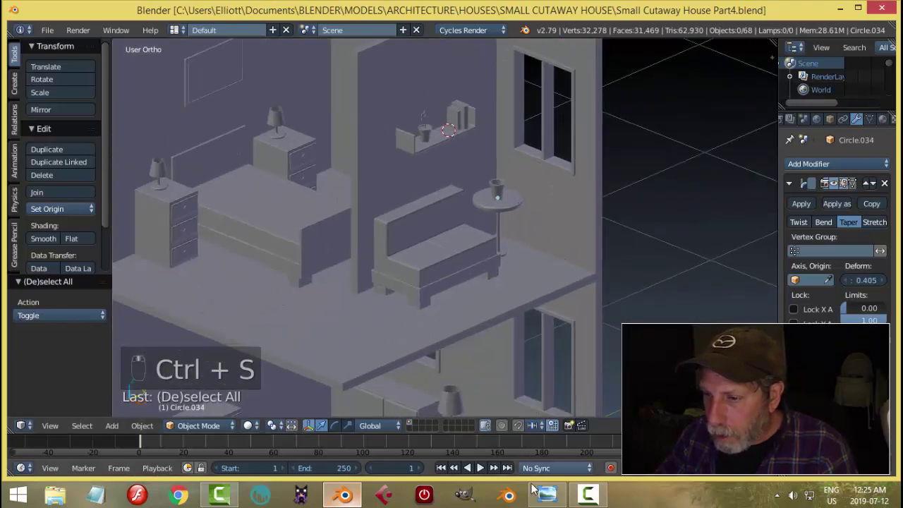
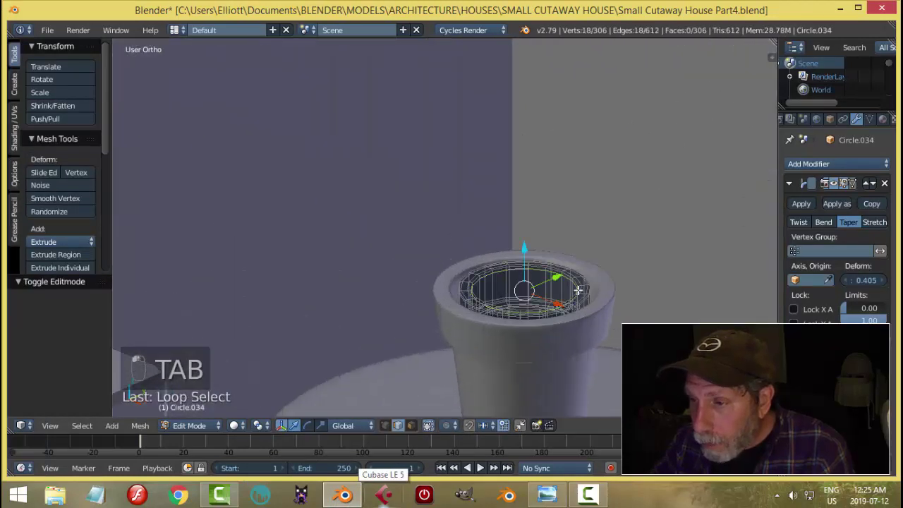
Step: Snap the 3D cursor to the rim and add a small 12-vertex circle there
{"action": "key", "text": "shift+s"}
{"action": "key", "text": "a"}
{"action": "key", "text": "Tab"}
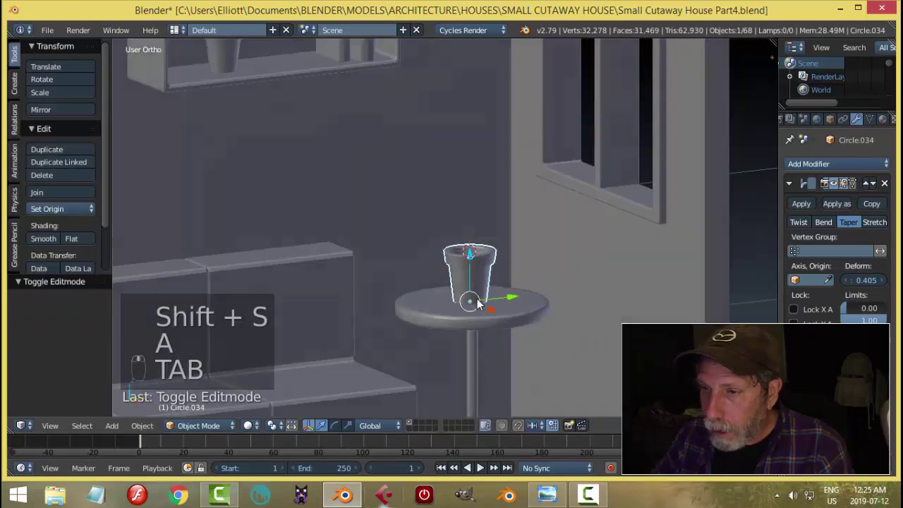
{"action": "key", "text": "shift+a"}
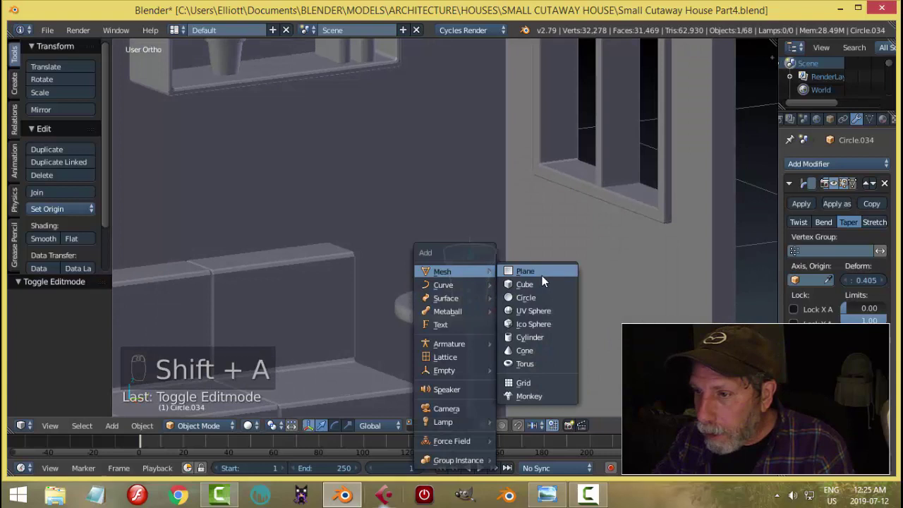
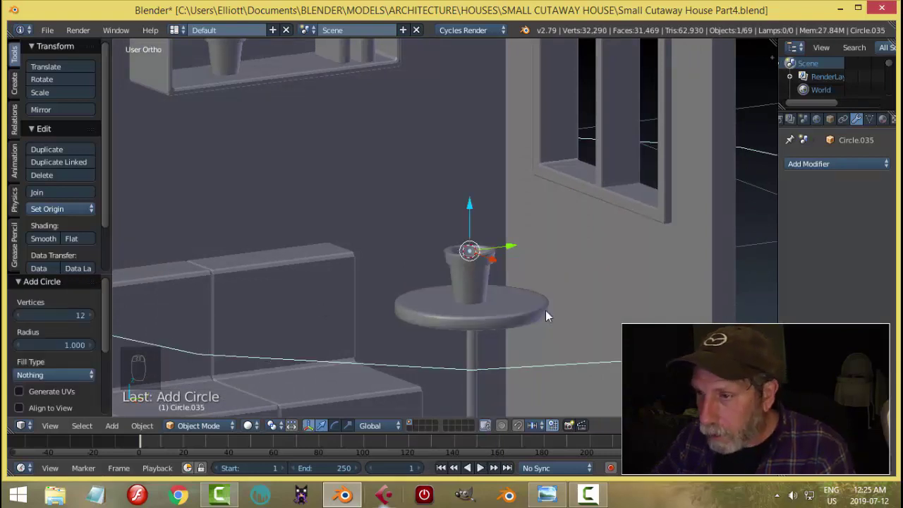
{"action": "key", "text": "Tab"}
{"action": "key", "text": "s"}
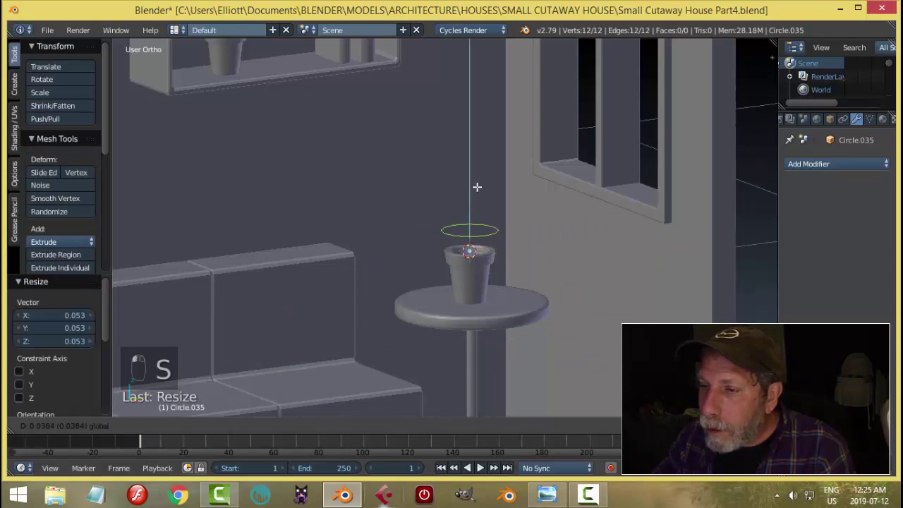
Step: From above, select every other circle vertex and scale them out into star tips
{"action": "key", "text": "KP_7"}
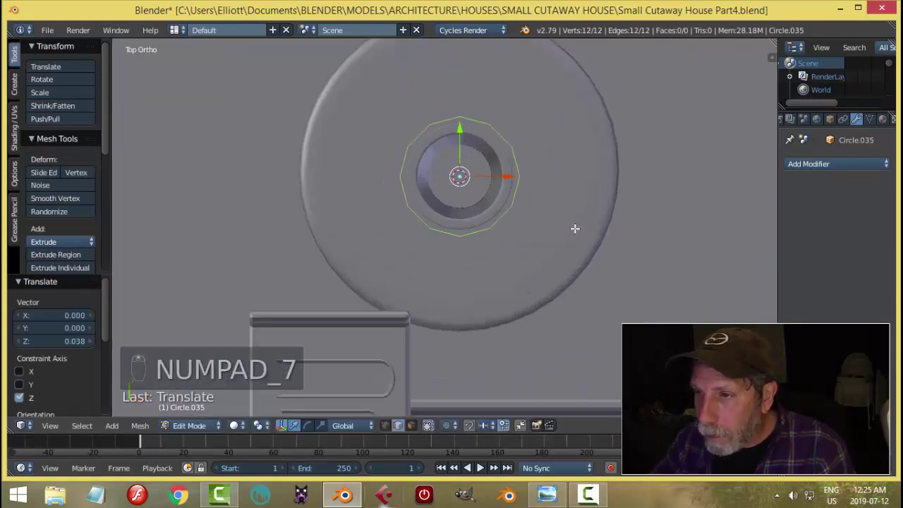
{"action": "key", "text": "Tab"}
{"action": "key", "text": "ctrl+Tab"}
{"action": "key", "text": "a"}
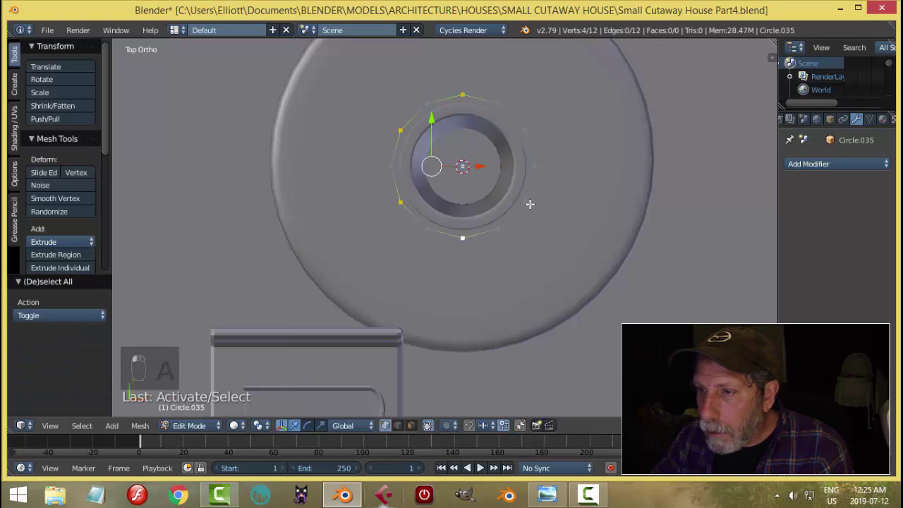
{"action": "key", "text": "s"}
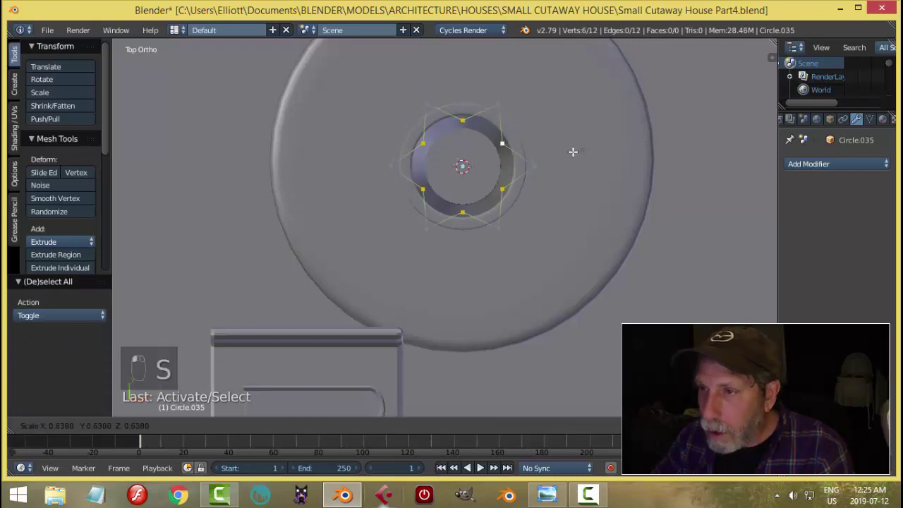
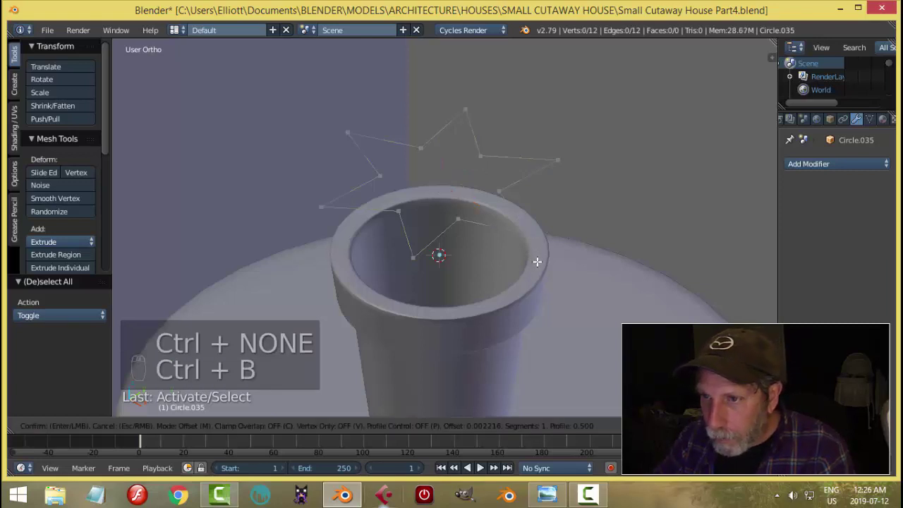
Step: Extrude the star outline inward into a face ring and recalculate its normals
{"action": "key", "text": "ctrl+shift+b"}
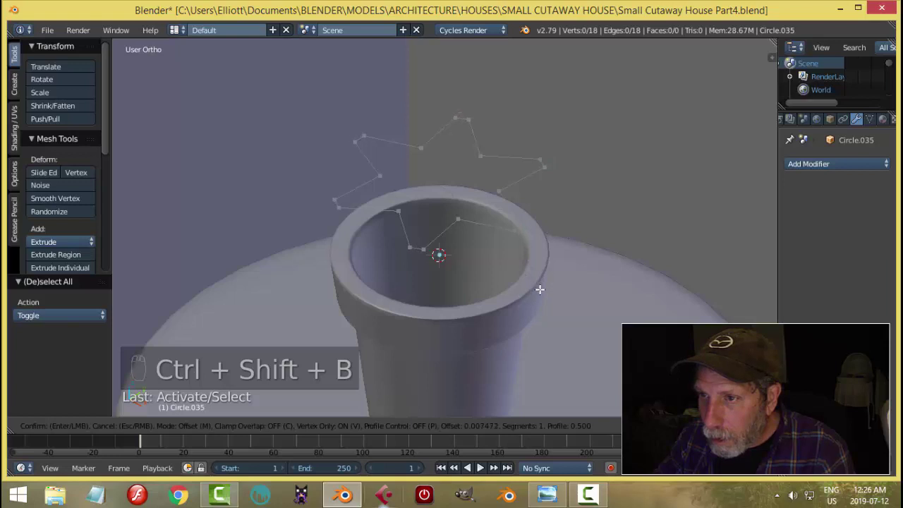
{"action": "key", "text": "a"}
{"action": "key", "text": "a"}
{"action": "key", "text": "a"}
{"action": "key", "text": "e"}
{"action": "key", "text": "s"}
{"action": "key", "text": "a"}
{"action": "key", "text": "a"}
{"action": "key", "text": "ctrl+n"}
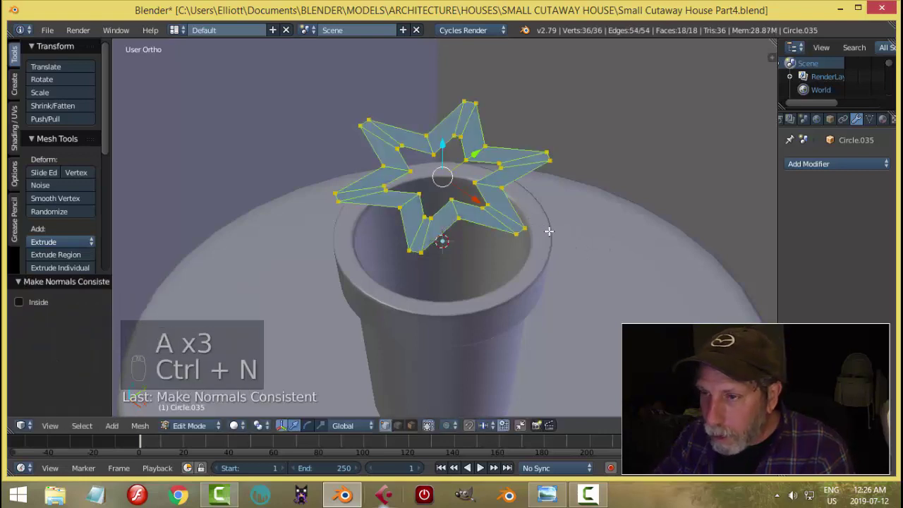
{"action": "key", "text": "a"}
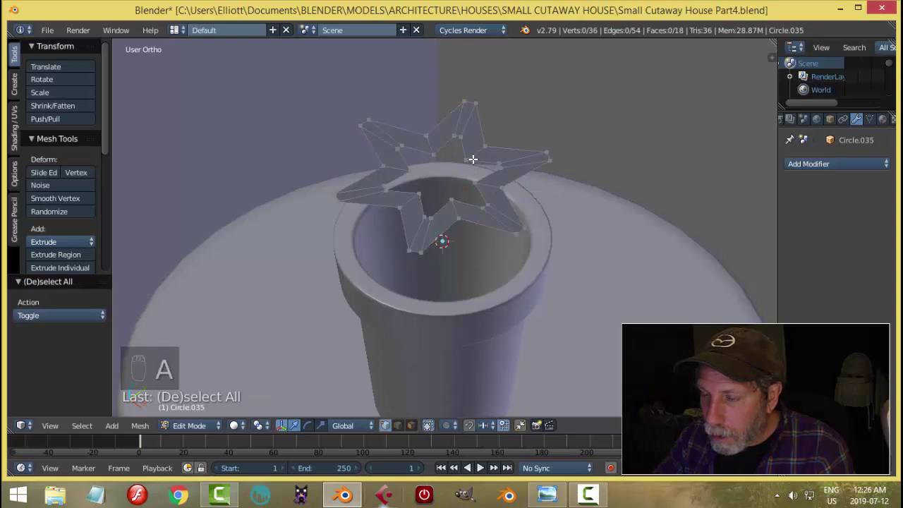
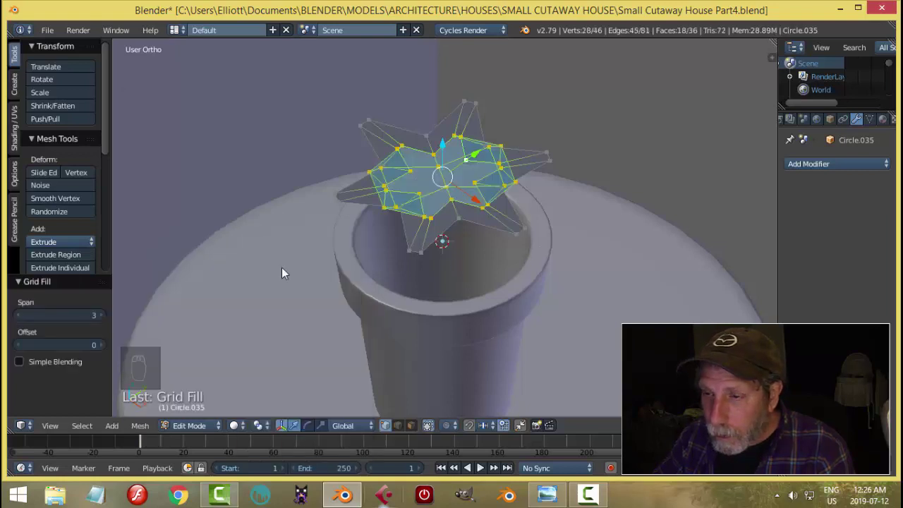
Step: Undo the grid fill, extrude the inner ring smaller and fill the centre via LoopTools
{"action": "key", "text": "ctrl+z"}
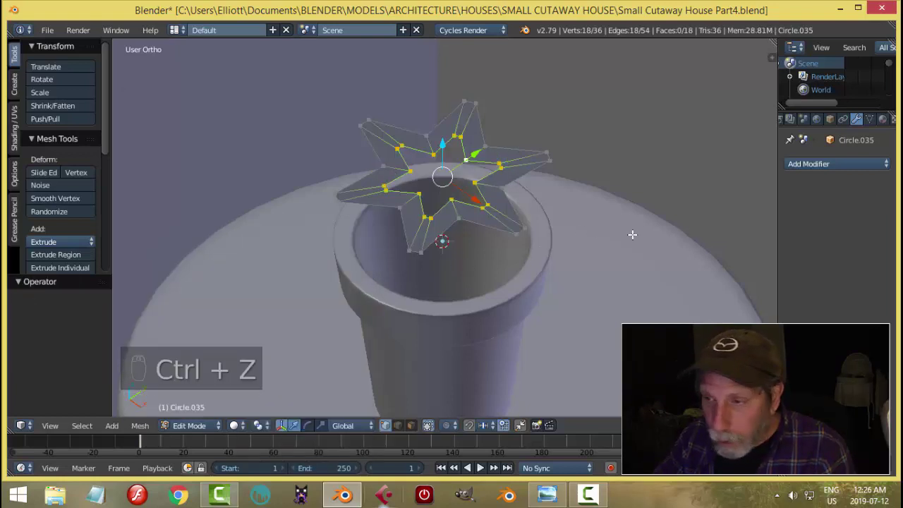
{"action": "key", "text": "e"}
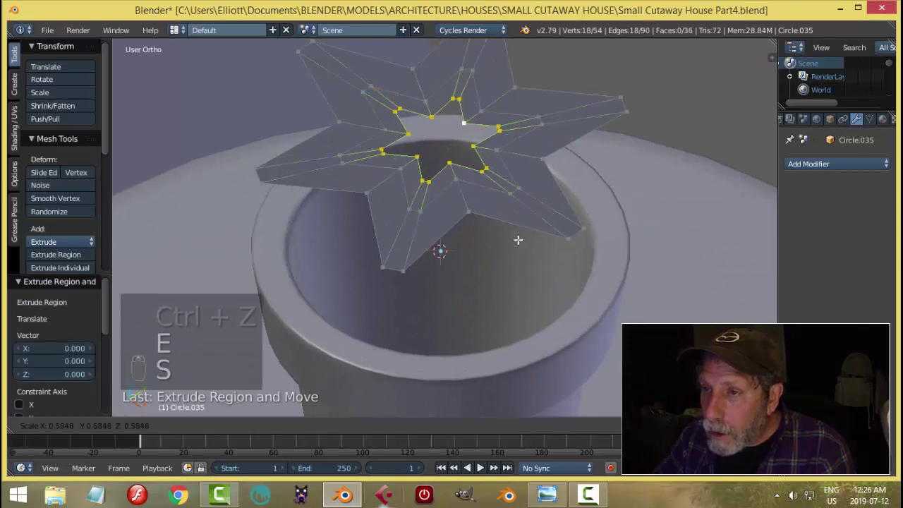
{"action": "key", "text": "s"}
{"action": "key", "text": "w"}
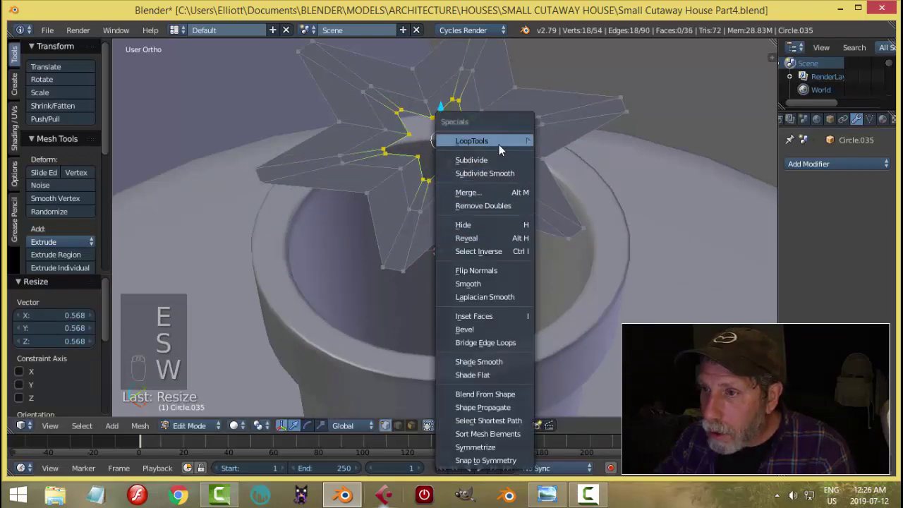
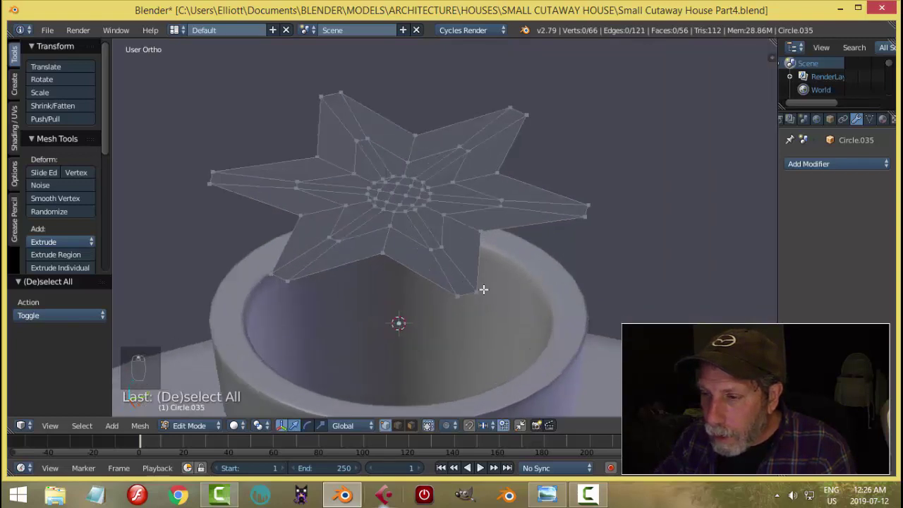
{"action": "key", "text": "KP_7"}
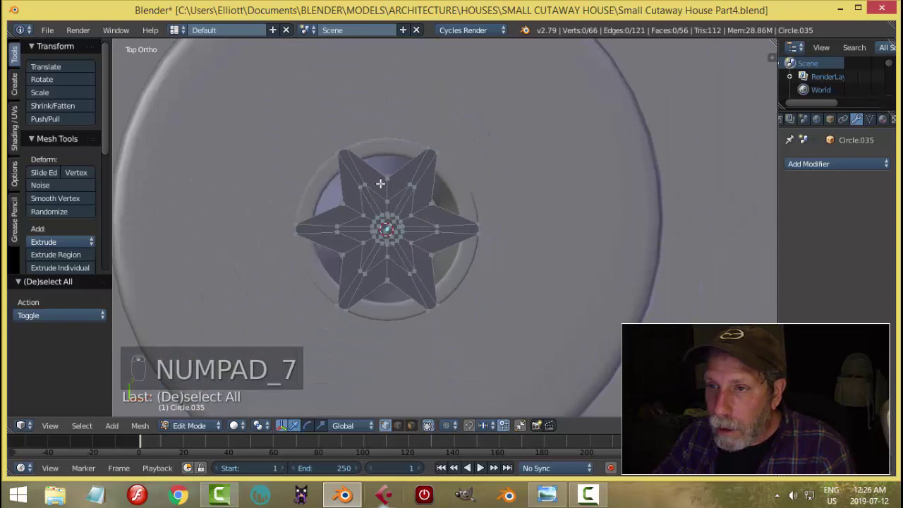
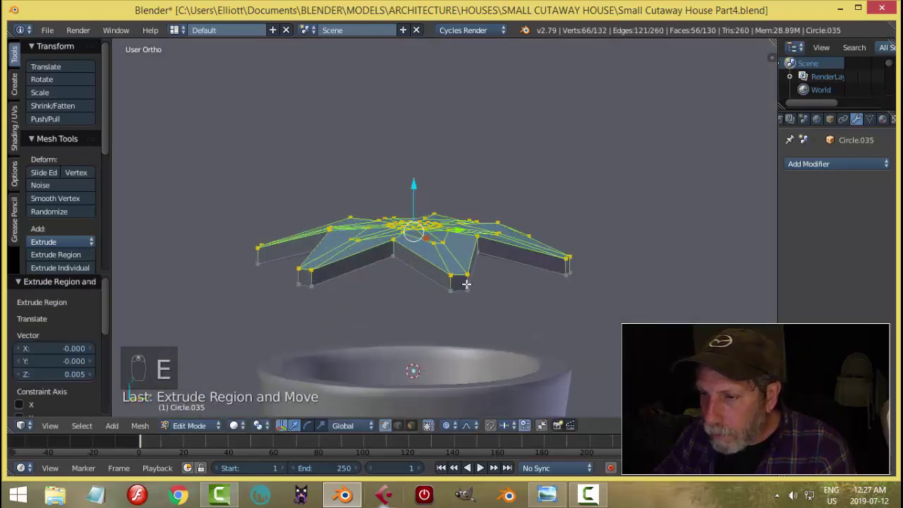
Step: Thicken the flower with an extra edge loop and smooth it with a Subdivision Surface modifier
{"action": "key", "text": "ctrl+r"}
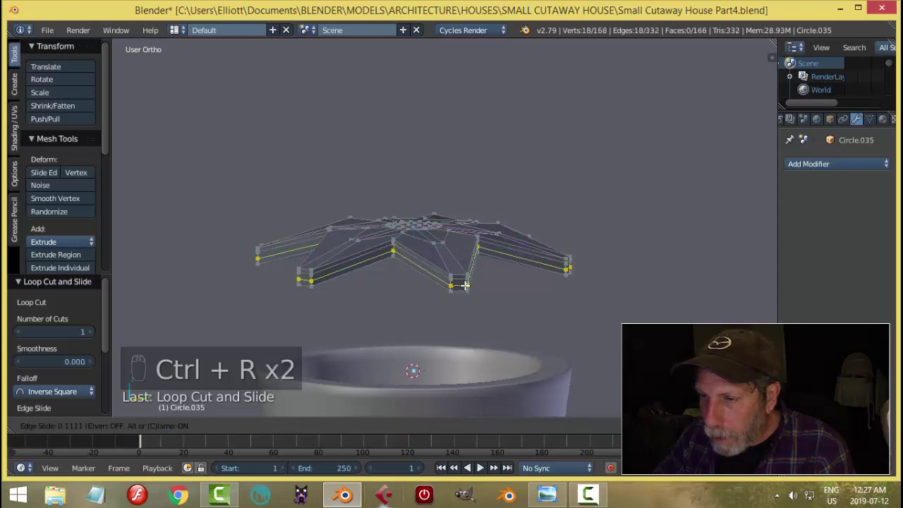
{"action": "key", "text": "ctrl+r"}
{"action": "key", "text": "a"}
{"action": "key", "text": "Tab"}
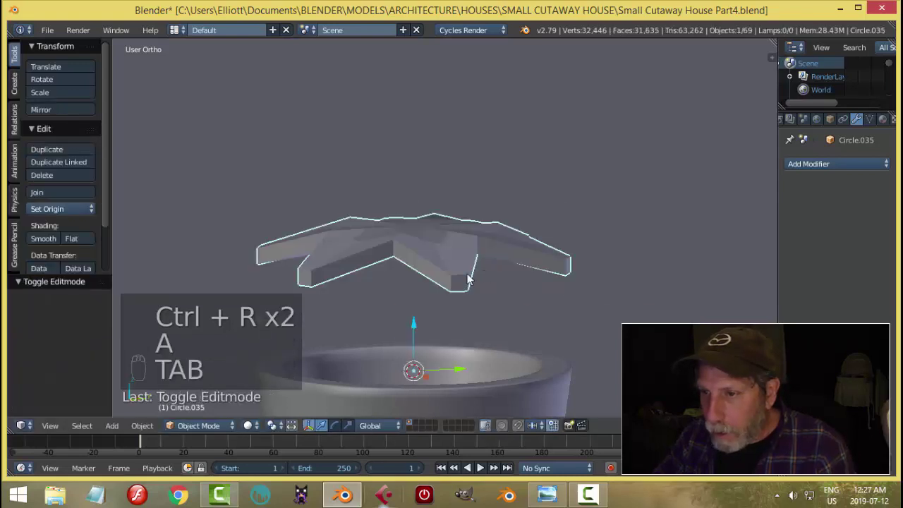
{"action": "left_click", "coordinate": [488, 349]}
{"action": "key", "text": "ctrl+l"}
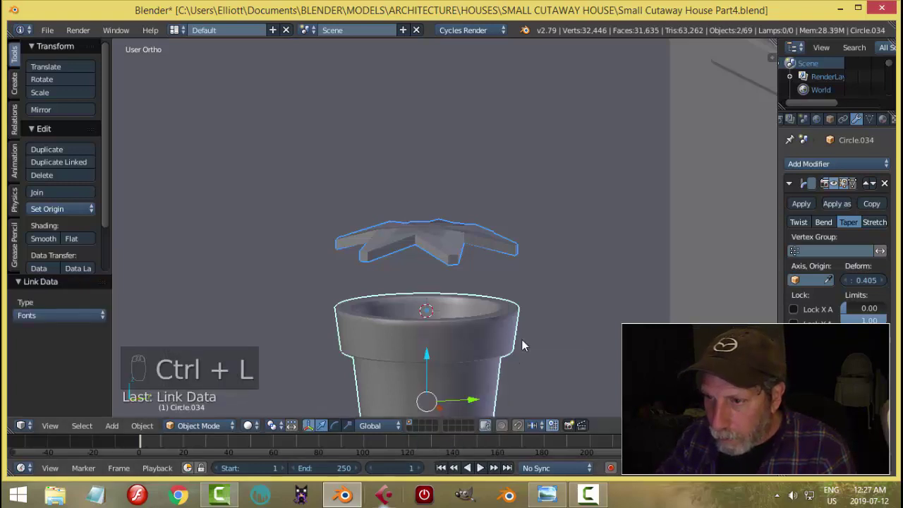
{"action": "key", "text": "ctrl+z"}
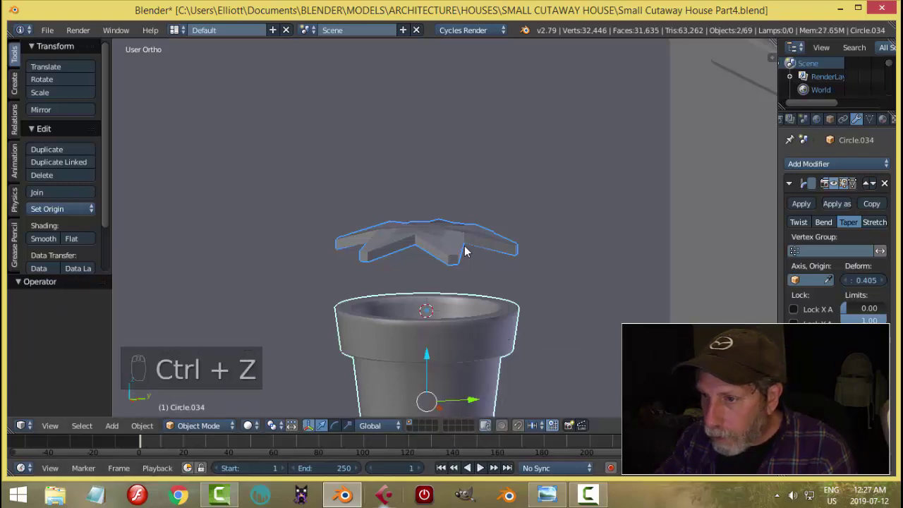
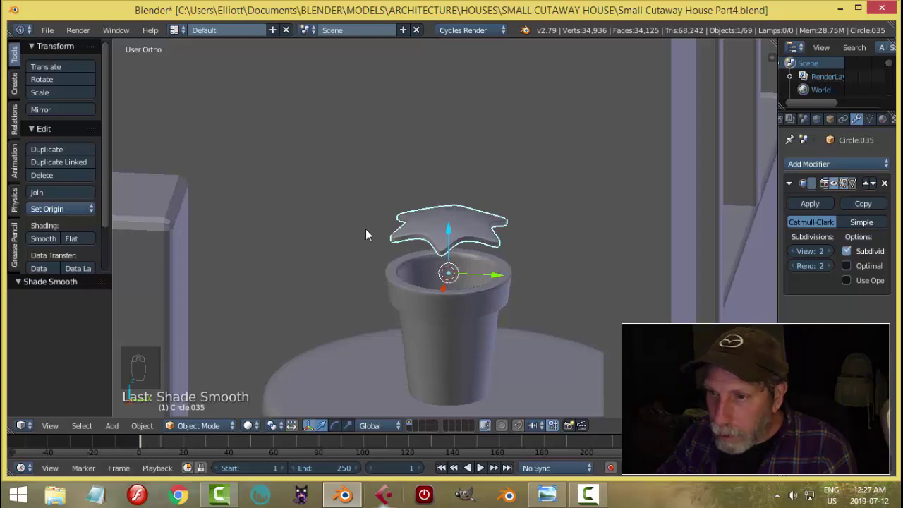
Step: Snap the star flower to the 3D cursor and scale it down into the pot
{"action": "left_click_drag", "start_coordinate": [53, 217], "coordinate": [485, 256]}
{"action": "key", "text": "shift+s"}
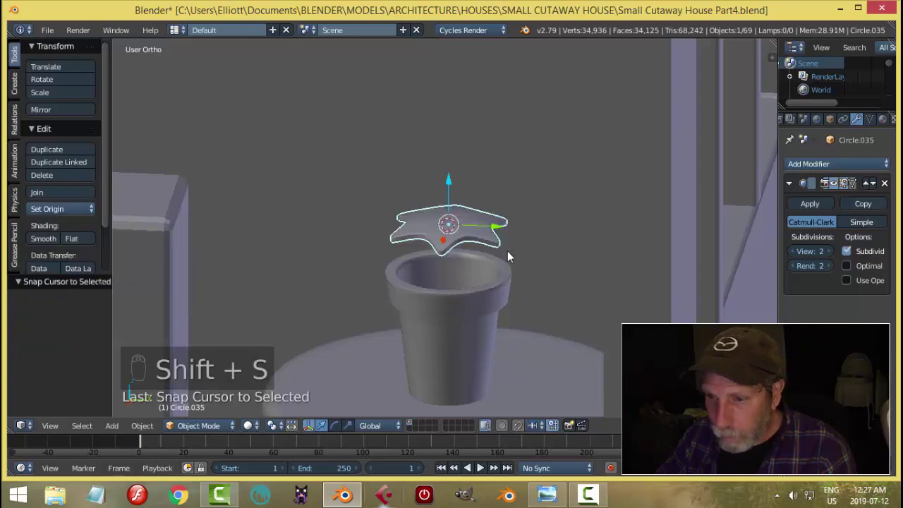
{"action": "key", "text": "s"}
{"action": "key", "text": "a"}
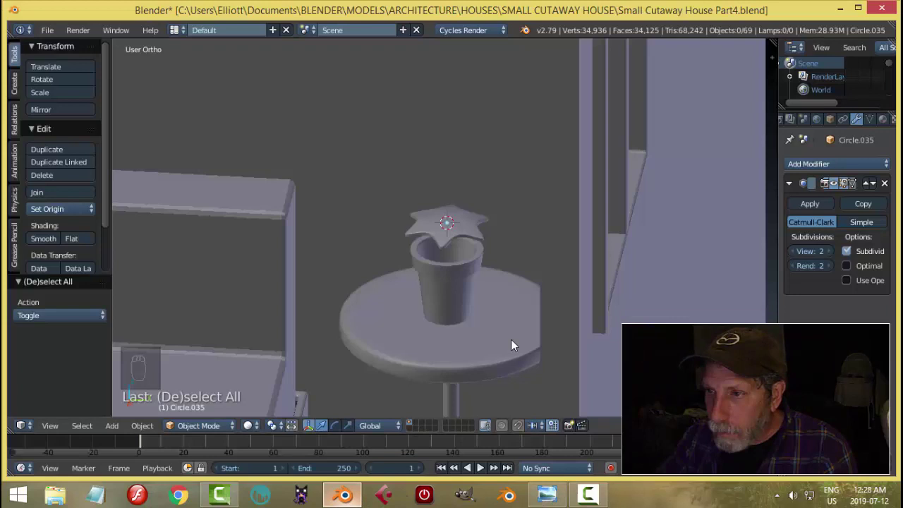
{"action": "middle_click", "coordinate": [537, 342]}
{"action": "left_click", "coordinate": [472, 234]}
{"action": "middle_click", "coordinate": [488, 302]}
{"action": "left_click", "coordinate": [488, 302]}
Step: Duplicate the flower and scale the copy to a second blossom size
{"action": "key", "text": "shift+d"}
{"action": "left_click_drag", "start_coordinate": [458, 190], "coordinate": [480, 277]}
{"action": "key", "text": "s"}
{"action": "key", "text": "s"}
{"action": "key", "text": "r"}
{"action": "key", "text": "a"}
{"action": "left_click_drag", "start_coordinate": [442, 194], "coordinate": [506, 279]}
{"action": "left_click_drag", "start_coordinate": [506, 279], "coordinate": [516, 276]}
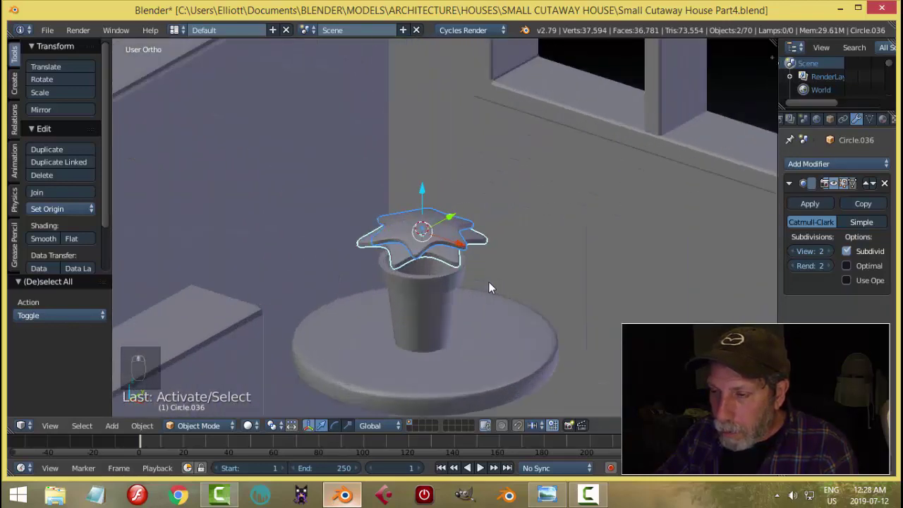
Step: Rotate the copied flower into a new orientation and deselect it
{"action": "key", "text": "r"}
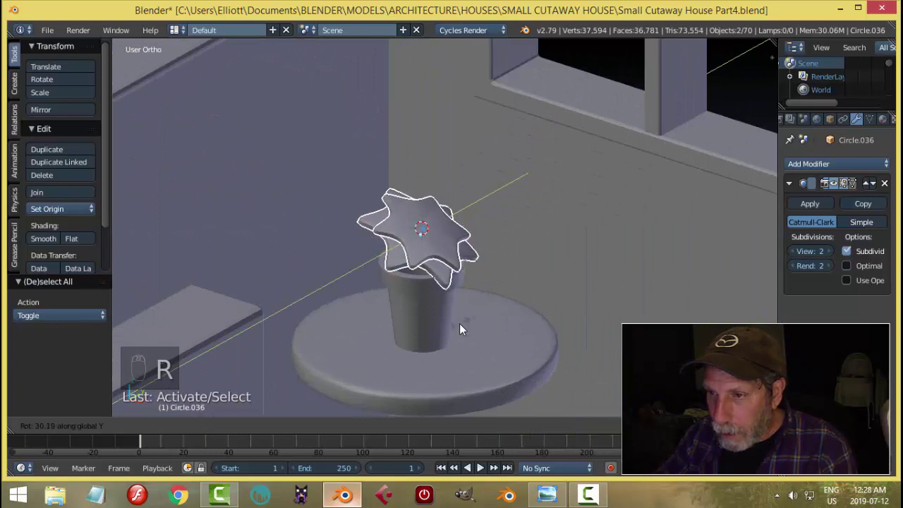
{"action": "key", "text": "r"}
{"action": "key", "text": "a"}
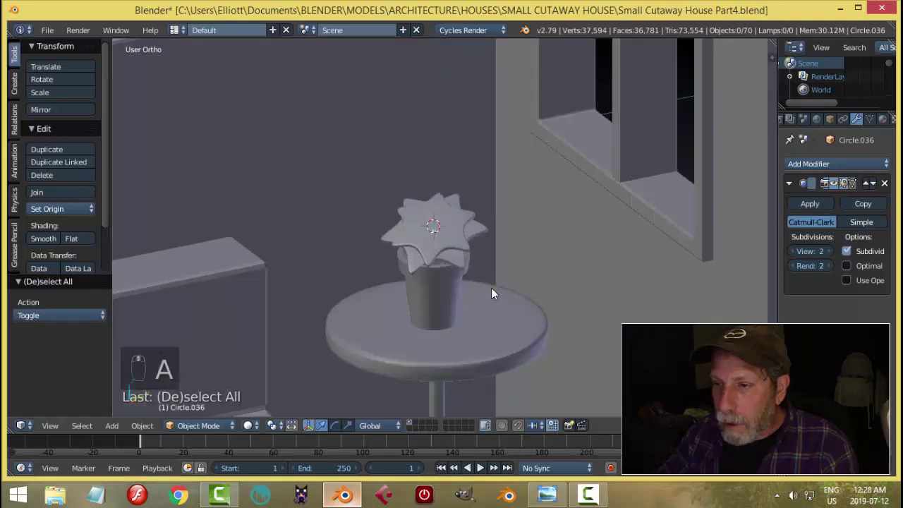
{"action": "left_click_drag", "start_coordinate": [417, 294], "coordinate": [548, 488]}
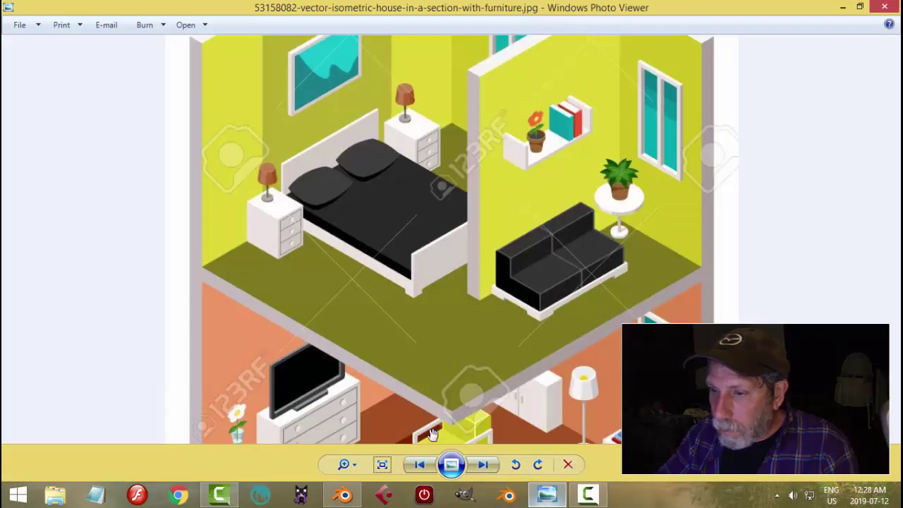
{"action": "middle_click", "coordinate": [446, 265]}
{"action": "left_click_drag", "start_coordinate": [436, 180], "coordinate": [493, 276]}
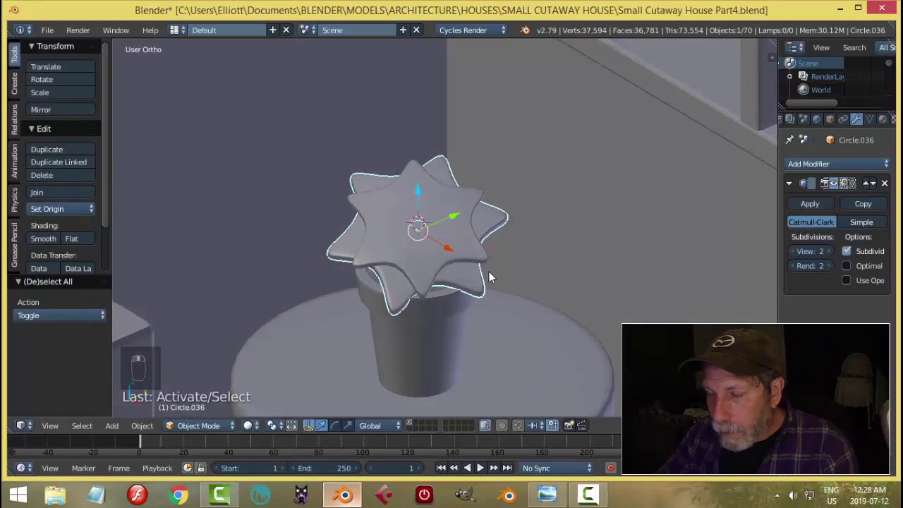
Step: Zoom out to see the potted flower among the bedroom furniture
{"action": "key", "text": "a"}
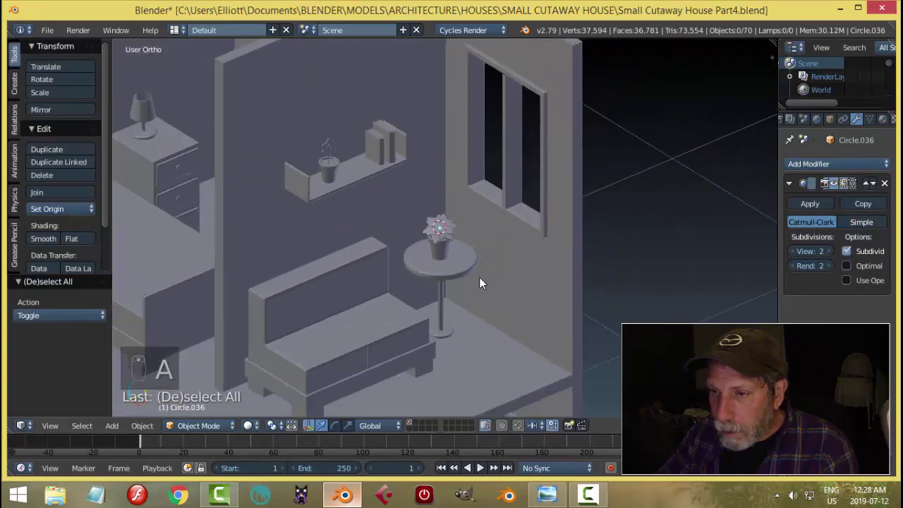
{"action": "middle_click", "coordinate": [501, 271]}
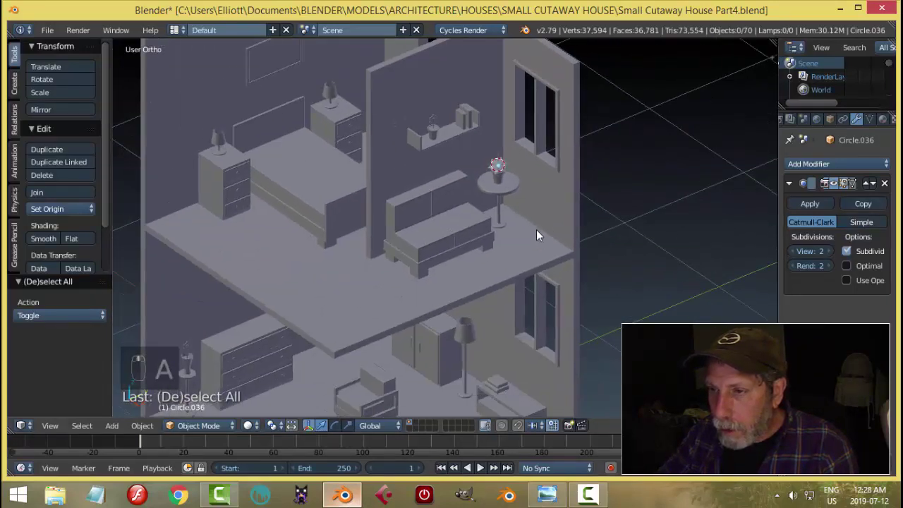
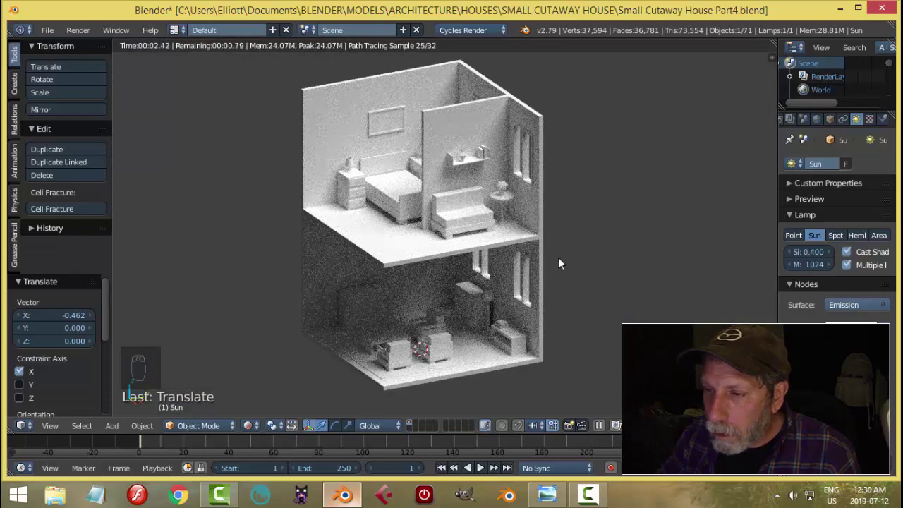
Step: Duplicate the sun lamp and rotate the copy to shine from another side
{"action": "key", "text": "shift+z"}
{"action": "left_click_drag", "start_coordinate": [509, 285], "coordinate": [617, 211]}
{"action": "key", "text": "shift+d"}
{"action": "left_click_drag", "start_coordinate": [549, 162], "coordinate": [384, 157]}
{"action": "key", "text": "r"}
{"action": "left_click_drag", "start_coordinate": [352, 127], "coordinate": [457, 230]}
{"action": "middle_click", "coordinate": [457, 230]}
{"action": "key", "text": "r"}
{"action": "key", "text": "KP_0"}
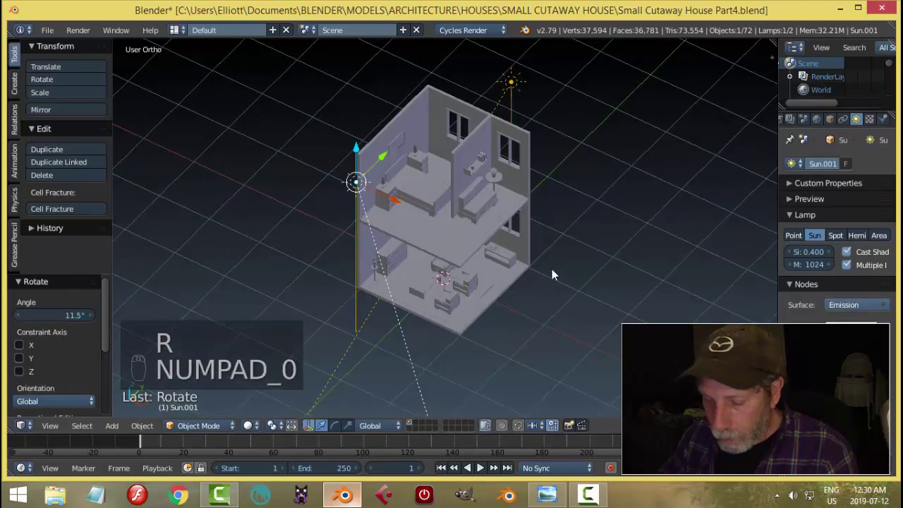
Step: Move the second sun across and preview the rooms rendered with both suns
{"action": "left_click_drag", "start_coordinate": [555, 274], "coordinate": [572, 261]}
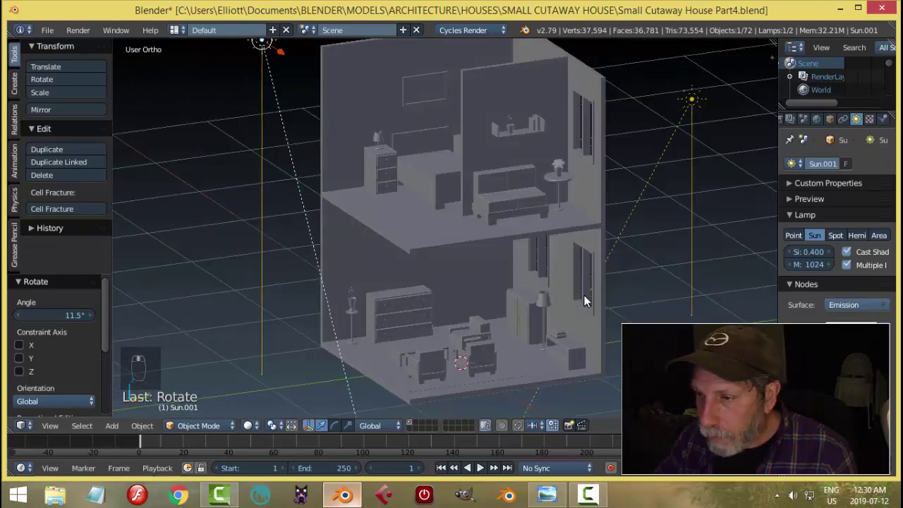
{"action": "key", "text": "shift+z"}
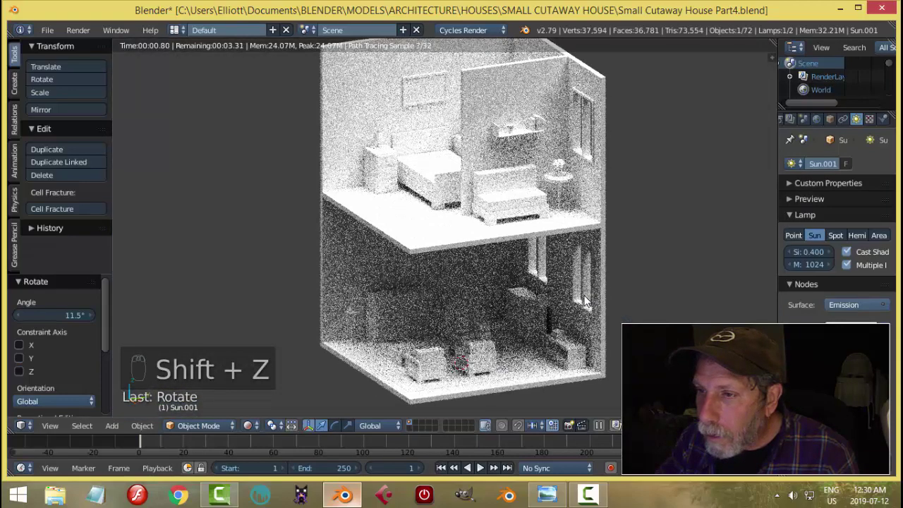
{"action": "key", "text": "shift+z"}
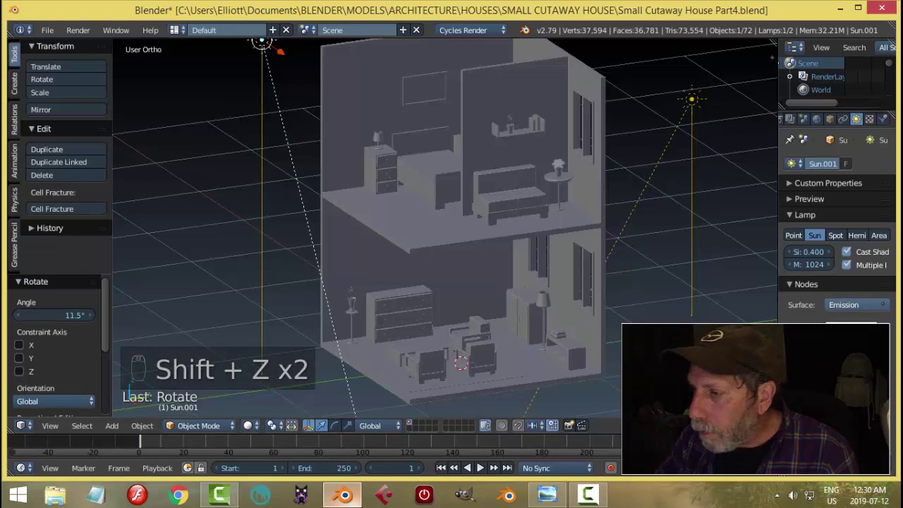
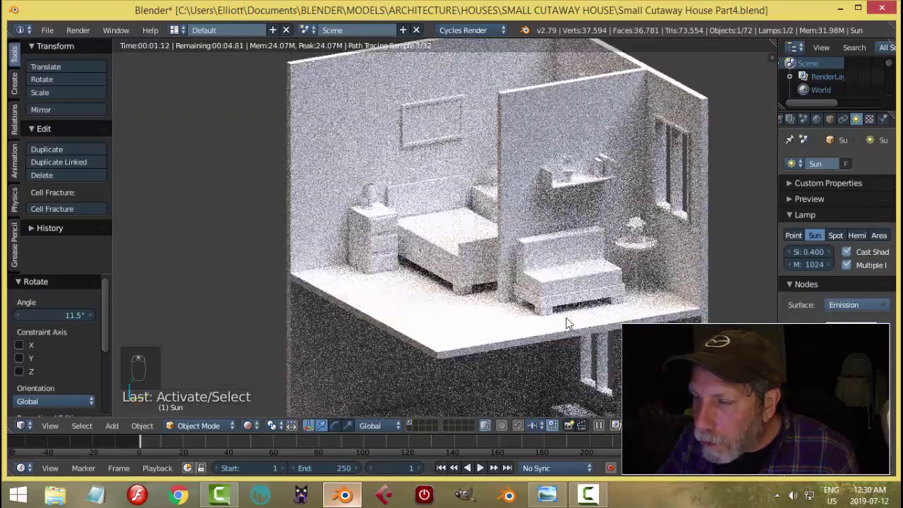
{"action": "key", "text": "shift+z"}
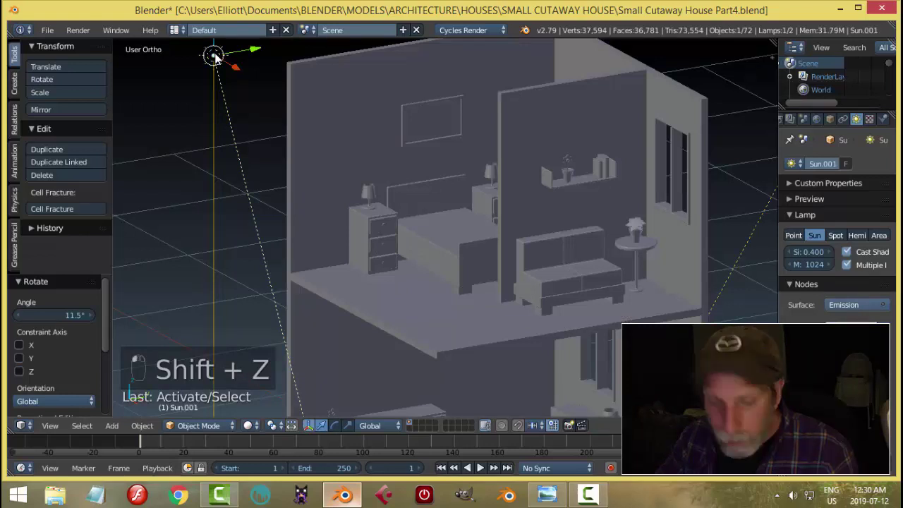
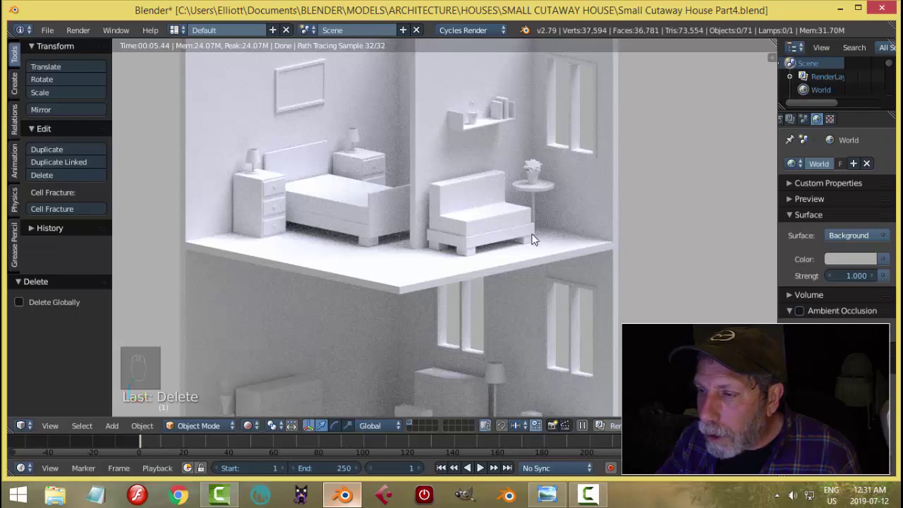
Step: Check the bedroom in rendered previews from a couple of angles
{"action": "key", "text": "shift+z"}
{"action": "left_click_drag", "start_coordinate": [500, 262], "coordinate": [542, 246]}
{"action": "key", "text": "shift+z"}
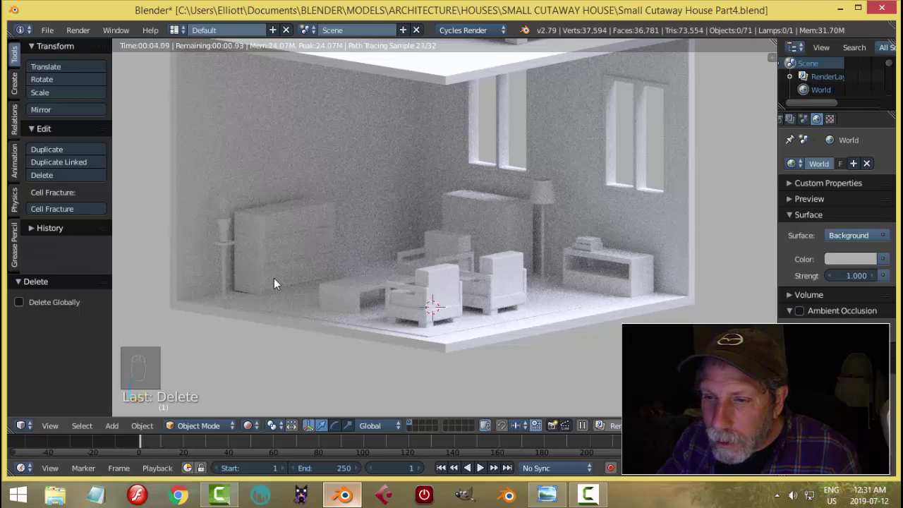
{"action": "key", "text": "shift+z"}
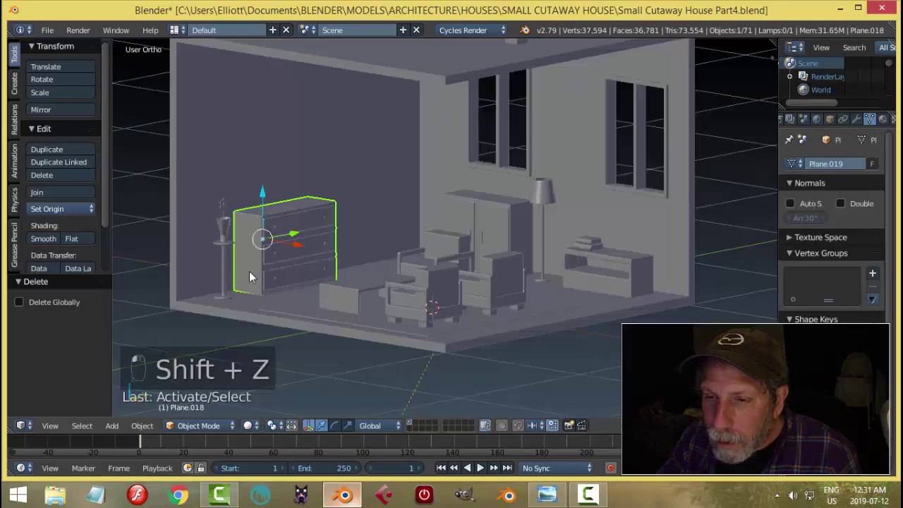
{"action": "left_click_drag", "start_coordinate": [333, 280], "coordinate": [386, 269]}
{"action": "key", "text": "a"}
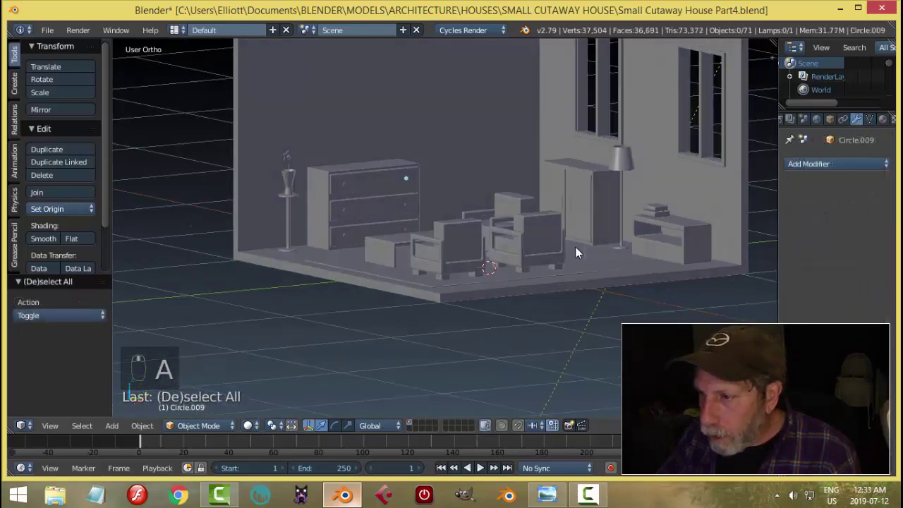
{"action": "key", "text": "shift+z"}
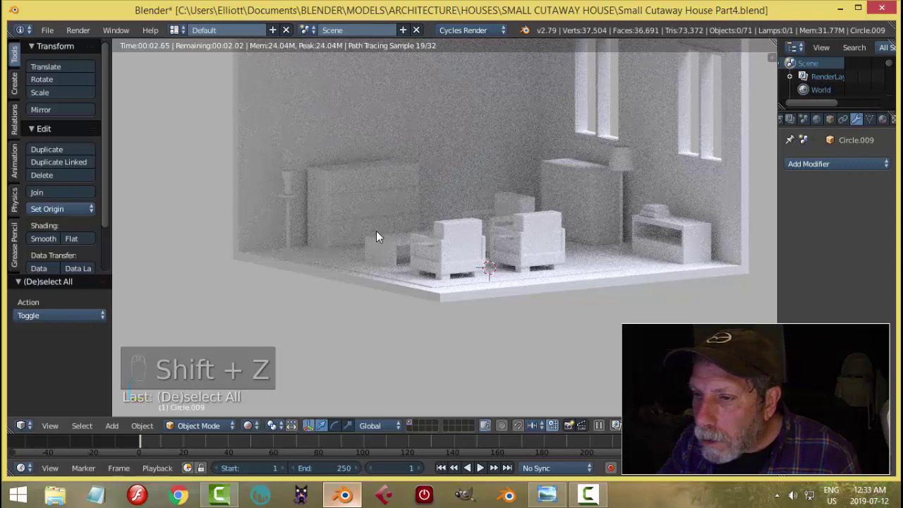
{"action": "key", "text": "shift+z"}
Step: Close in on the bevelled bed furniture and preview it rendered
{"action": "left_click_drag", "start_coordinate": [599, 207], "coordinate": [605, 231]}
{"action": "middle_click", "coordinate": [605, 231]}
{"action": "left_click_drag", "start_coordinate": [497, 74], "coordinate": [808, 312]}
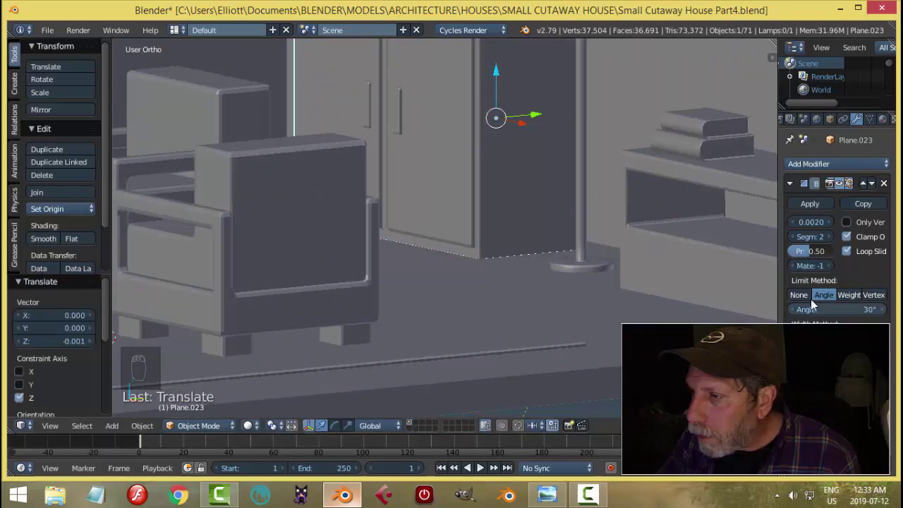
{"action": "key", "text": "a"}
{"action": "key", "text": "shift+z"}
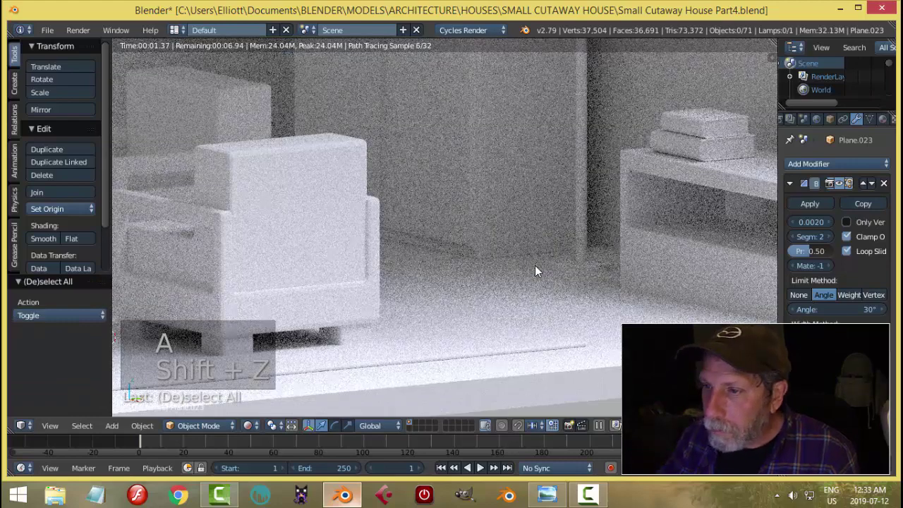
{"action": "key", "text": "shift+z"}
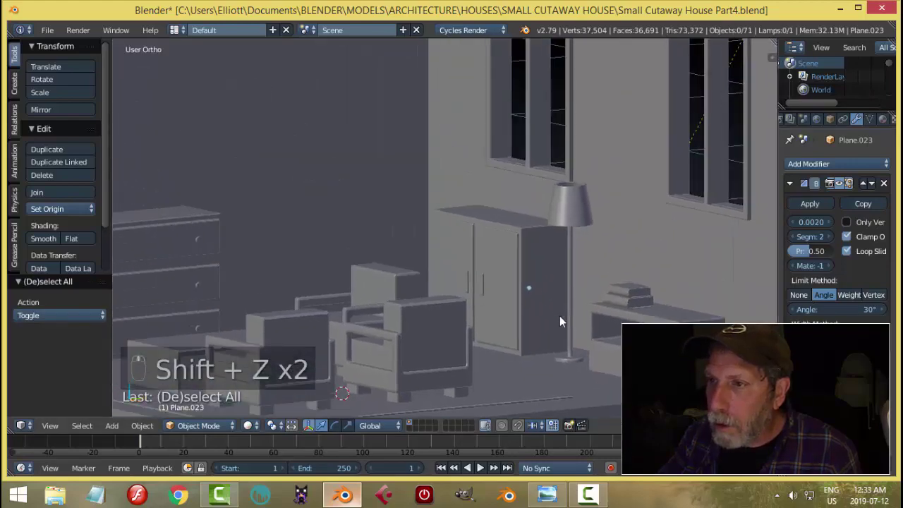
Step: Save the house file and preview the floor edge and room rendered
{"action": "key", "text": "ctrl+s"}
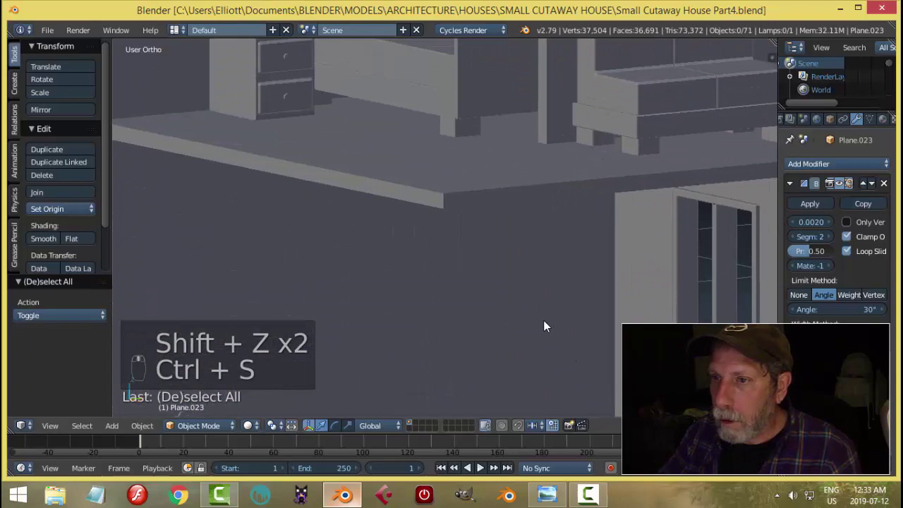
{"action": "key", "text": "shift+z"}
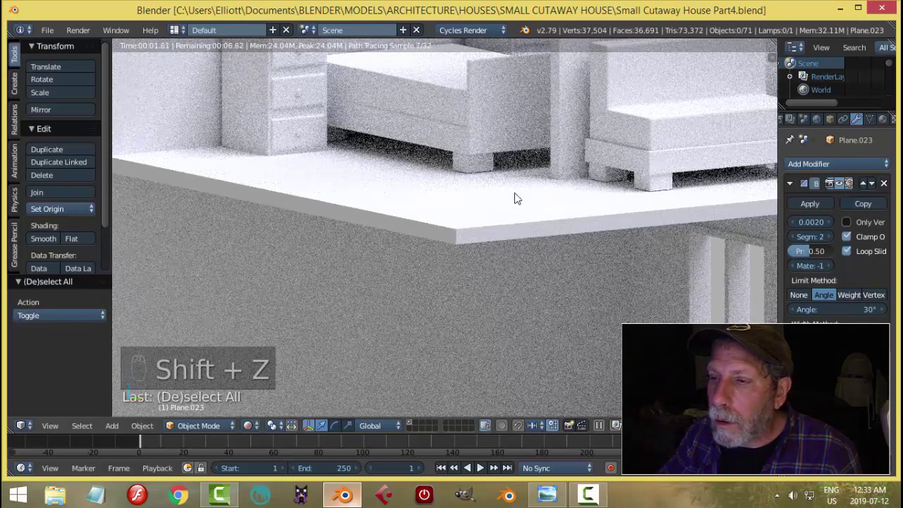
{"action": "key", "text": "shift+z"}
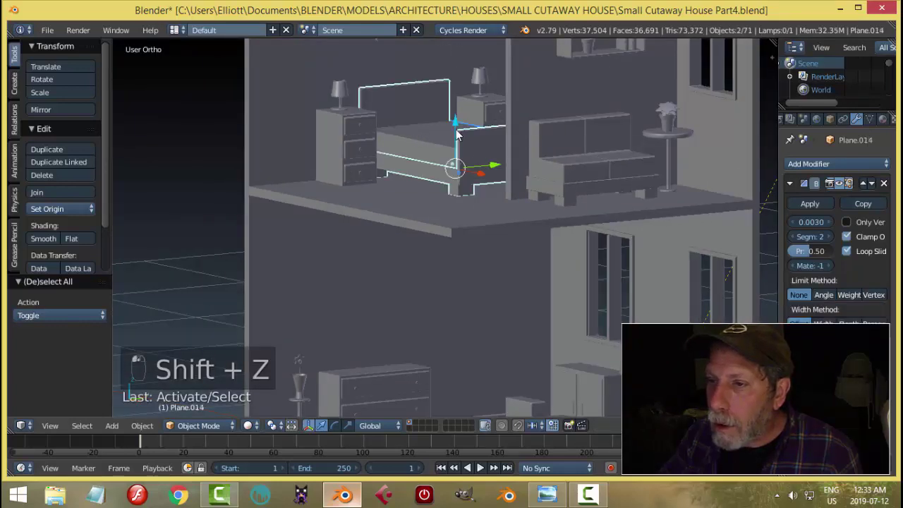
{"action": "left_click_drag", "start_coordinate": [461, 129], "coordinate": [577, 205]}
{"action": "key", "text": "shift+z"}
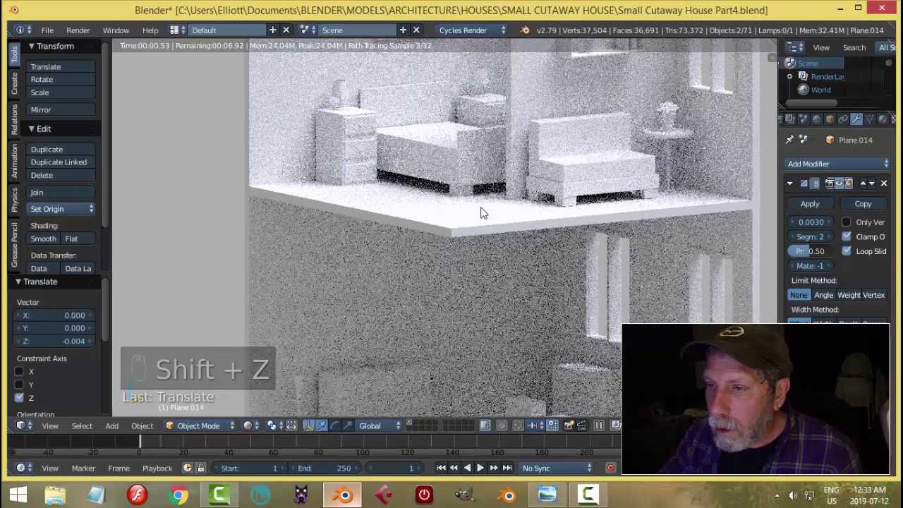
{"action": "key", "text": "shift+z"}
Step: Select the sun lamp and begin re-angling it
{"action": "left_click_drag", "start_coordinate": [578, 216], "coordinate": [603, 153]}
{"action": "left_click", "coordinate": [603, 153]}
{"action": "key", "text": "r"}
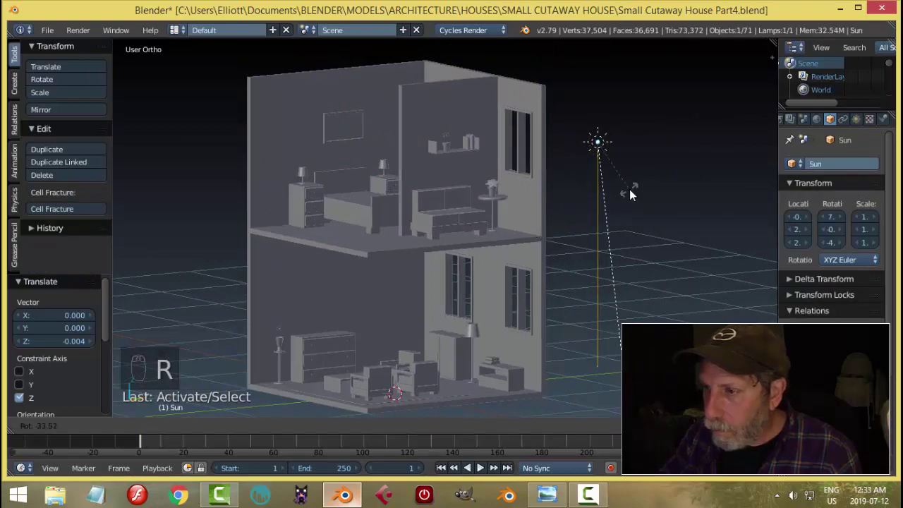
Step: Preview the re-angled sun rendered, then move in on the bevelled sofa pieces
{"action": "middle_click", "coordinate": [455, 238]}
{"action": "key", "text": "shift+z"}
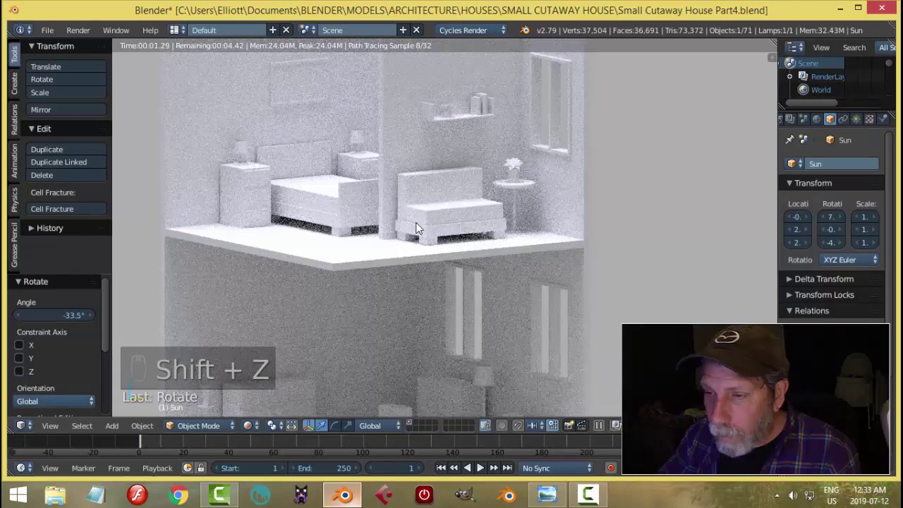
{"action": "key", "text": "shift+z"}
{"action": "left_click_drag", "start_coordinate": [461, 253], "coordinate": [484, 201]}
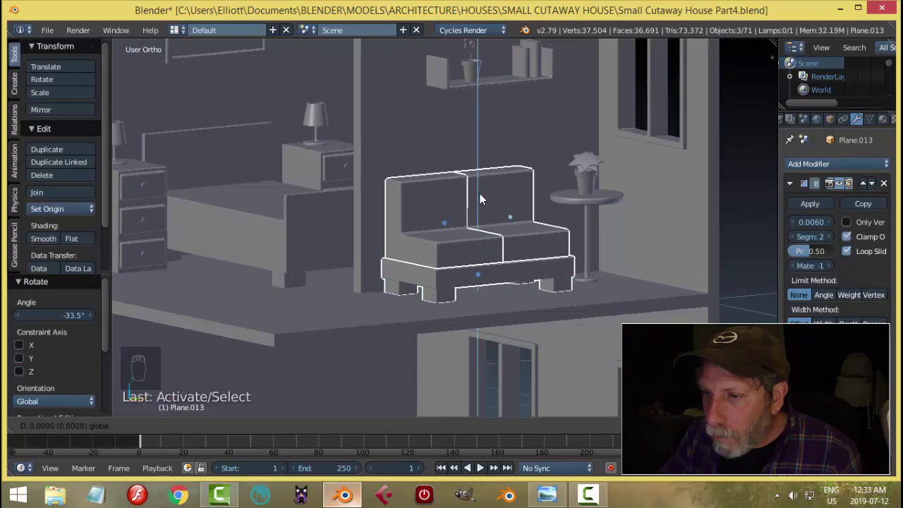
{"action": "key", "text": "shift+z"}
{"action": "key", "text": "a"}
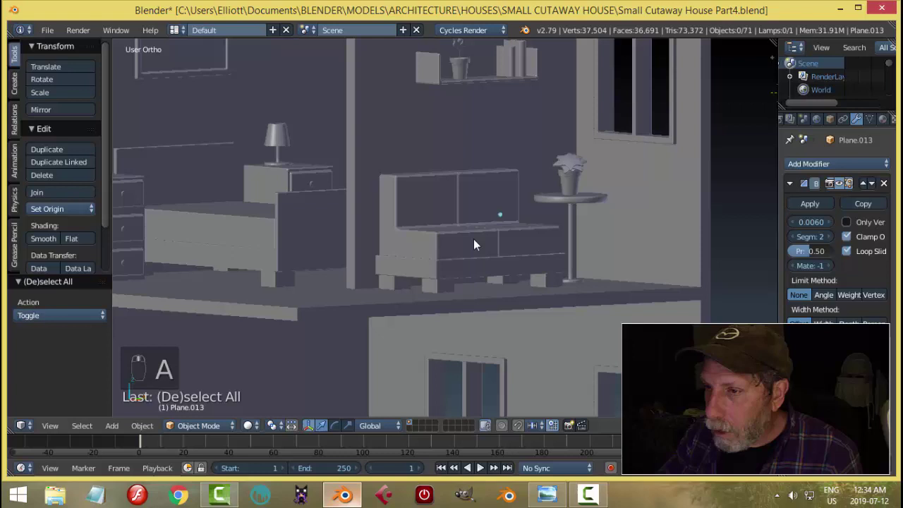
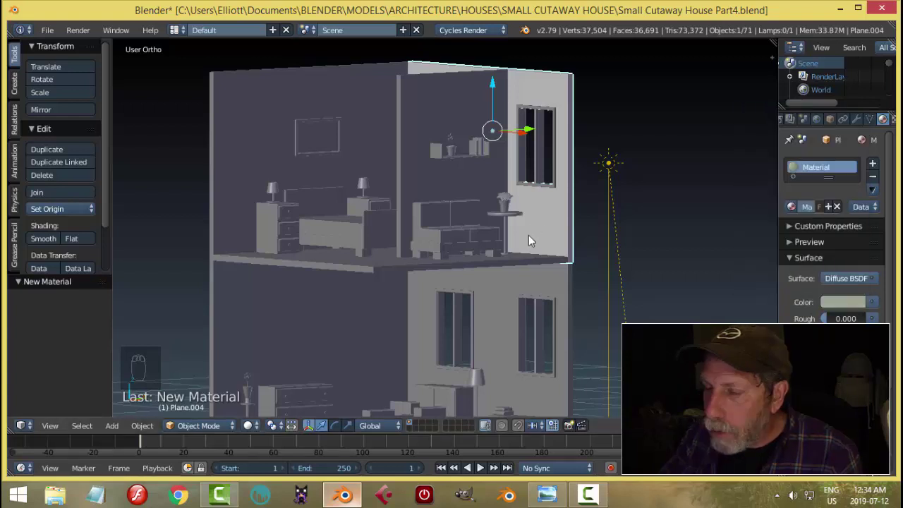
Step: Link the wall's material to every object and preview the uniform house rendered
{"action": "key", "text": "a"}
{"action": "key", "text": "a"}
{"action": "left_click_drag", "start_coordinate": [554, 225], "coordinate": [537, 233]}
{"action": "key", "text": "ctrl+l"}
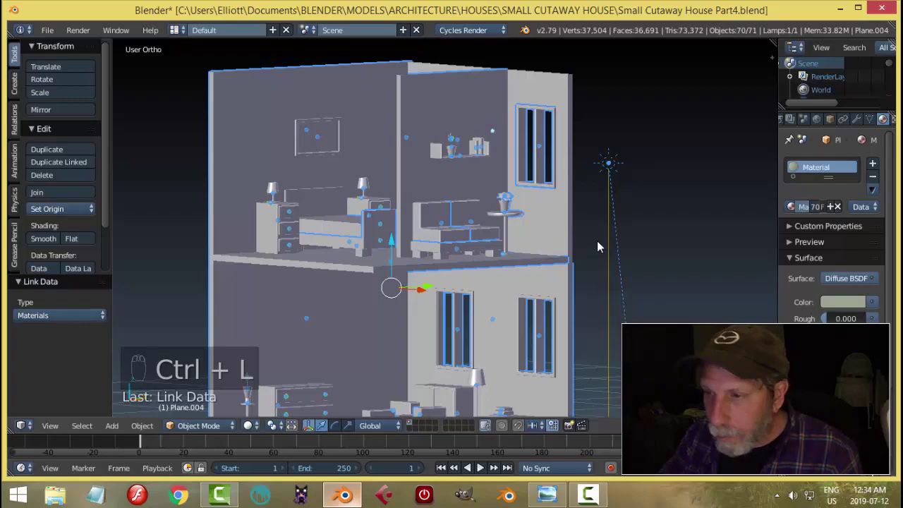
{"action": "key", "text": "shift+z"}
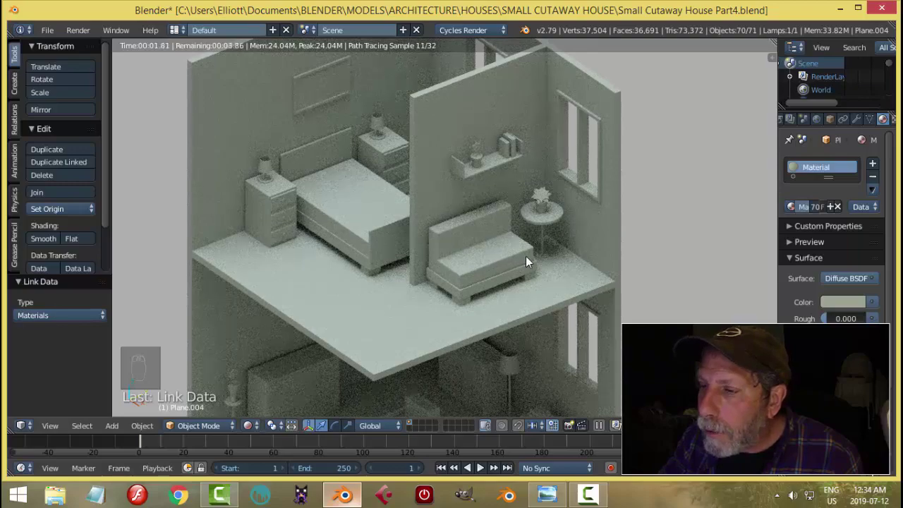
Step: Orbit from the floor's underside back to the isometric angle, then return to solid view
{"action": "left_click_drag", "start_coordinate": [576, 258], "coordinate": [446, 265]}
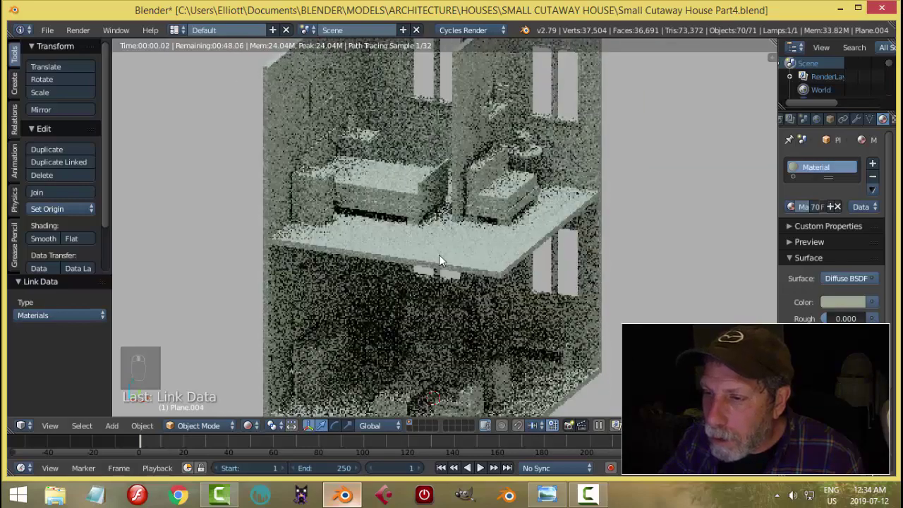
{"action": "middle_click", "coordinate": [439, 250]}
{"action": "middle_click", "coordinate": [496, 193]}
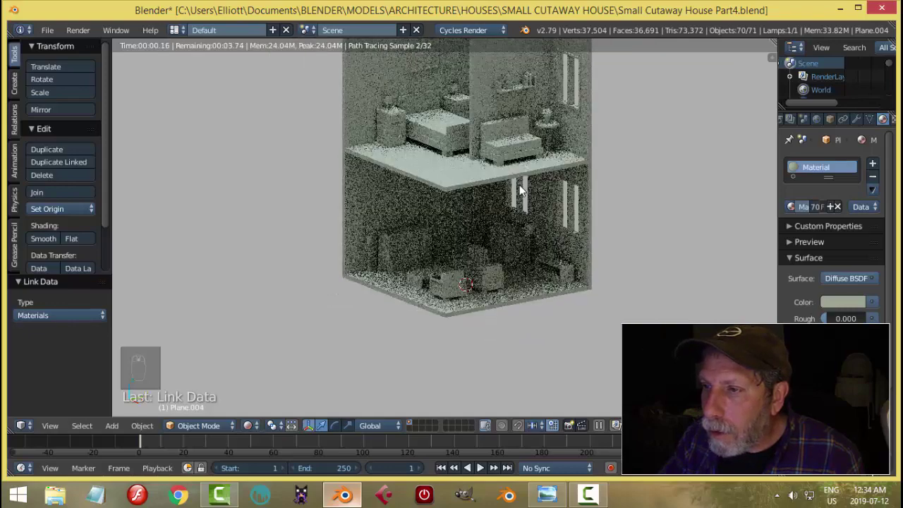
{"action": "left_click_drag", "start_coordinate": [508, 267], "coordinate": [507, 267]}
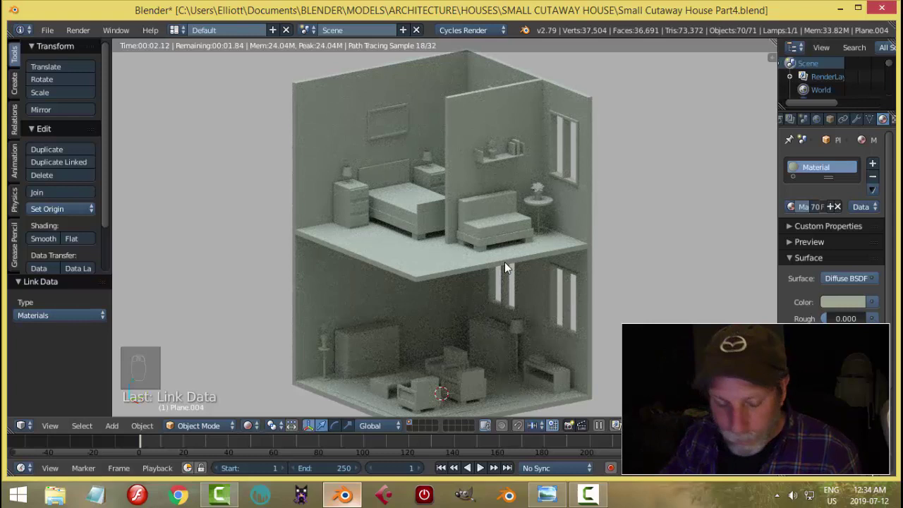
{"action": "key", "text": "shift+z"}
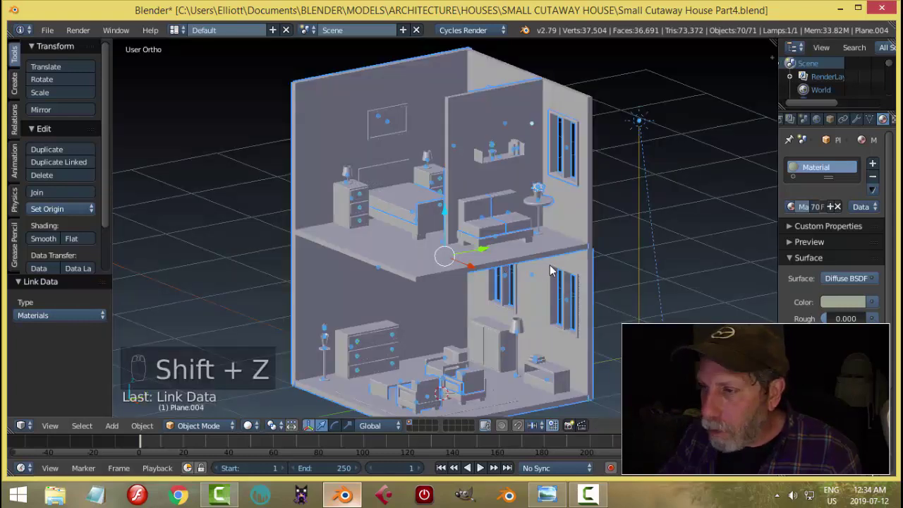
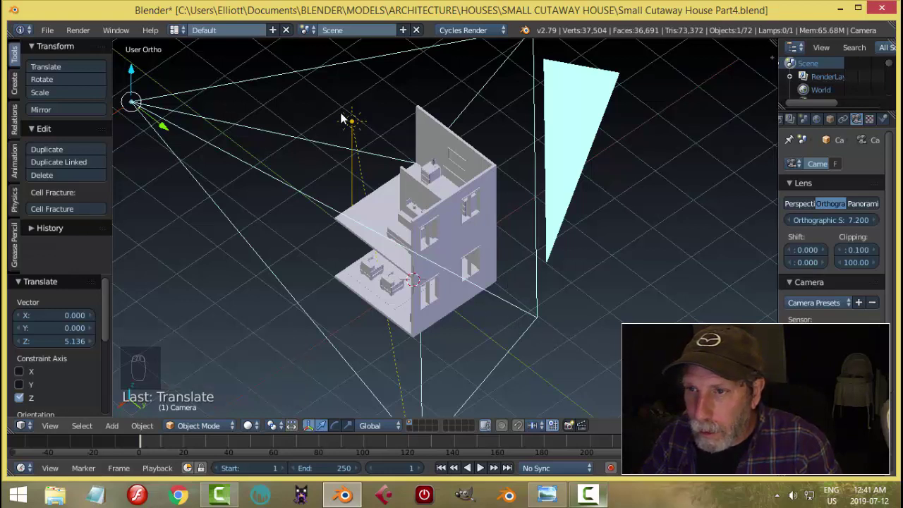
Step: Frame the dresser lamp shade up close and bring up the 3D cursor Snap menu
{"action": "left_click_drag", "start_coordinate": [357, 121], "coordinate": [461, 155]}
{"action": "key", "text": "m"}
{"action": "left_click_drag", "start_coordinate": [367, 291], "coordinate": [538, 306]}
{"action": "left_click_drag", "start_coordinate": [539, 306], "coordinate": [589, 297]}
{"action": "key", "text": "KP_Decimal"}
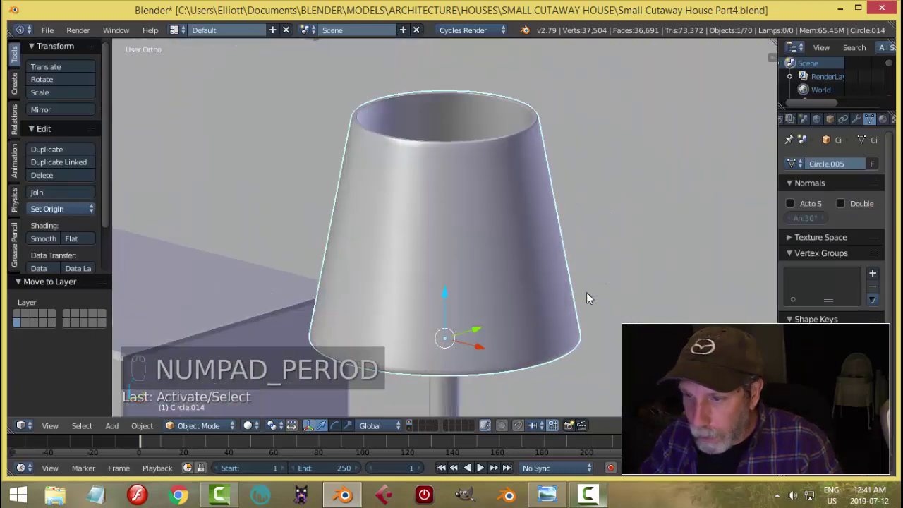
{"action": "left_click_drag", "start_coordinate": [53, 208], "coordinate": [495, 265]}
{"action": "left_click_drag", "start_coordinate": [496, 264], "coordinate": [495, 265]}
Step: Add a point light at the shade's centre, test-render it, and split the workspace
{"action": "key", "text": "shift+s"}
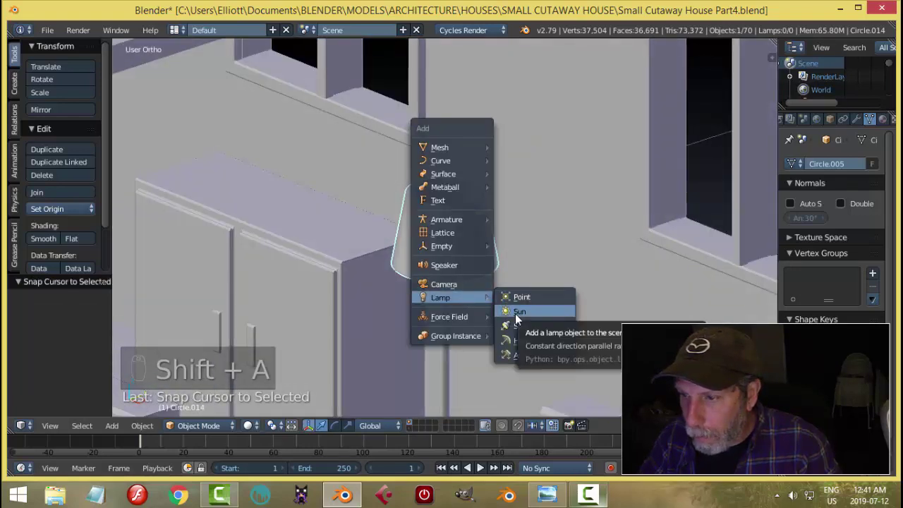
{"action": "key", "text": "shift+a"}
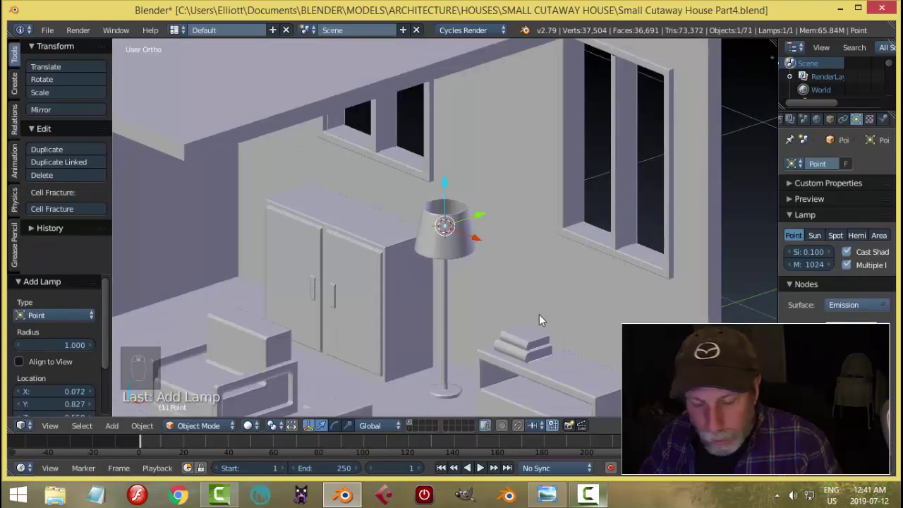
{"action": "key", "text": "shift+z"}
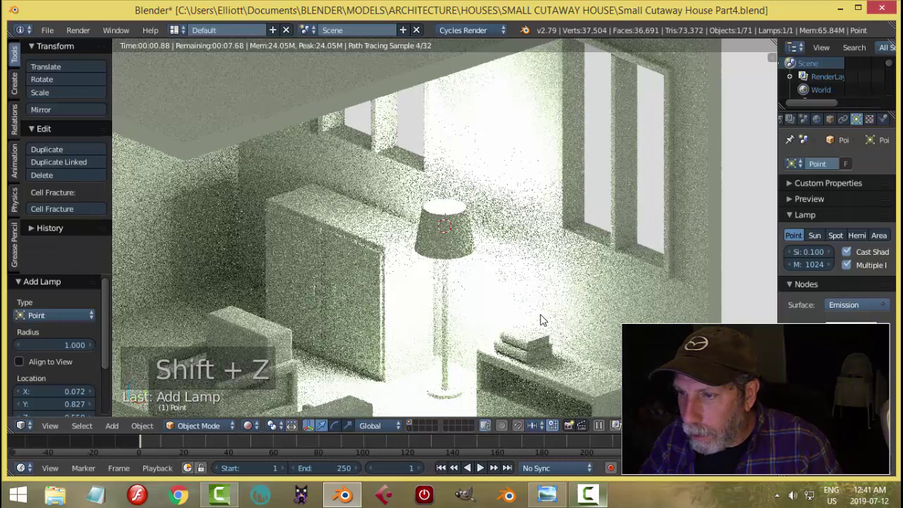
{"action": "key", "text": "shift+z"}
{"action": "key", "text": "ctrl+s"}
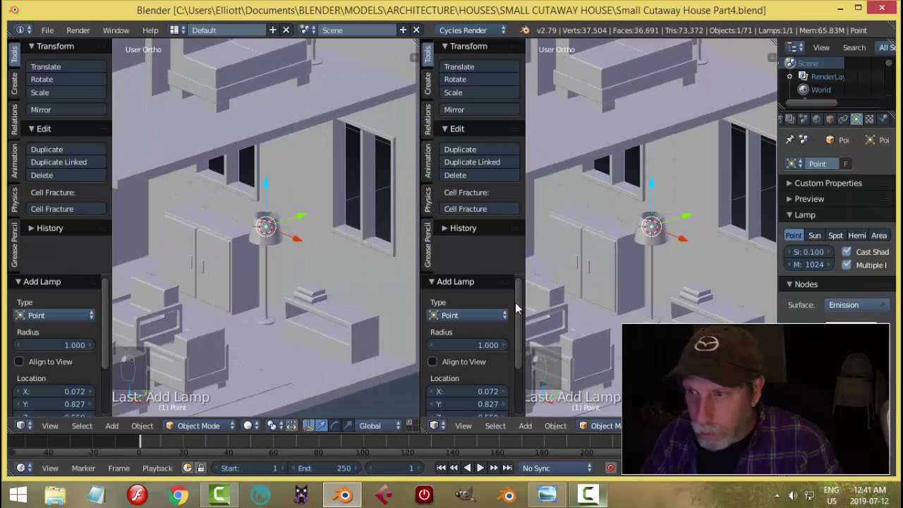
Step: Turn one half into the Node Editor framing the point light's emission nodes
{"action": "key", "text": "t"}
{"action": "key", "text": "t"}
{"action": "left_click", "coordinate": [29, 425]}
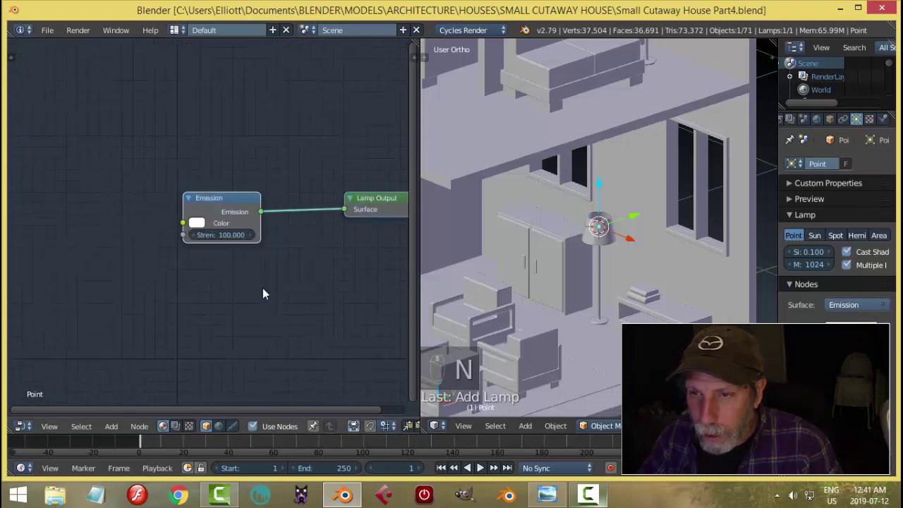
{"action": "key", "text": "n"}
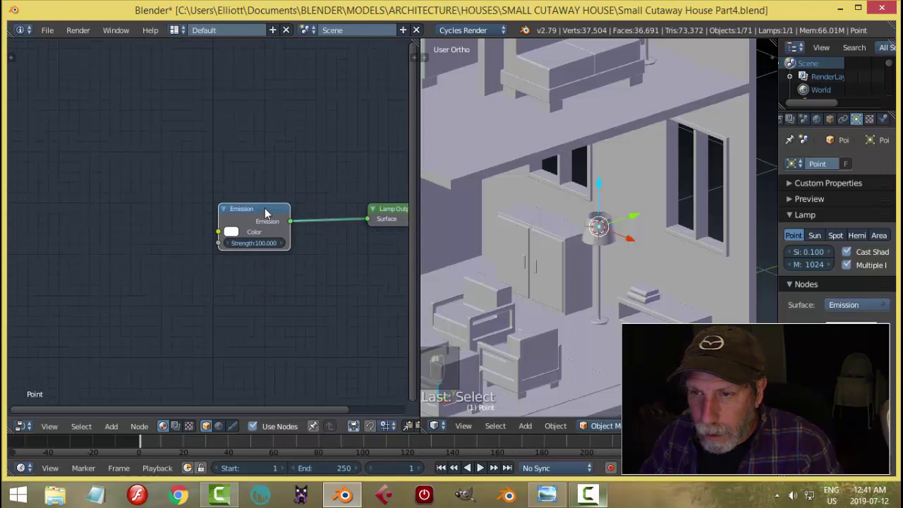
Step: Feed a Blackbody node into the emission colour, preview the warm glow, and duplicate the light
{"action": "key", "text": "shift+a"}
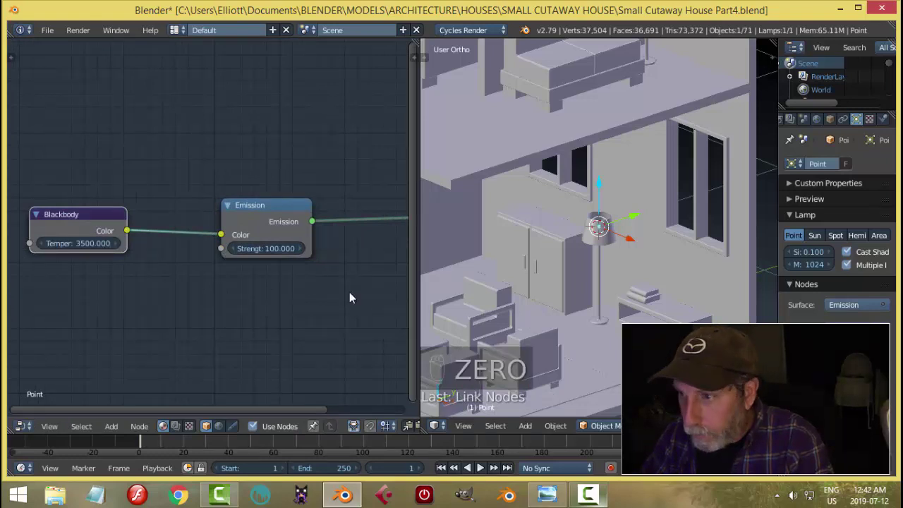
{"action": "key", "text": "0"}
{"action": "key", "text": "shift+z"}
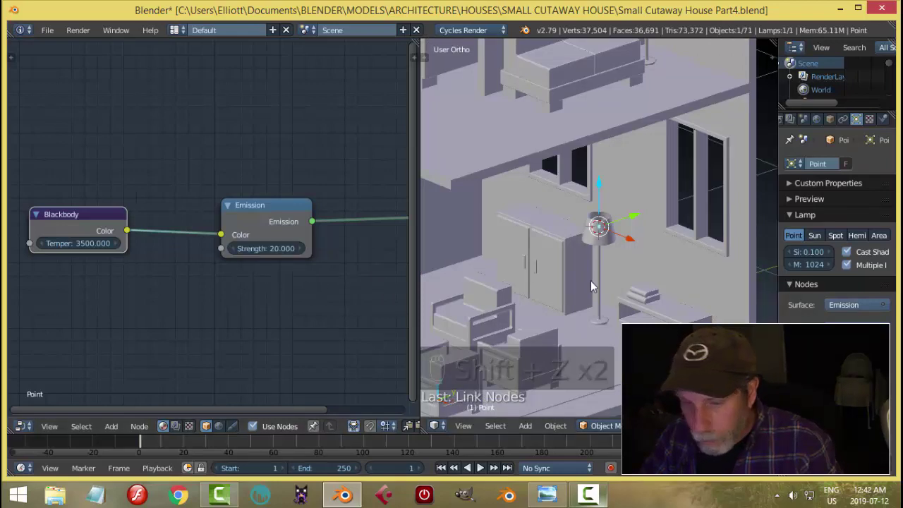
{"action": "key", "text": "shift+z"}
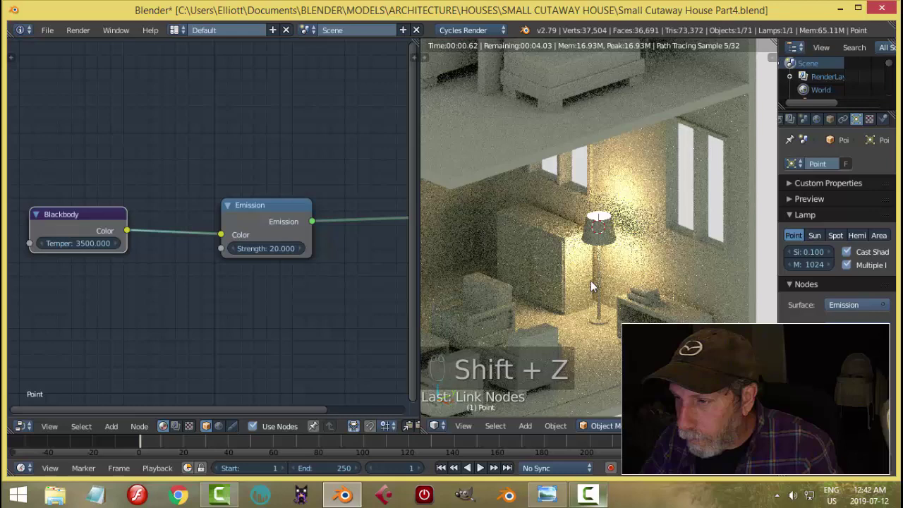
{"action": "key", "text": "shift+z"}
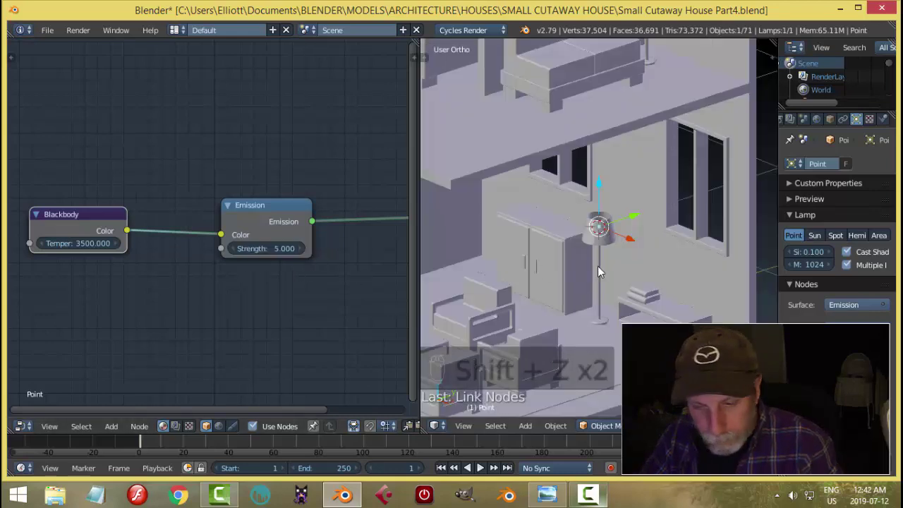
{"action": "key", "text": "shift+z"}
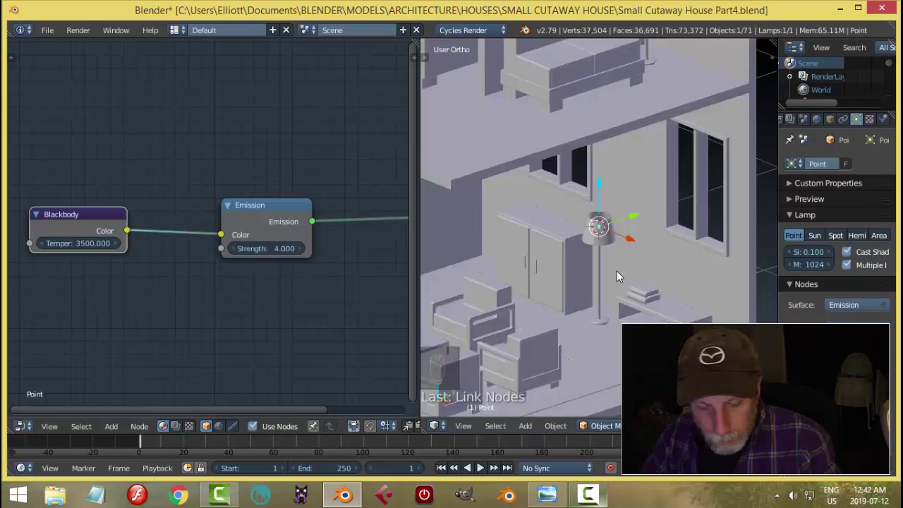
{"action": "key", "text": "ctrl+s"}
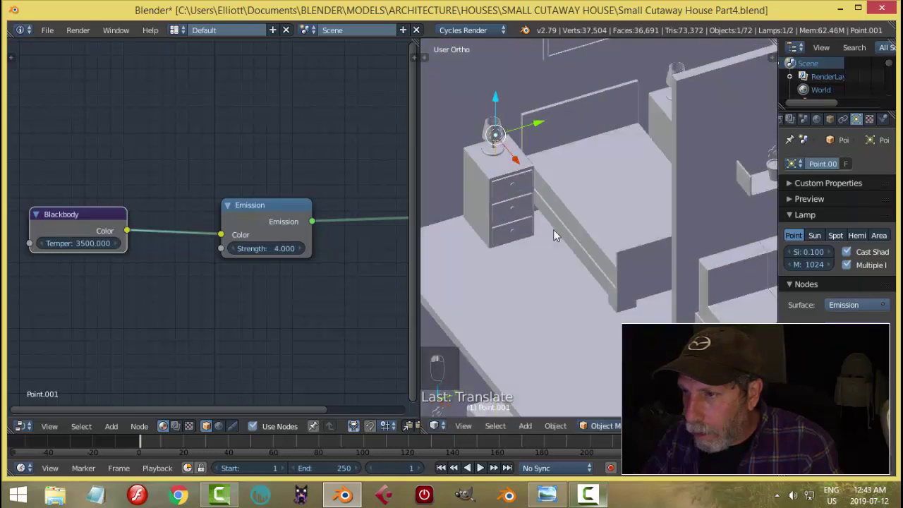
Step: Line the copied point light up inside the left bedside lamp from top view
{"action": "left_click_drag", "start_coordinate": [516, 197], "coordinate": [547, 191]}
{"action": "key", "text": "shift+z"}
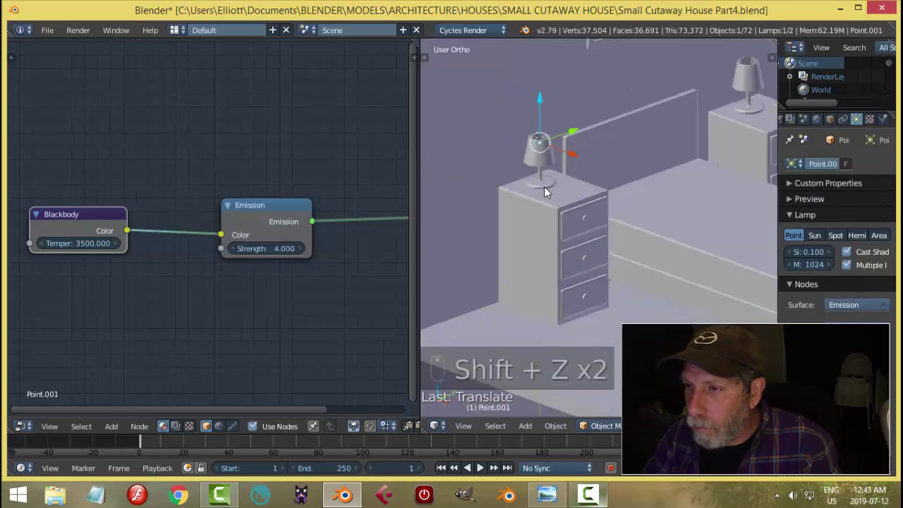
{"action": "key", "text": "shift+z"}
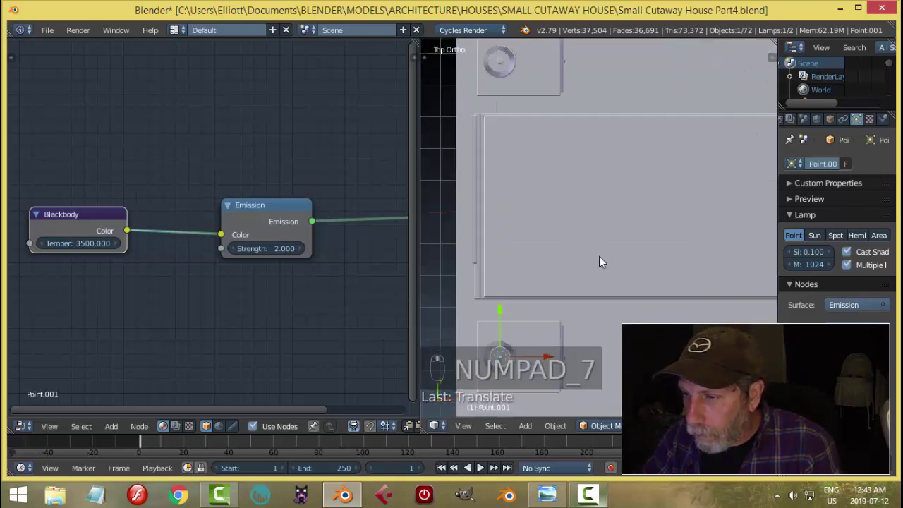
{"action": "key", "text": "KP_7"}
Step: Duplicate the light into the other bedside lamp and preview both glowing rendered
{"action": "key", "text": "shift+d"}
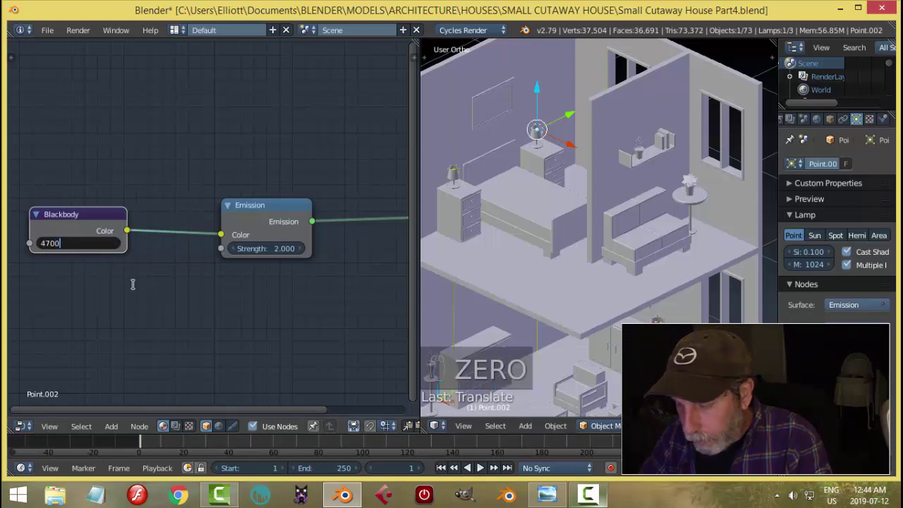
{"action": "key", "text": "0"}
{"action": "key", "text": "shift+z"}
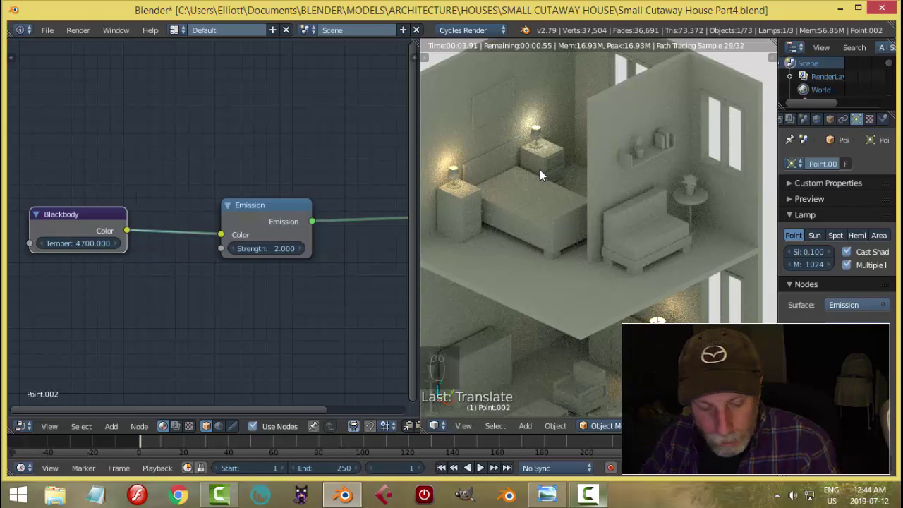
{"action": "key", "text": "shift+z"}
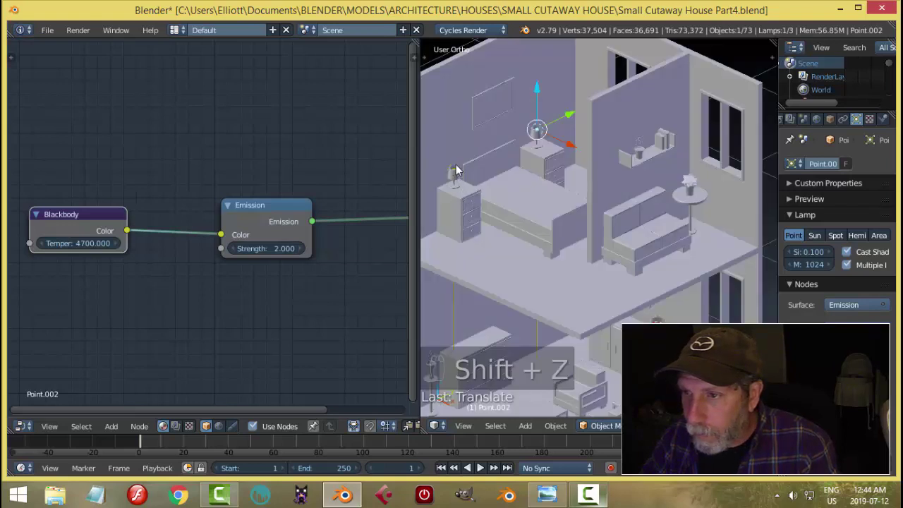